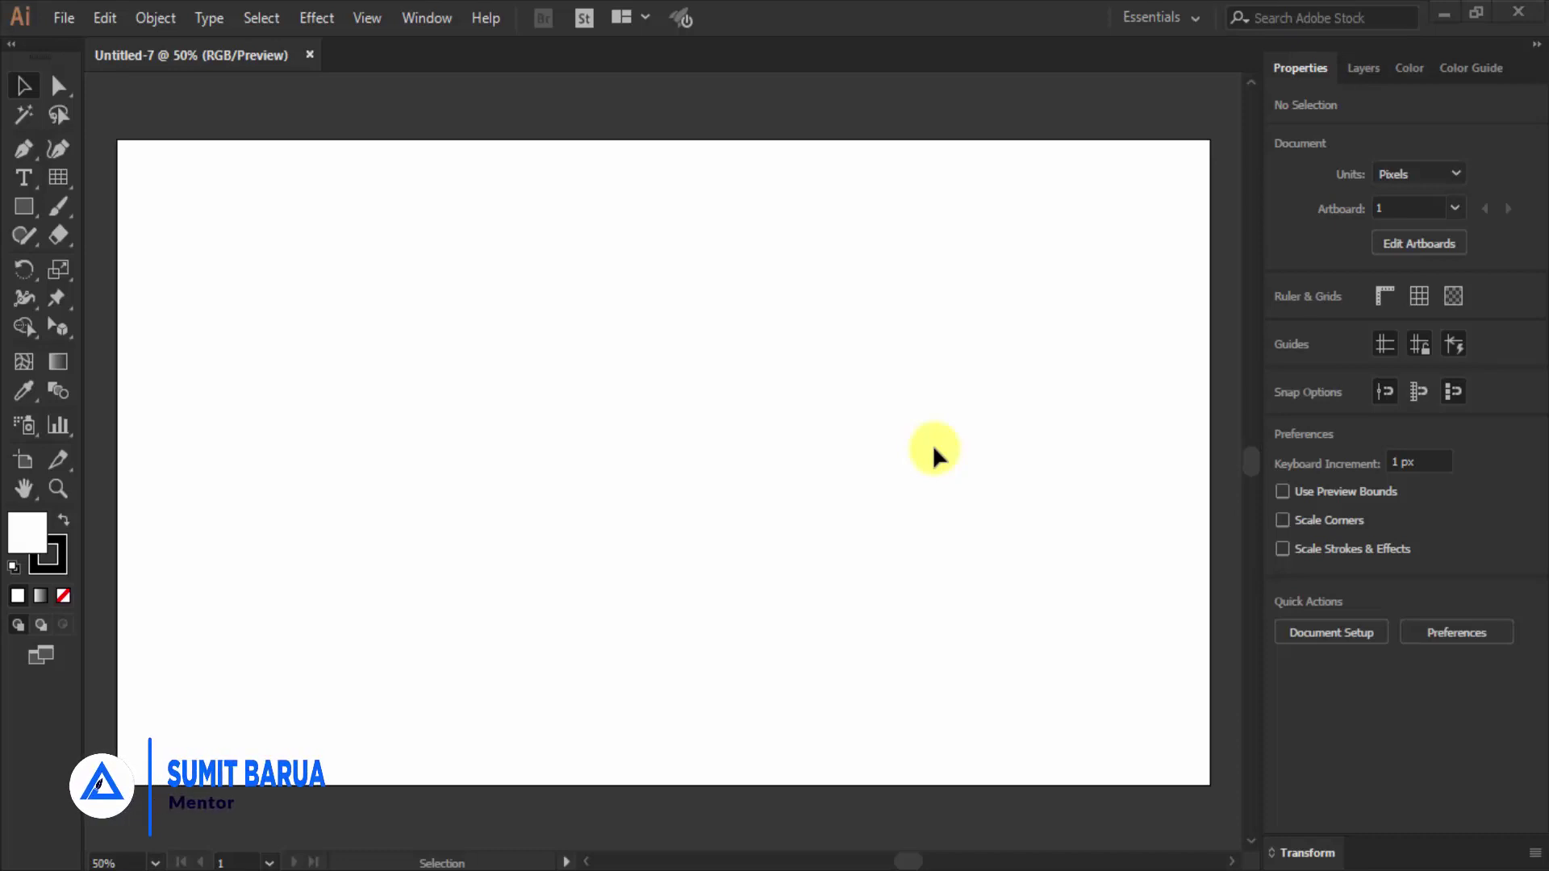
# Step: Browse the Effect menu before drawing the square
pyautogui.click(310, 22)
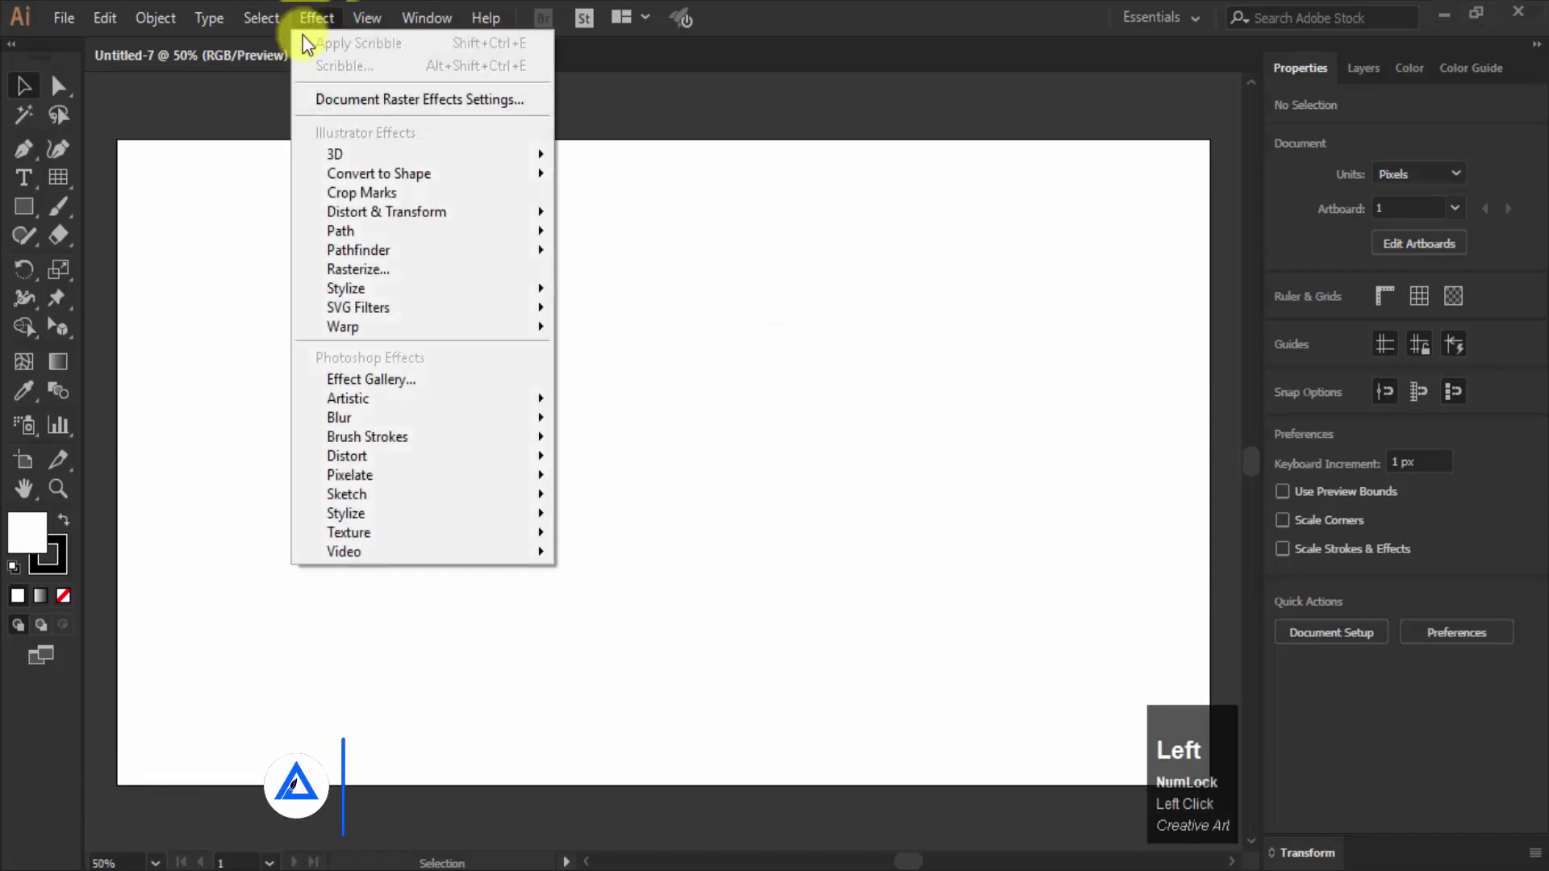
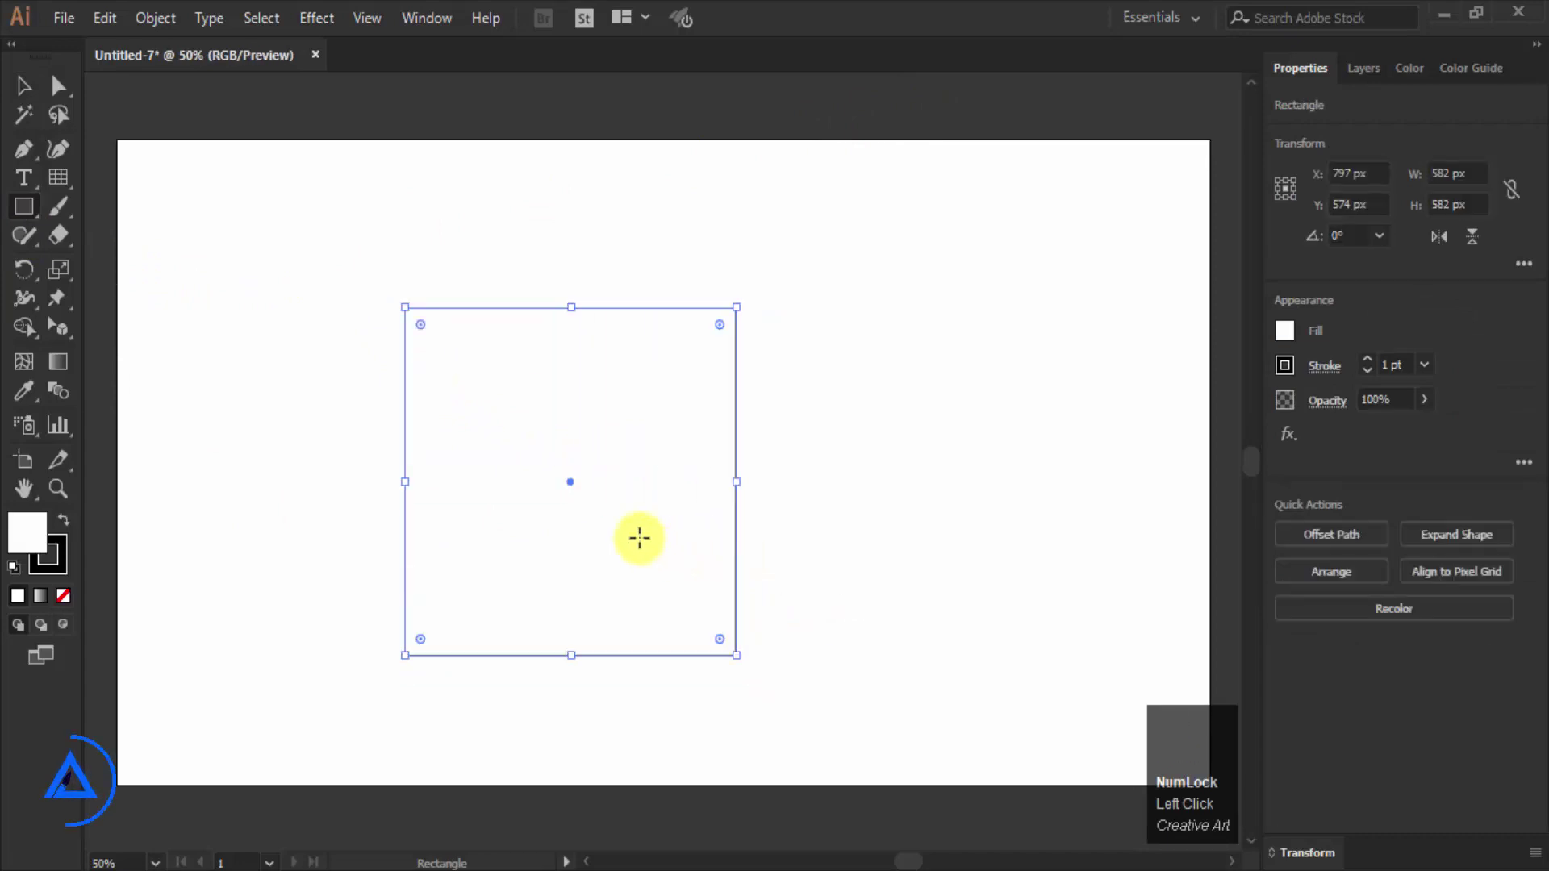
# Step: Target the square's fill in the Color panel for the dark purple #480064
pyautogui.press('Left')
pyautogui.click(60, 572)
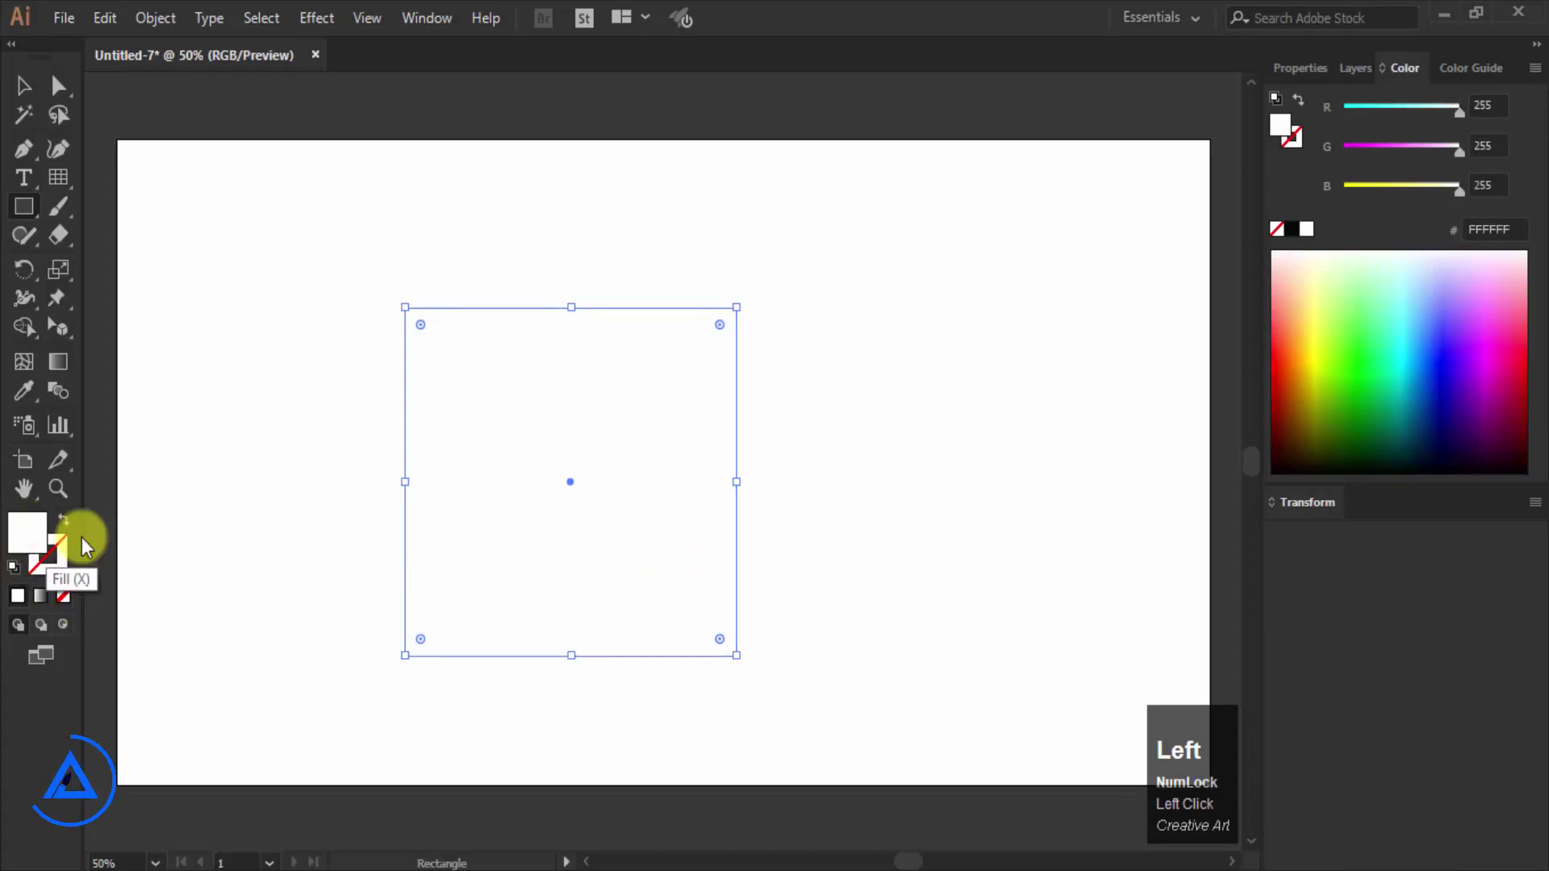
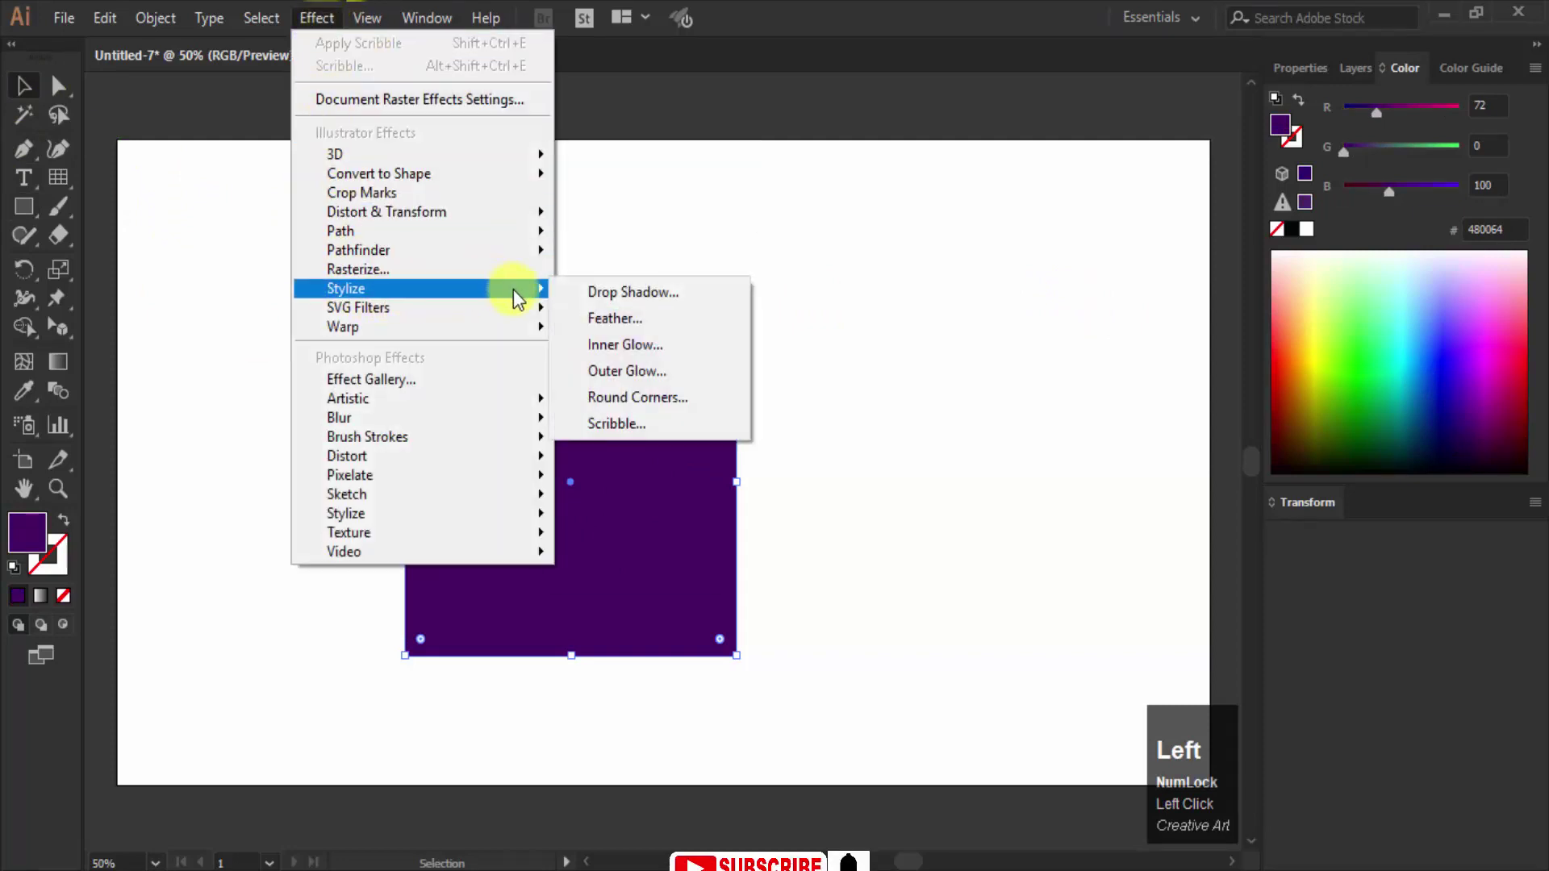
# Step: Apply Scribble to the purple square and preview the Childlike, Dense, Sketch and Swash presets
pyautogui.click(626, 434)
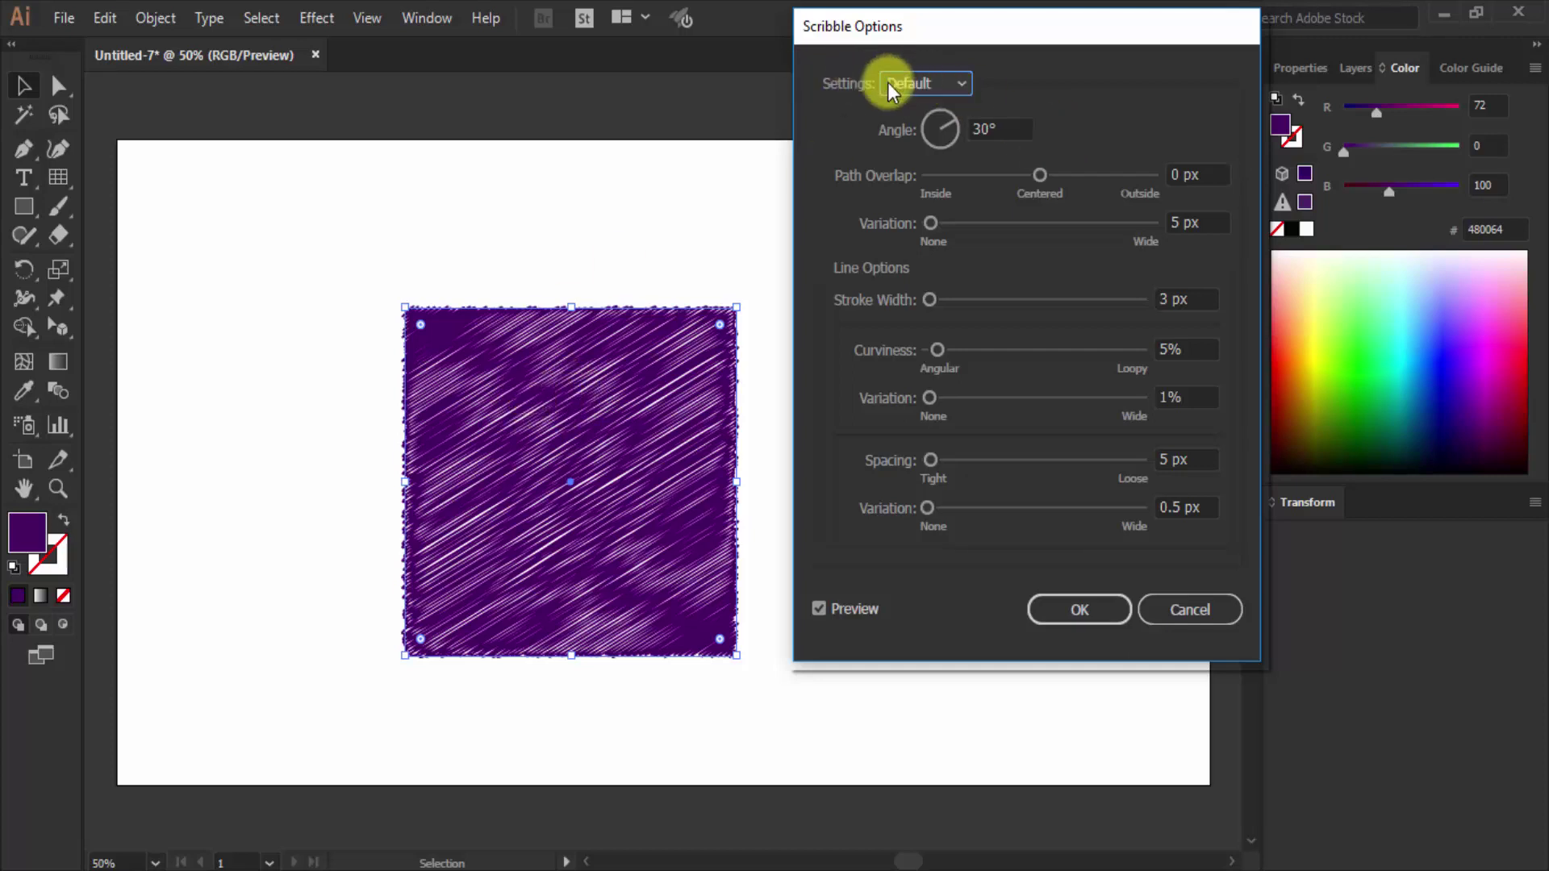
pyautogui.click(972, 88)
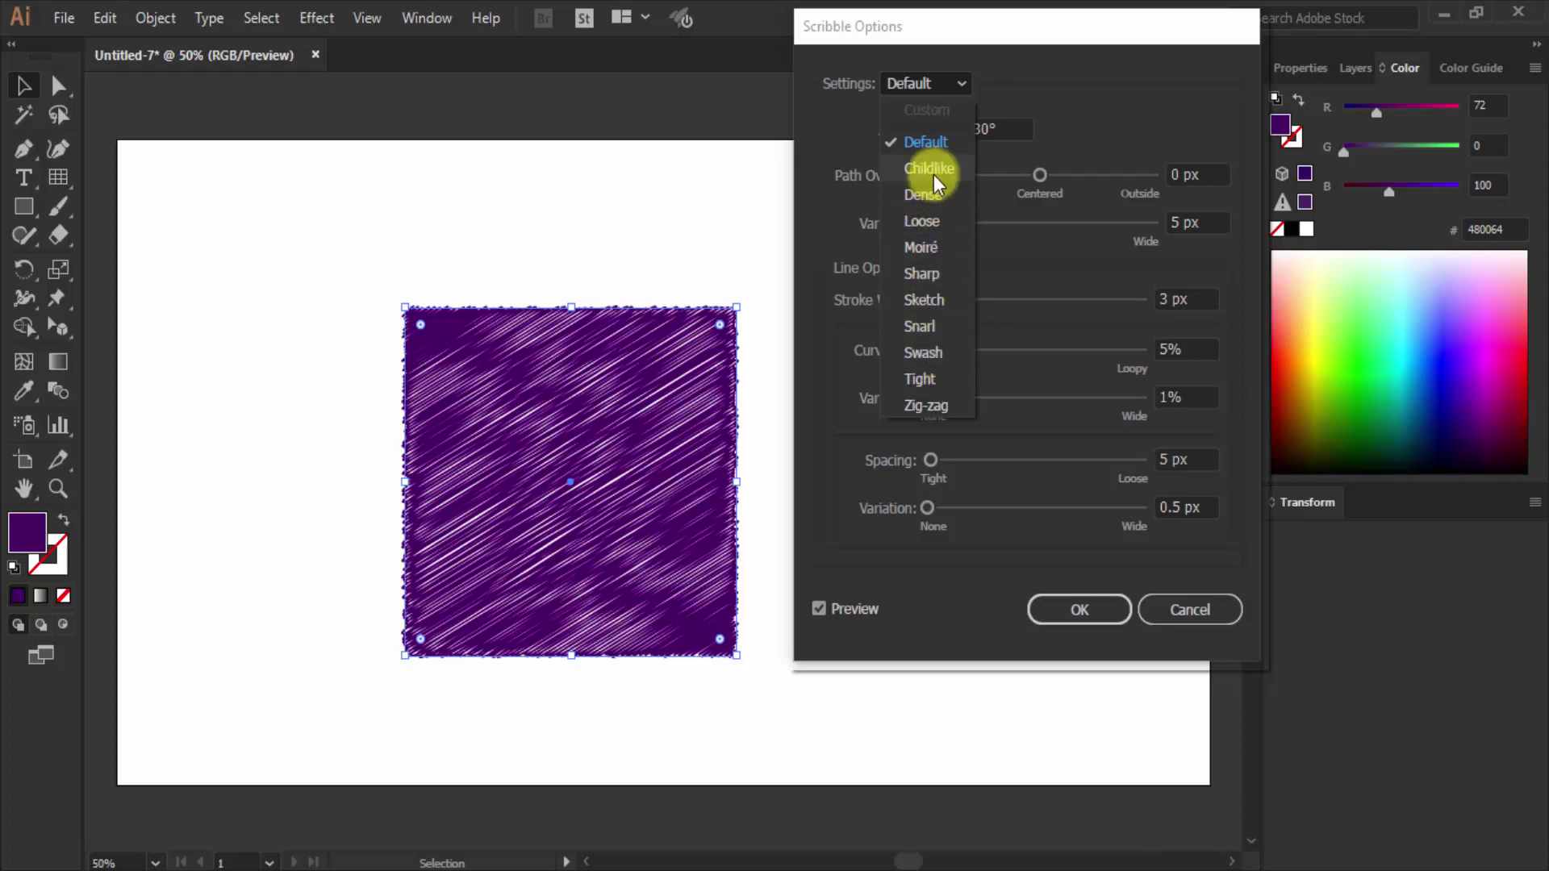
pyautogui.click(942, 178)
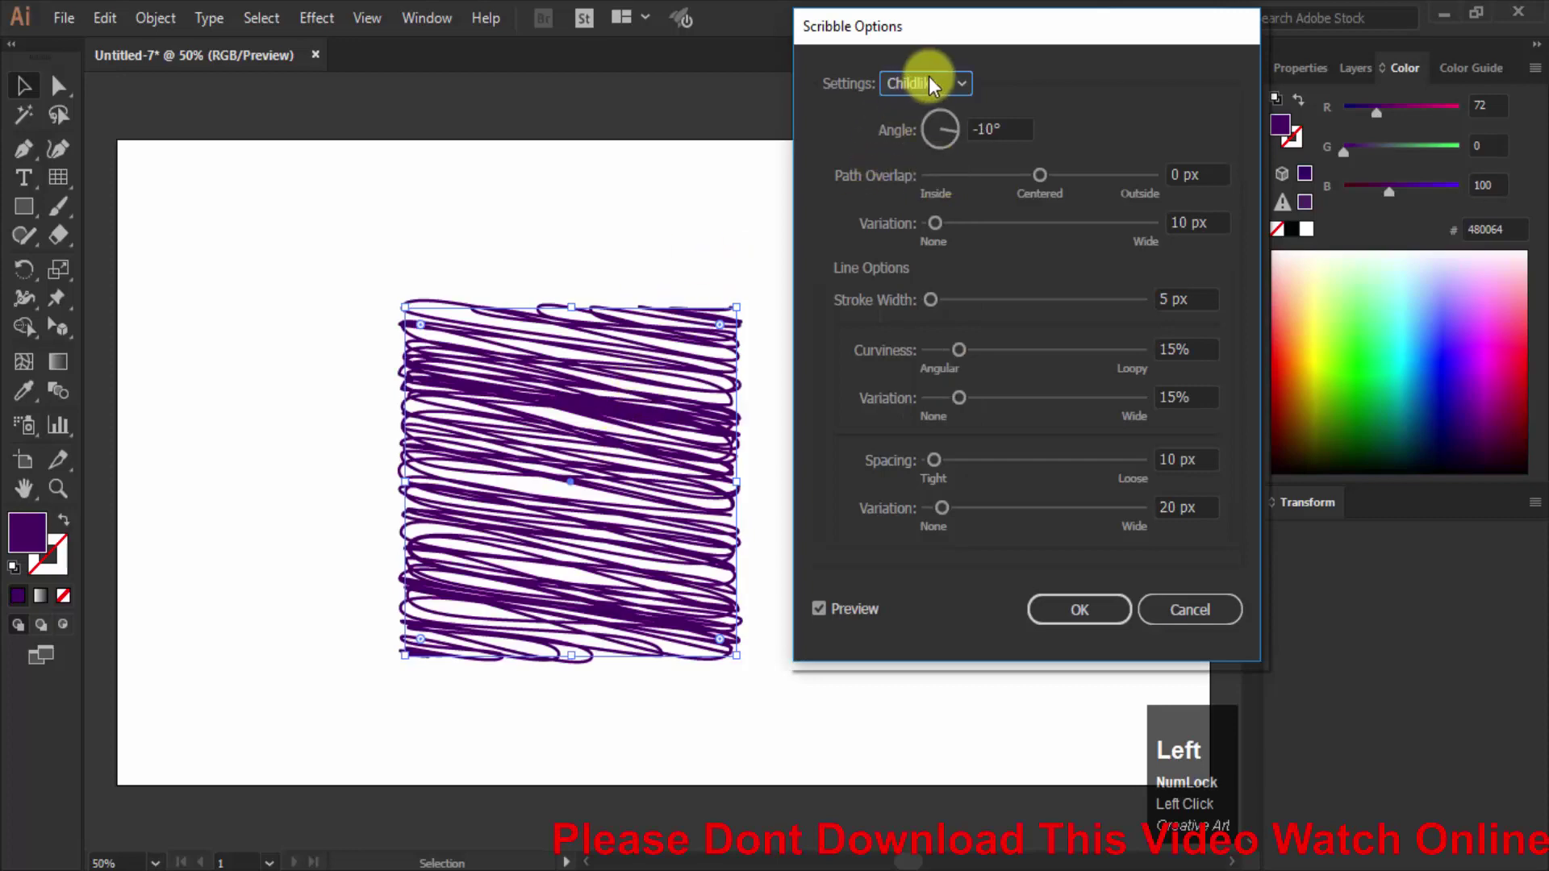
pyautogui.click(933, 85)
pyautogui.click(958, 142)
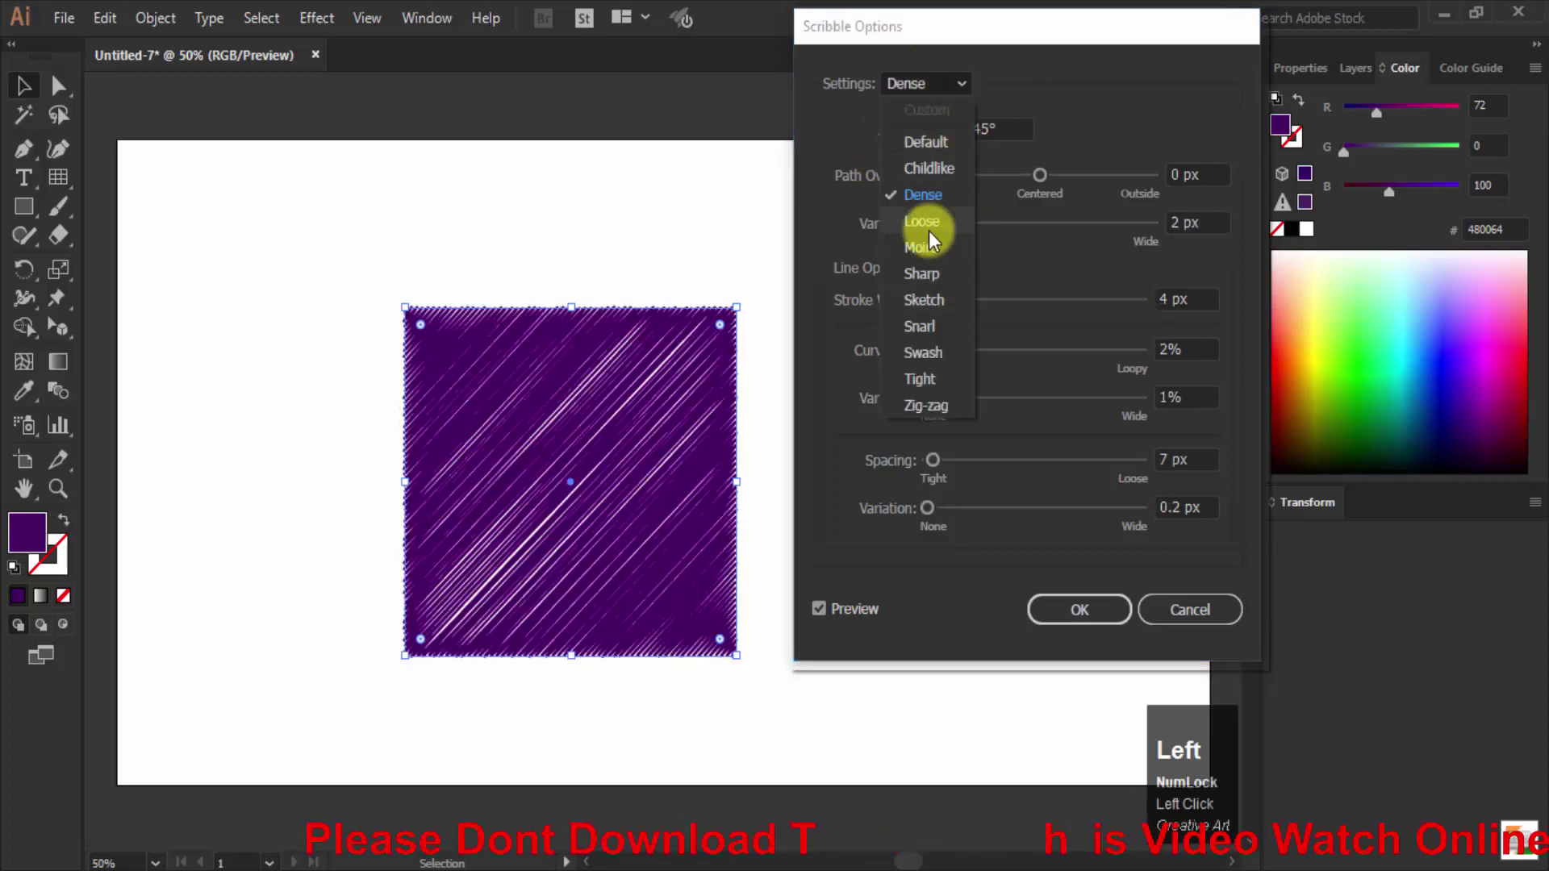
pyautogui.press('Left')
pyautogui.click(960, 179)
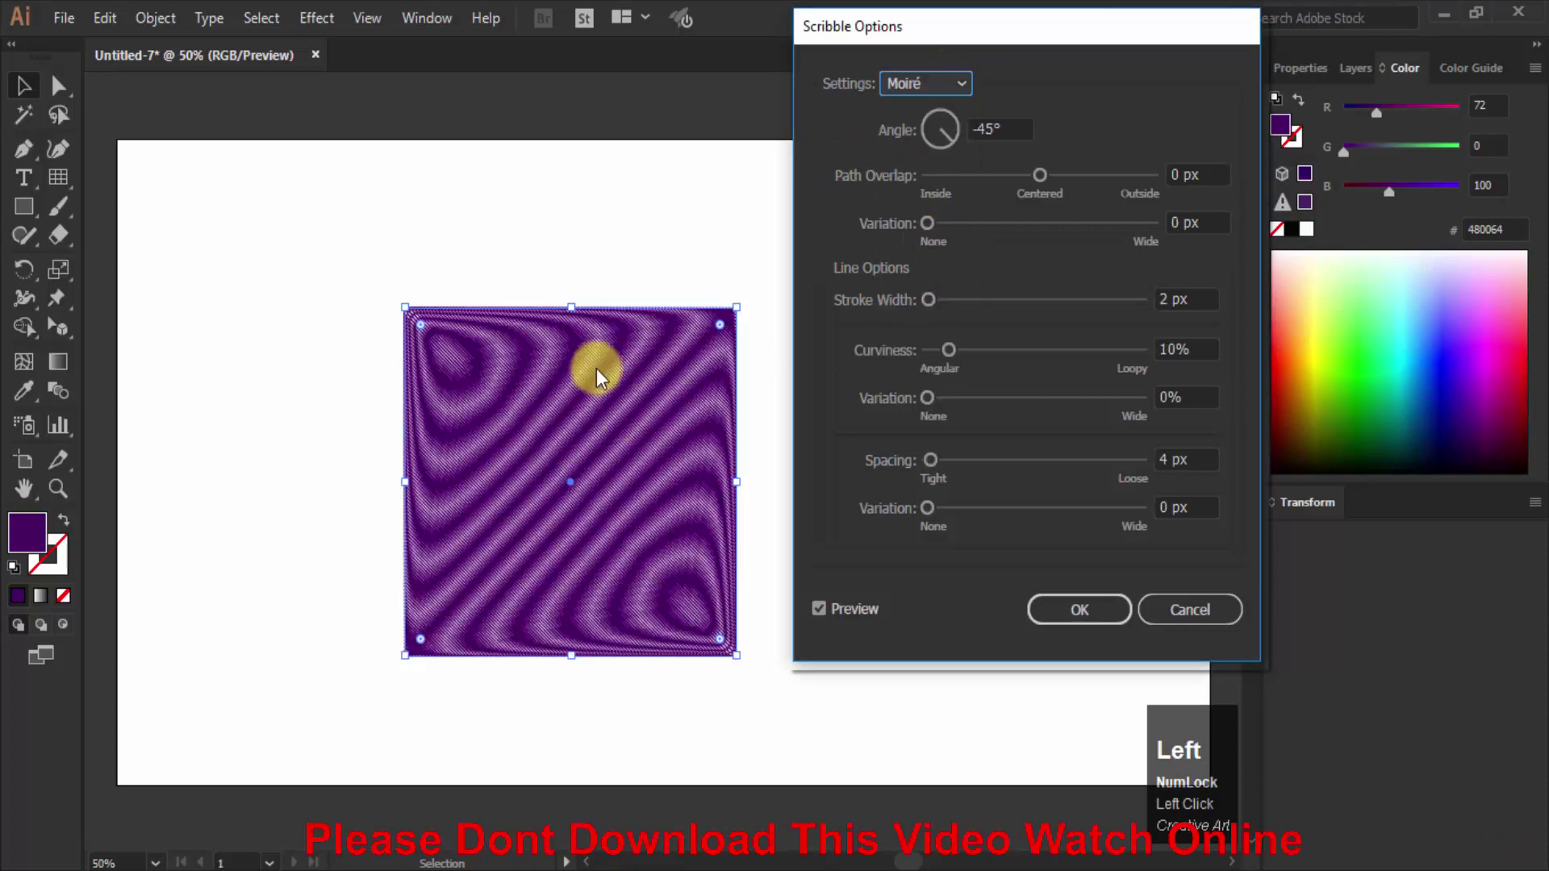
pyautogui.press('Left')
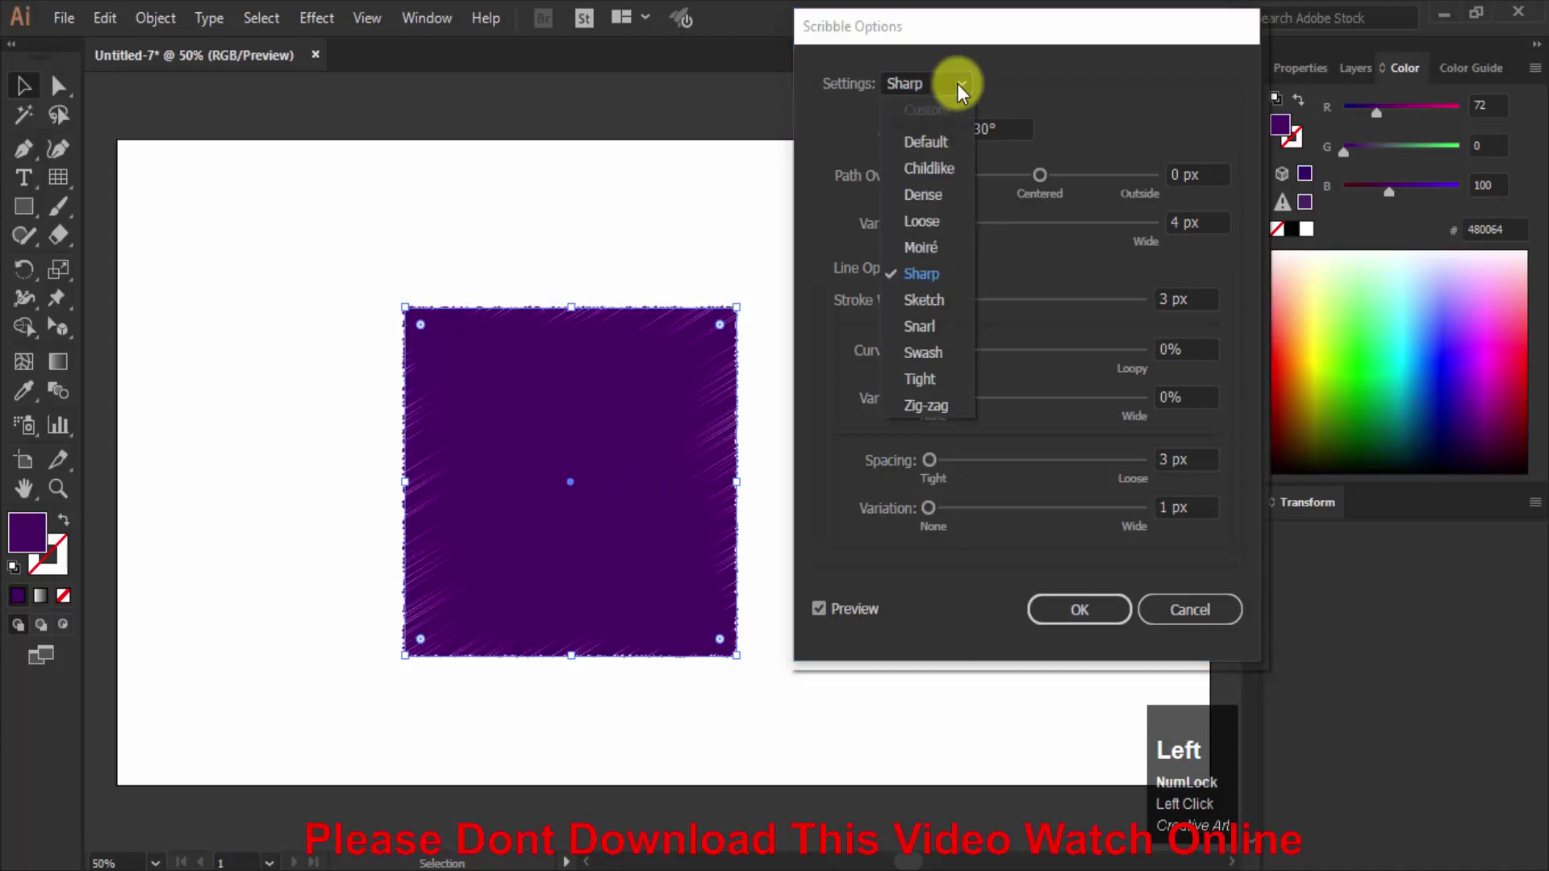
pyautogui.click(950, 310)
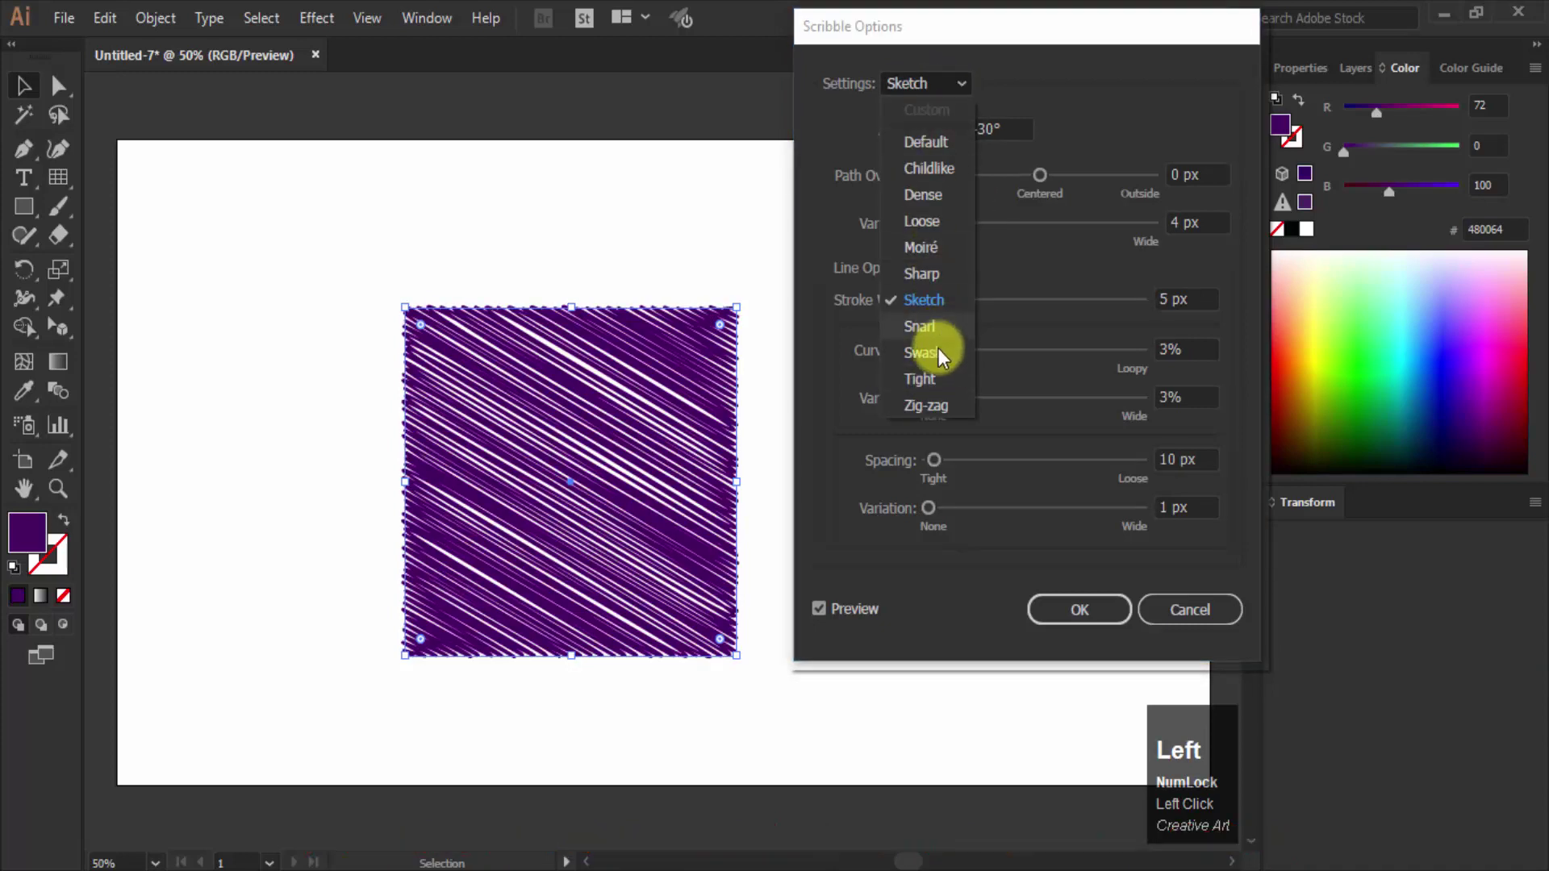
pyautogui.click(950, 366)
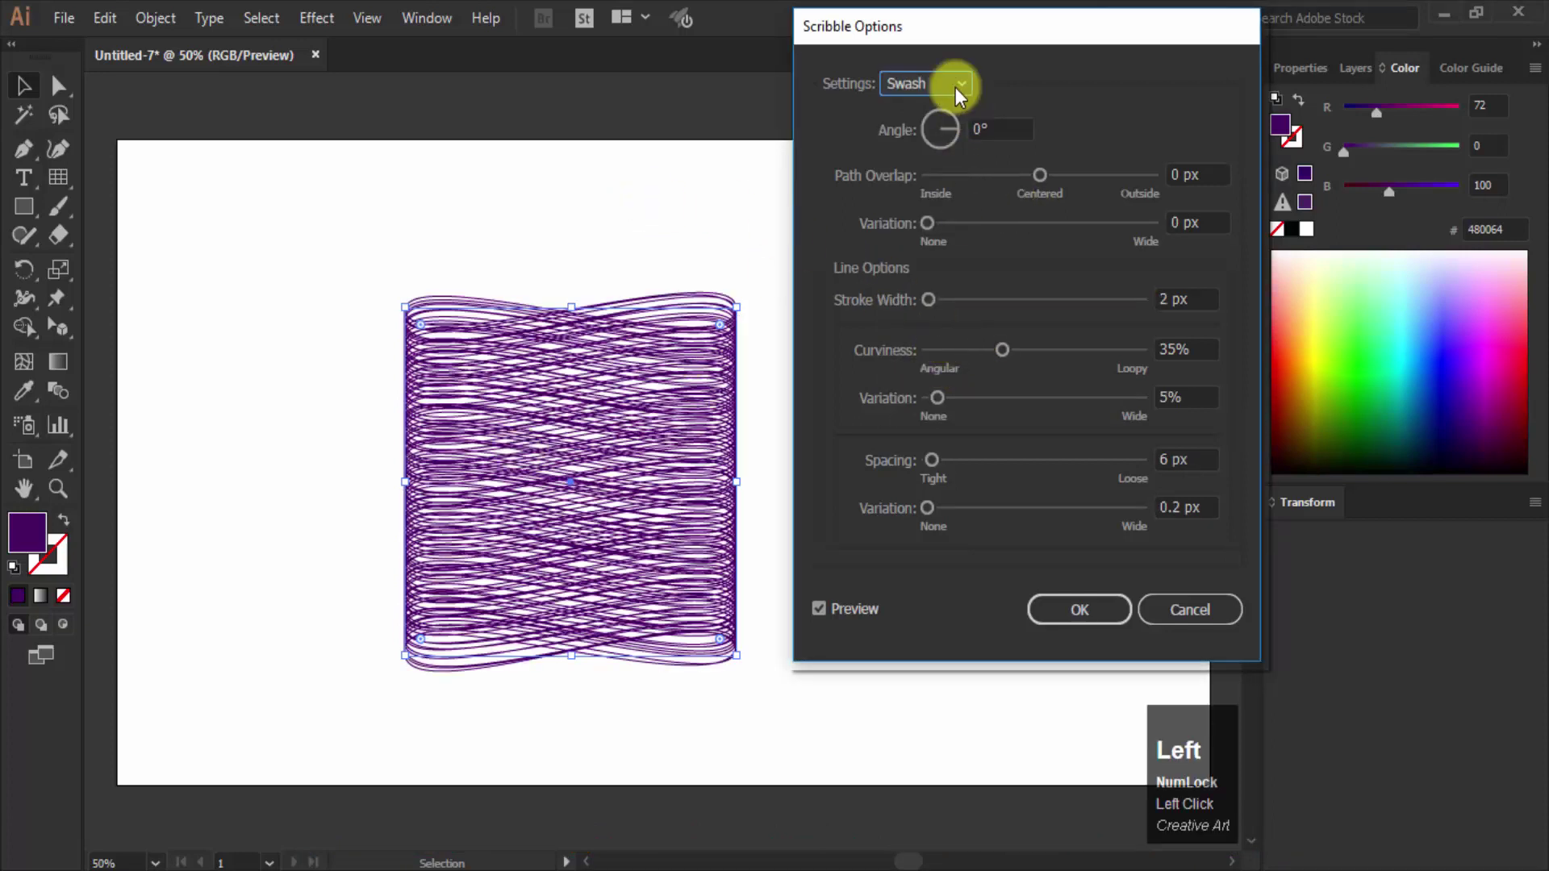
# Step: Return to the Default preset, try a 45° angle, then cancel the Scribble options
pyautogui.click(945, 144)
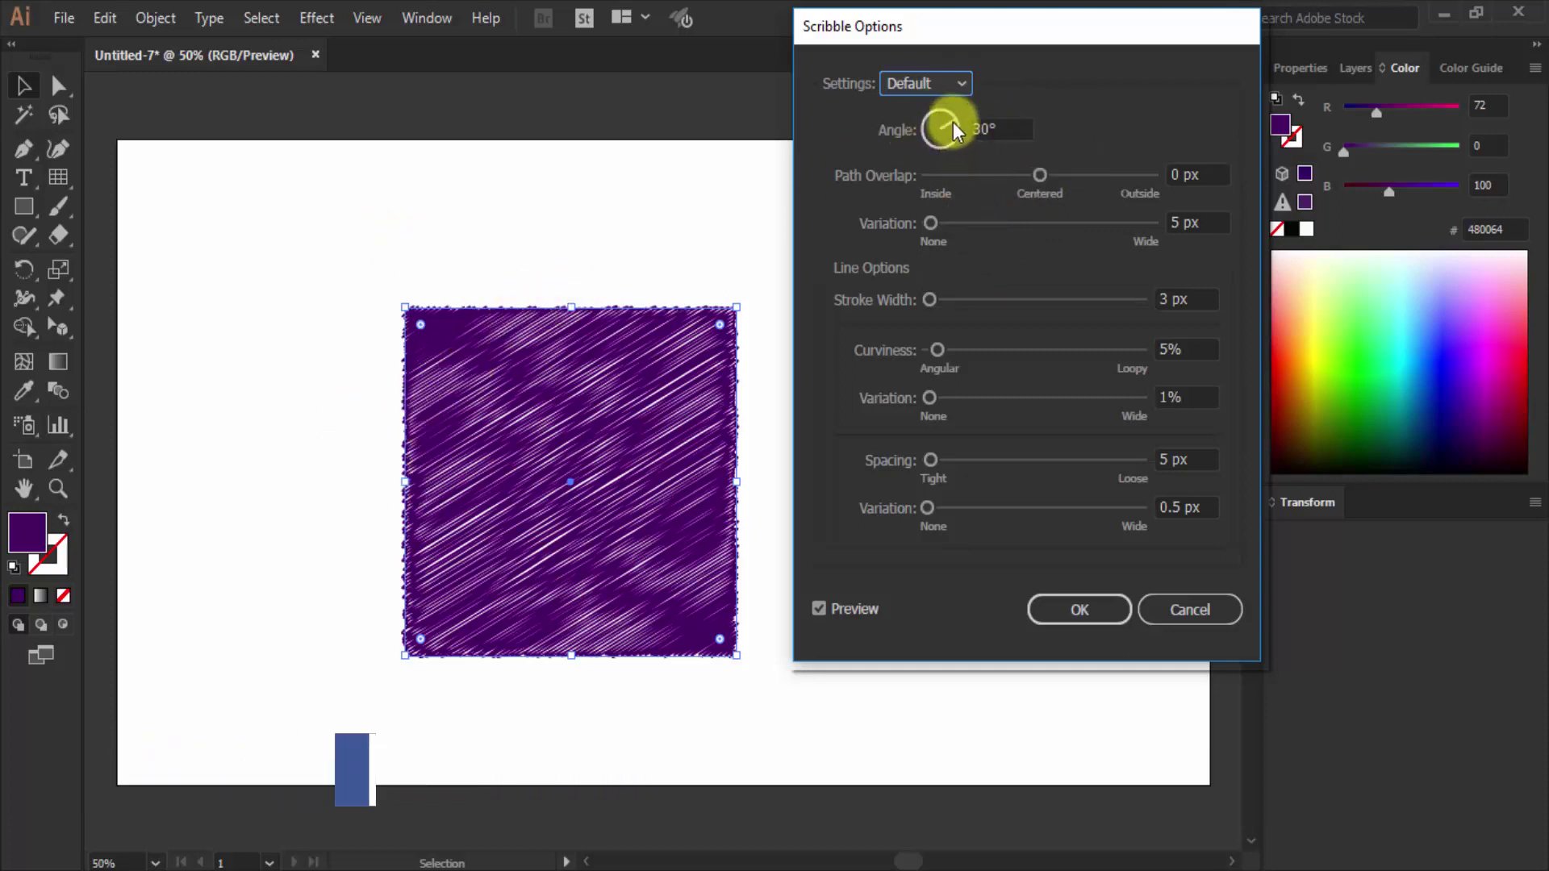
pyautogui.click(958, 134)
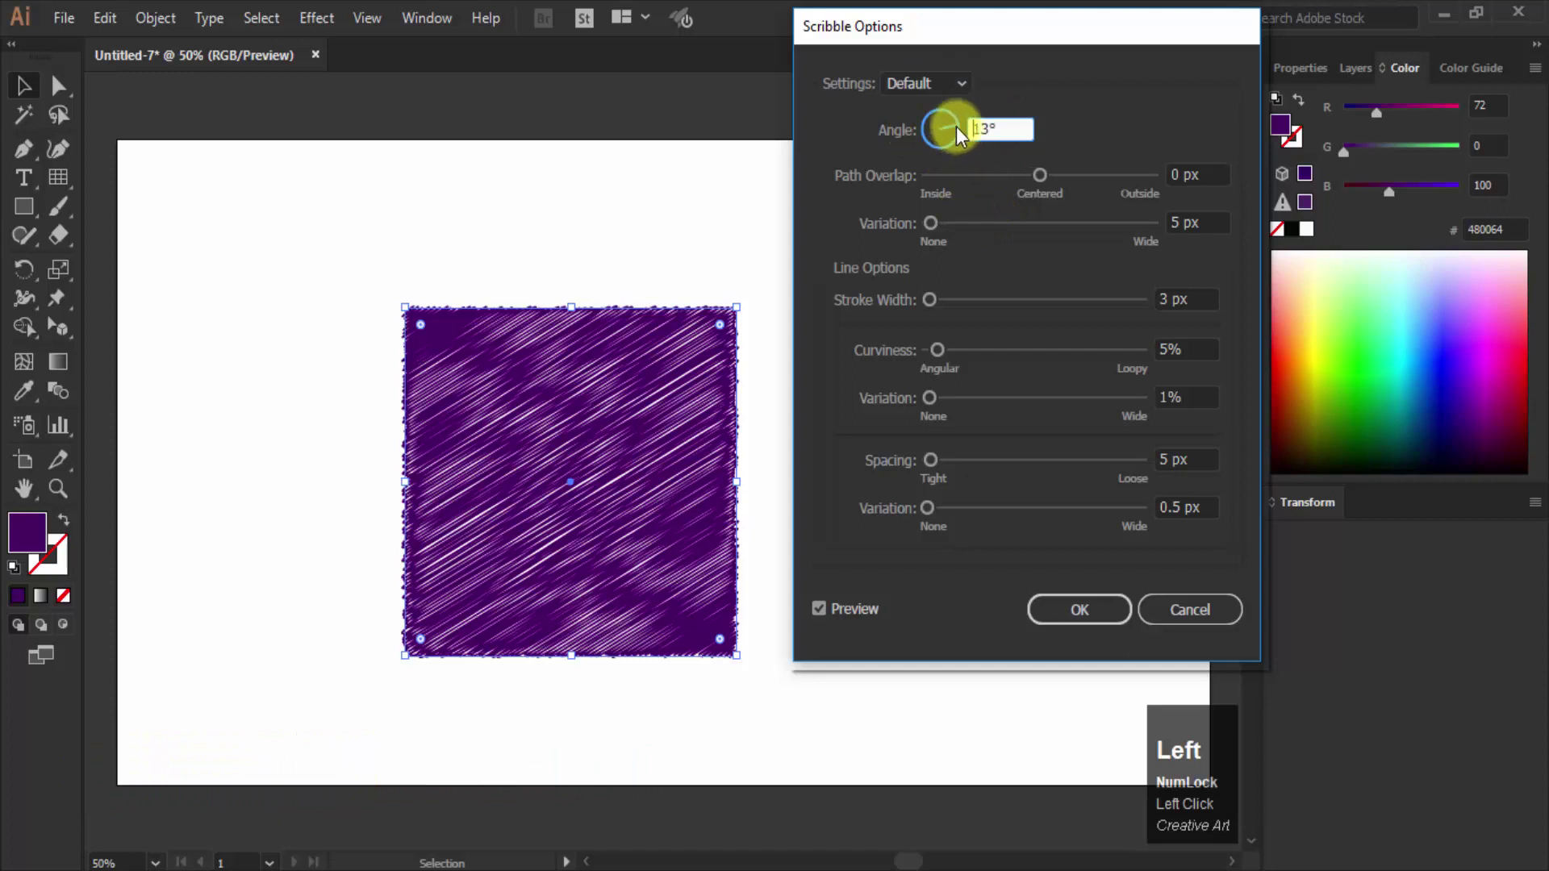
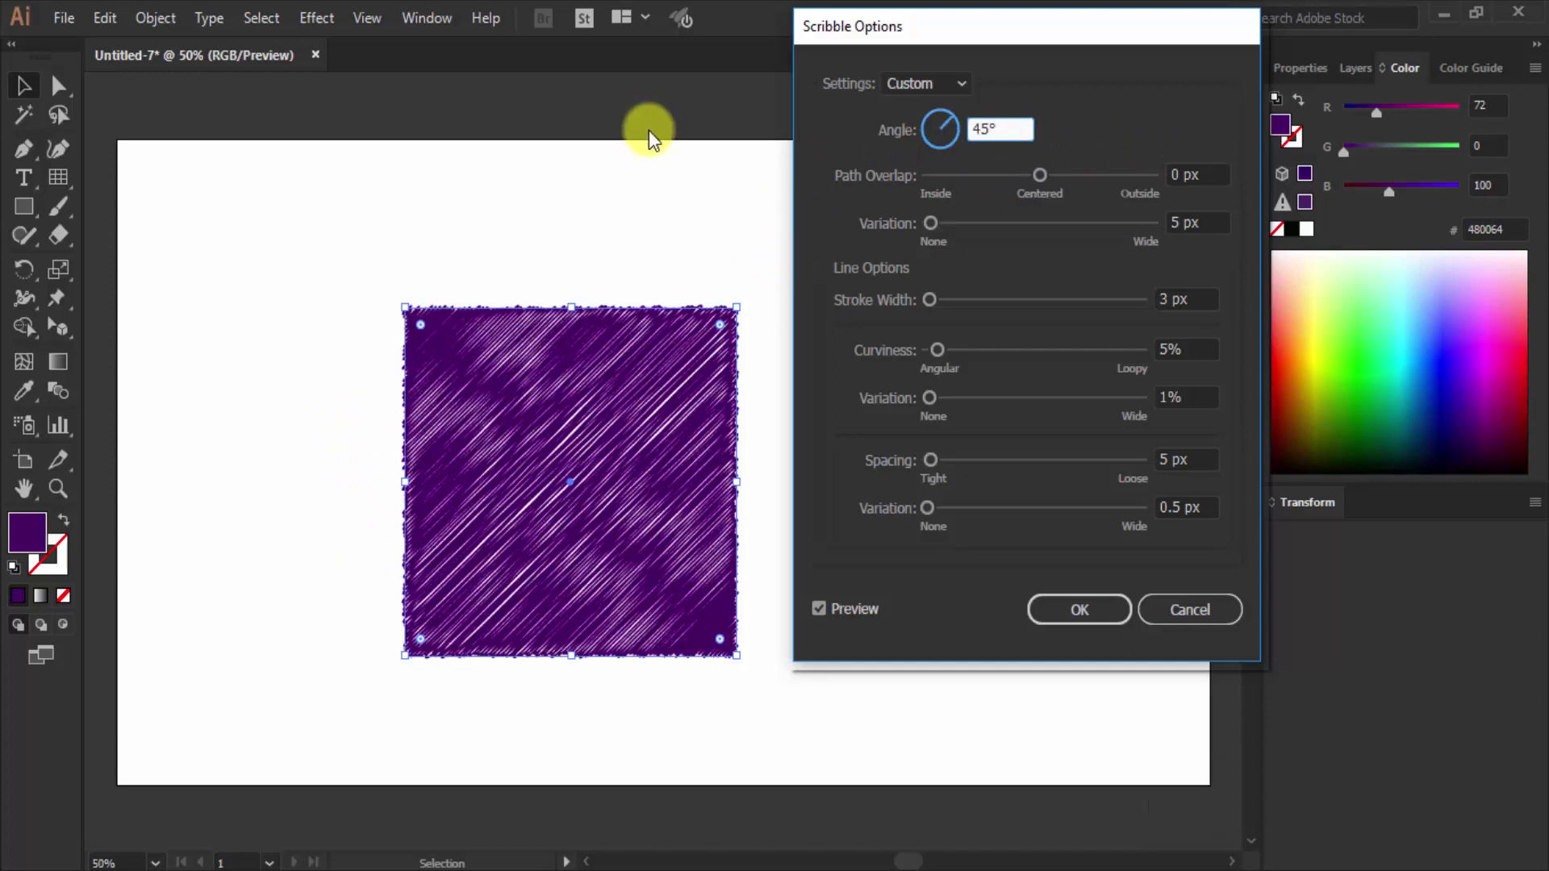
pyautogui.click(1163, 110)
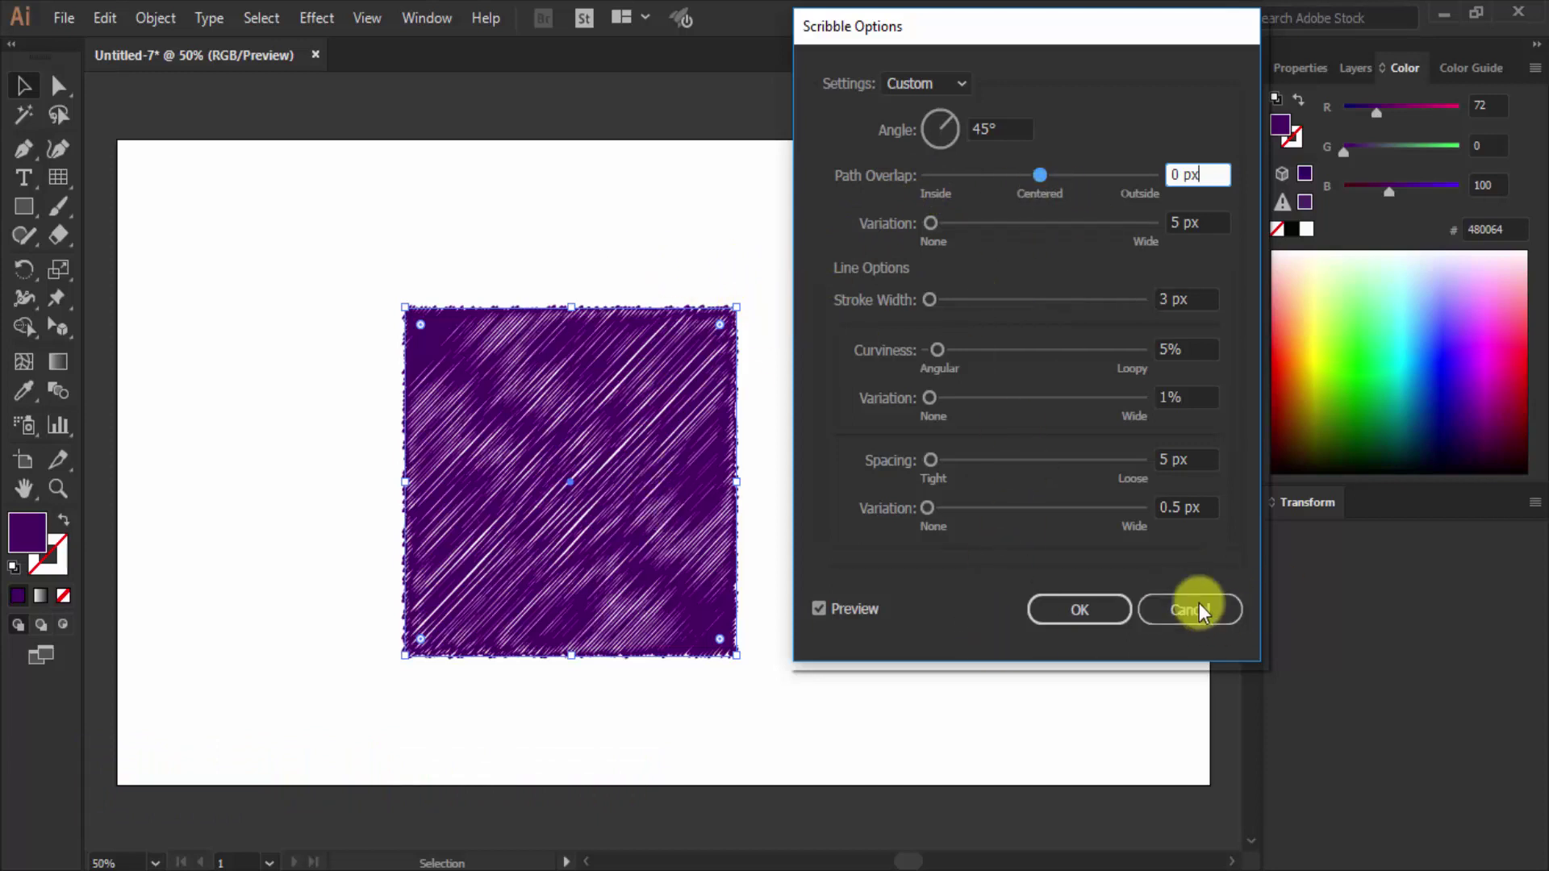
pyautogui.doubleClick(1198, 612)
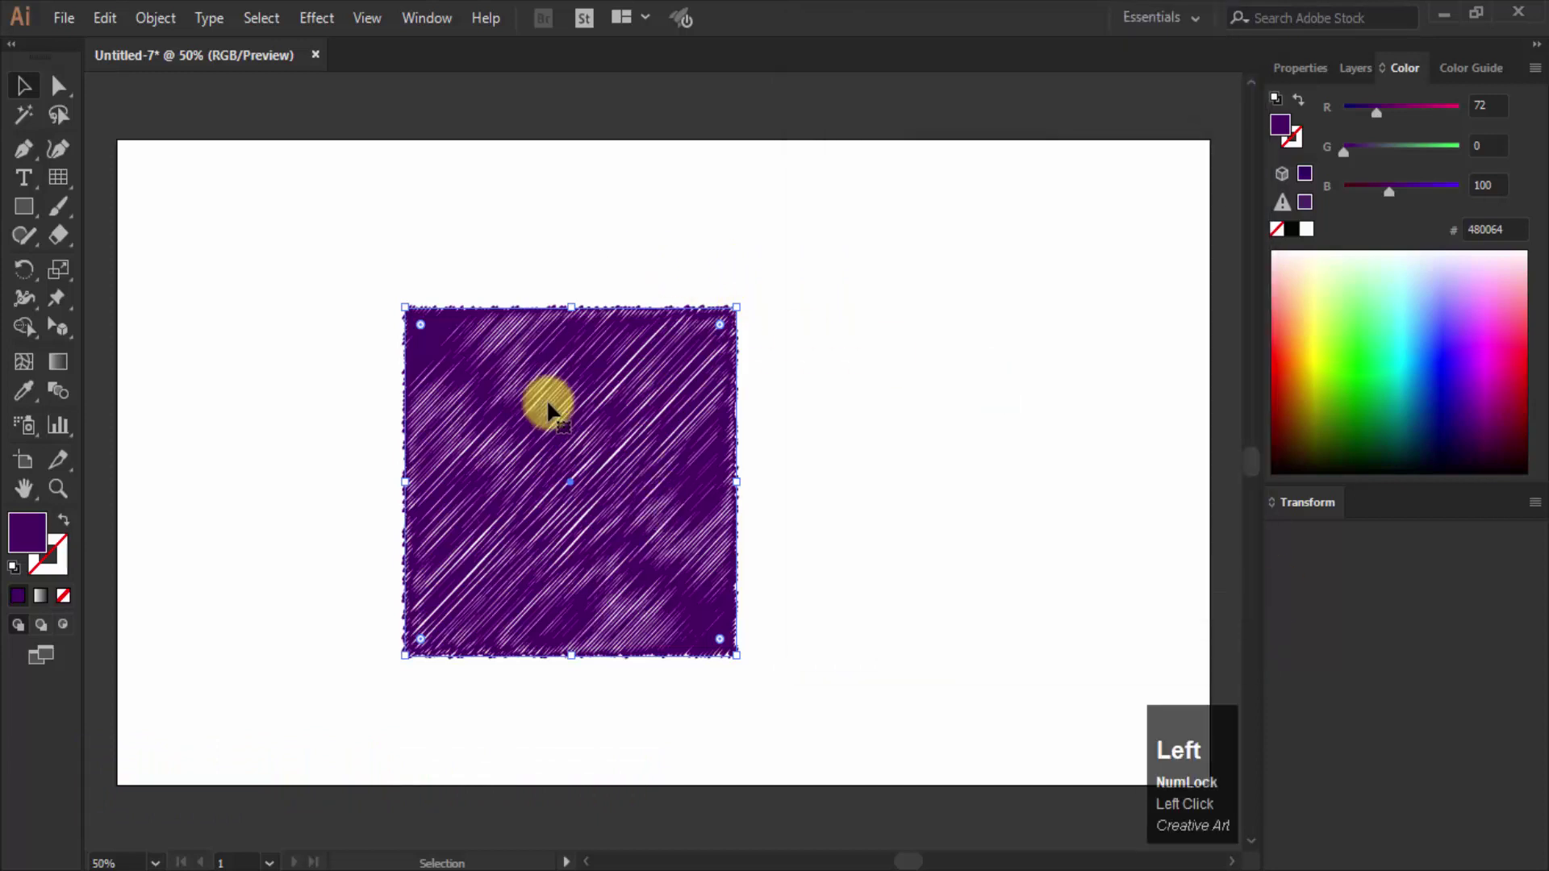
# Step: Zoom to show the whole square and reopen the Effect menu for Scribble
pyautogui.scroll(3)
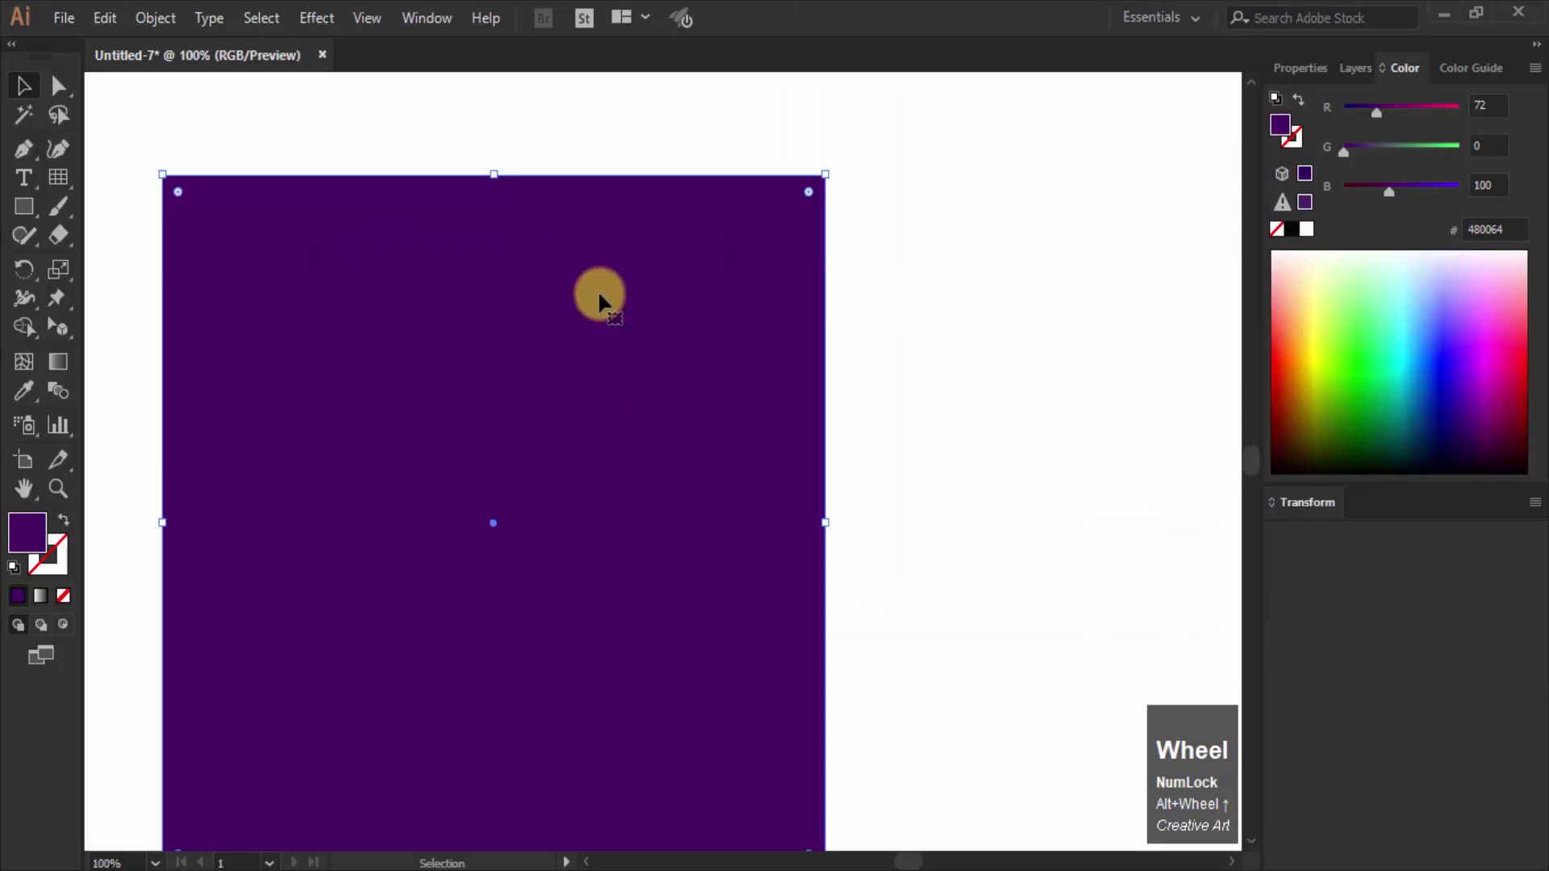
pyautogui.press('space')
pyautogui.press('space')
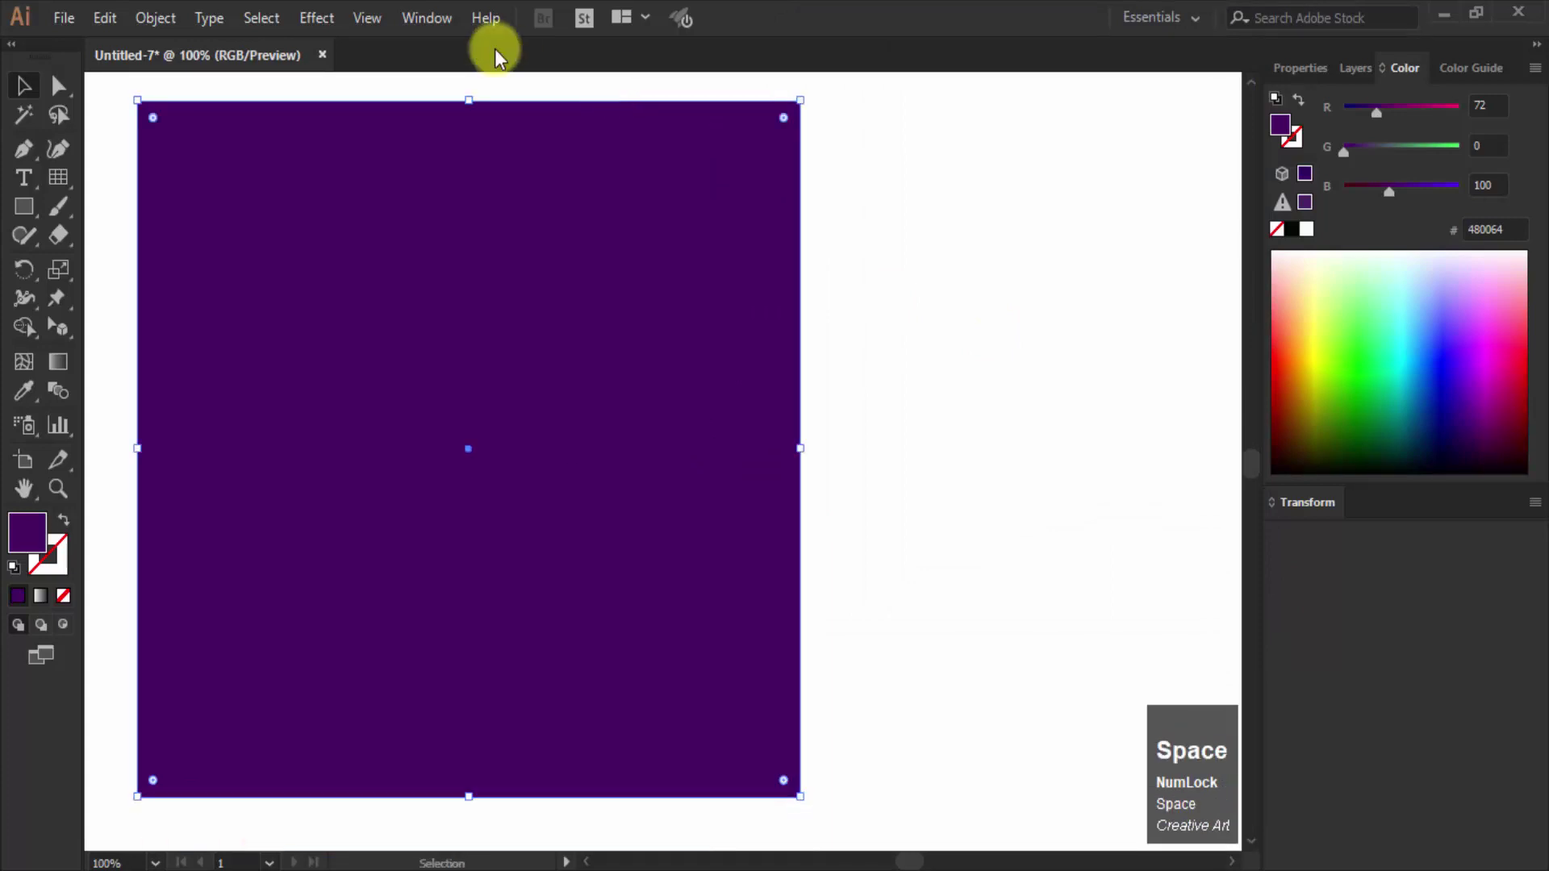
pyautogui.click(331, 21)
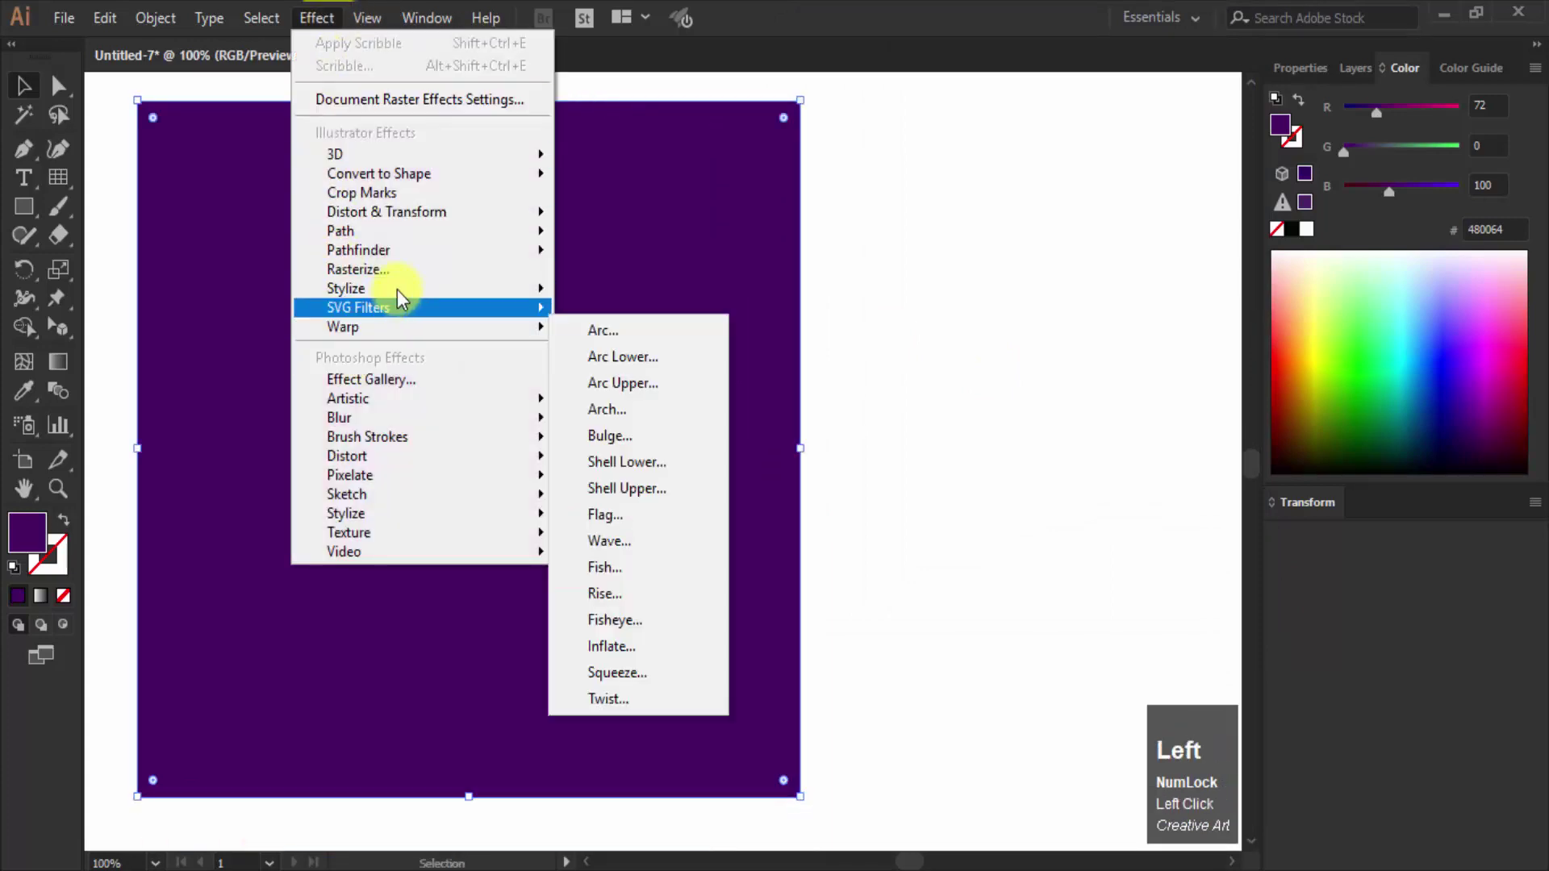
# Step: Reapply Scribble and set the path overlap to about -3.58 px inside the edge
pyautogui.click(637, 431)
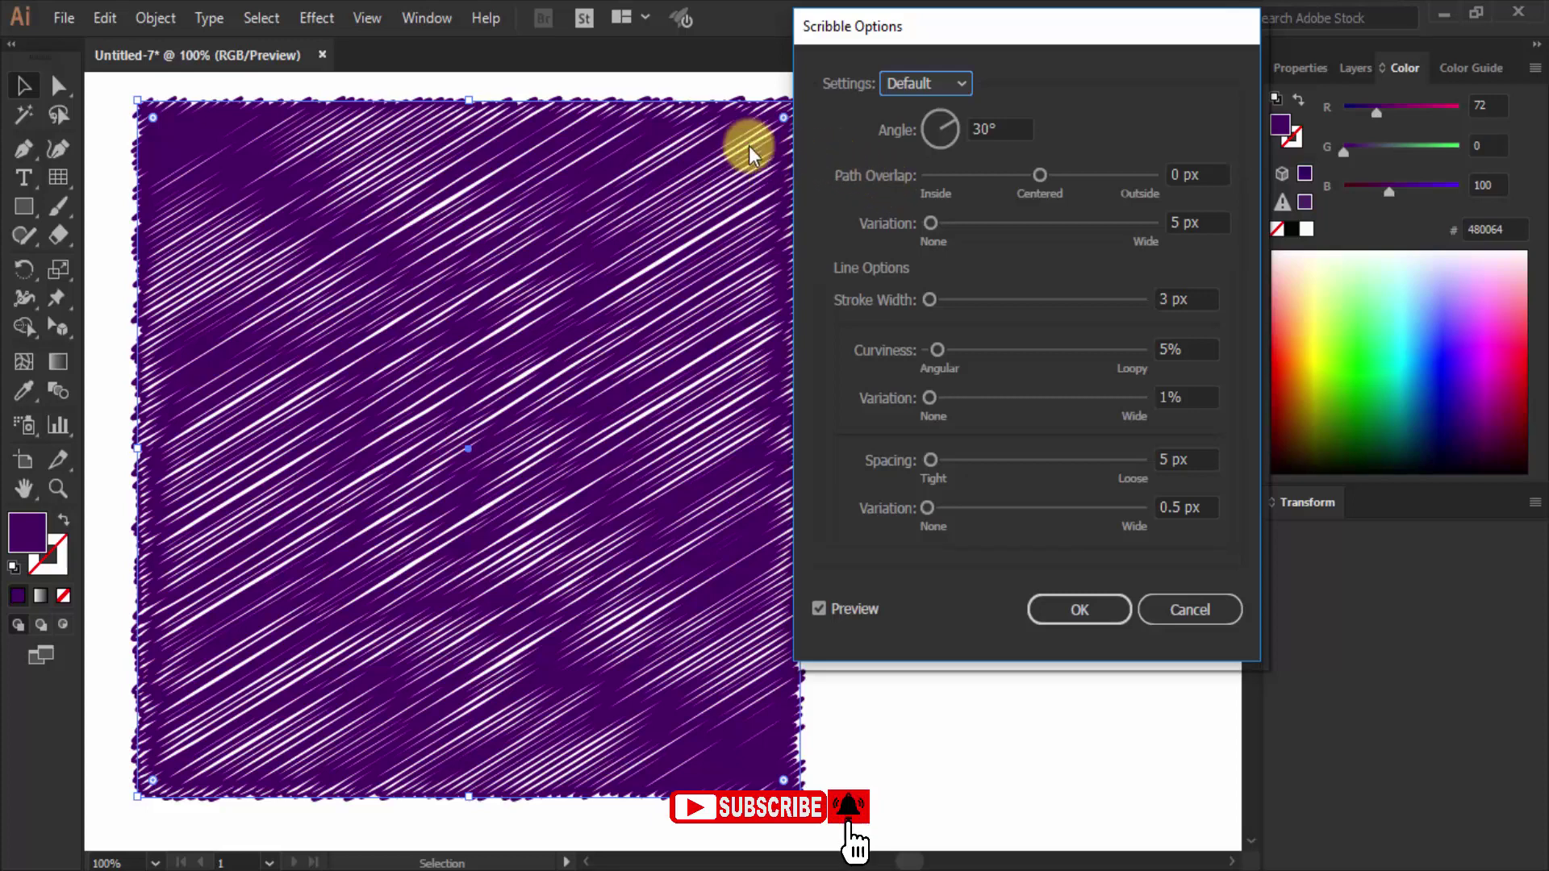
pyautogui.click(1050, 184)
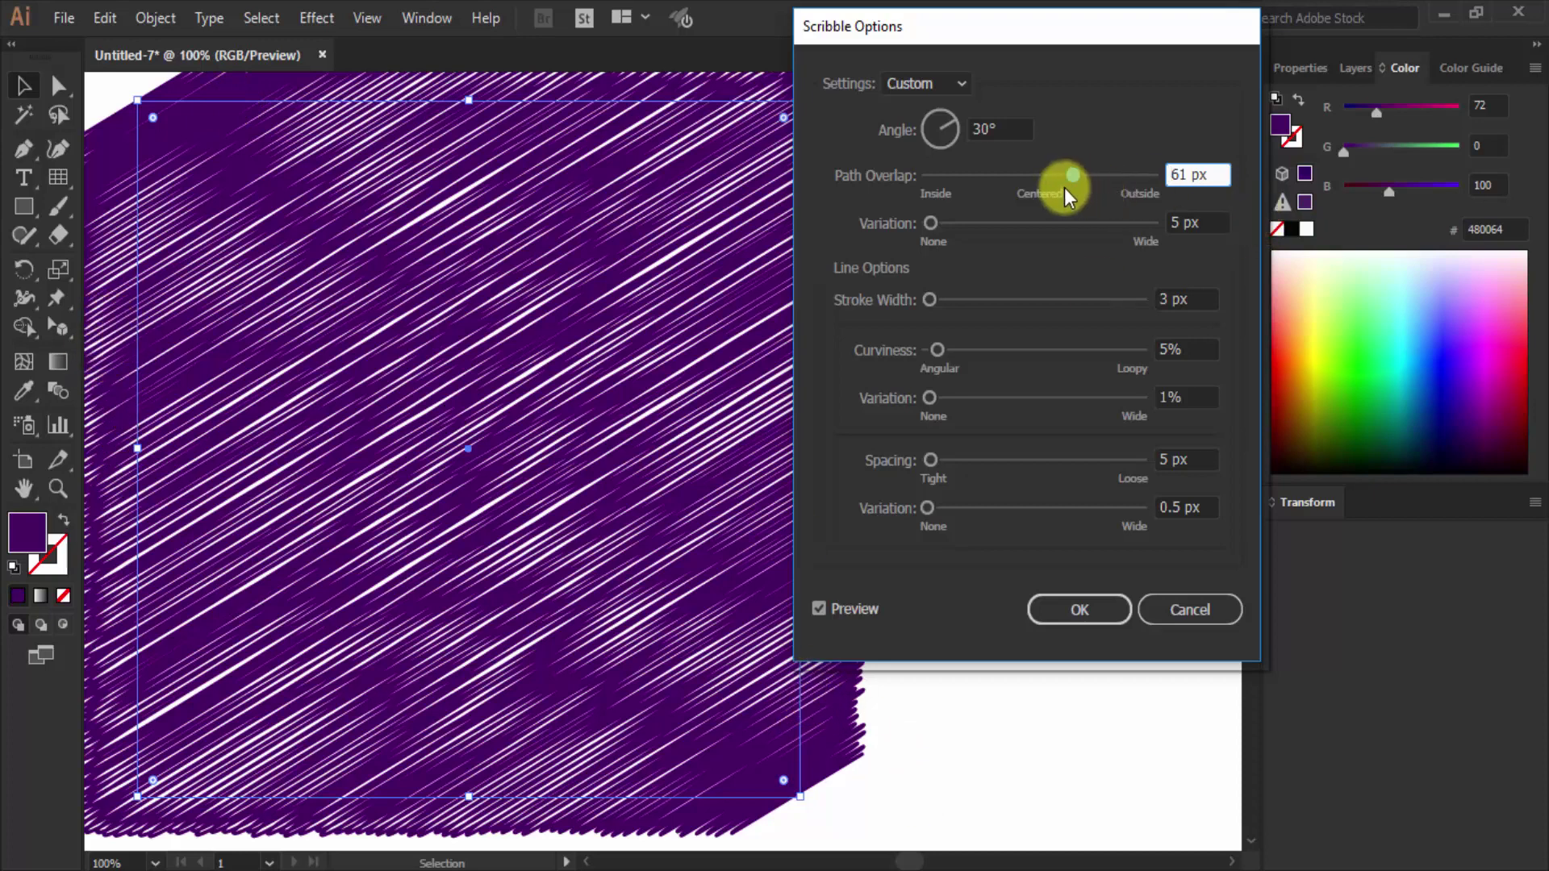
pyautogui.click(1079, 183)
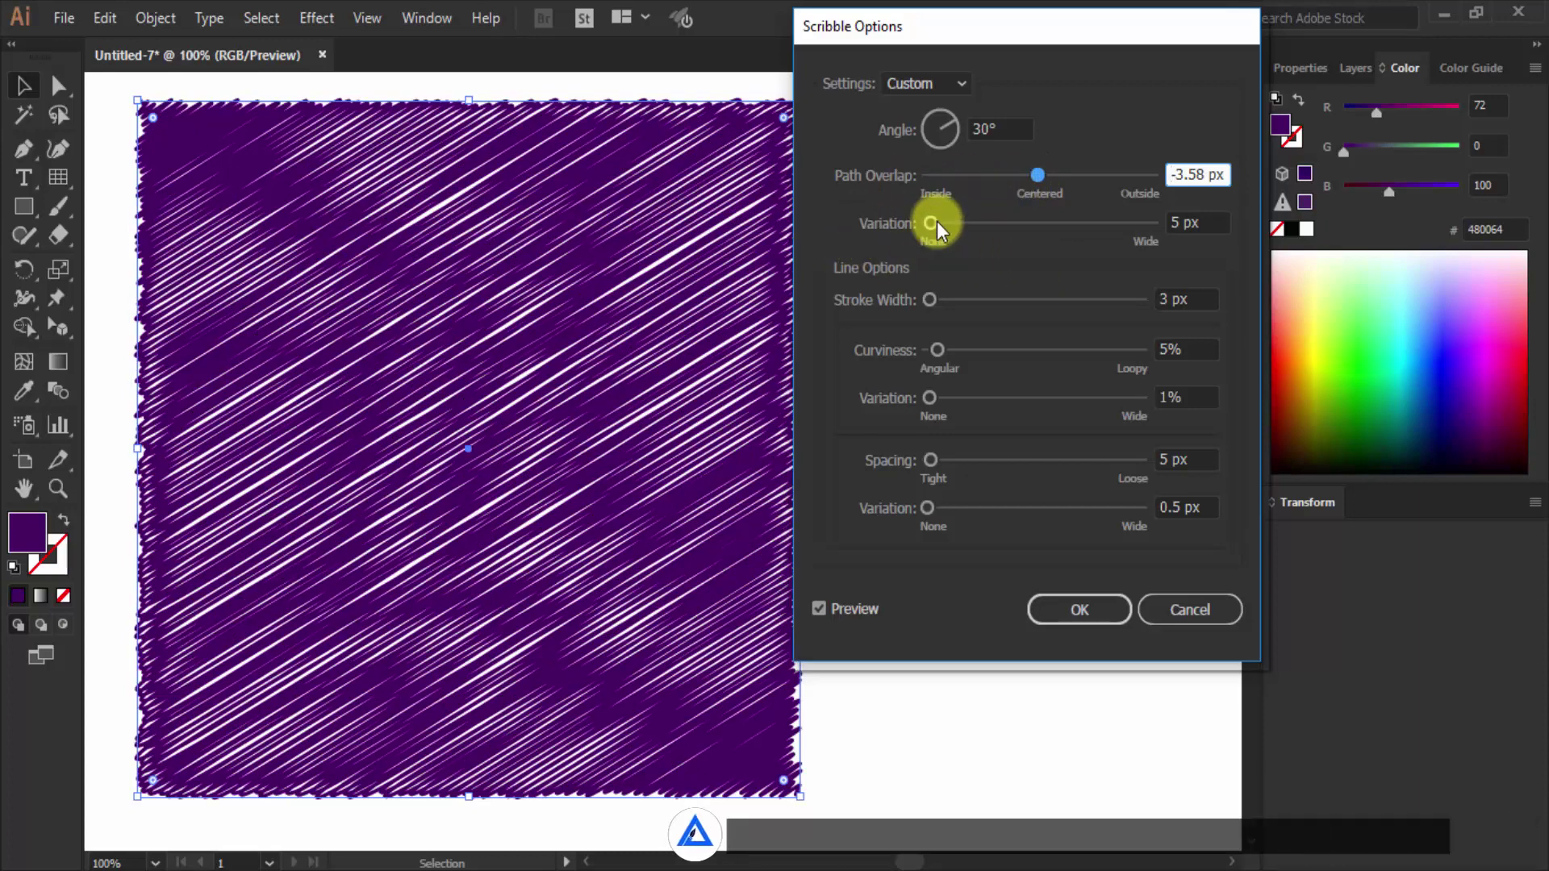
pyautogui.press('Left')
# Step: Experiment with overlap variation, ending around 12 px for irregular edges
pyautogui.click(939, 228)
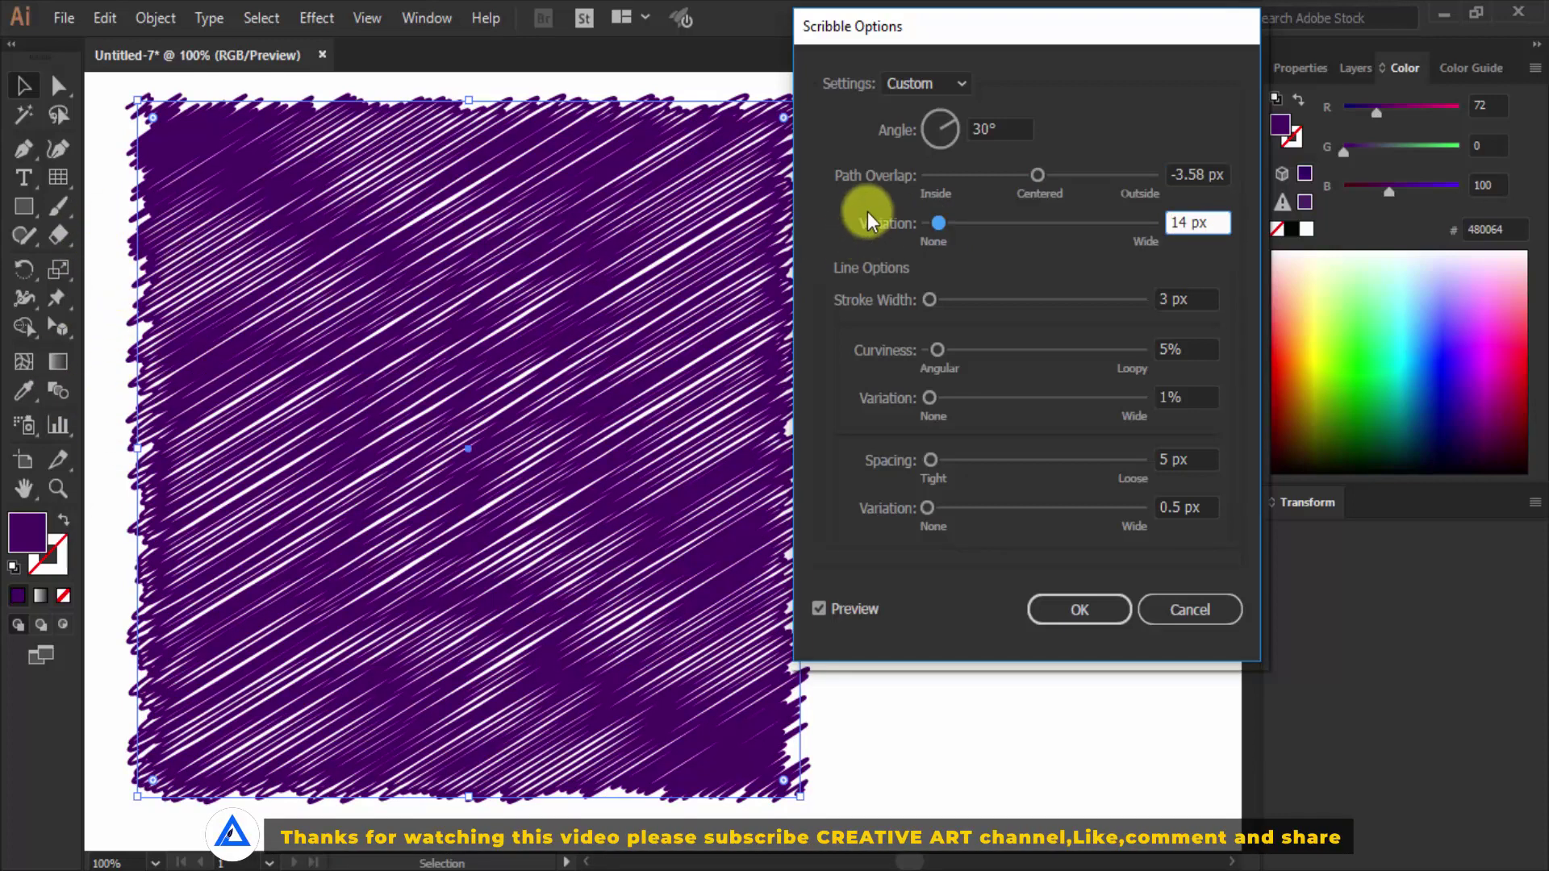
pyautogui.doubleClick(940, 228)
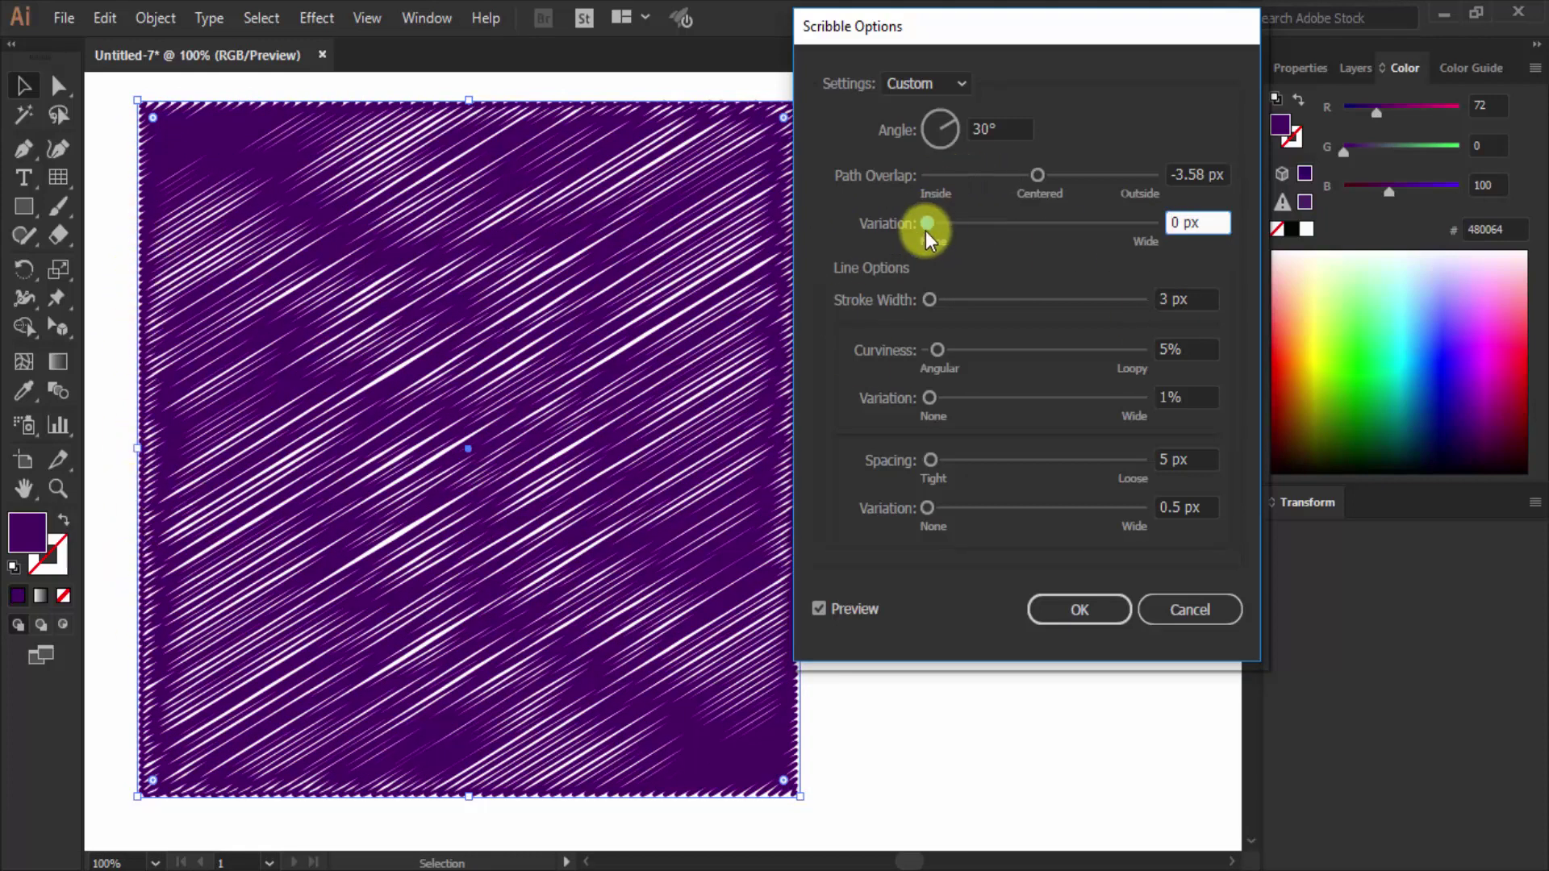
pyautogui.click(938, 231)
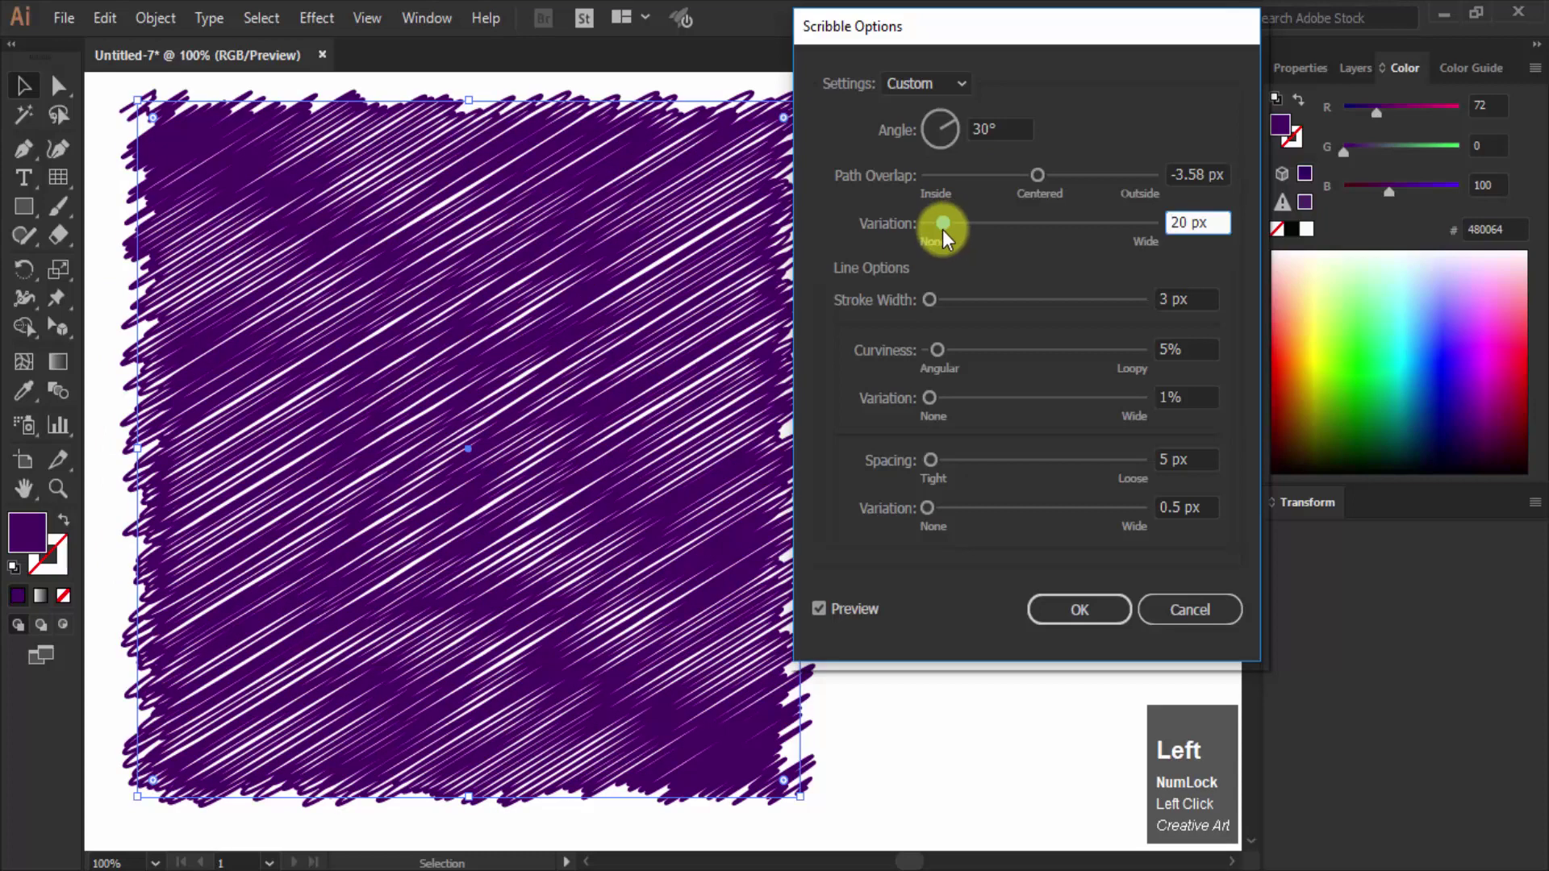
pyautogui.click(942, 234)
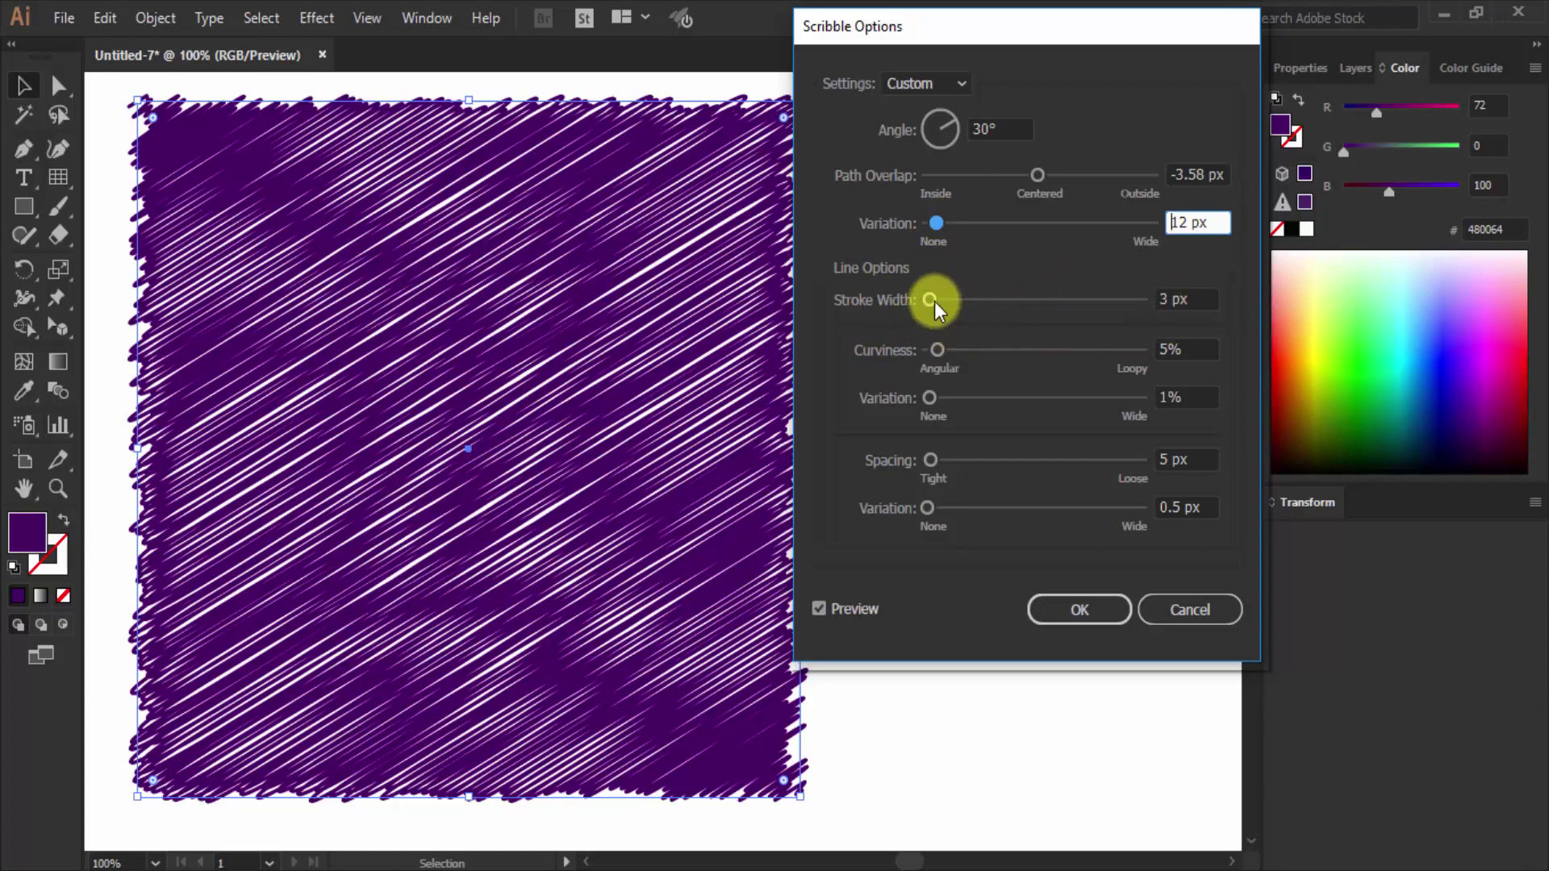
# Step: Bring the scribble stroke width back down to thin 3 px lines
pyautogui.doubleClick(945, 307)
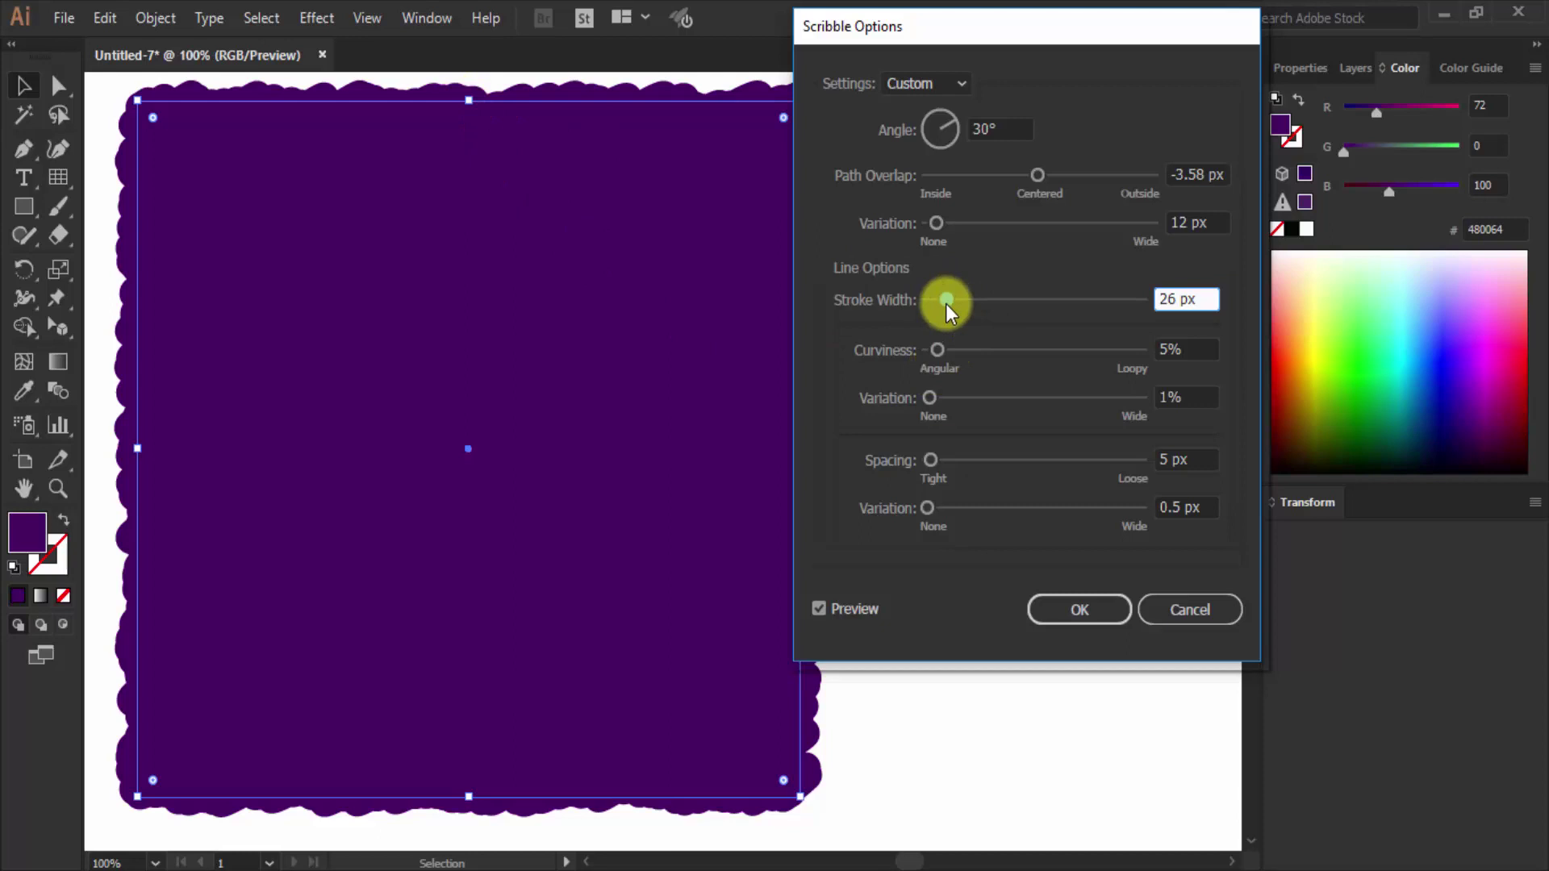
pyautogui.click(953, 309)
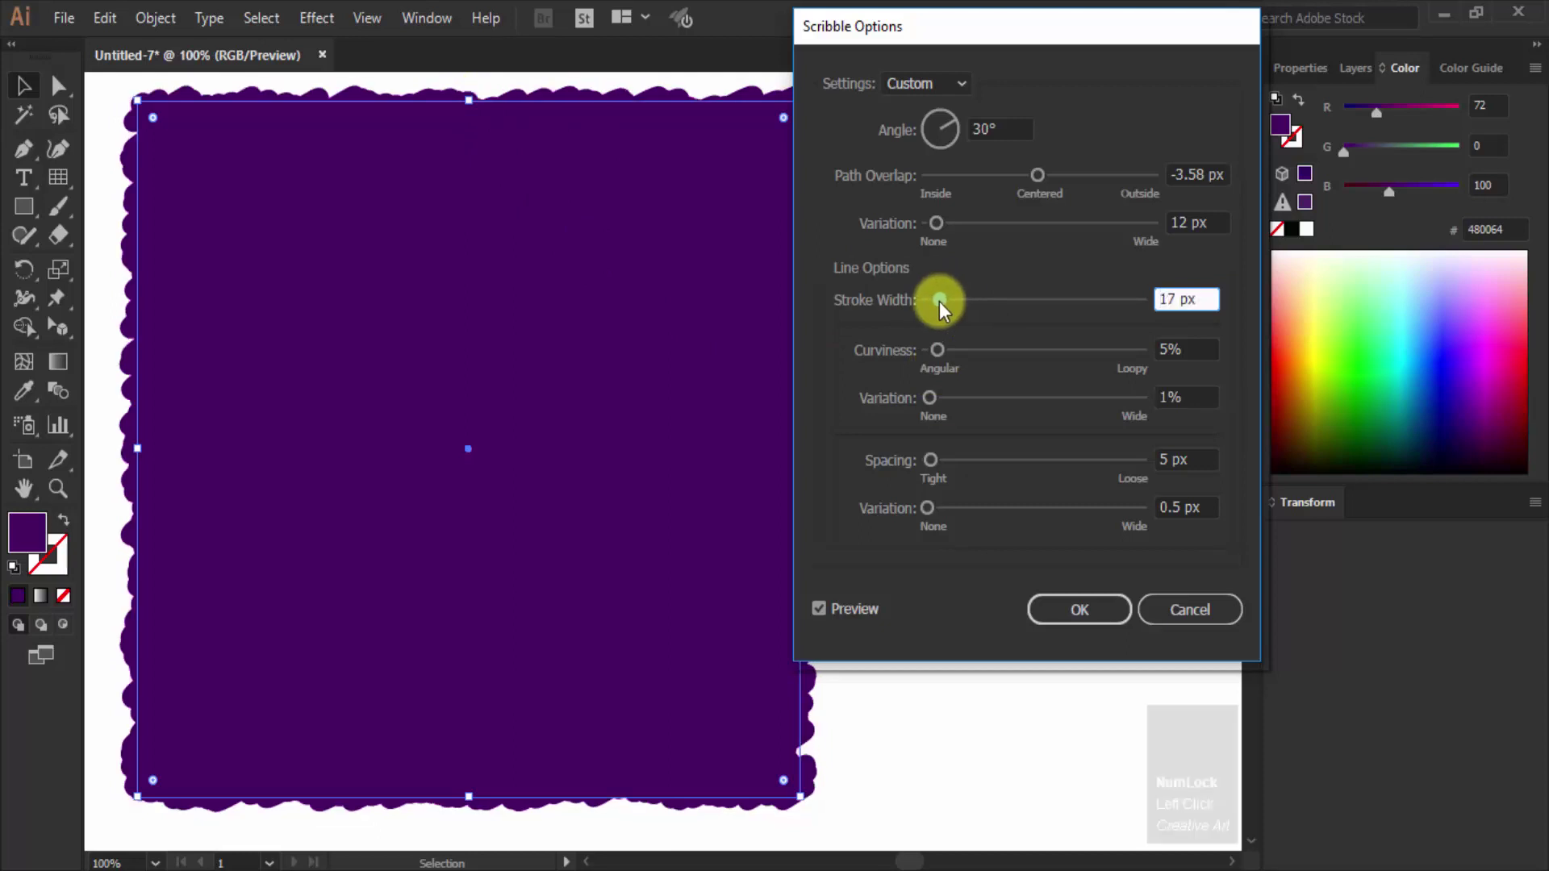
pyautogui.click(944, 309)
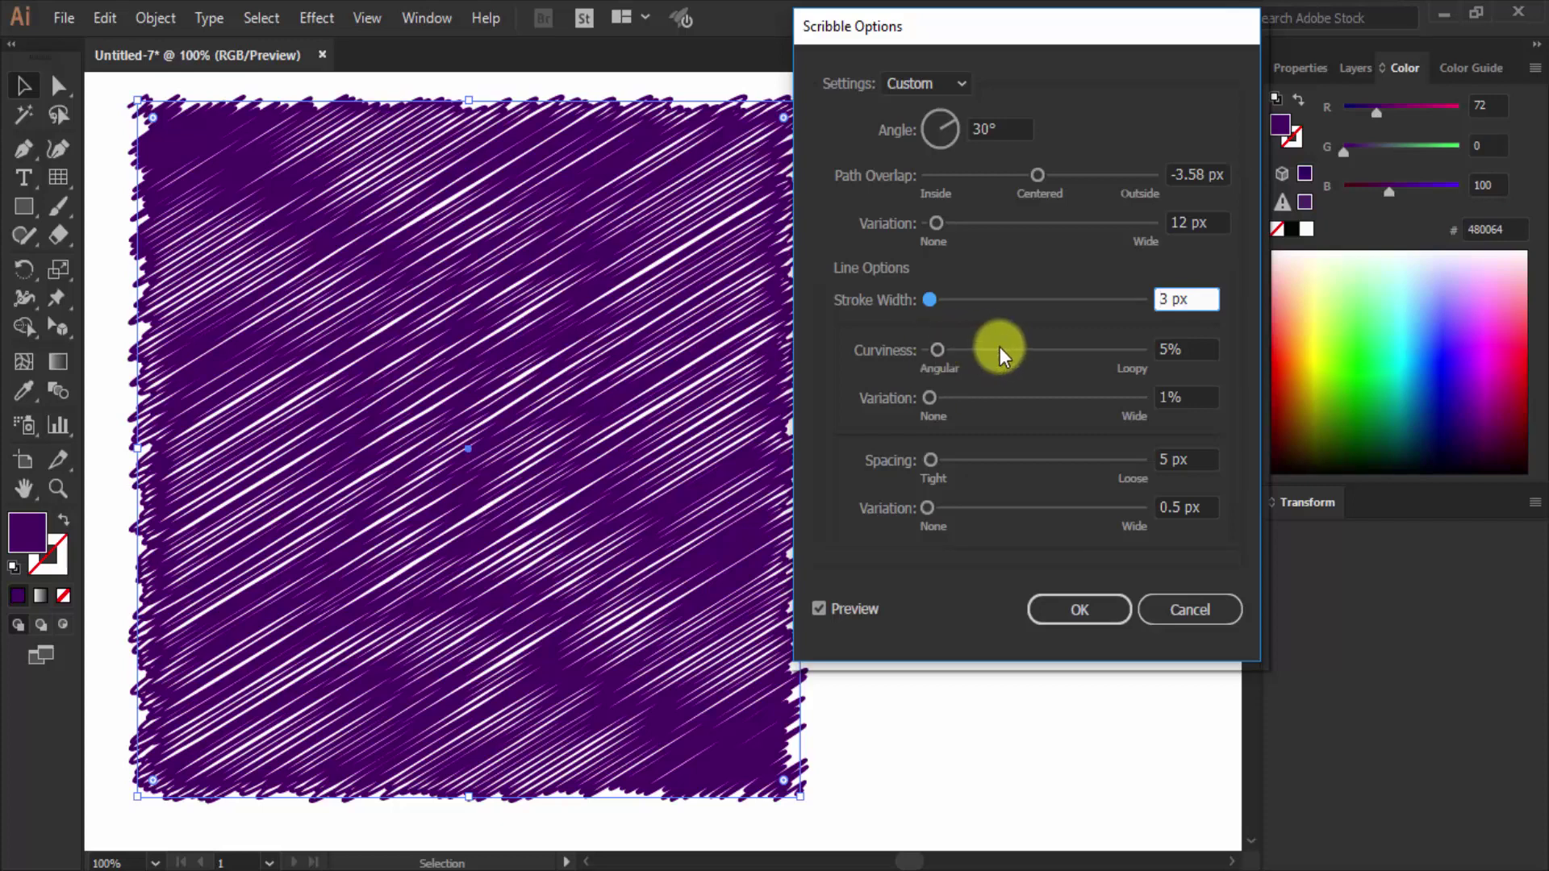
# Step: Try 20% curviness, then settle on 1% curviness with 1% variation
pyautogui.click(948, 357)
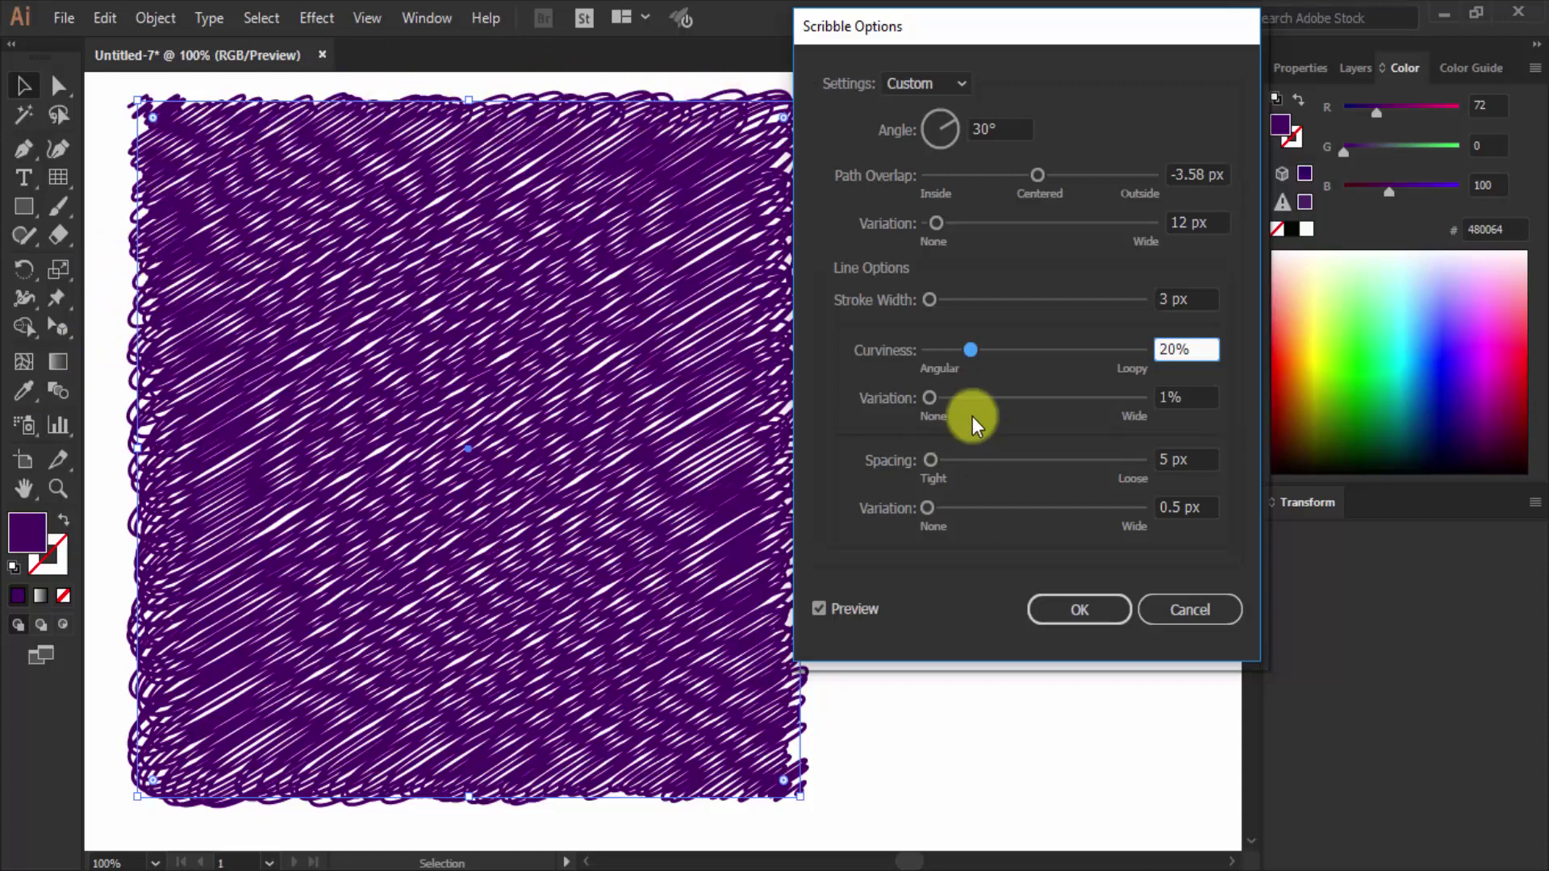
pyautogui.click(972, 359)
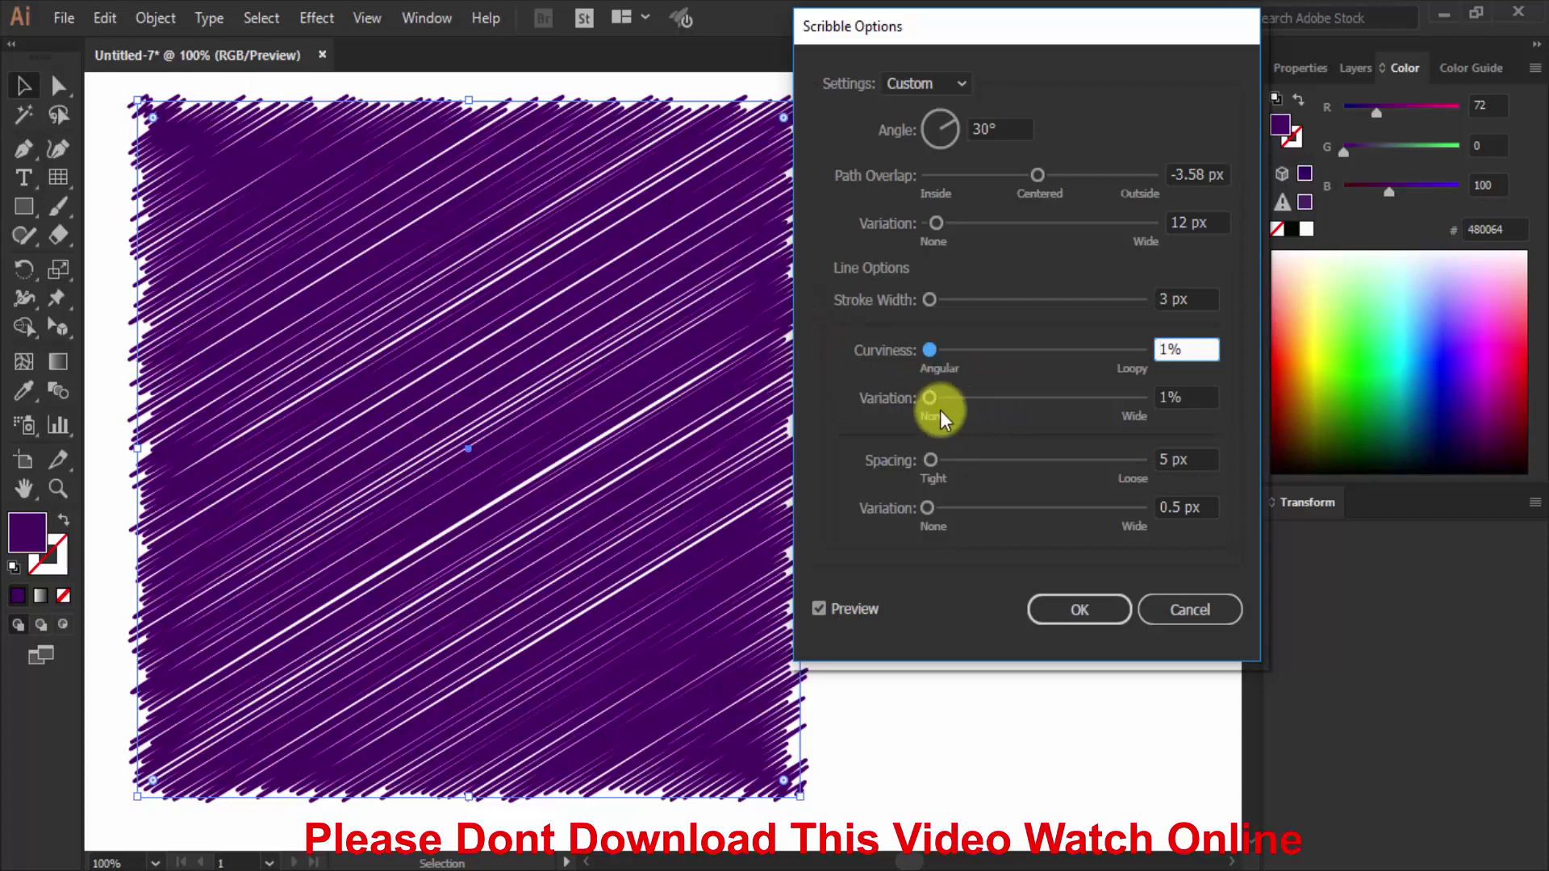
pyautogui.click(935, 408)
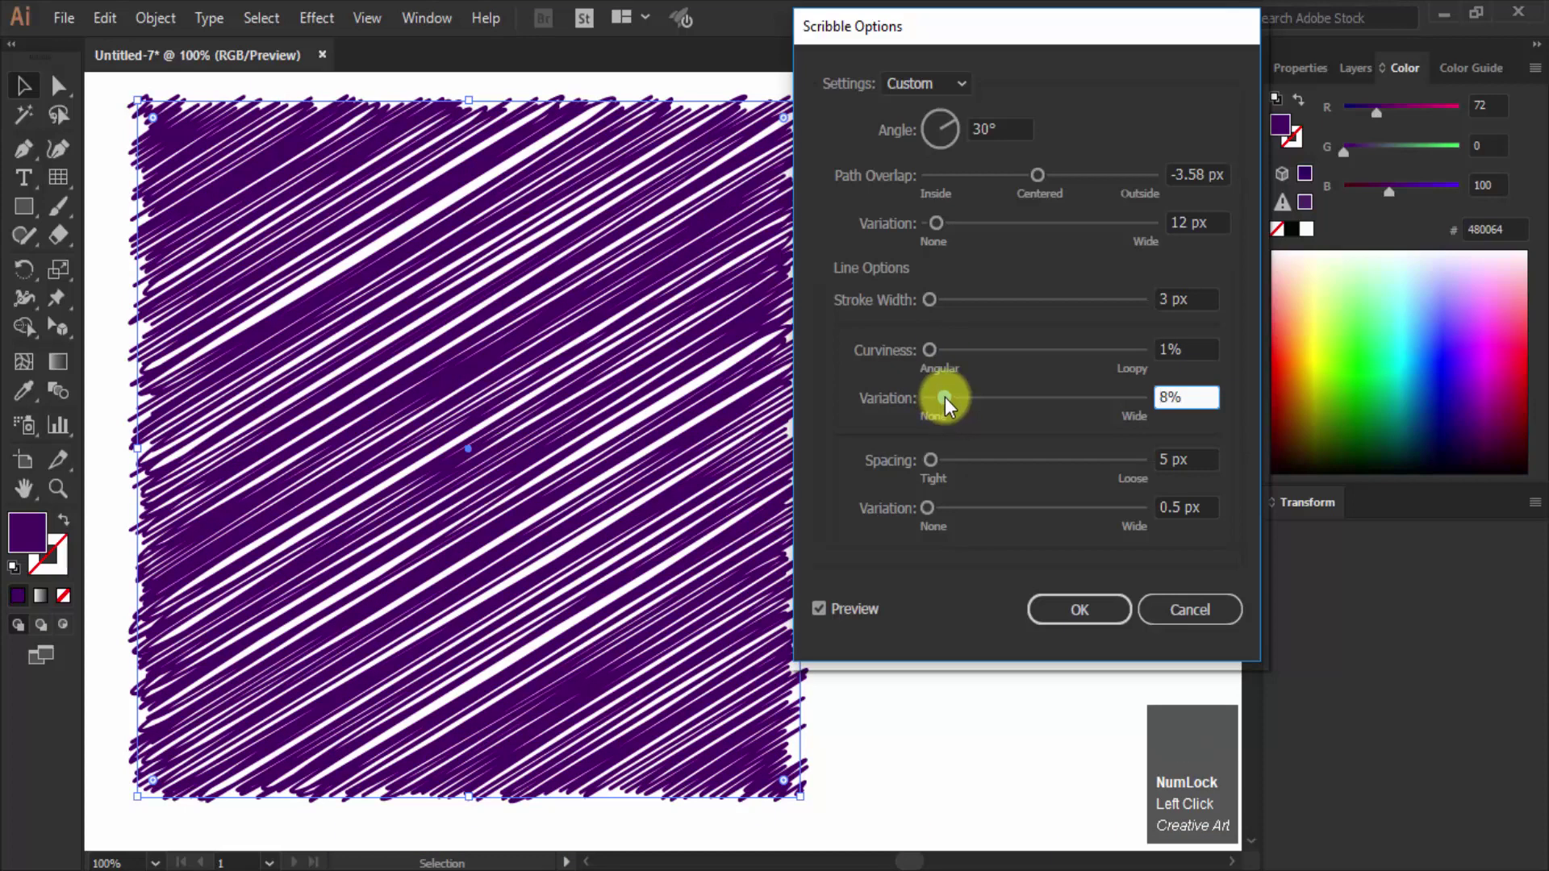
pyautogui.click(953, 405)
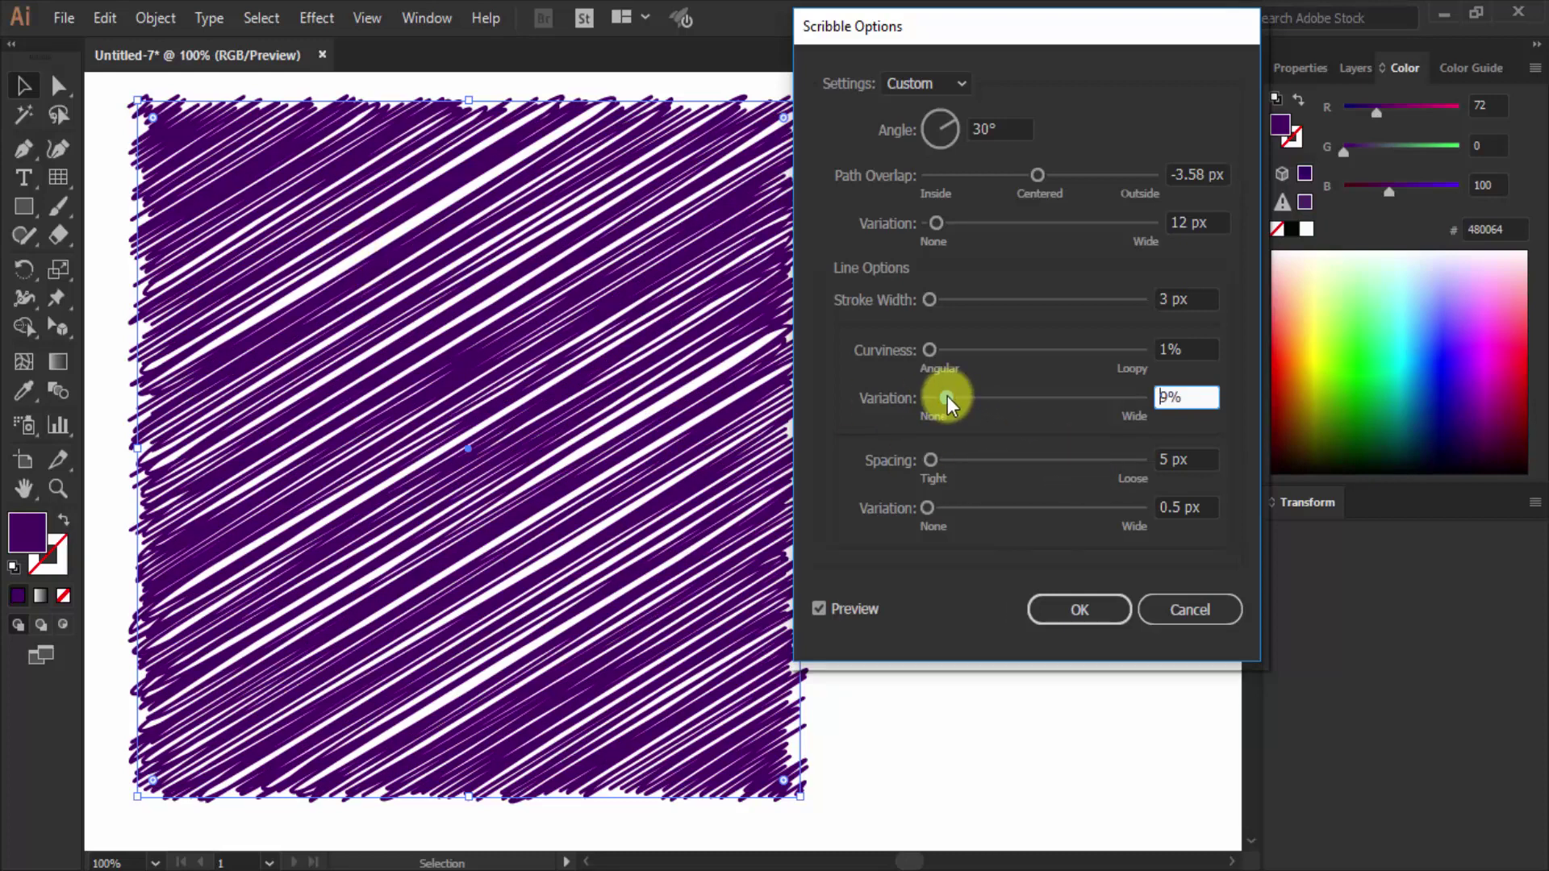
pyautogui.click(950, 404)
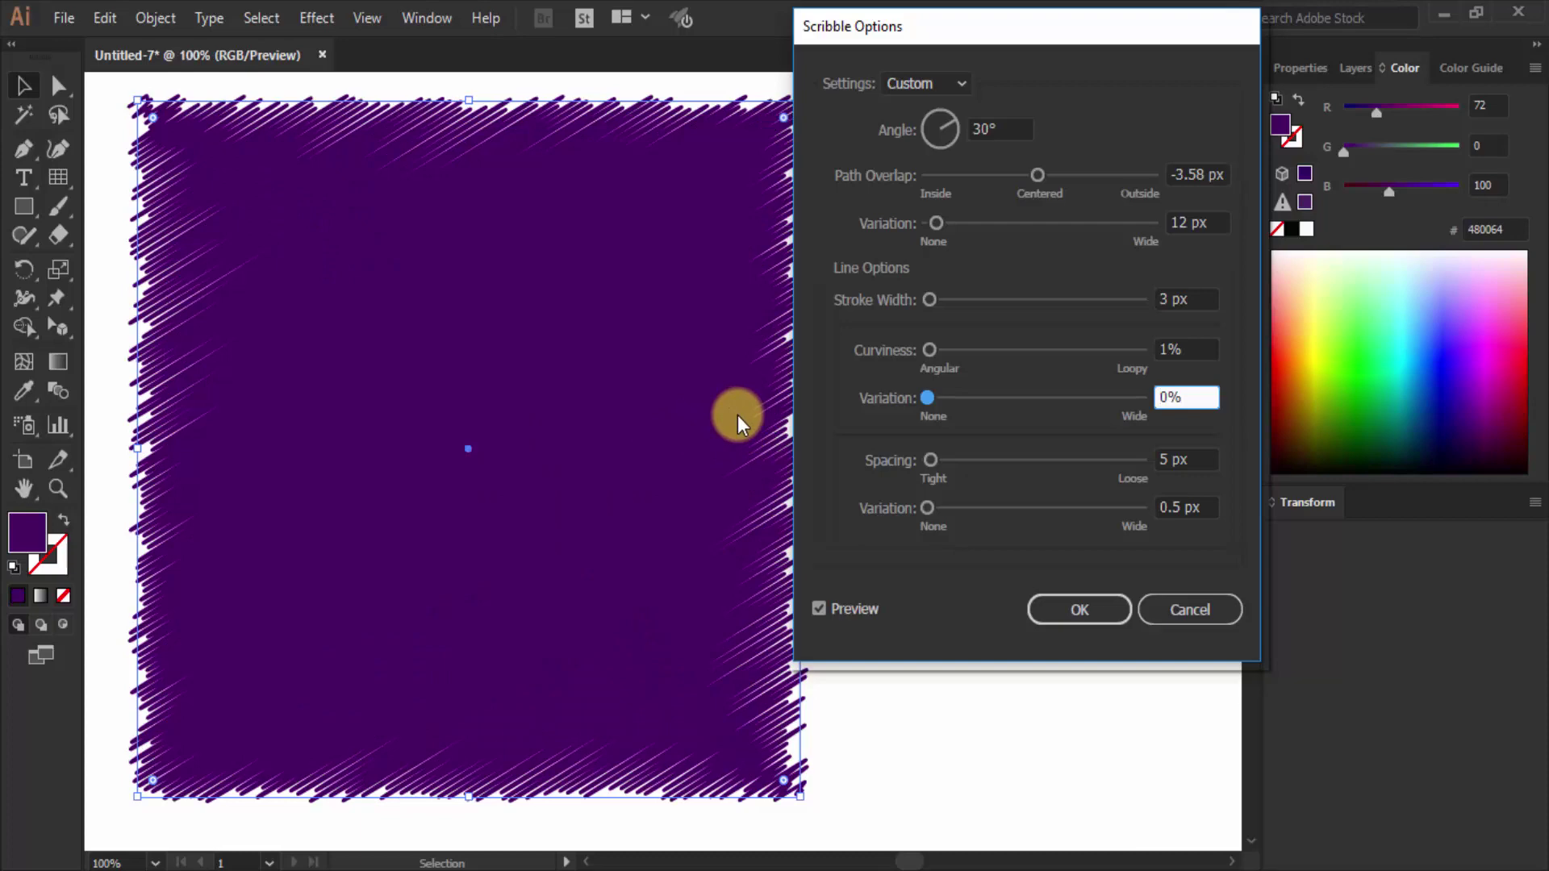
pyautogui.click(937, 403)
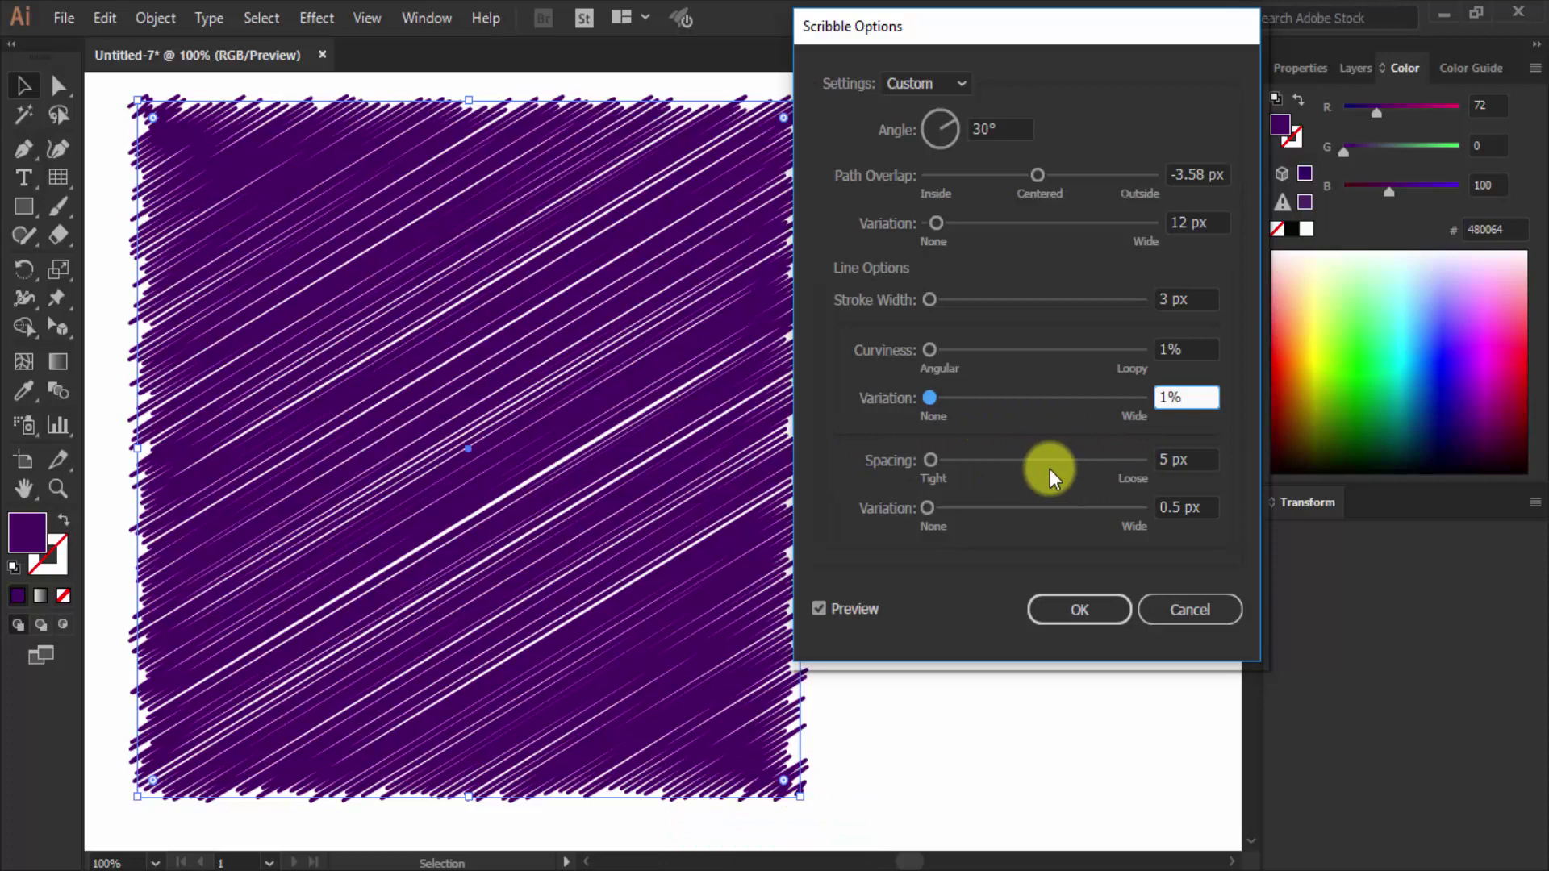
# Step: Set stroke spacing to 5 px with 4 px spacing variation
pyautogui.click(947, 465)
pyautogui.click(952, 467)
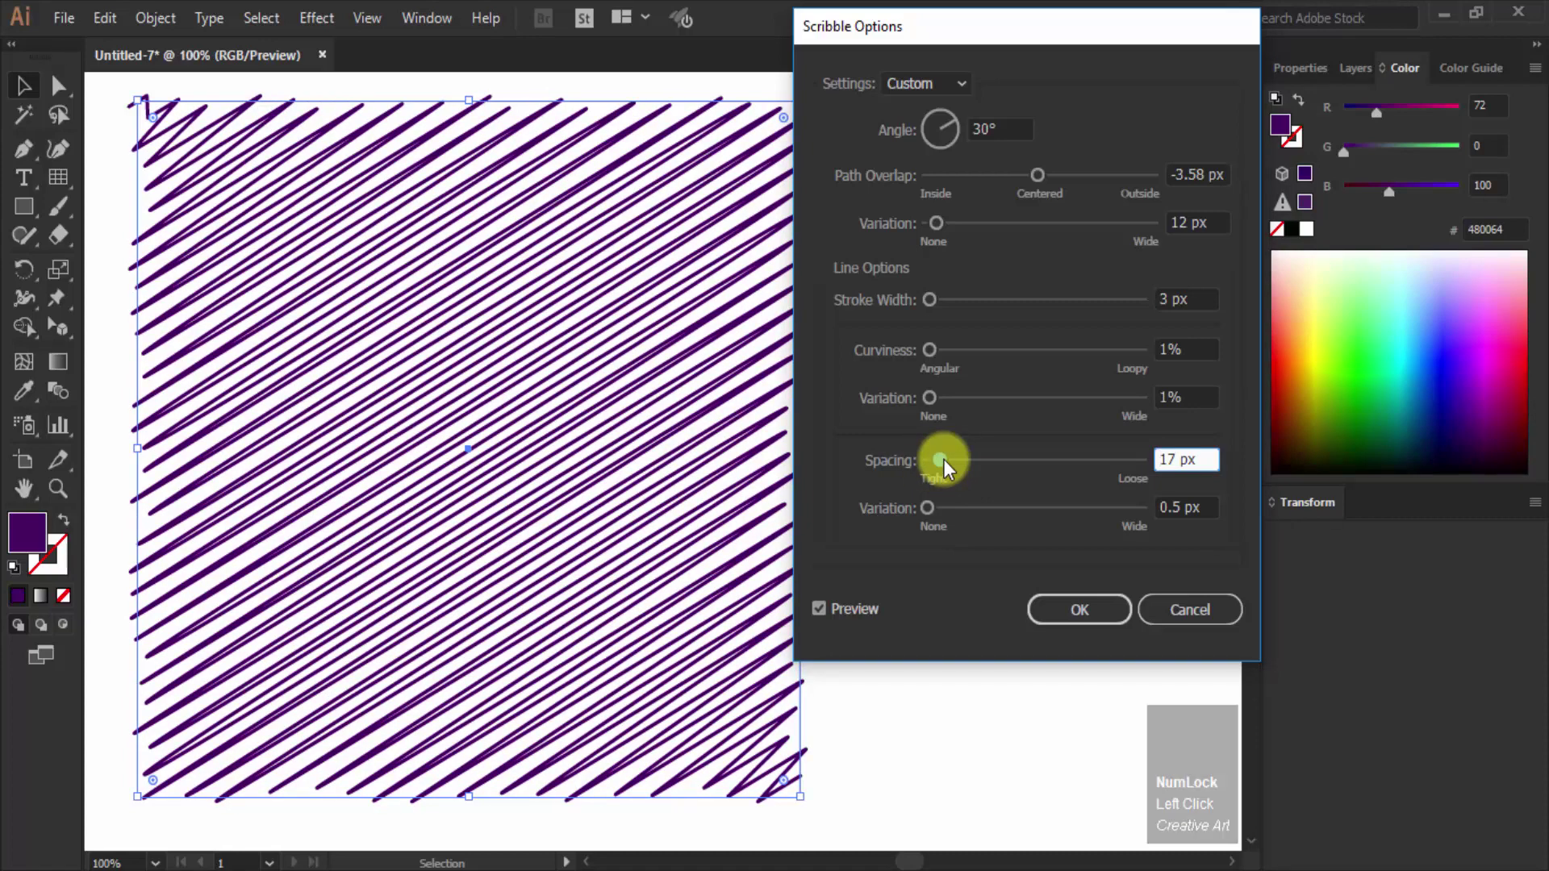
pyautogui.click(945, 469)
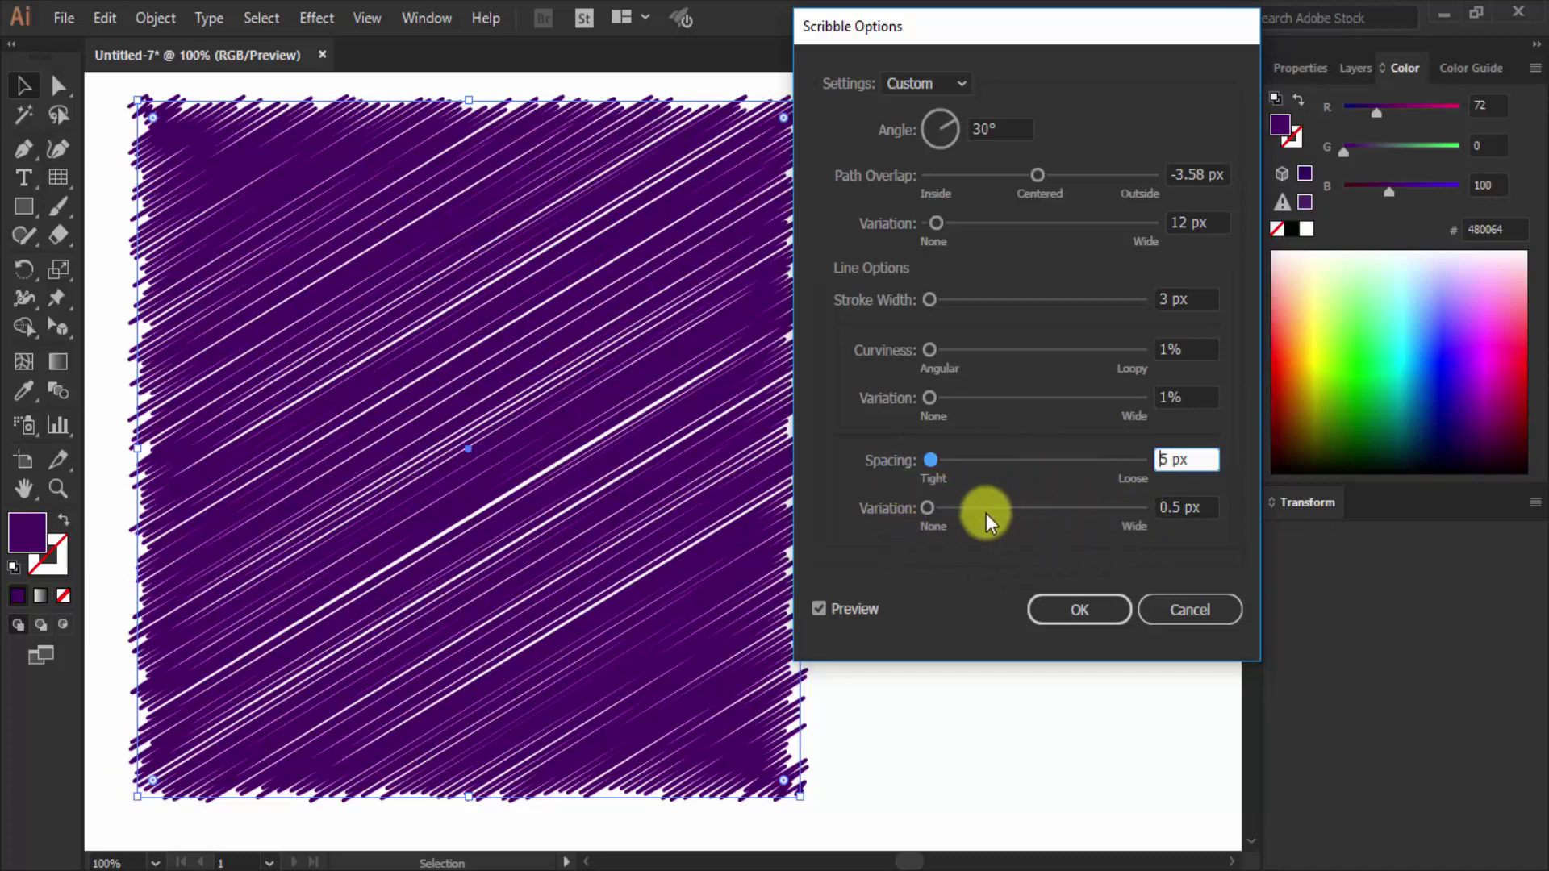
pyautogui.click(936, 516)
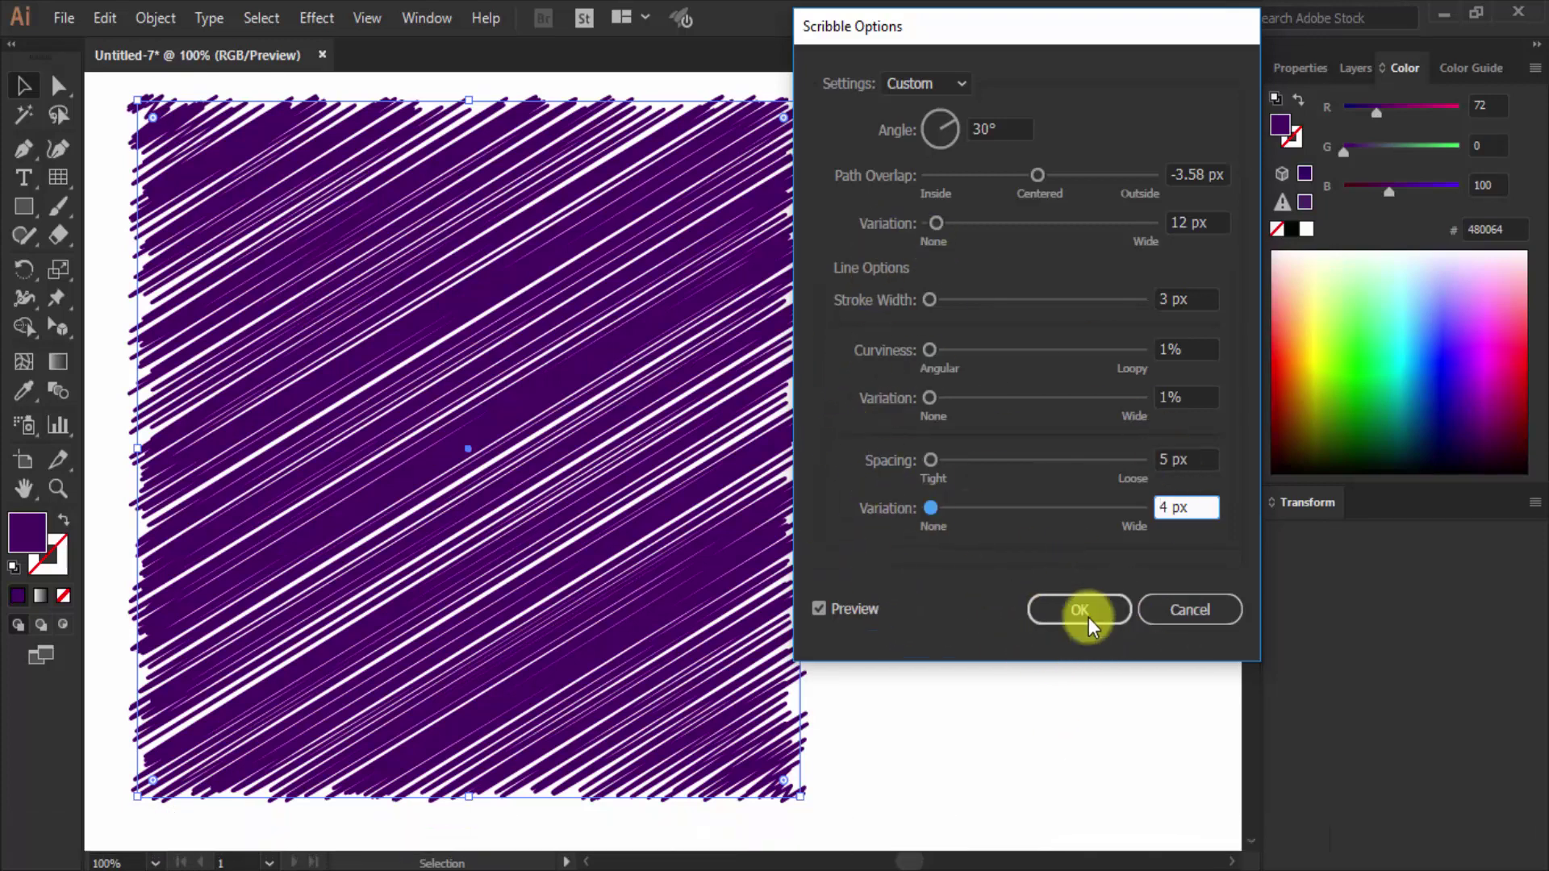
pyautogui.click(1084, 622)
pyautogui.click(1039, 614)
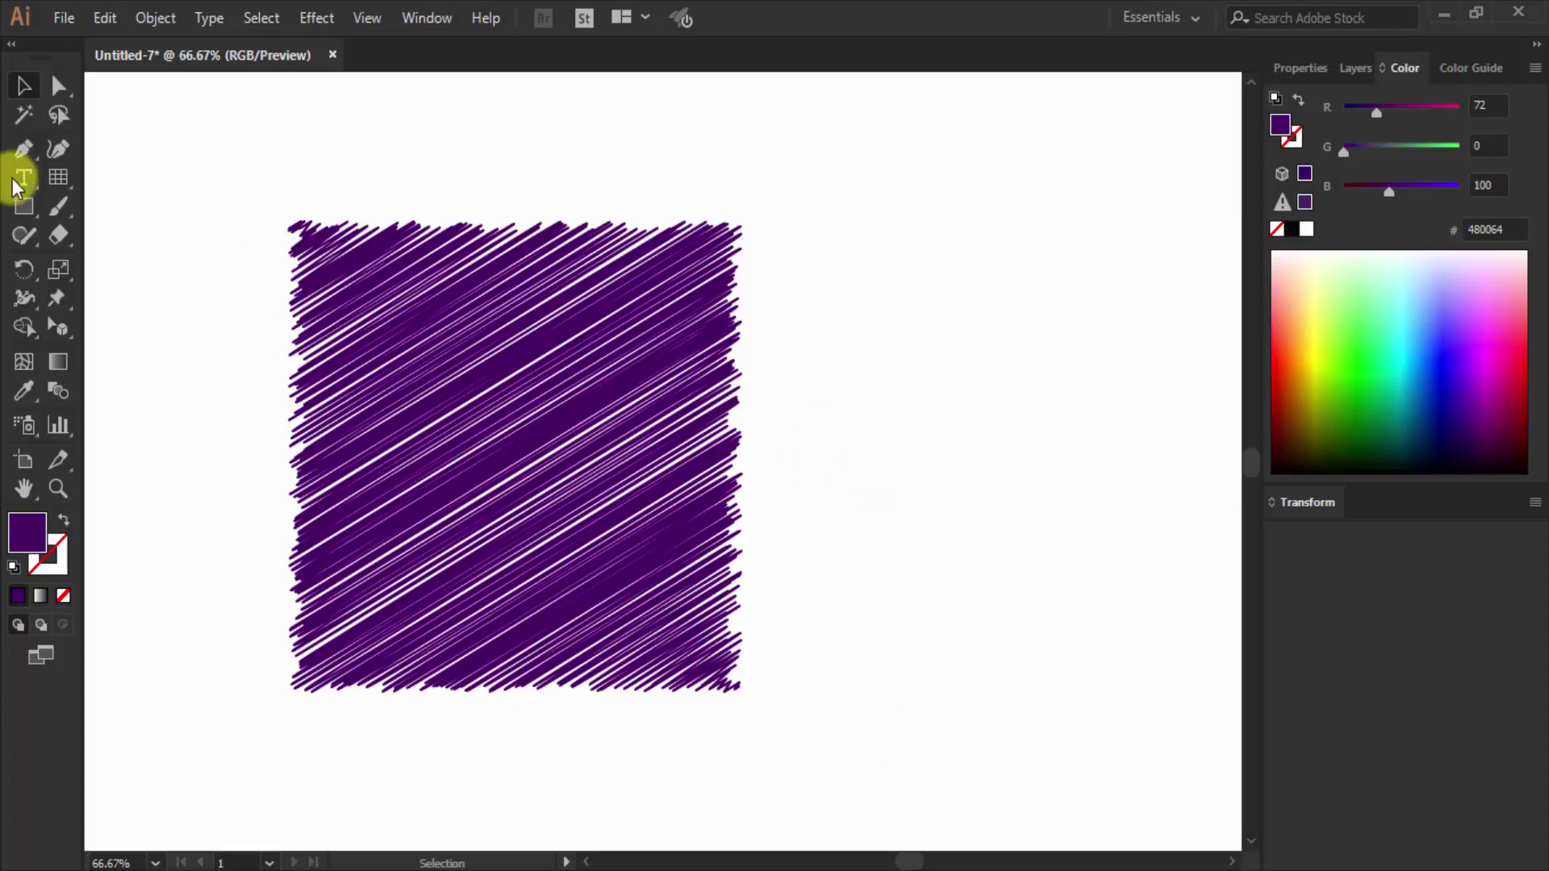
# Step: Add the word TEXT with the Type tool and search the fonts for Roboto
pyautogui.doubleClick(16, 184)
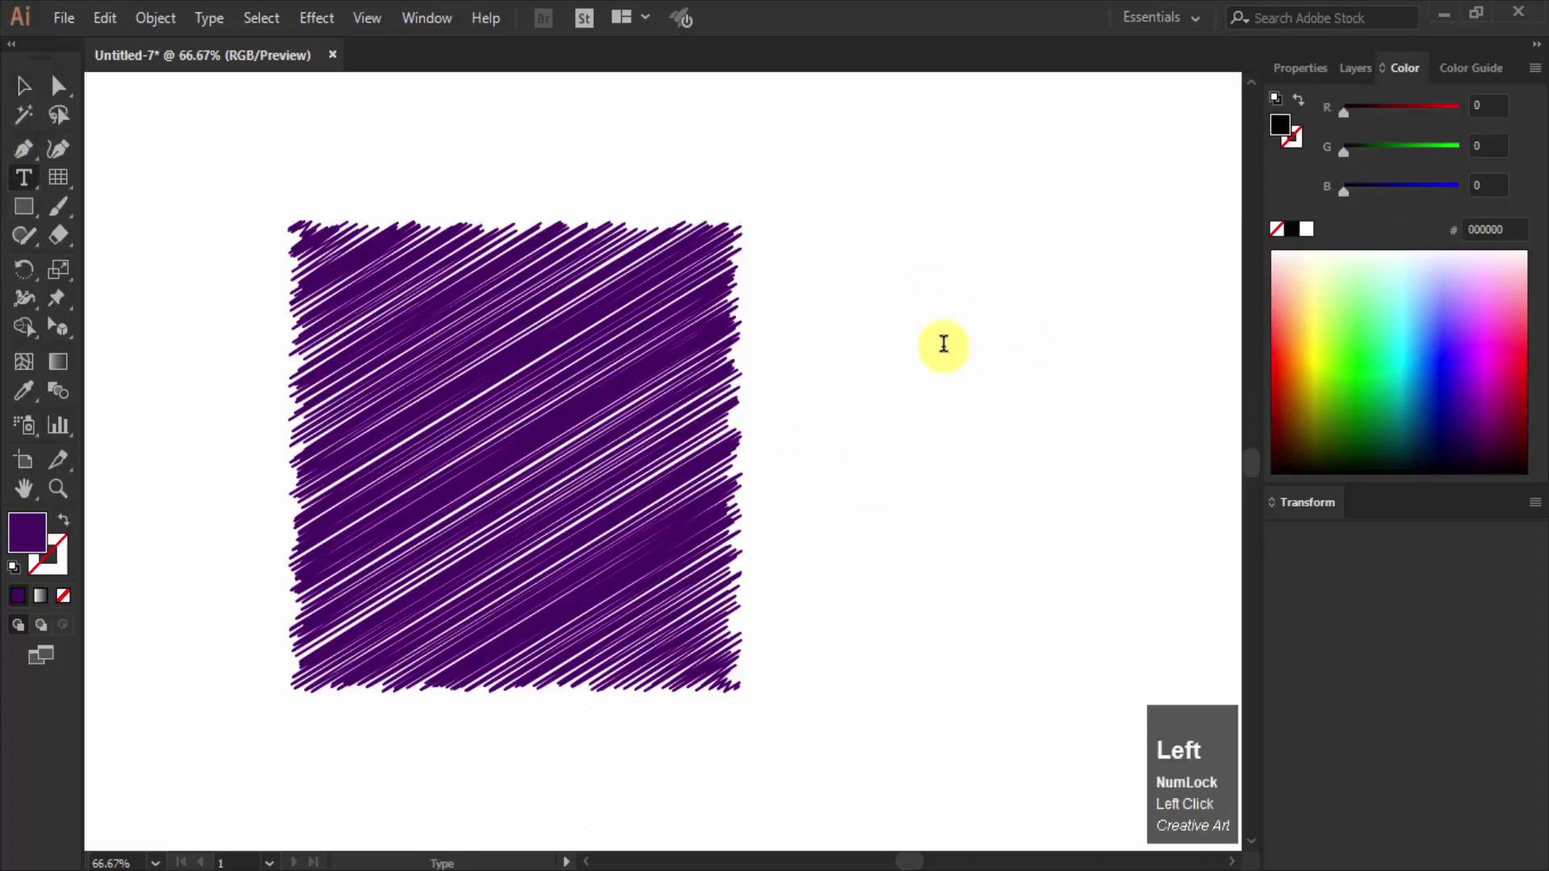
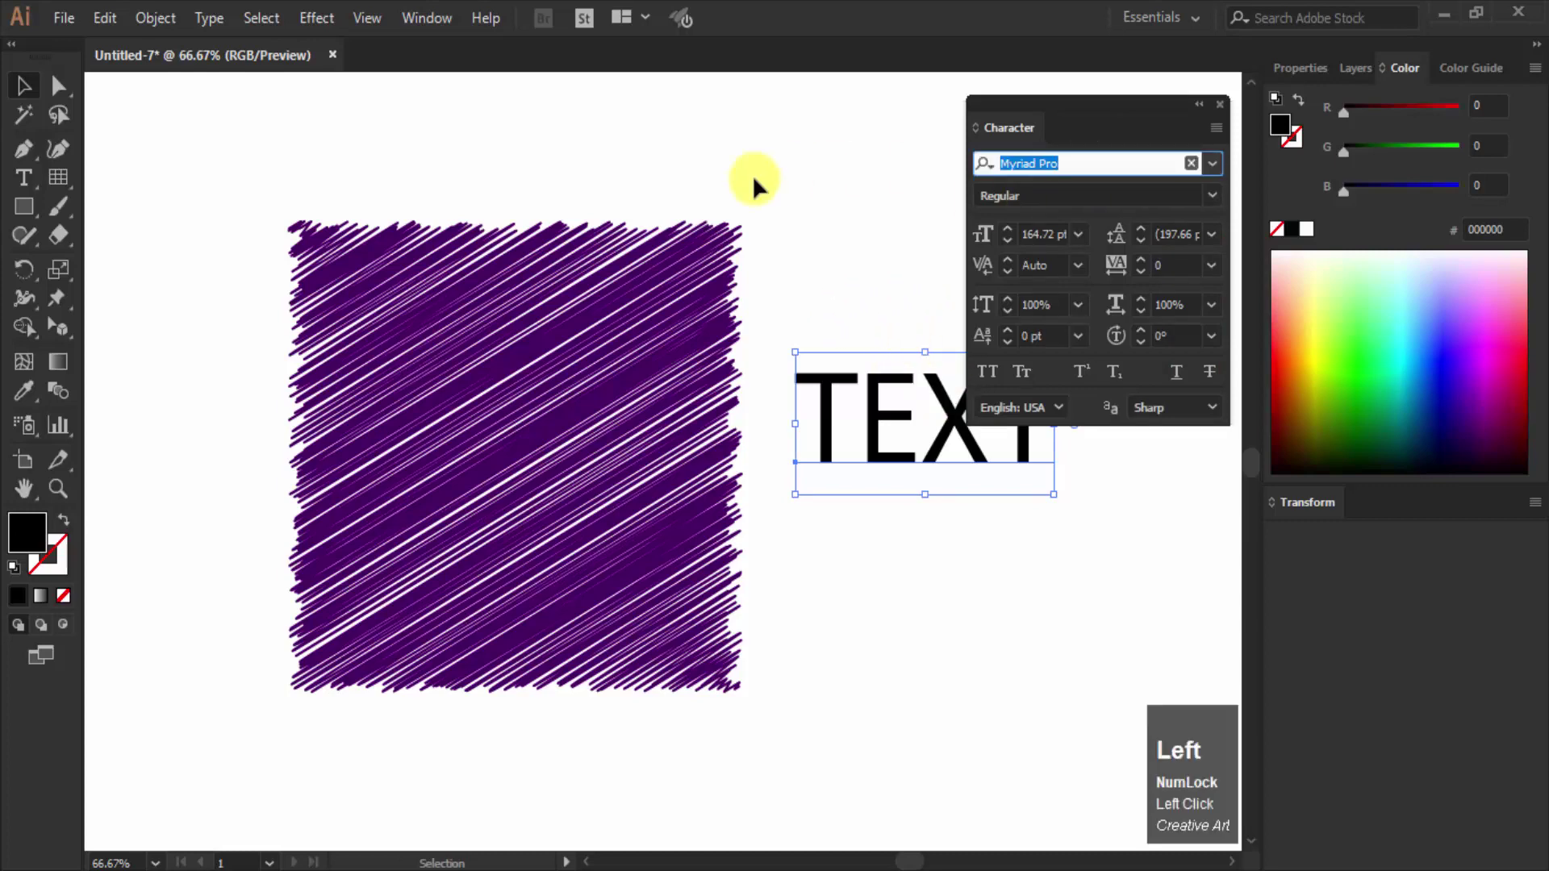
pyautogui.press('r')
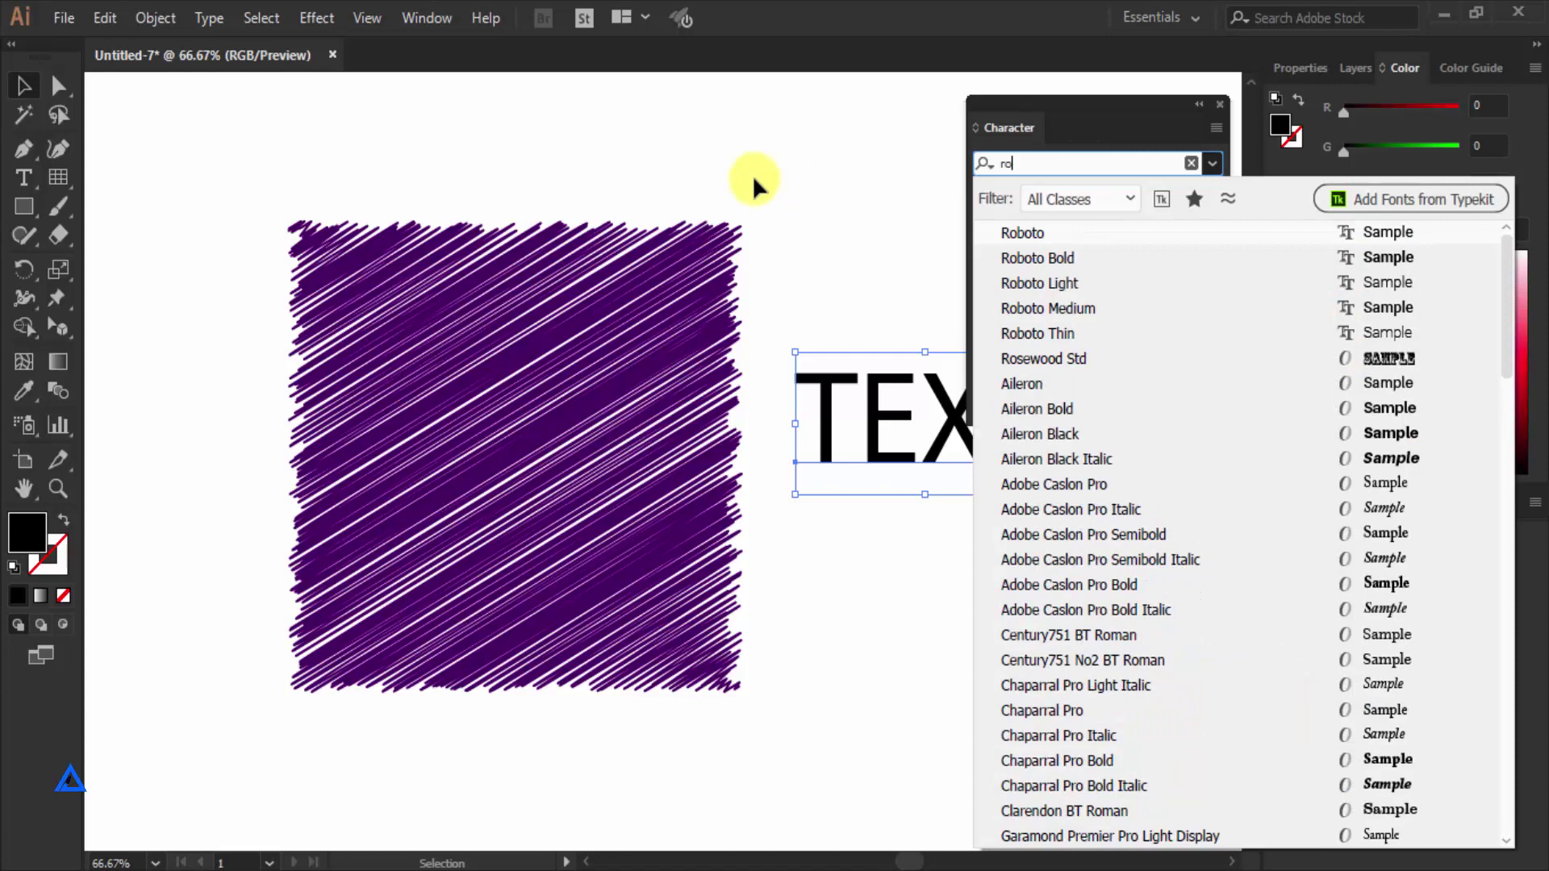
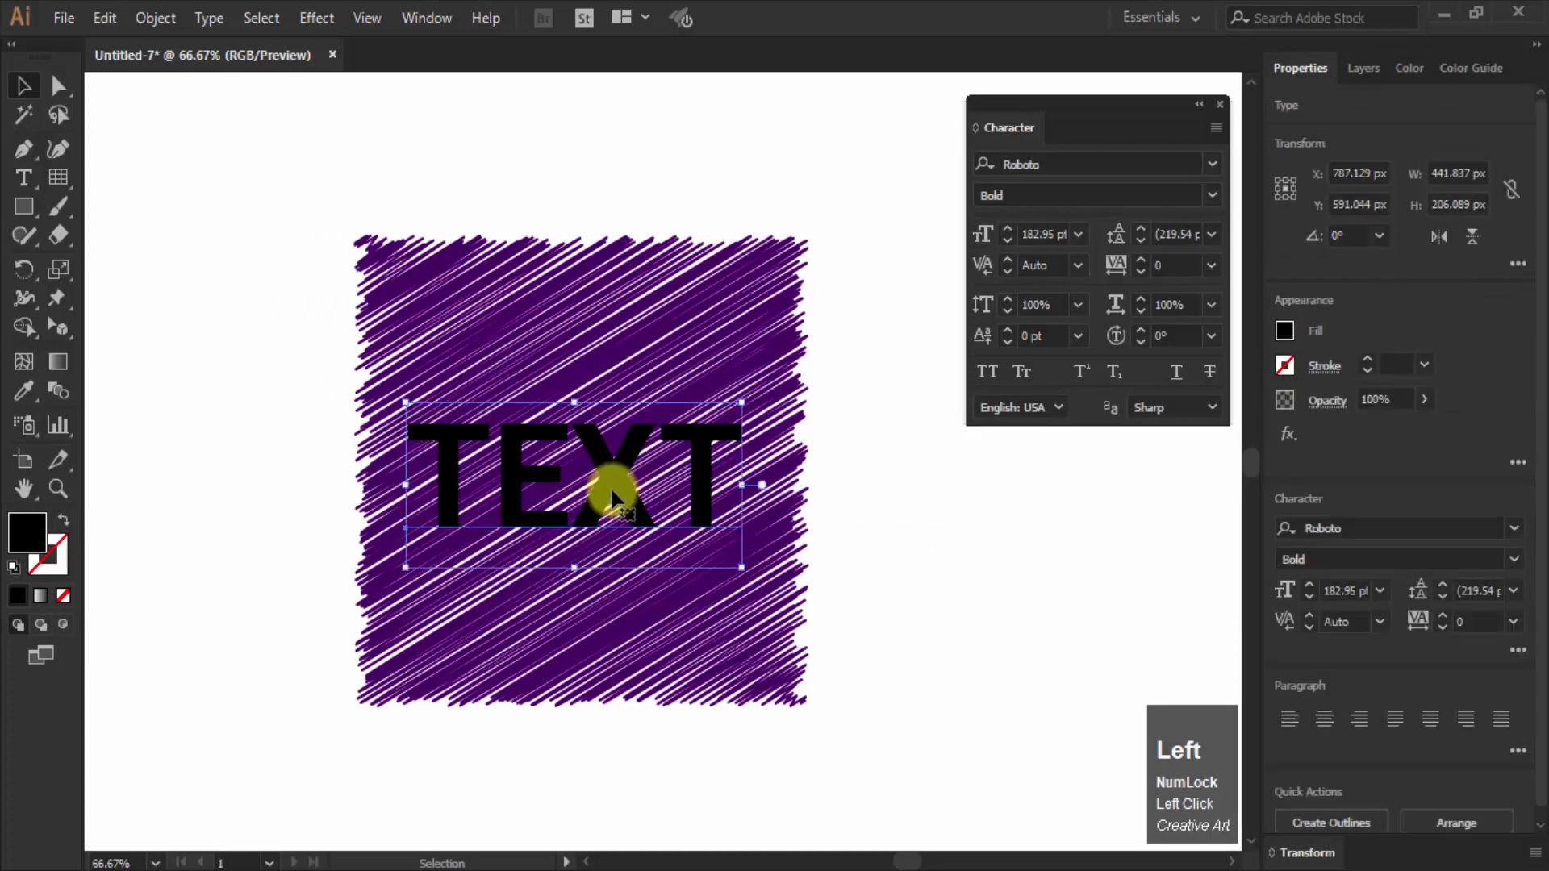
# Step: Recolour the scribbled square's fill to orange
pyautogui.click(39, 538)
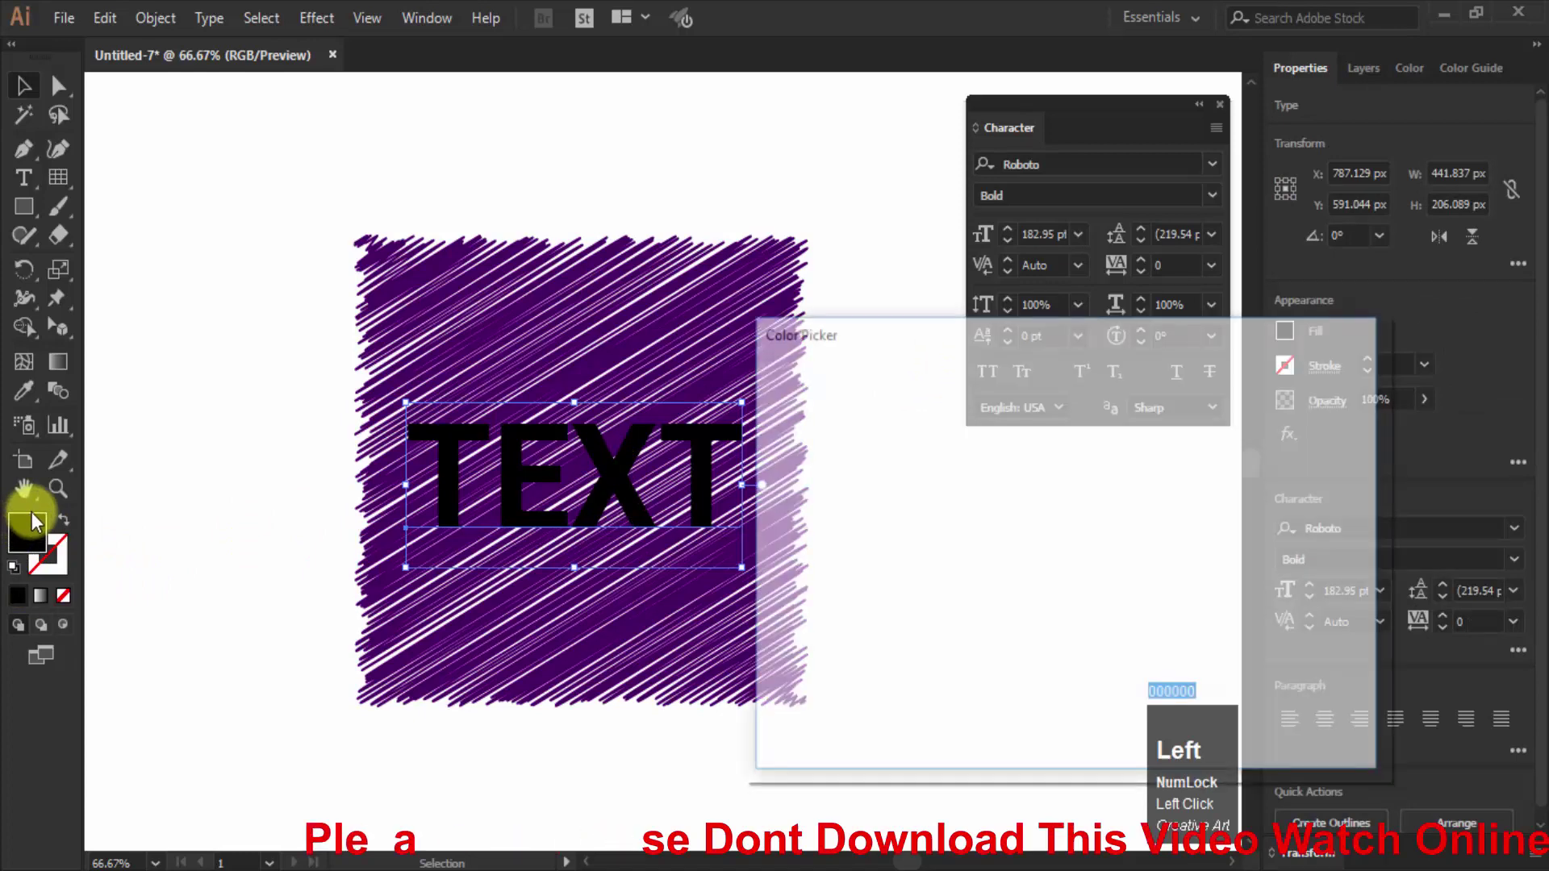
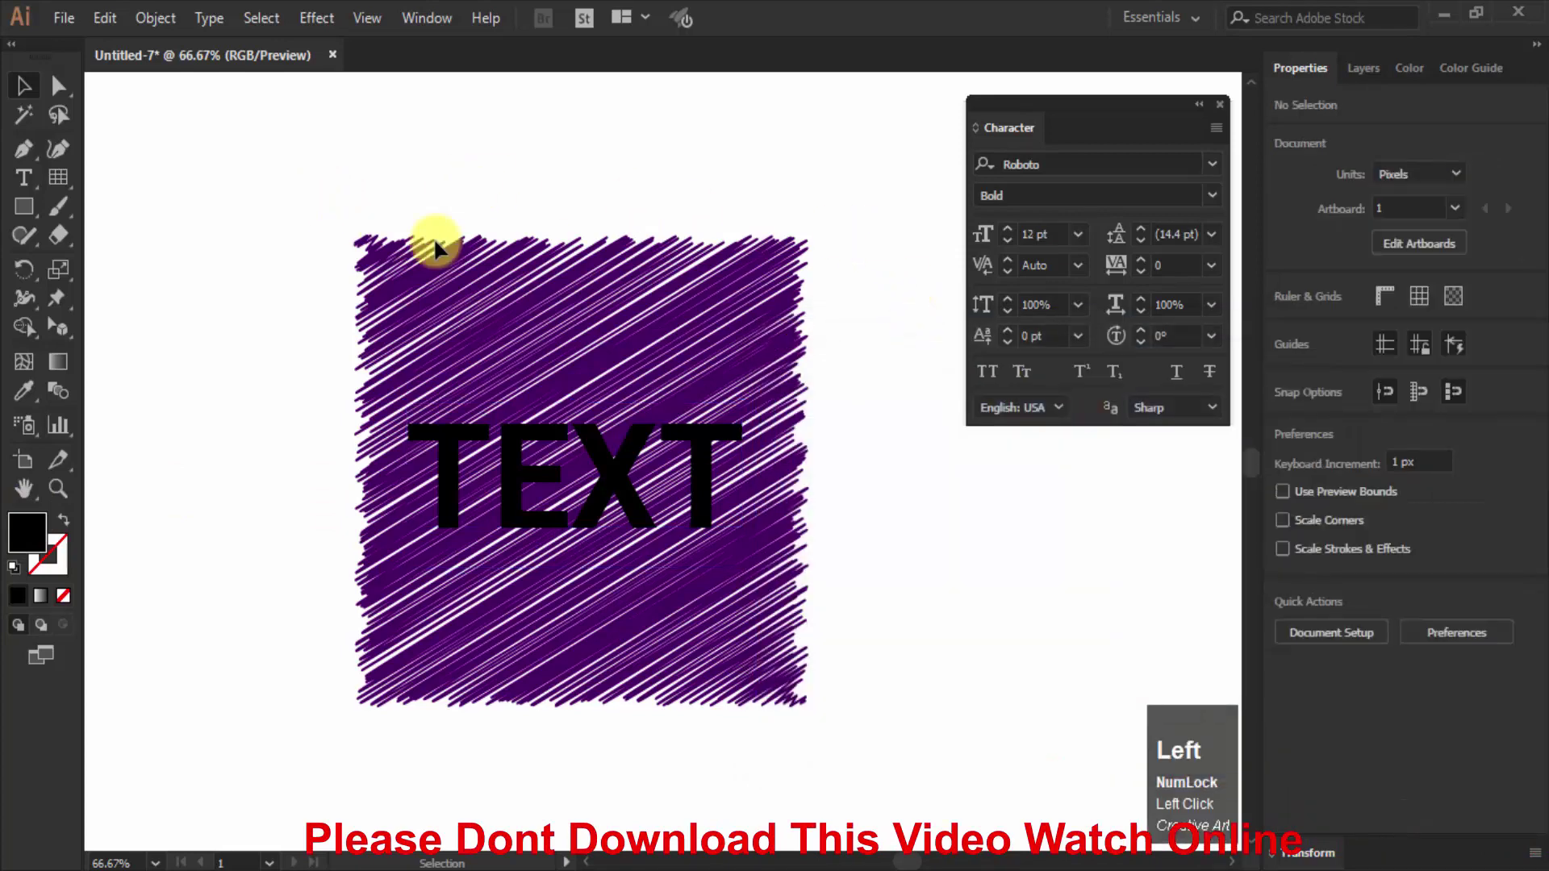
pyautogui.click(33, 549)
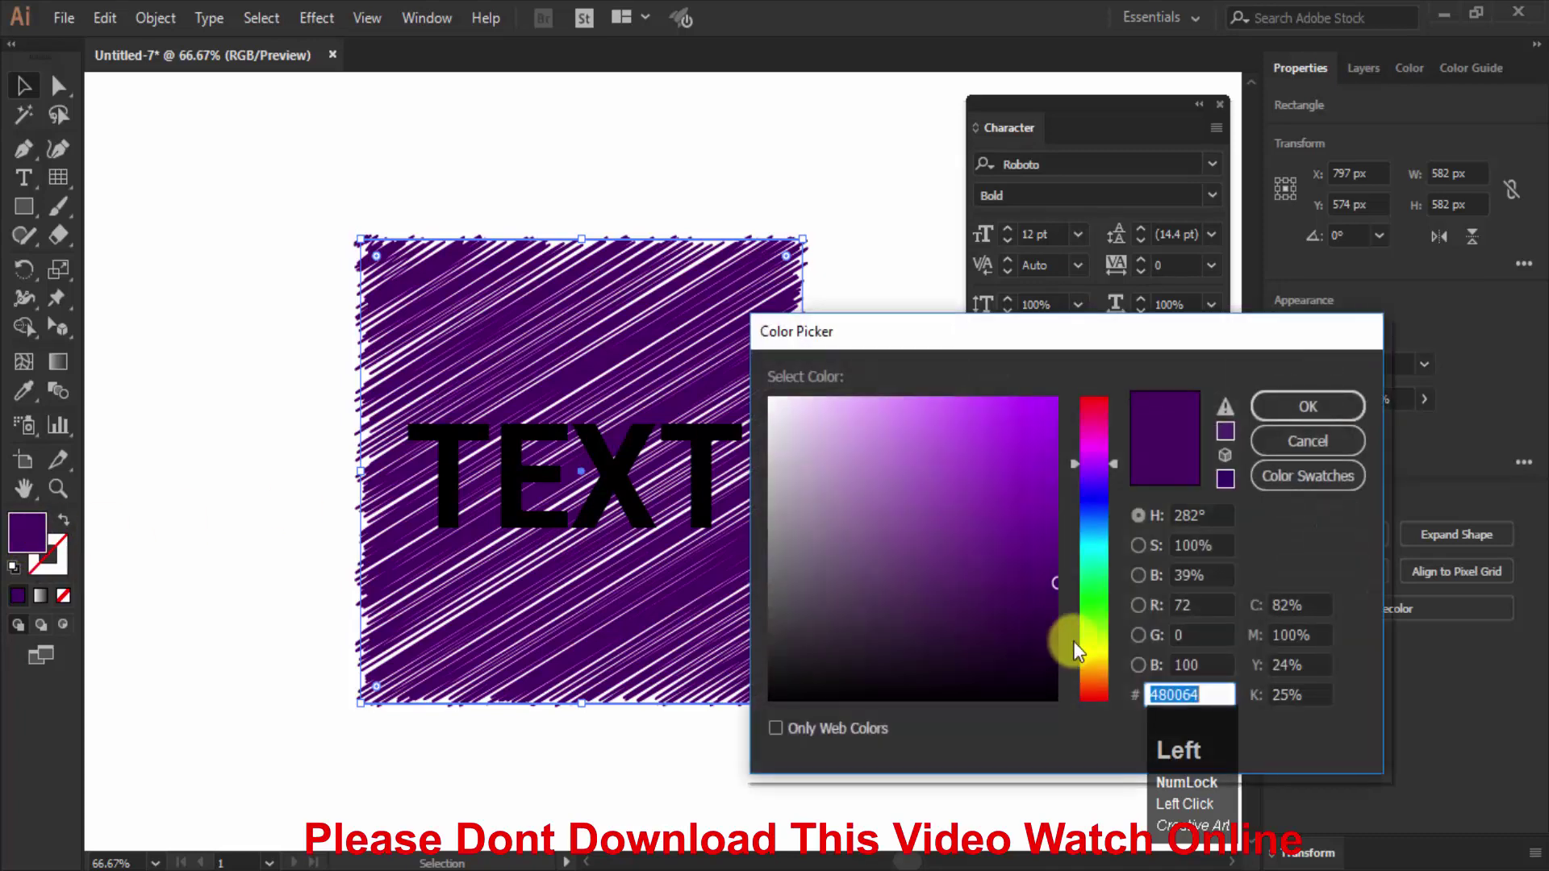
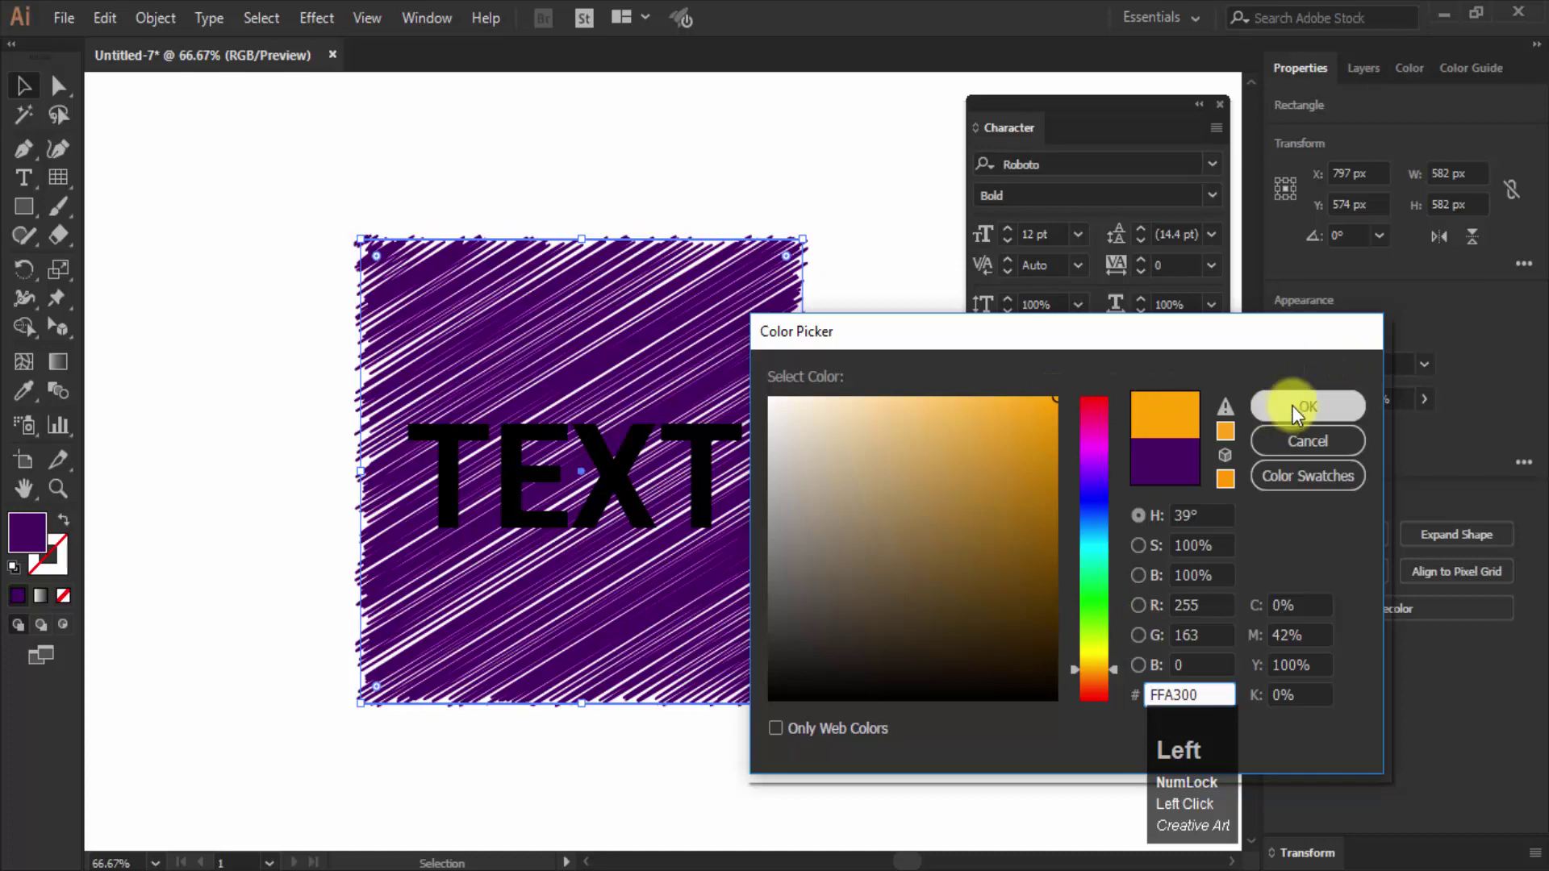
pyautogui.click(1296, 413)
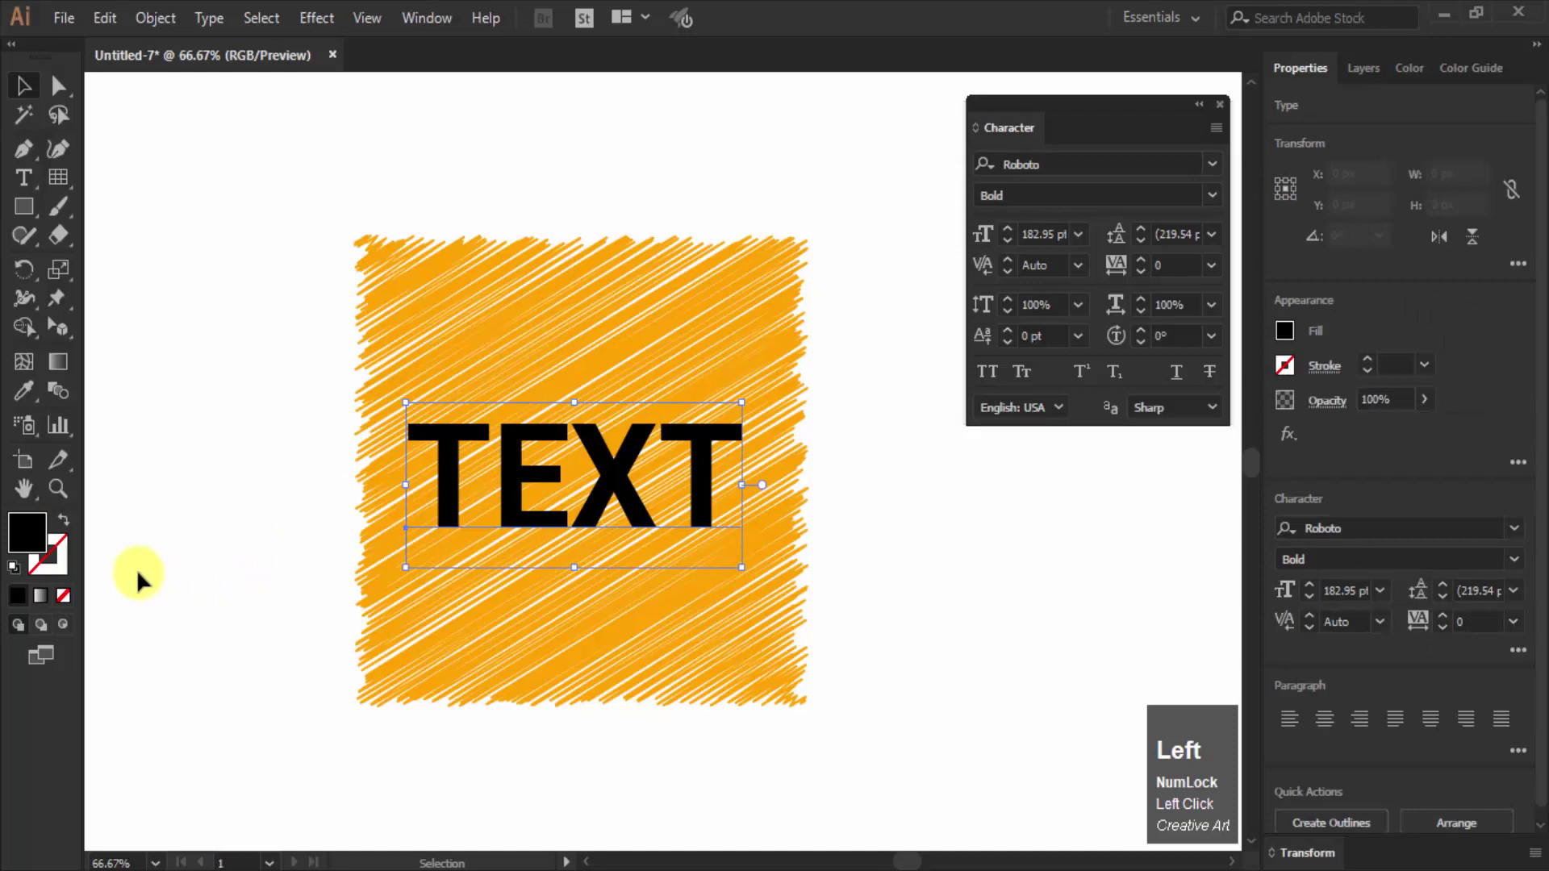
# Step: Fill the TEXT lettering with bright violet
pyautogui.press('Left')
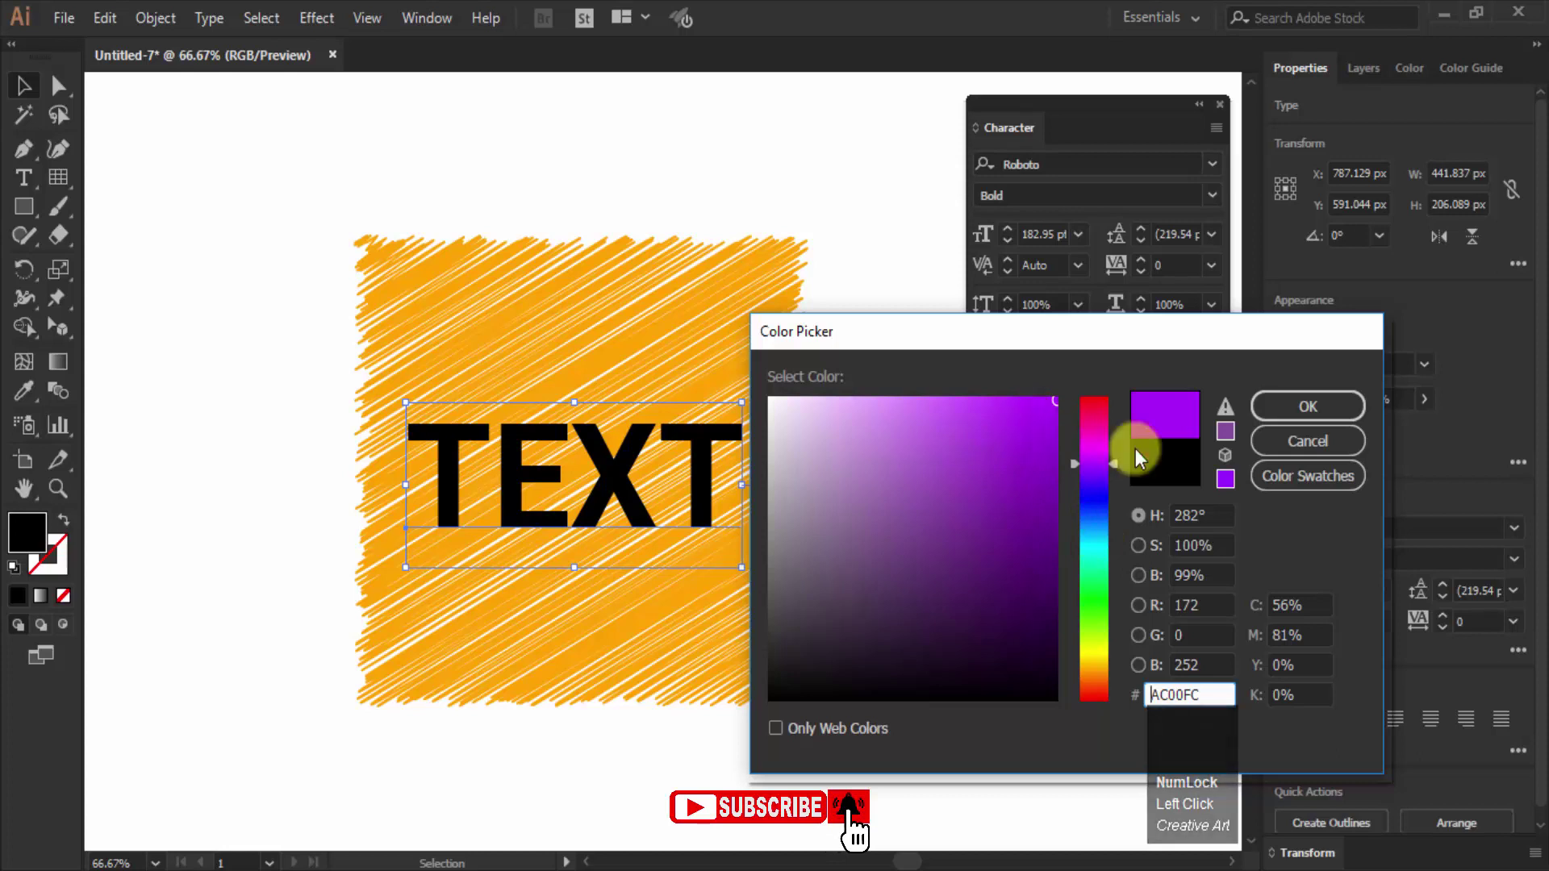
pyautogui.click(1116, 474)
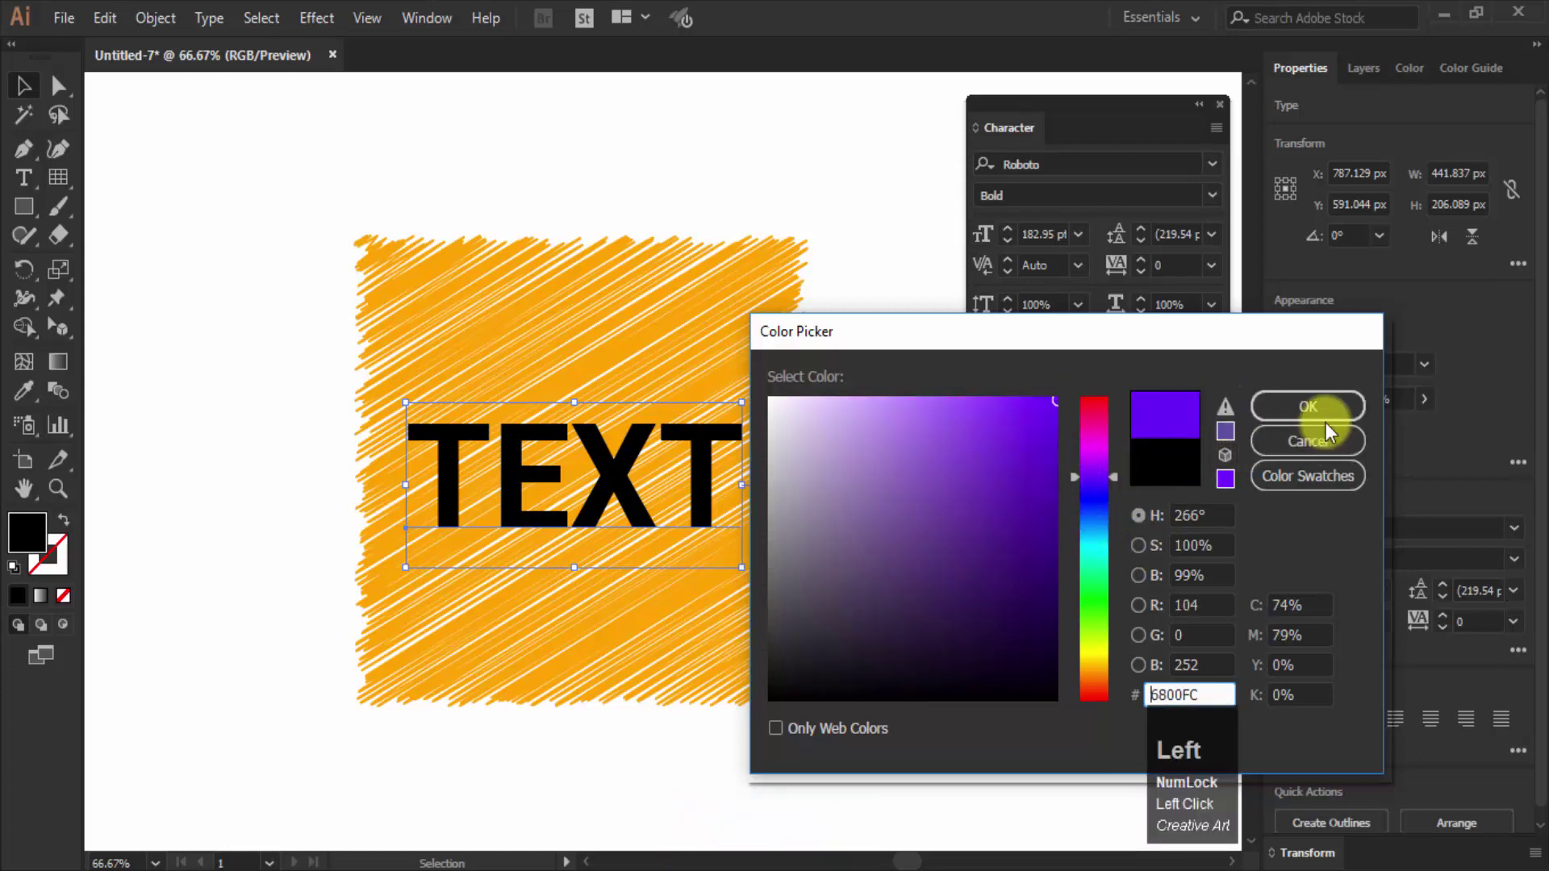
pyautogui.click(1119, 417)
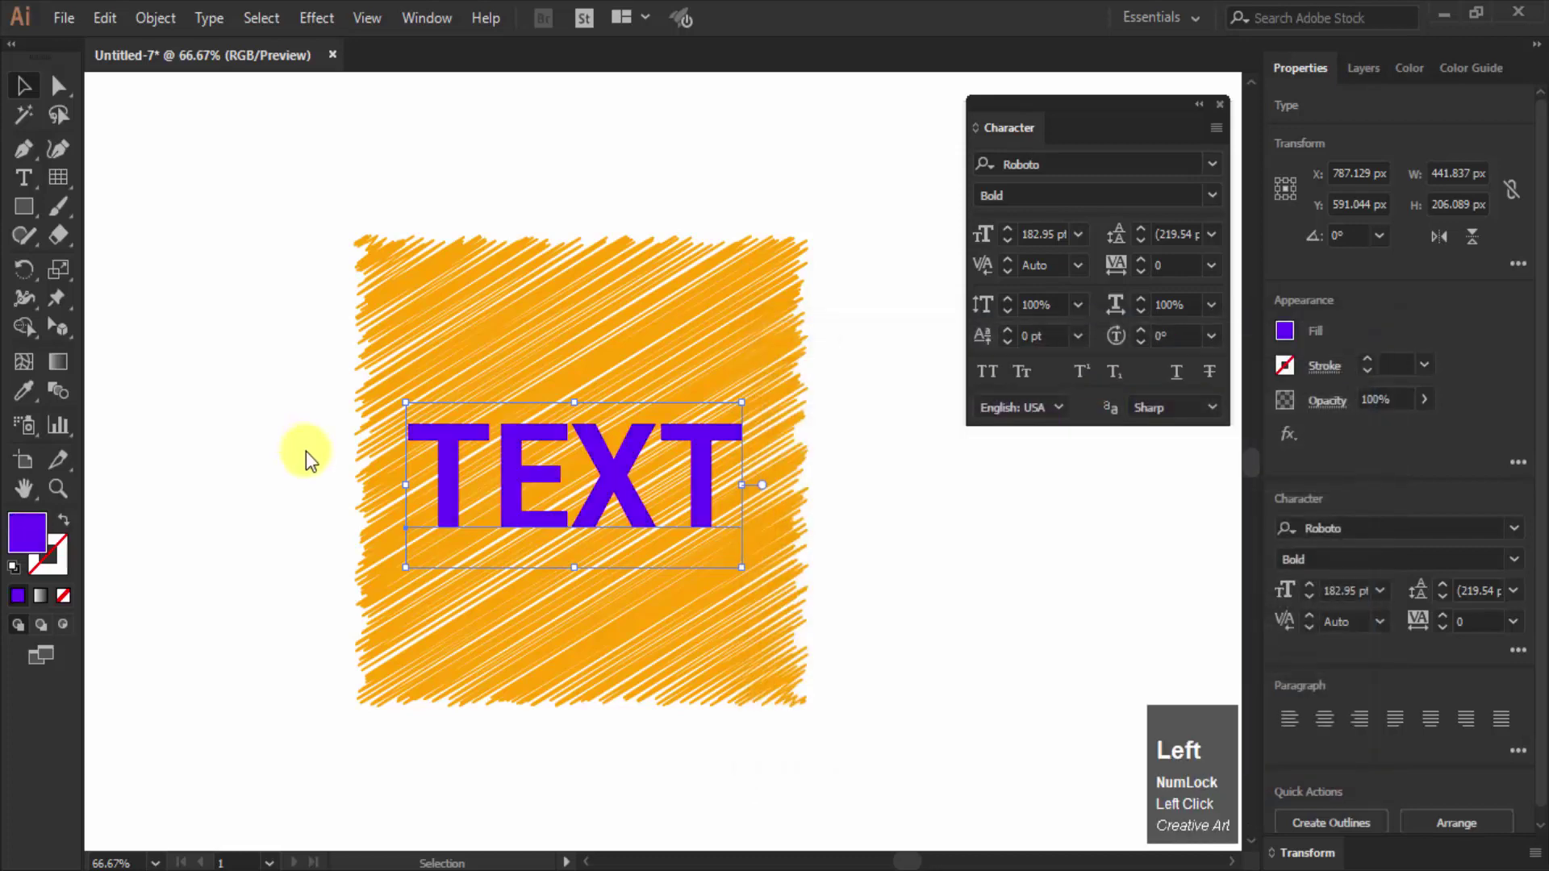
# Step: Outline the TEXT lettering and give it an 8 px Offset Path
pyautogui.press('Right')
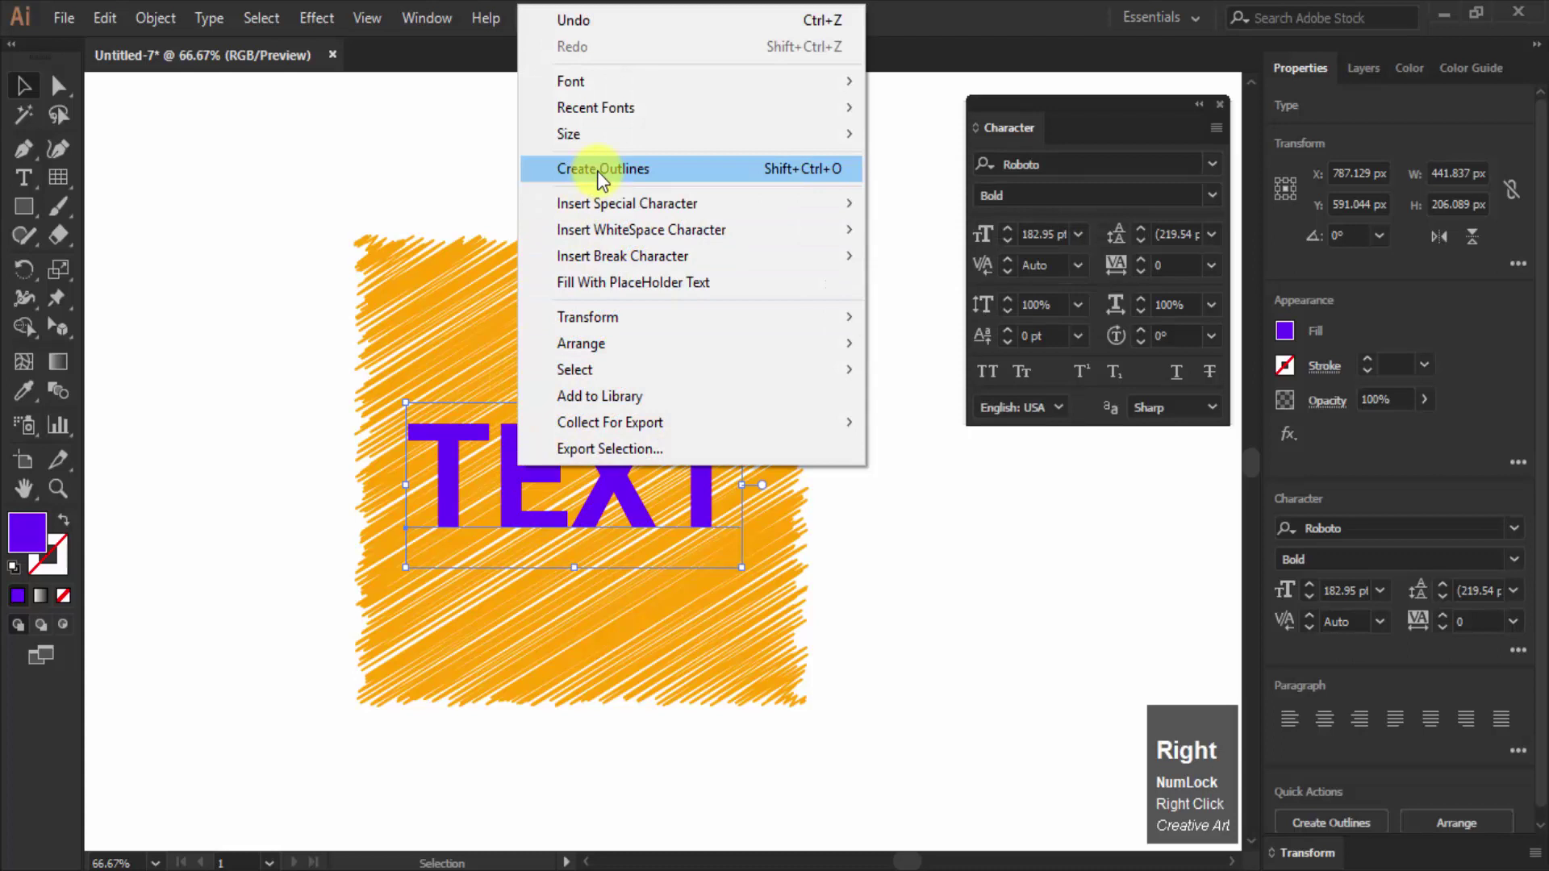
pyautogui.click(606, 177)
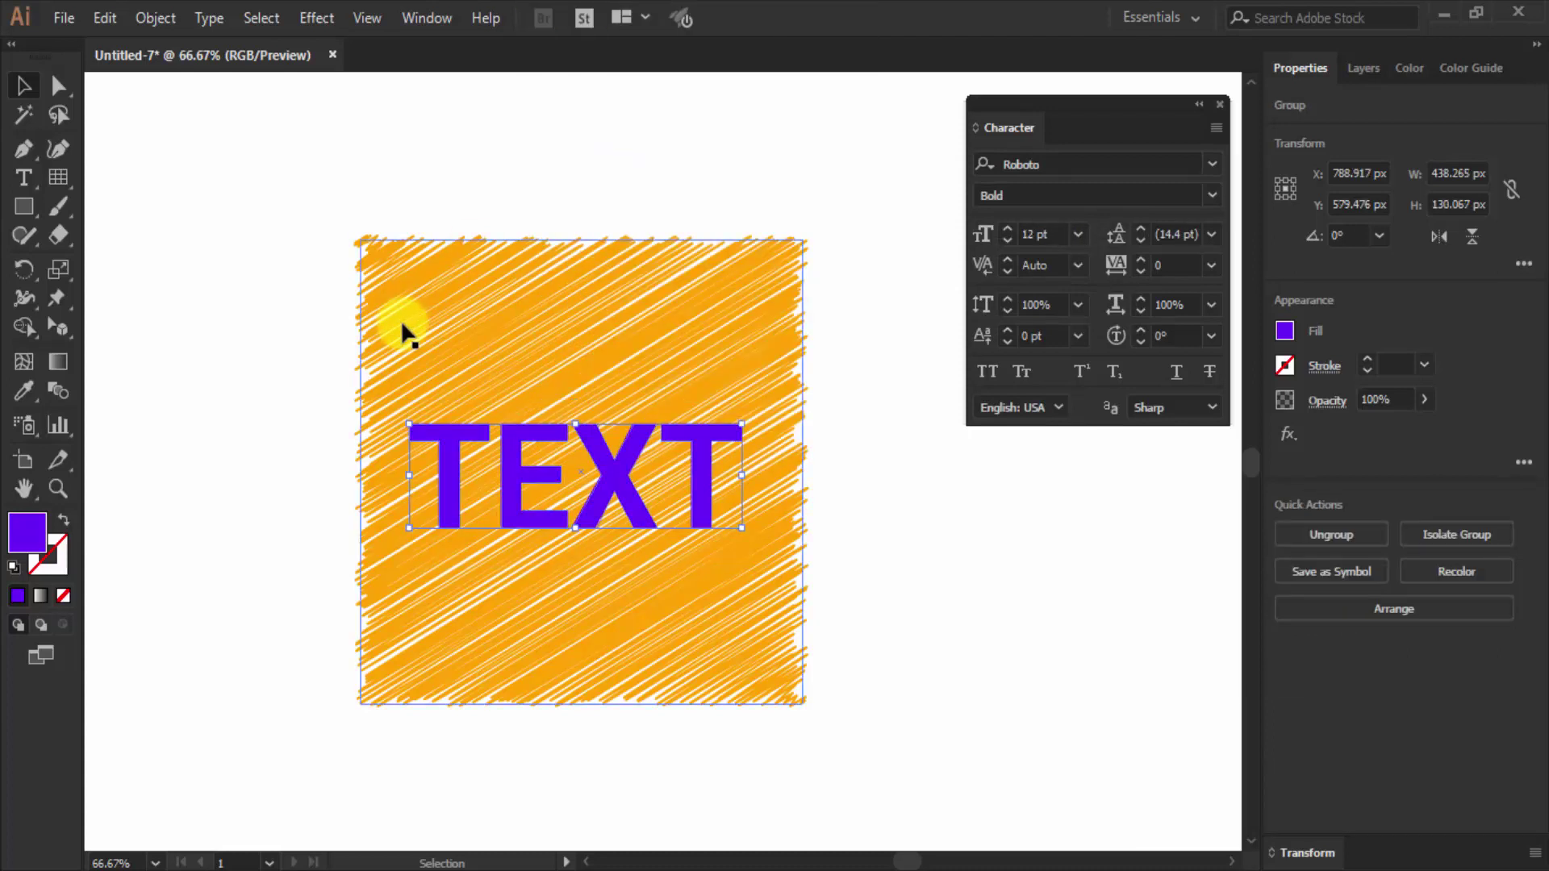
pyautogui.moveTo(160, 26); pyautogui.dragTo(575, 605)
pyautogui.click(579, 631)
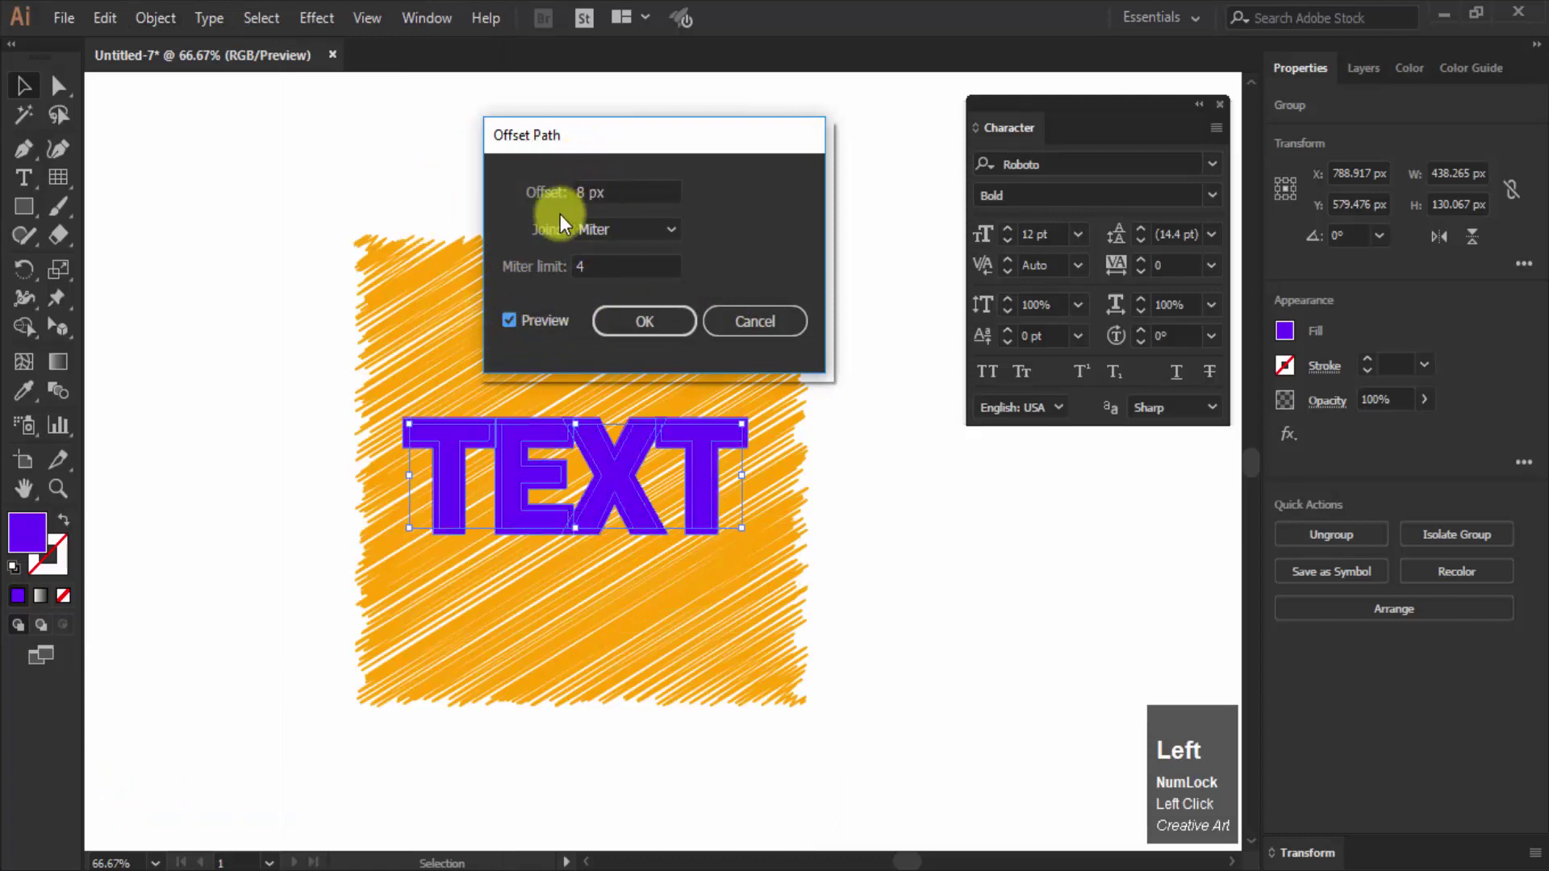
pyautogui.press('Left')
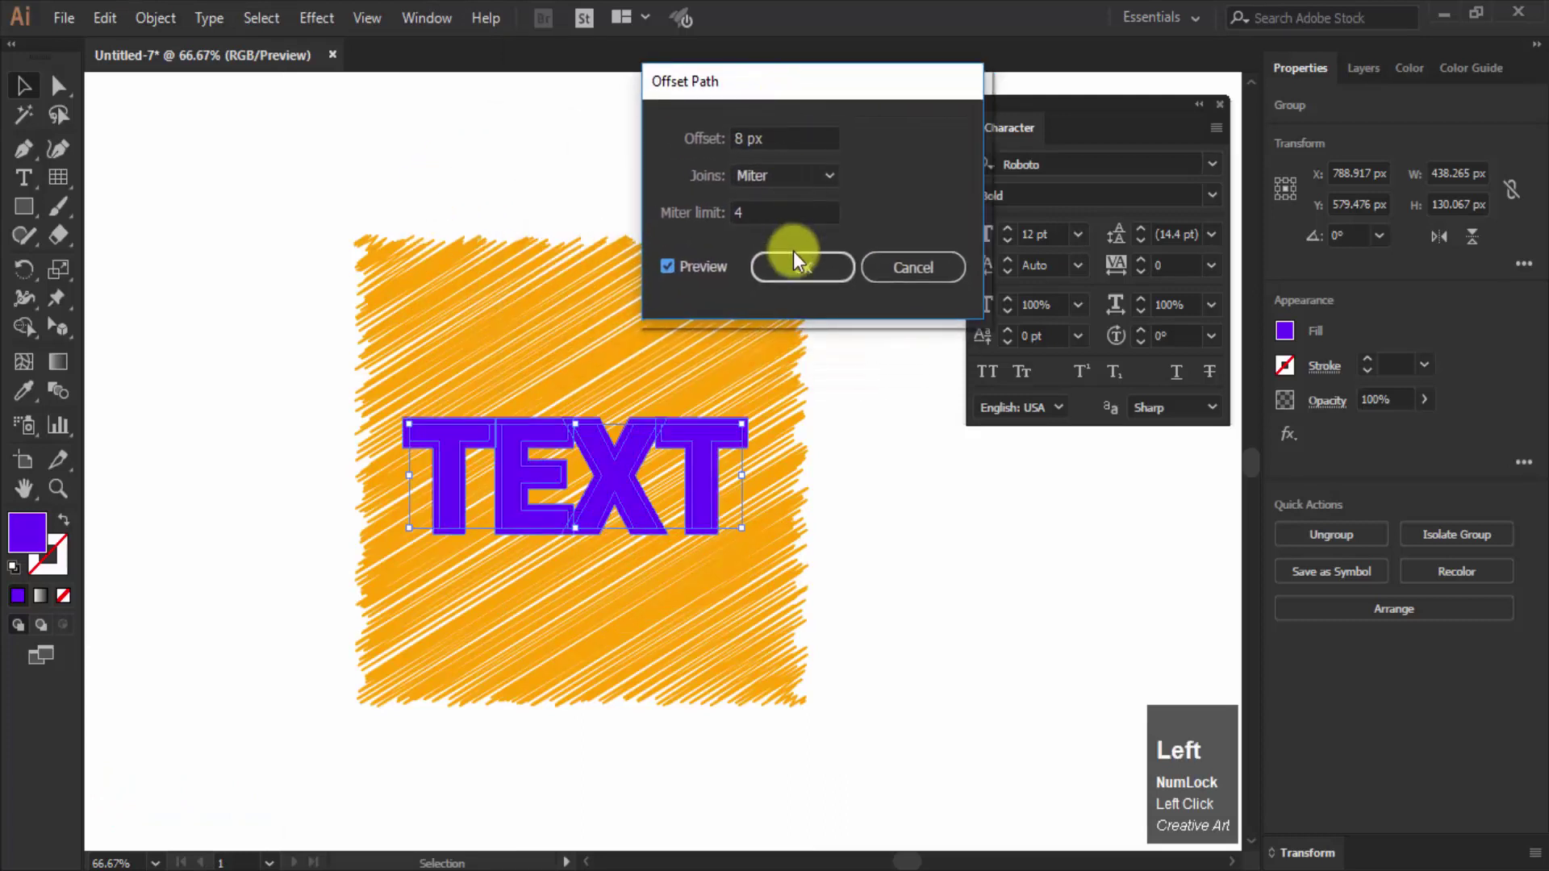
pyautogui.click(10, 427)
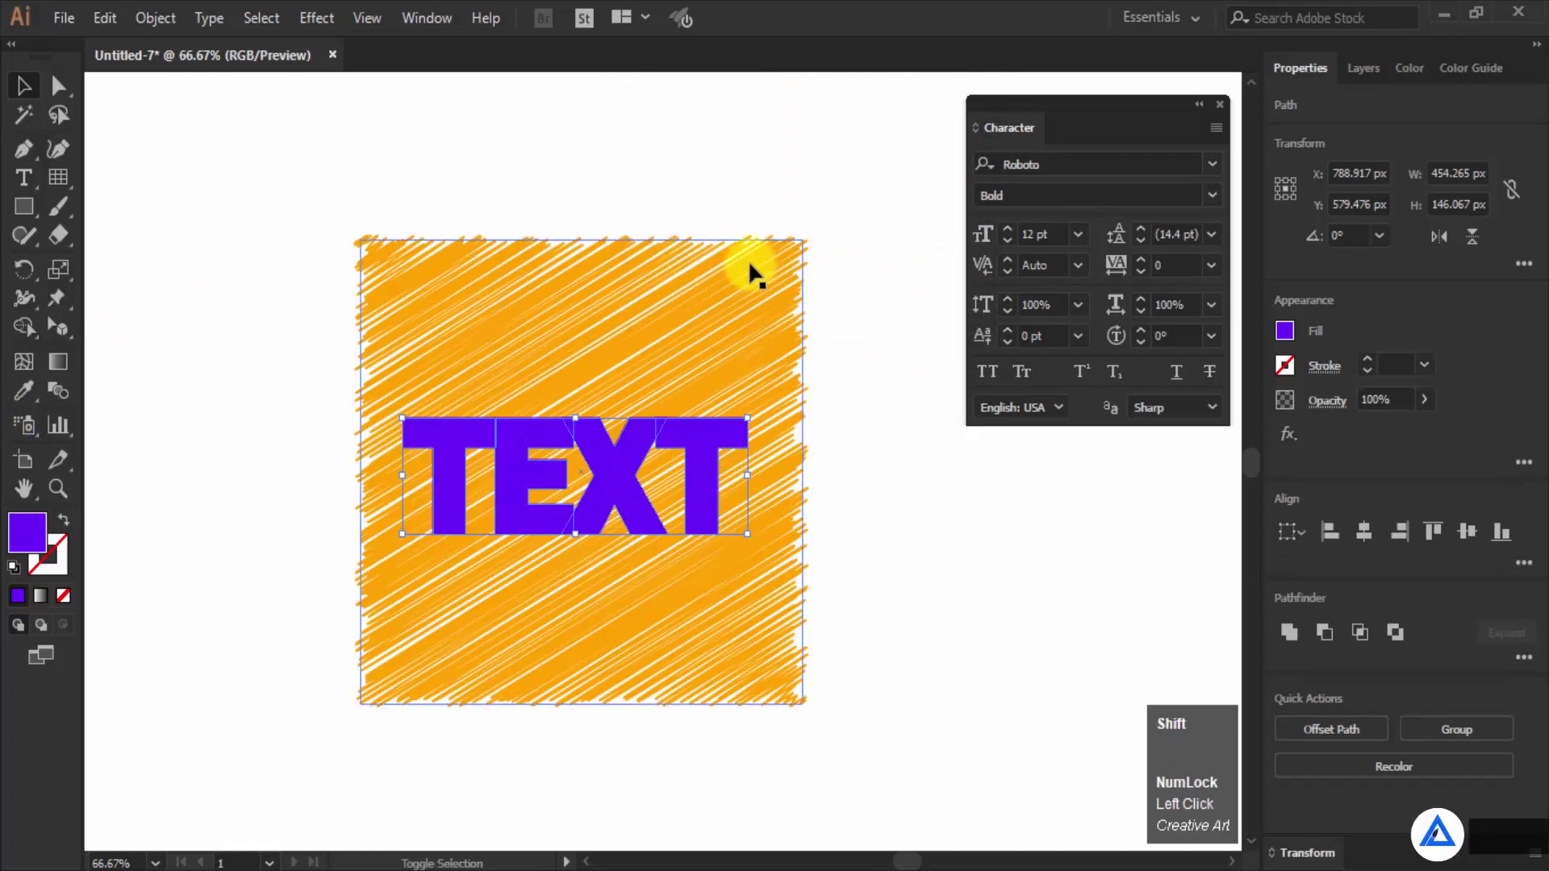
# Step: Subtract the offset lettering from the orange square with Minus Front, leaving a white gap
pyautogui.click(755, 274)
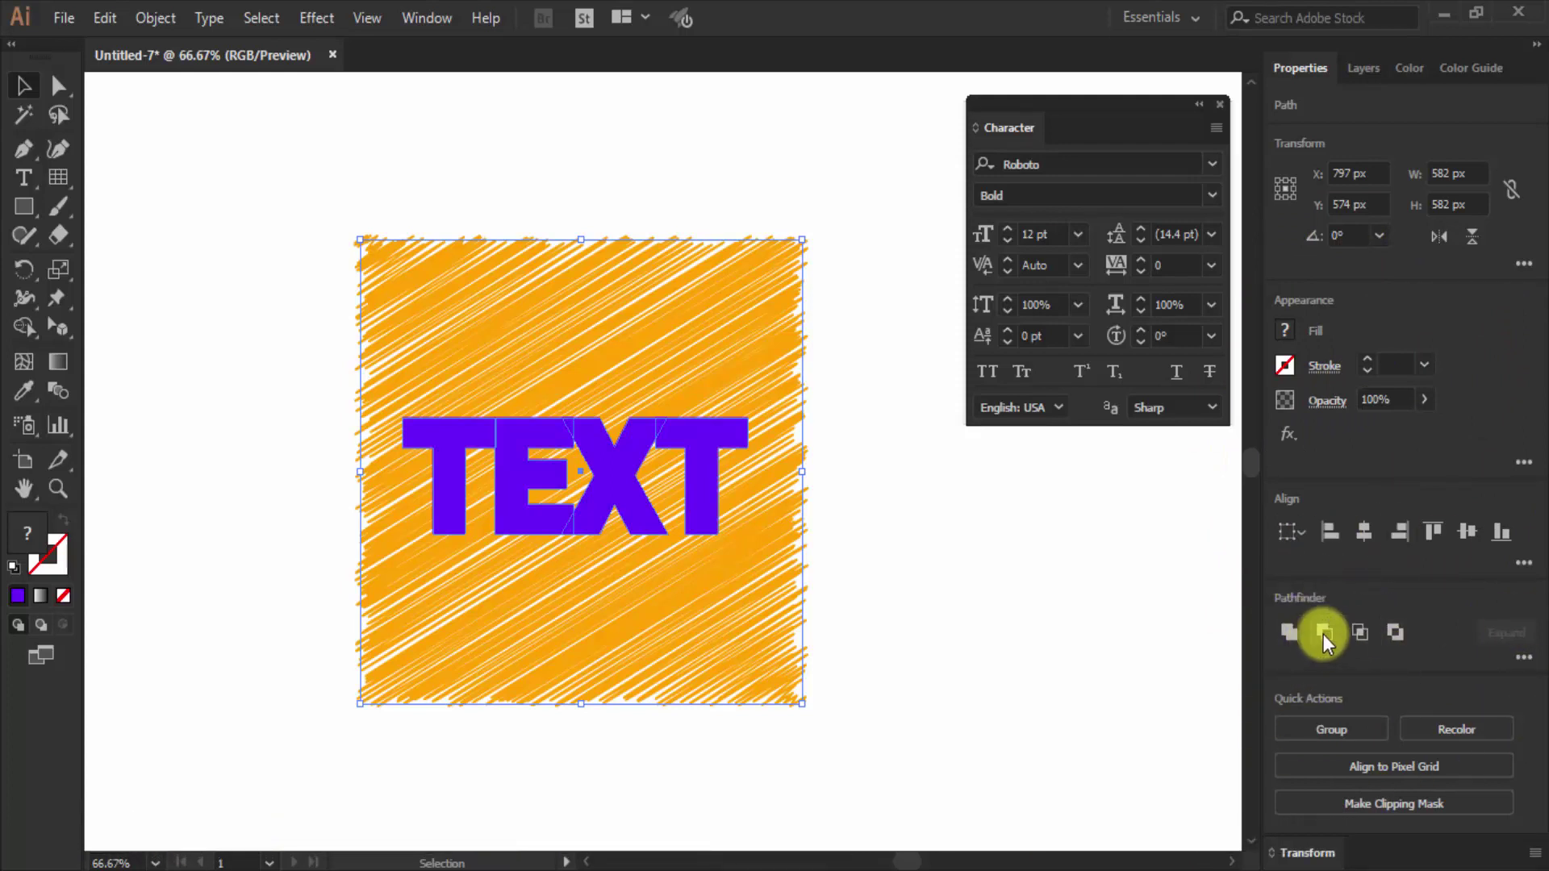
pyautogui.press('Left')
pyautogui.click(1327, 641)
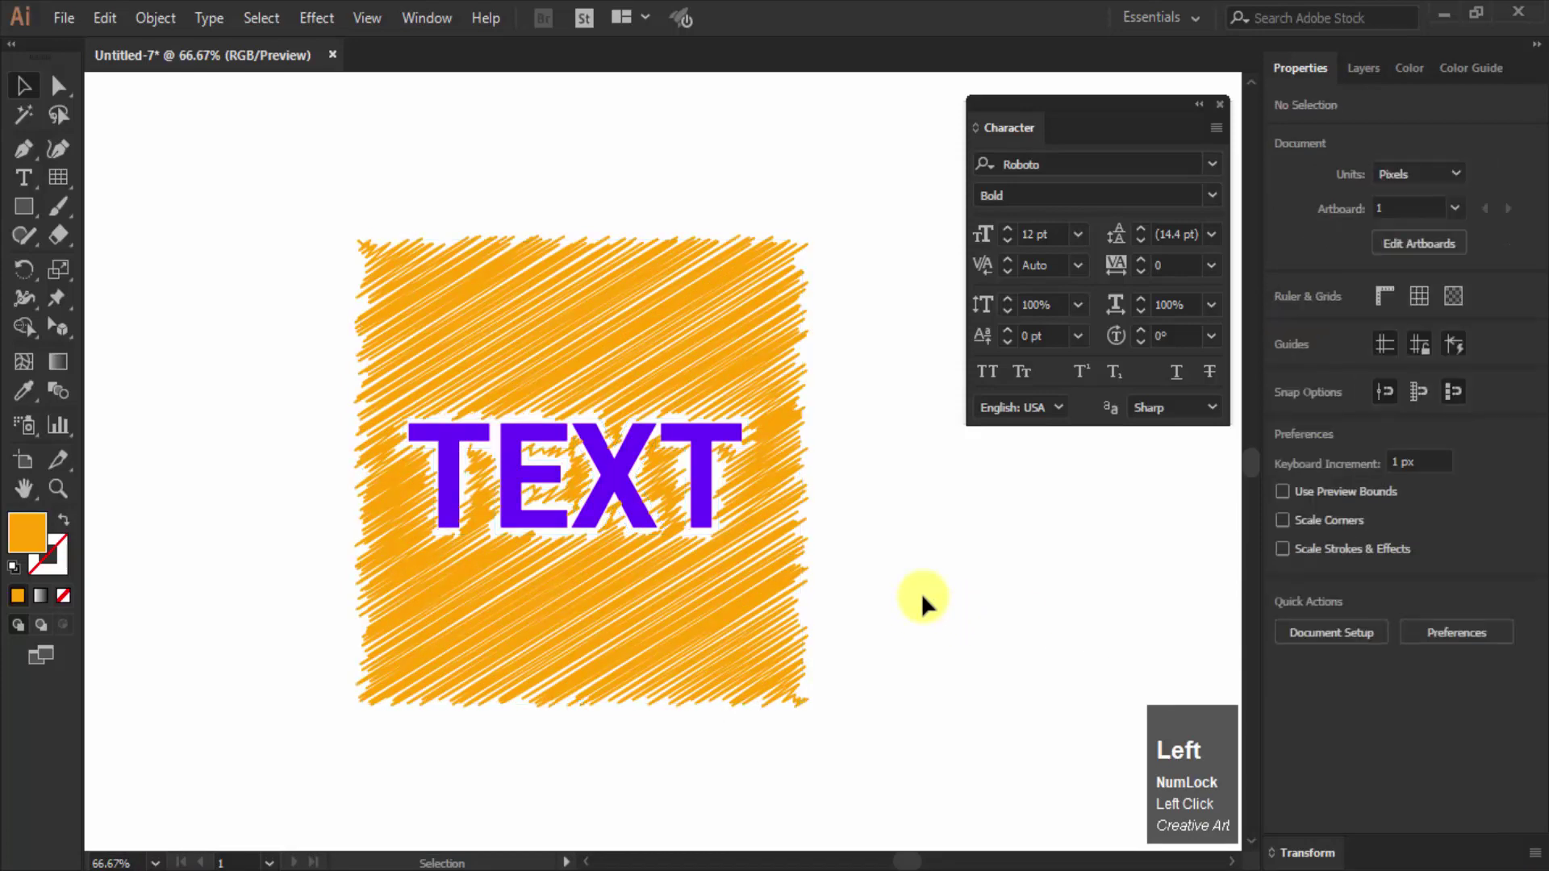
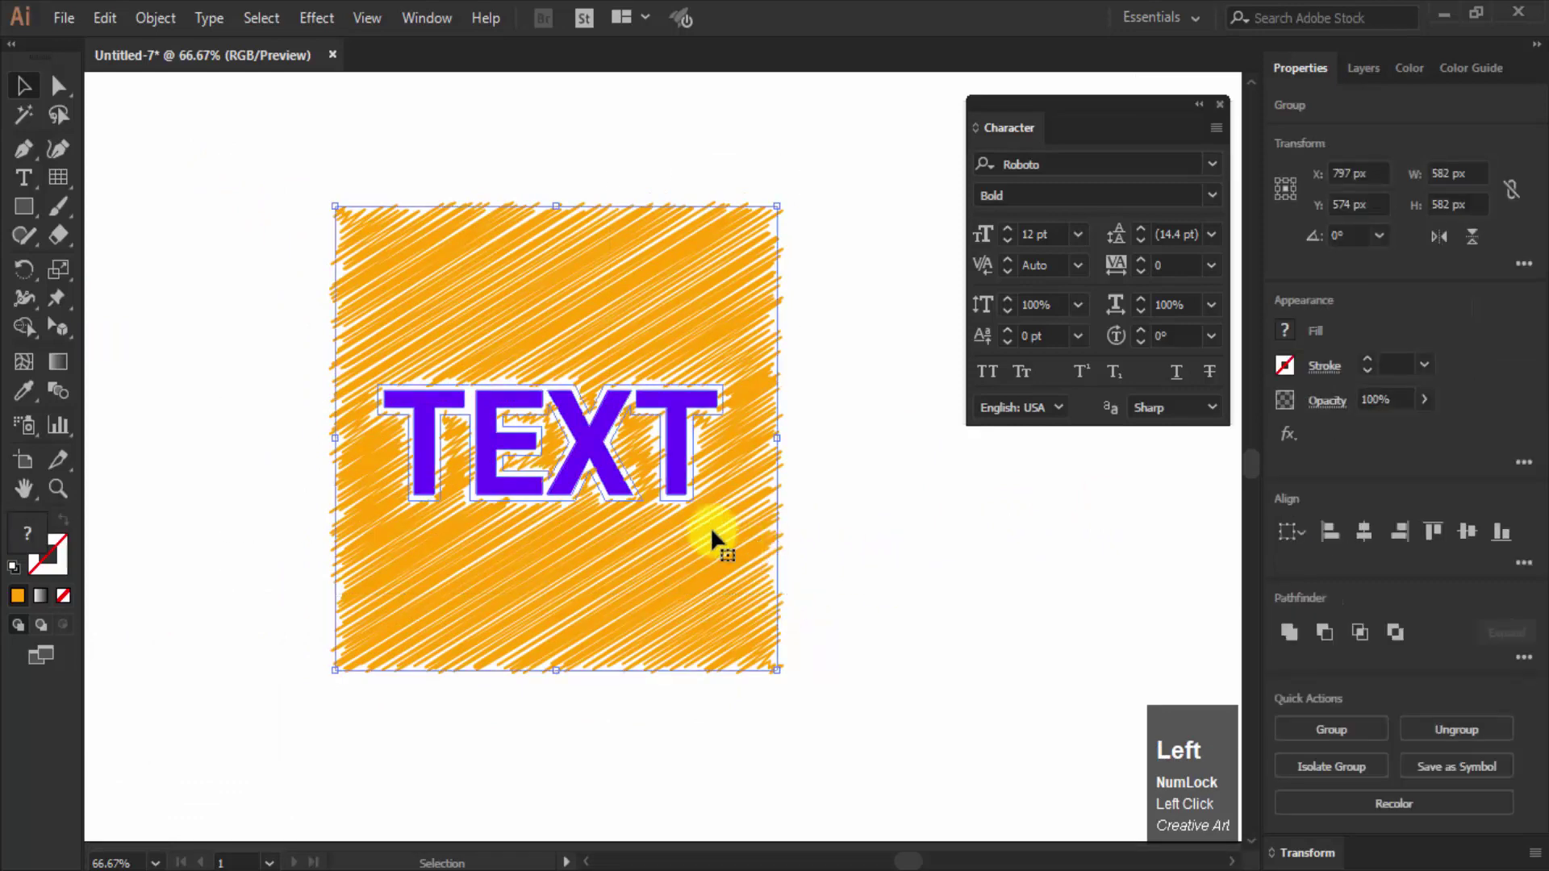
# Step: Move the grouped scribbled square and TEXT left to free up artboard space
pyautogui.scroll(-3)
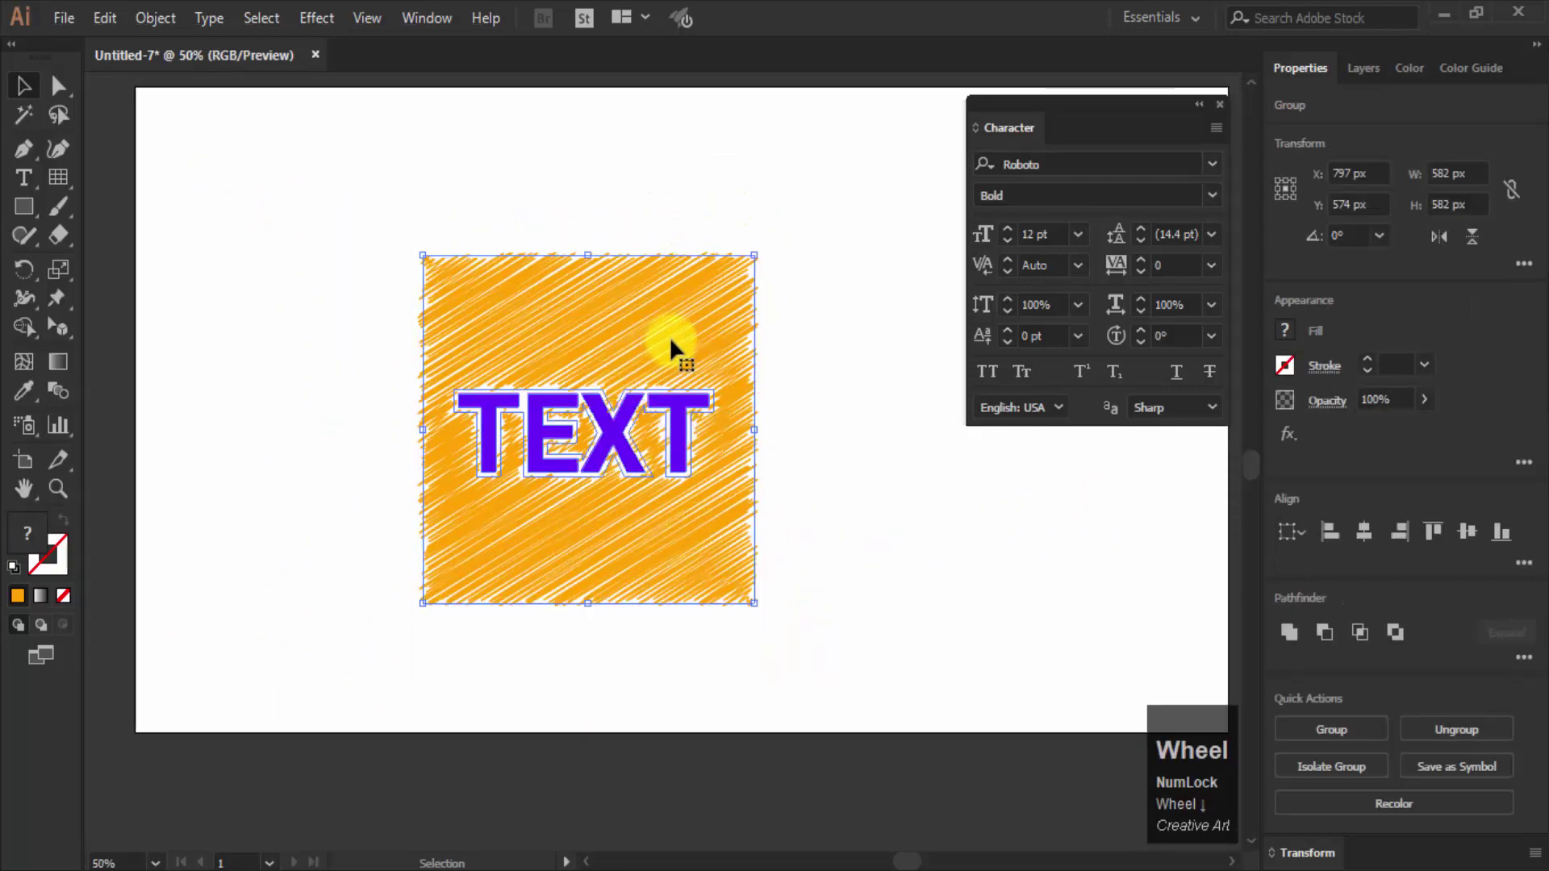
pyautogui.click(675, 352)
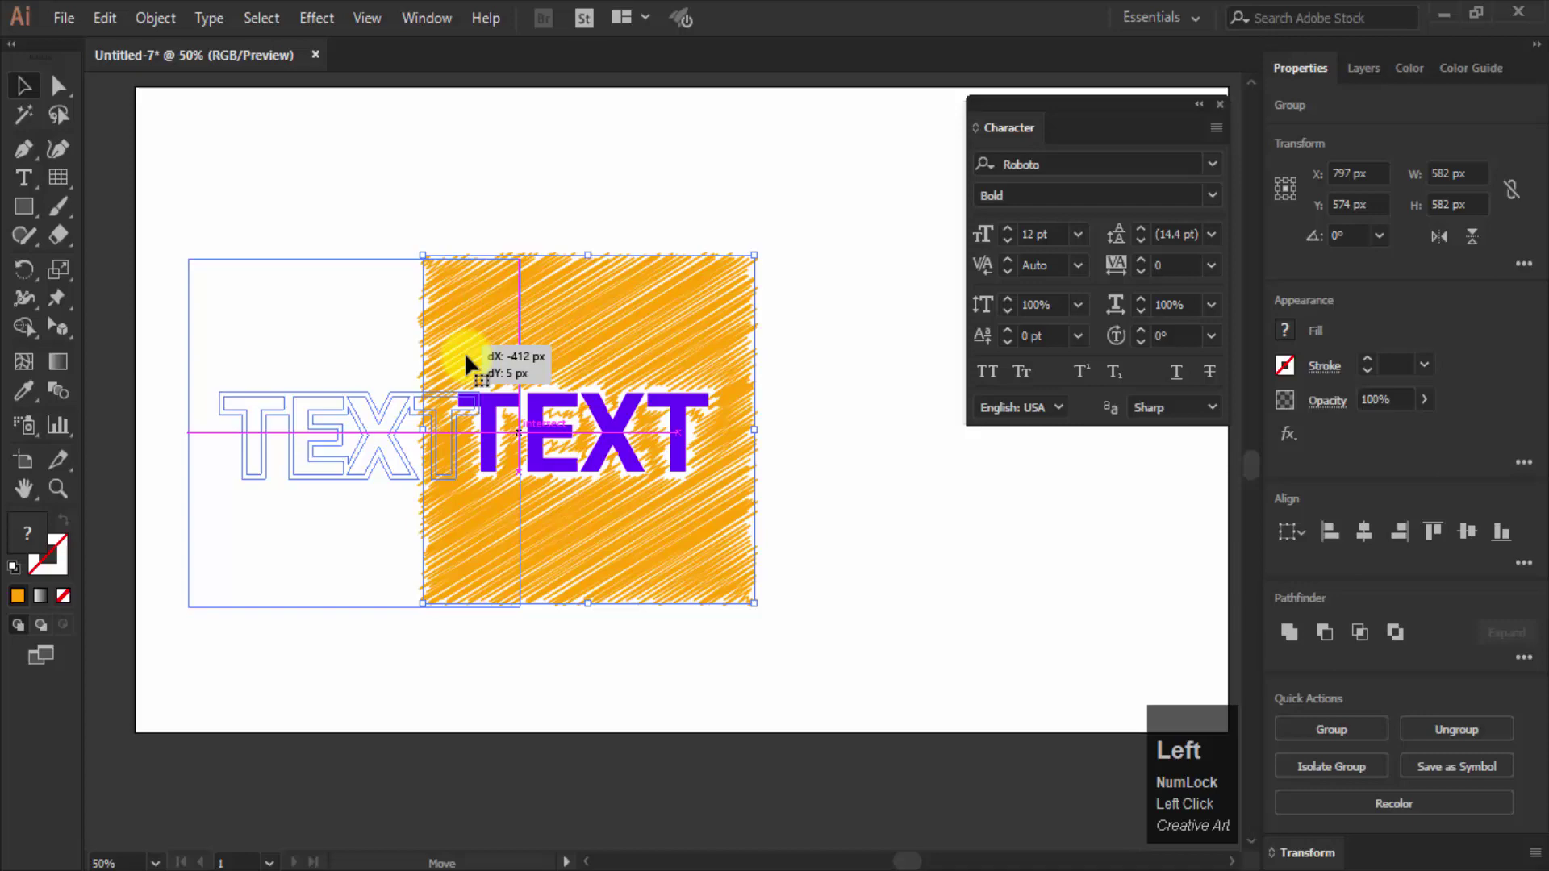
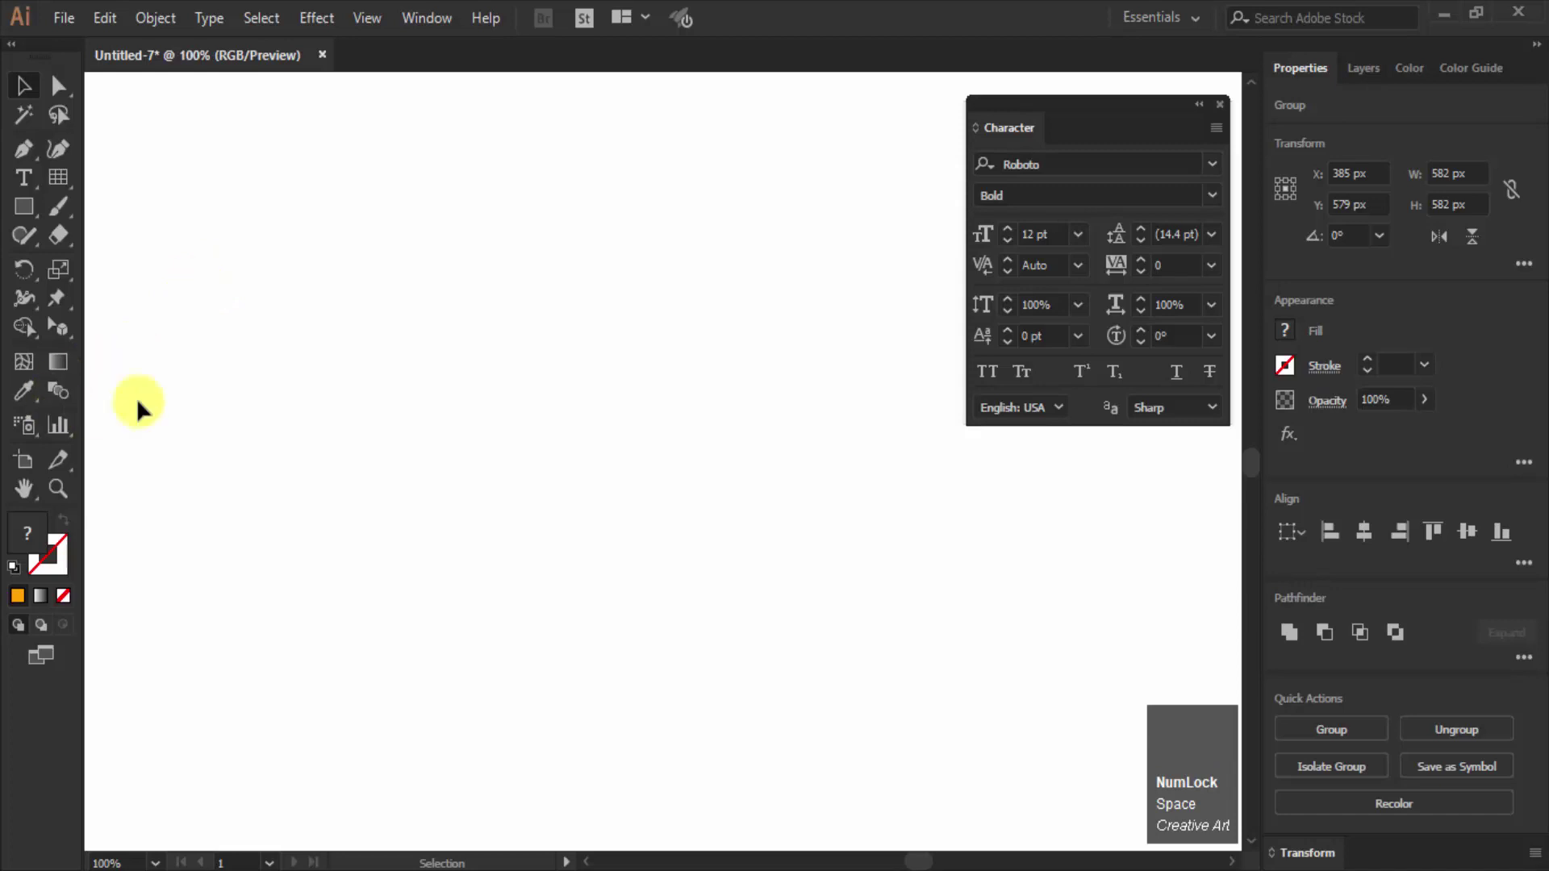
# Step: Add a new TEXT word in Helvetica Neue LT Pro 75 Bold on the empty artboard
pyautogui.click(31, 193)
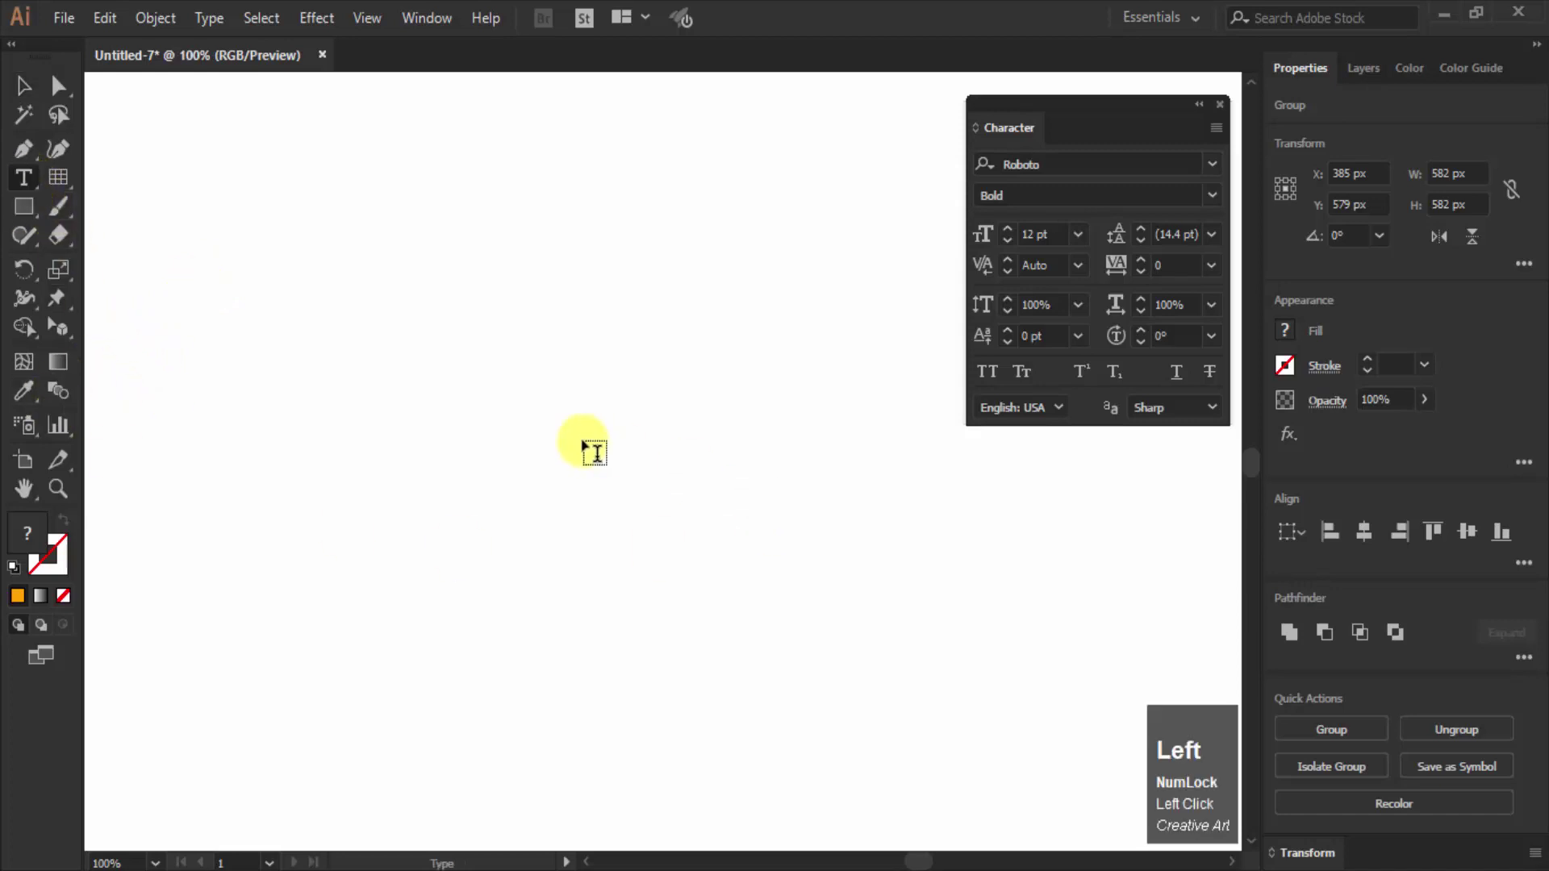
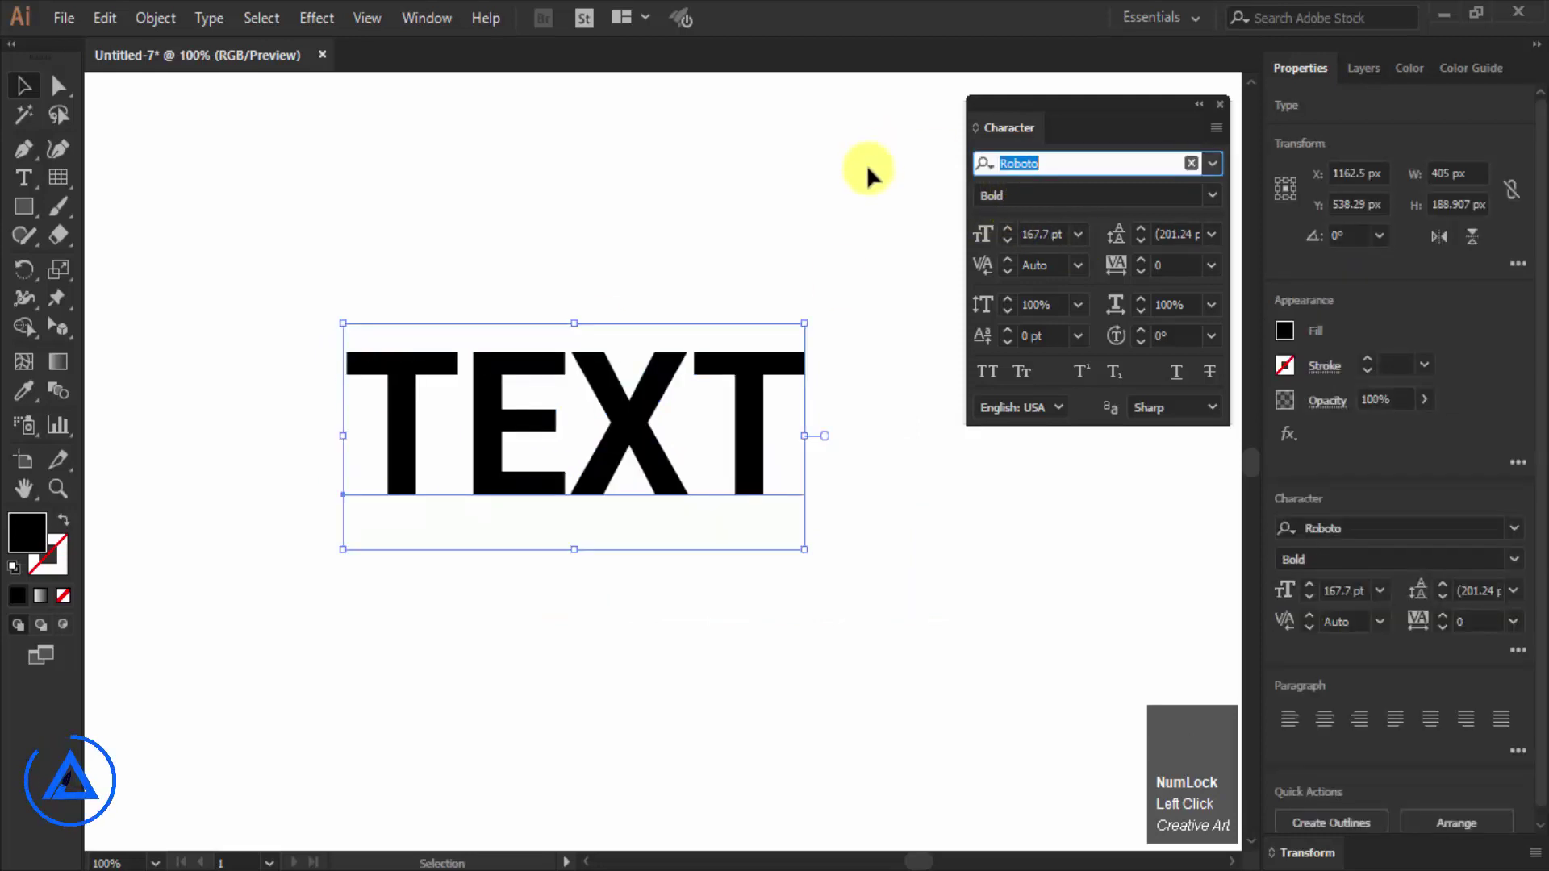
pyautogui.write('he')
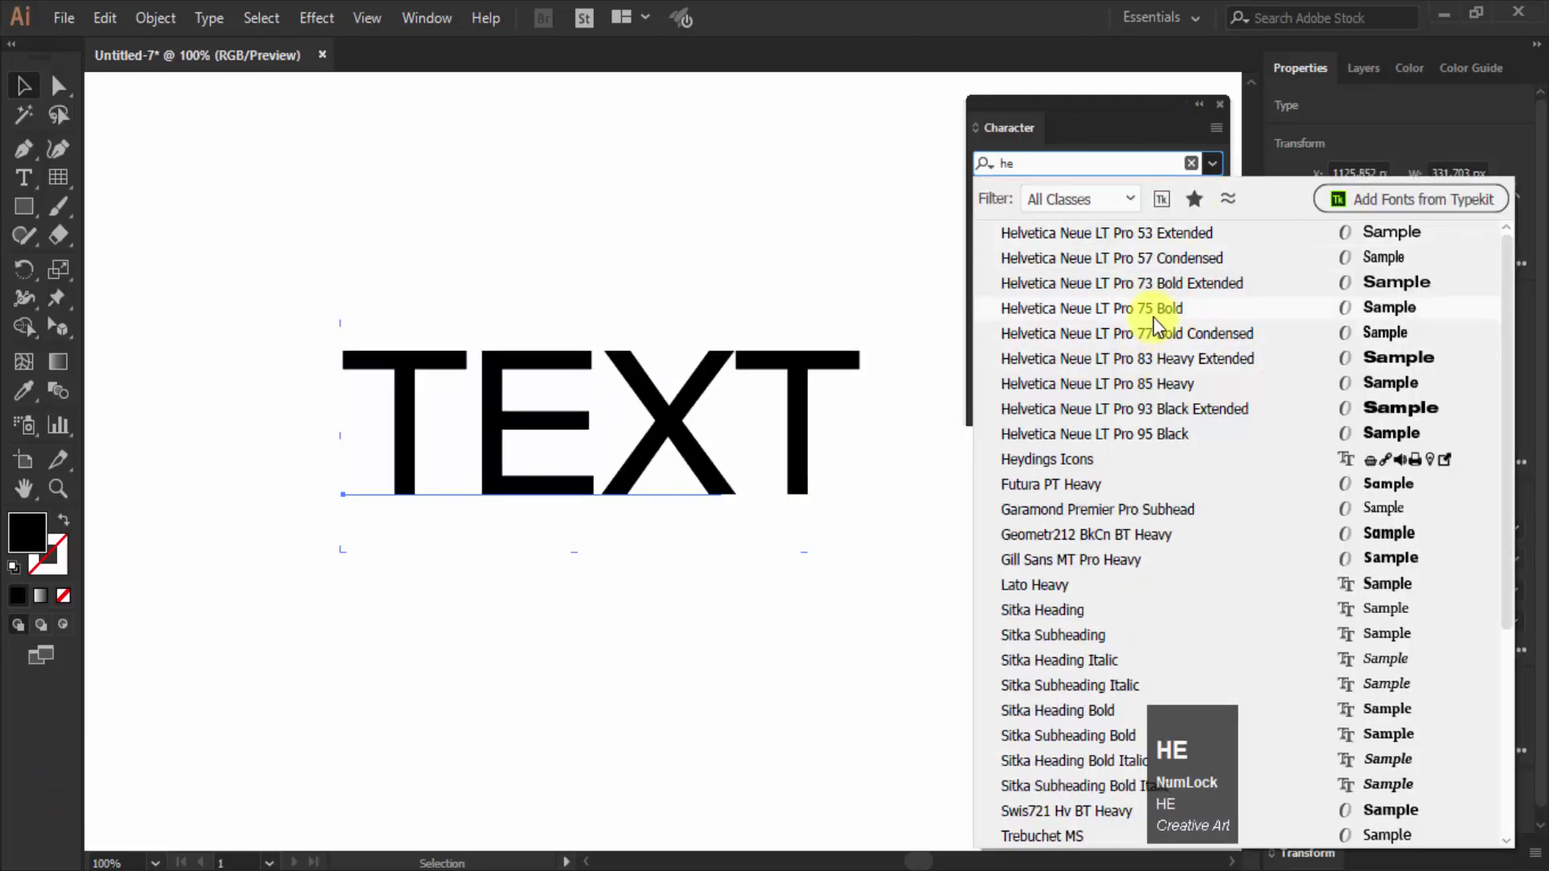
pyautogui.click(1157, 324)
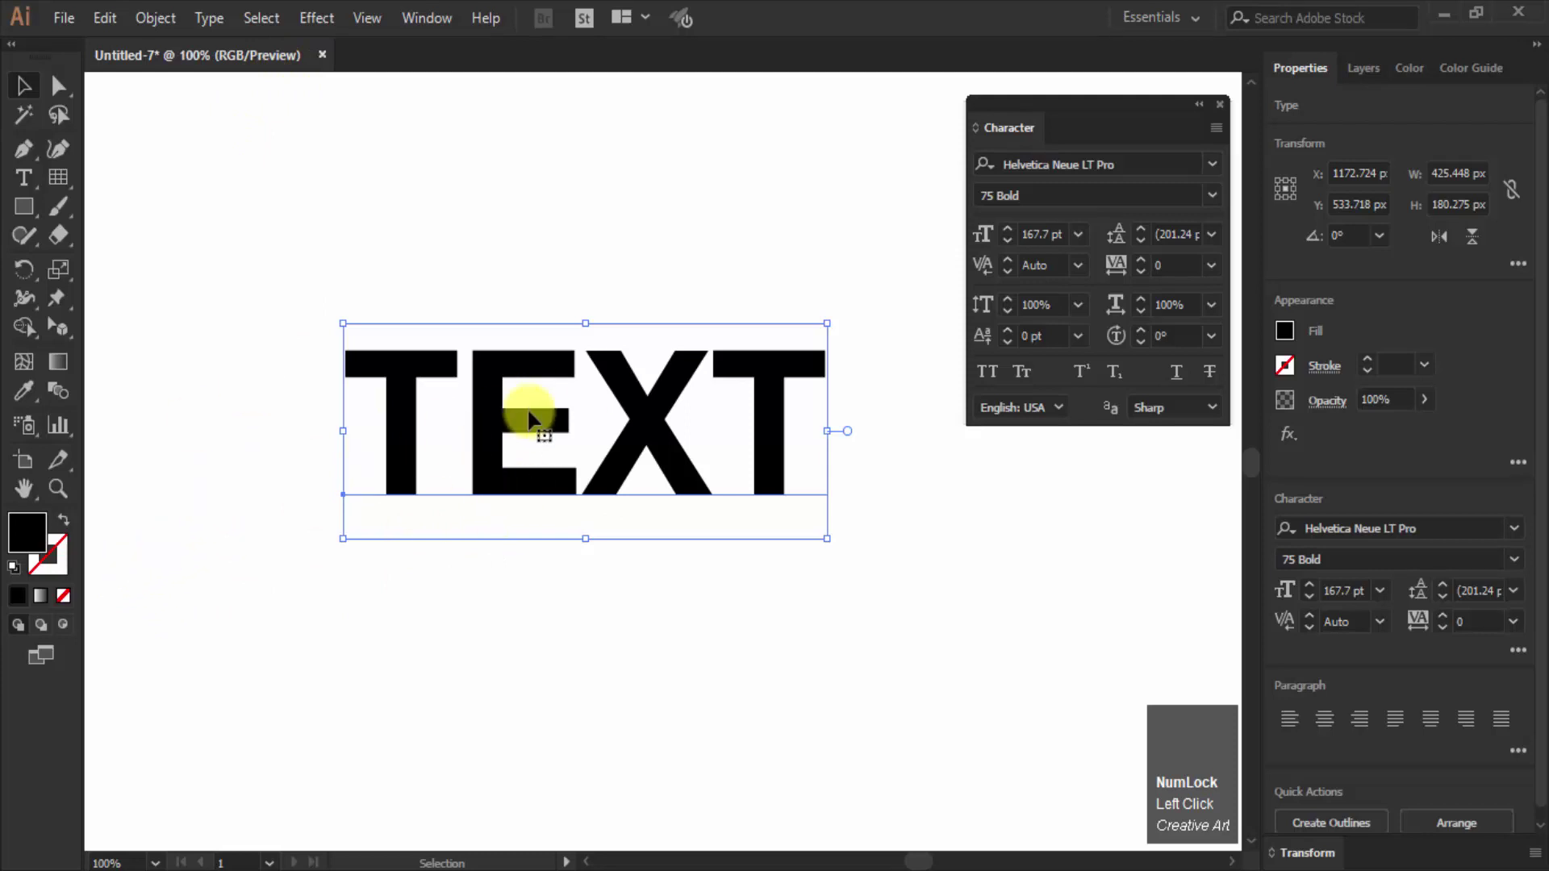
# Step: Add a Scribble effect to the black TEXT and preview the Swash preset
pyautogui.click(320, 22)
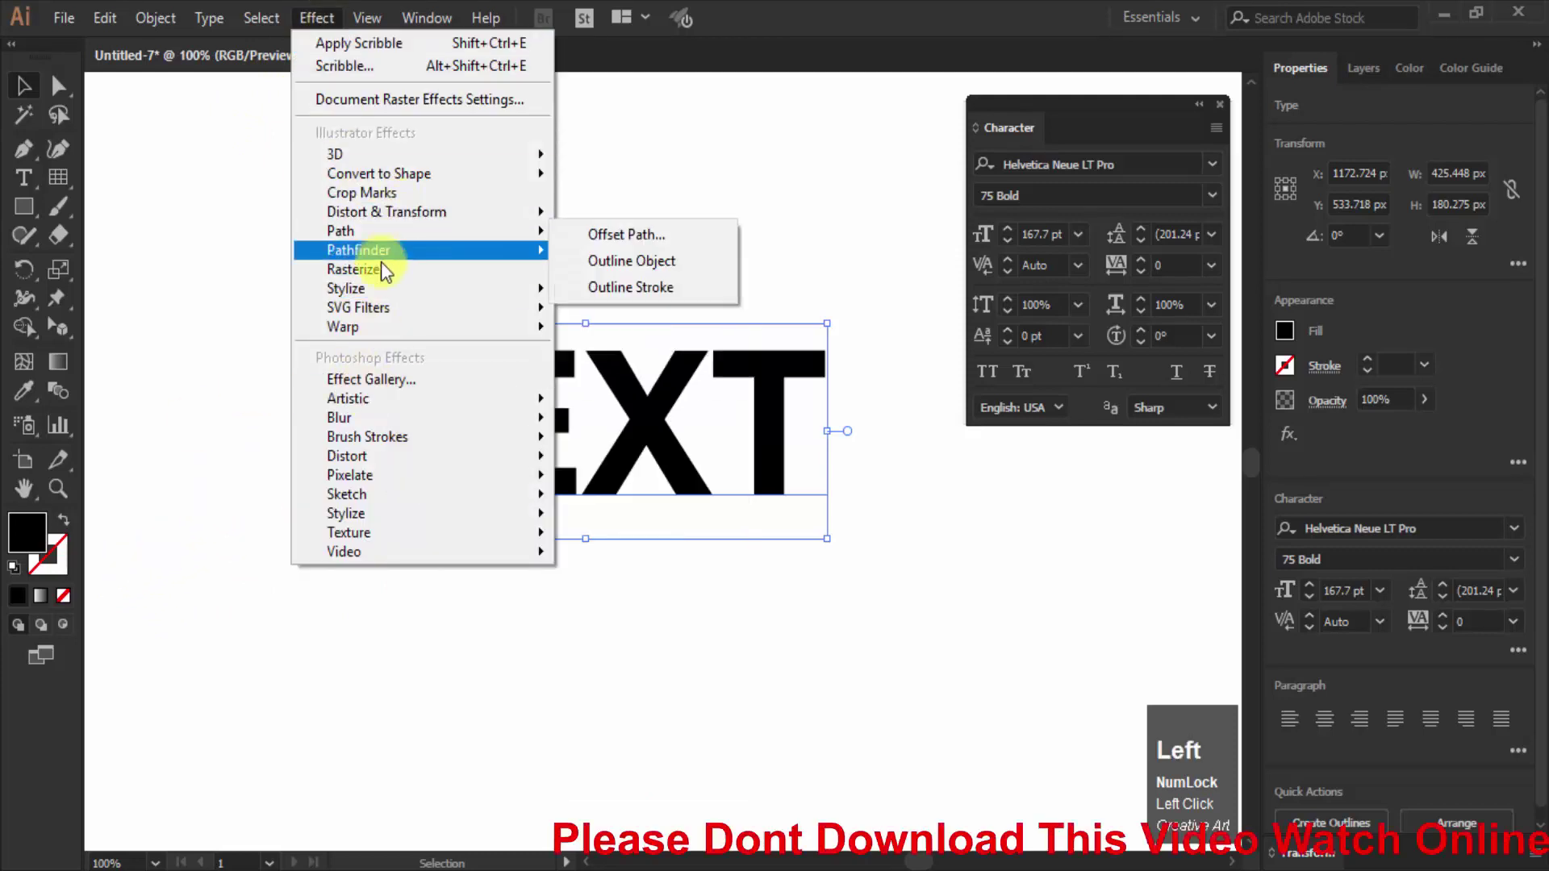
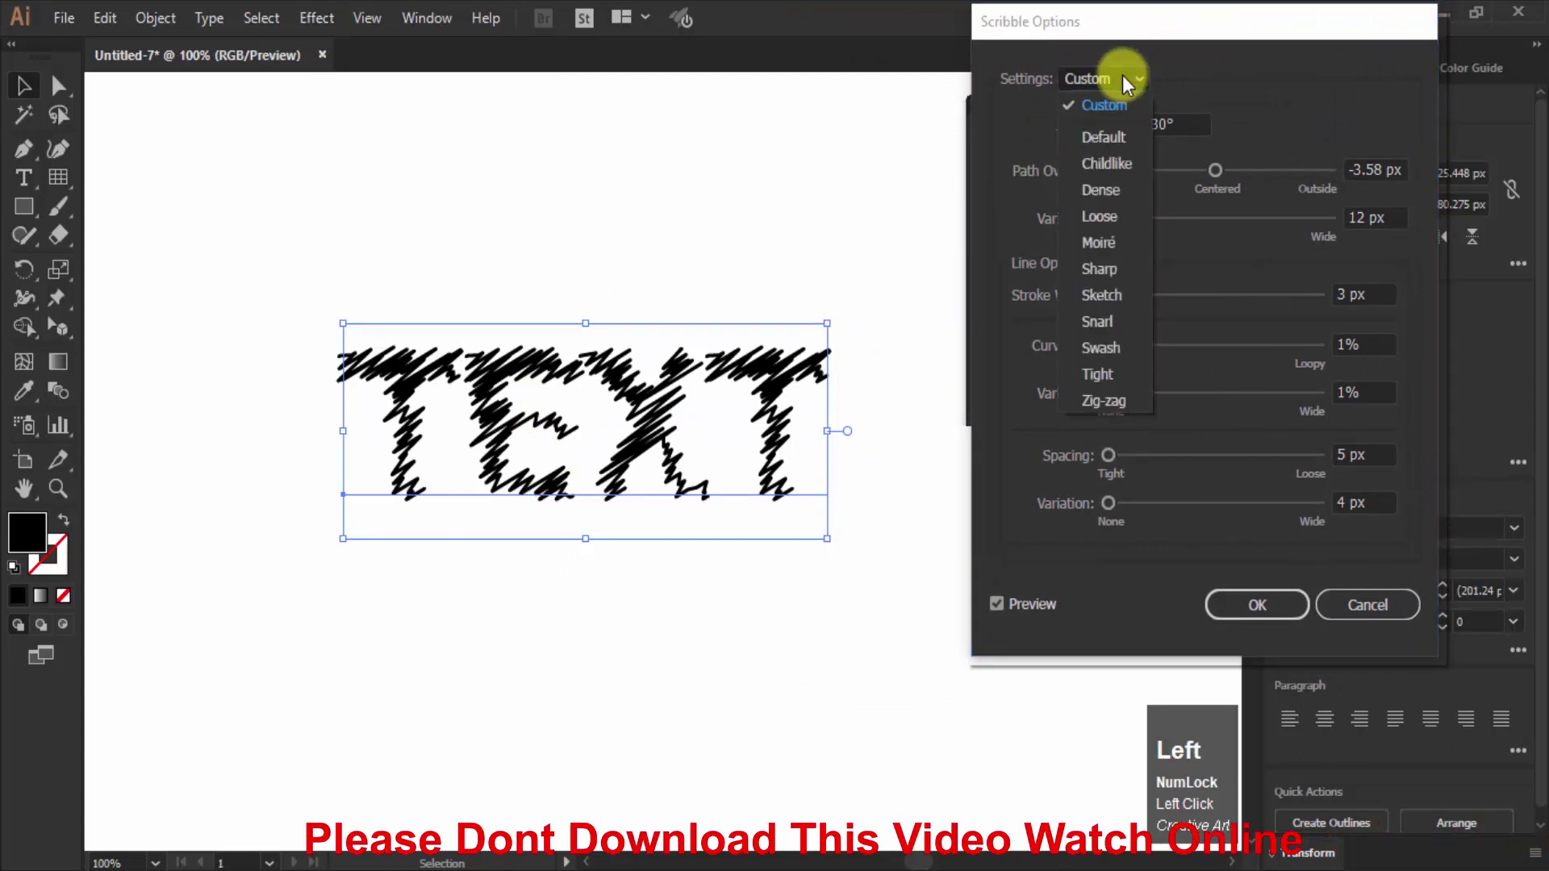
pyautogui.click(1132, 176)
pyautogui.press('Left')
pyautogui.click(1132, 172)
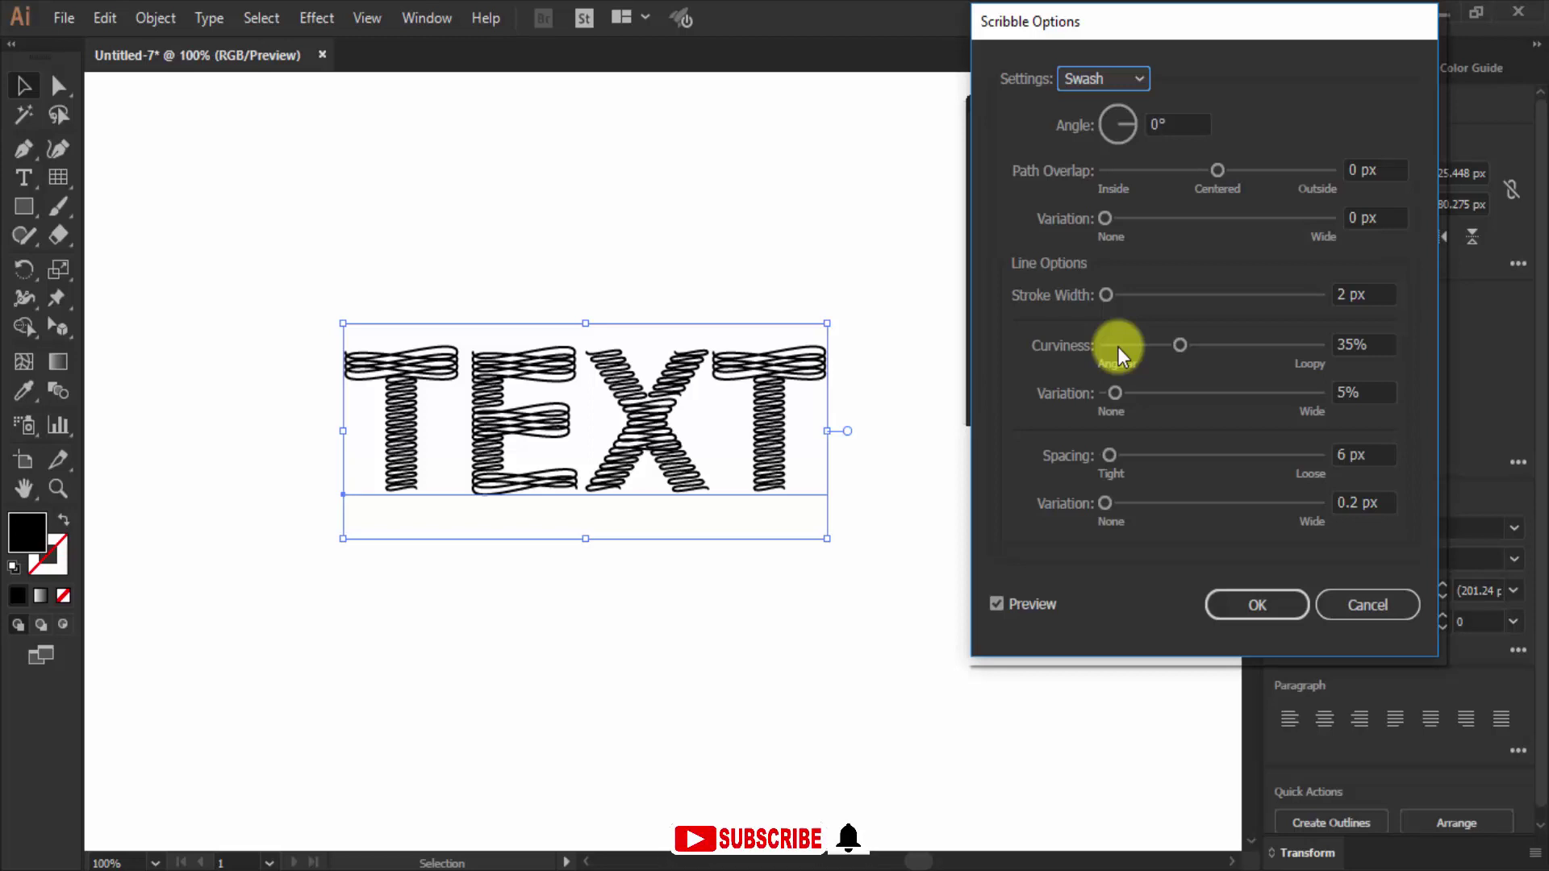
pyautogui.click(1120, 85)
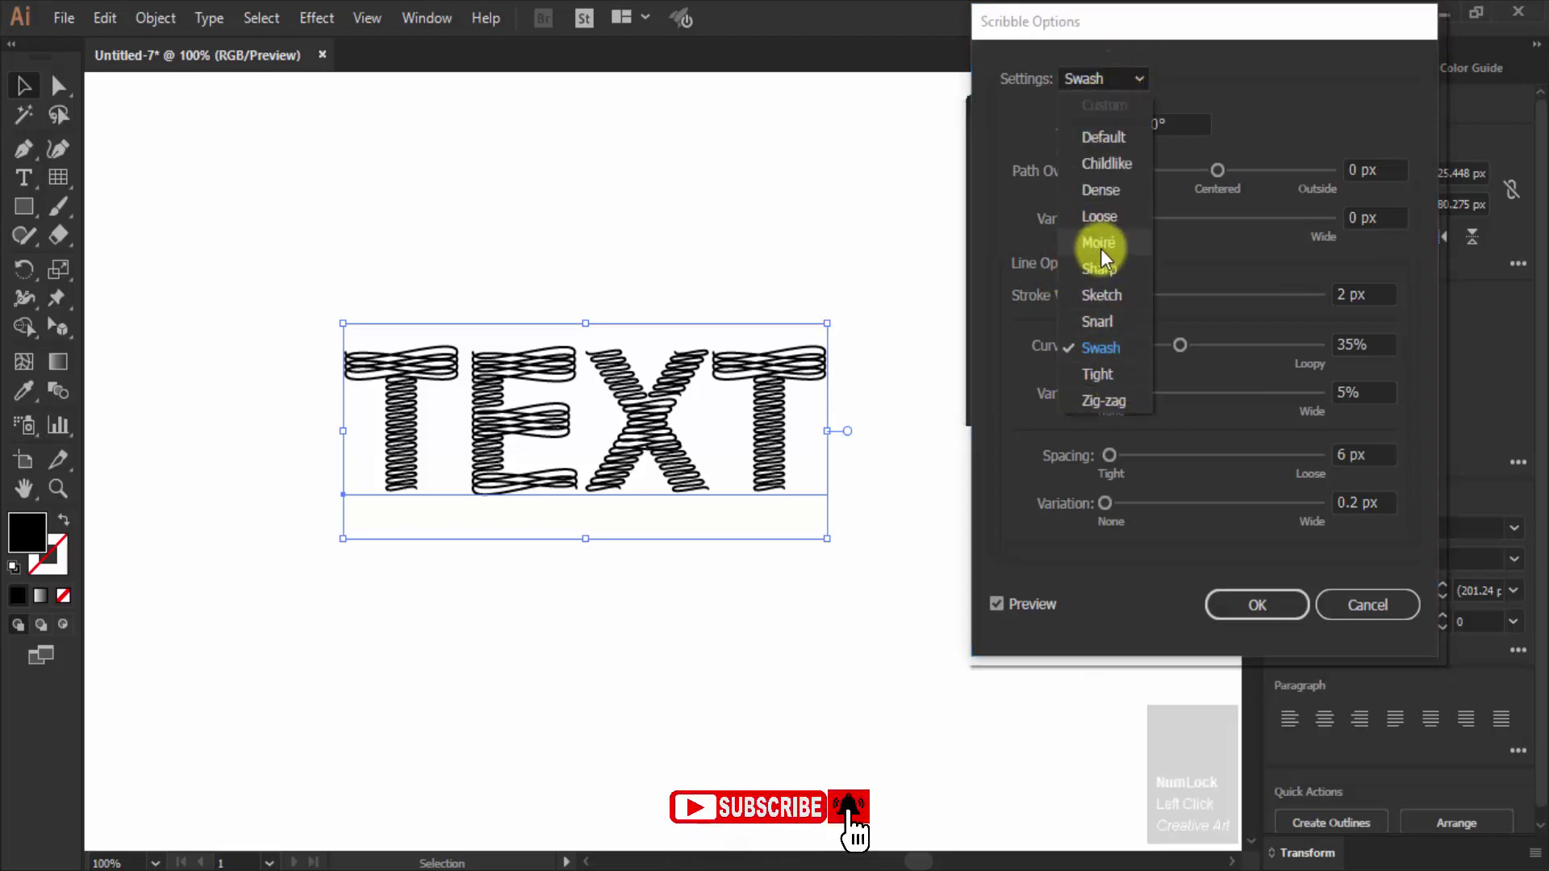
# Step: Pick the Moiré preset with -2 px path overlap, 6 px variation and 12% curviness
pyautogui.click(1104, 251)
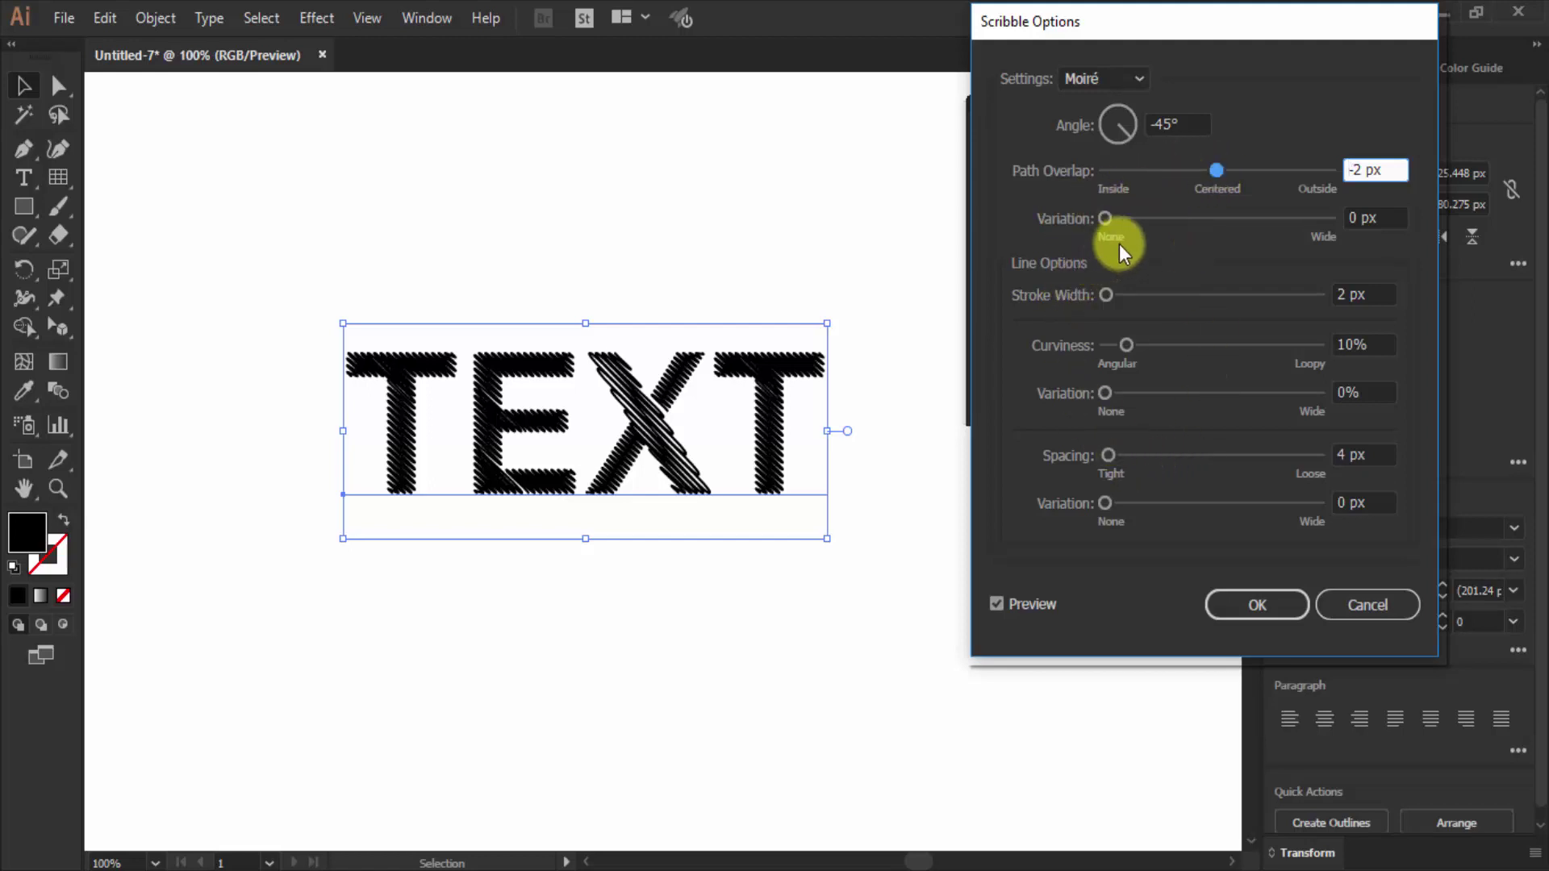
pyautogui.click(1112, 224)
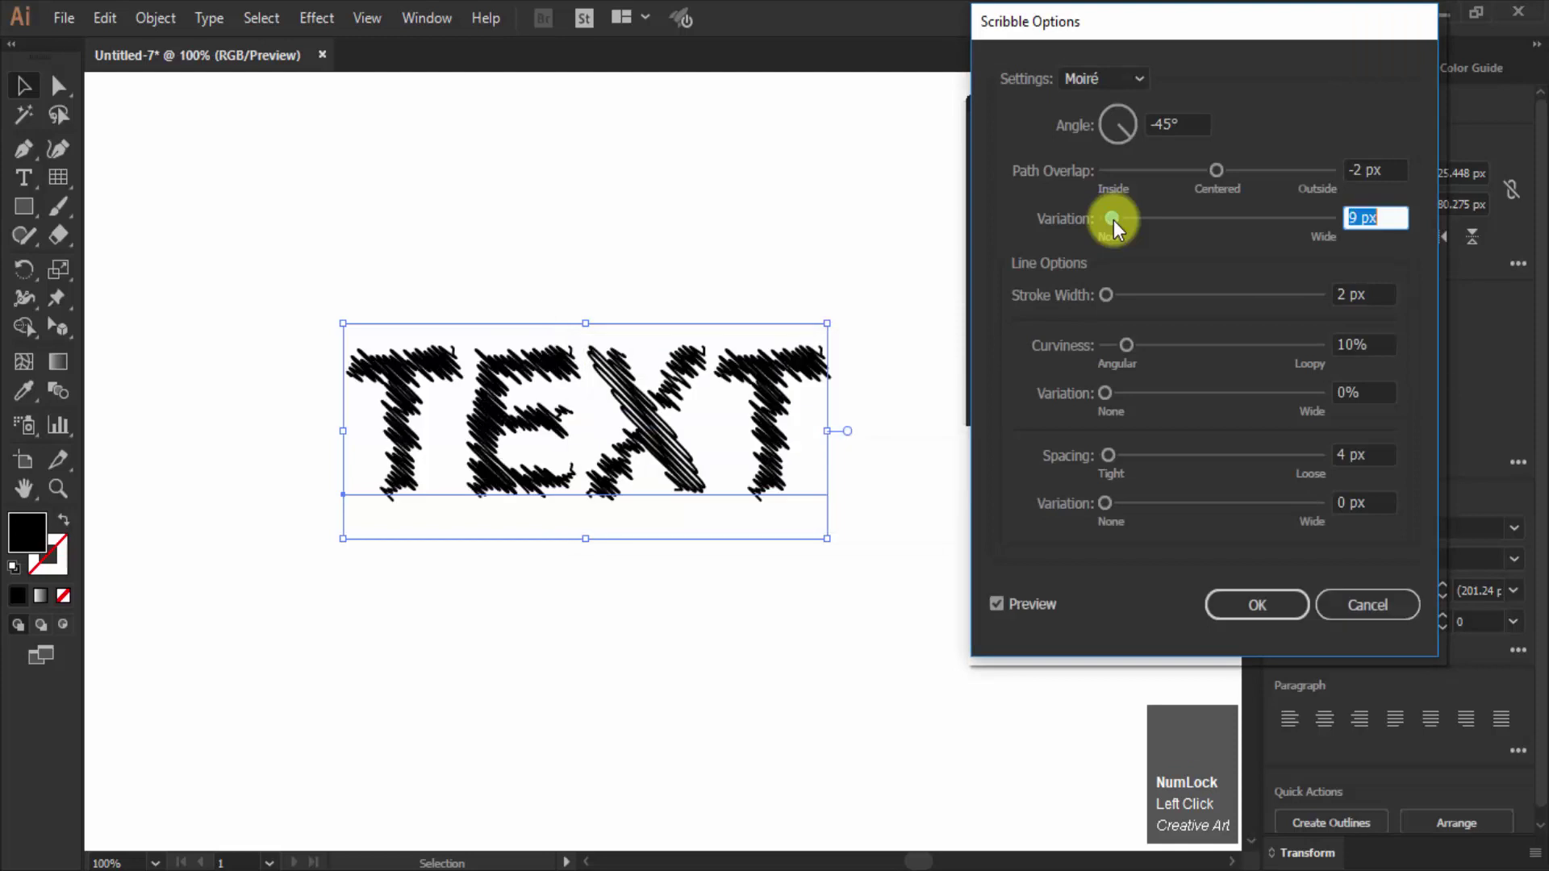
pyautogui.click(1119, 227)
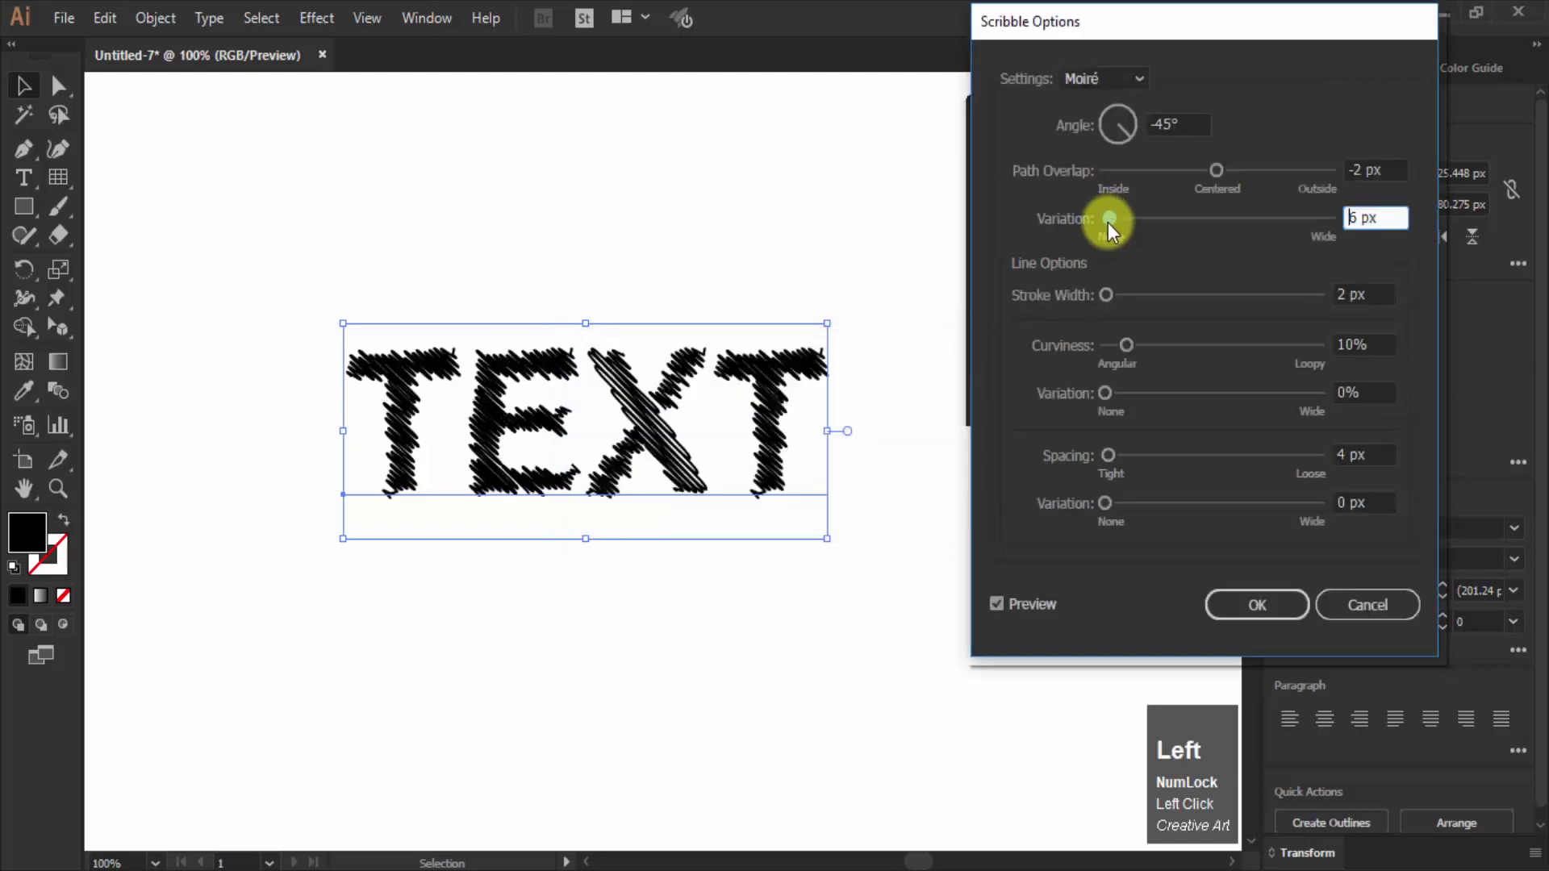
pyautogui.click(1135, 352)
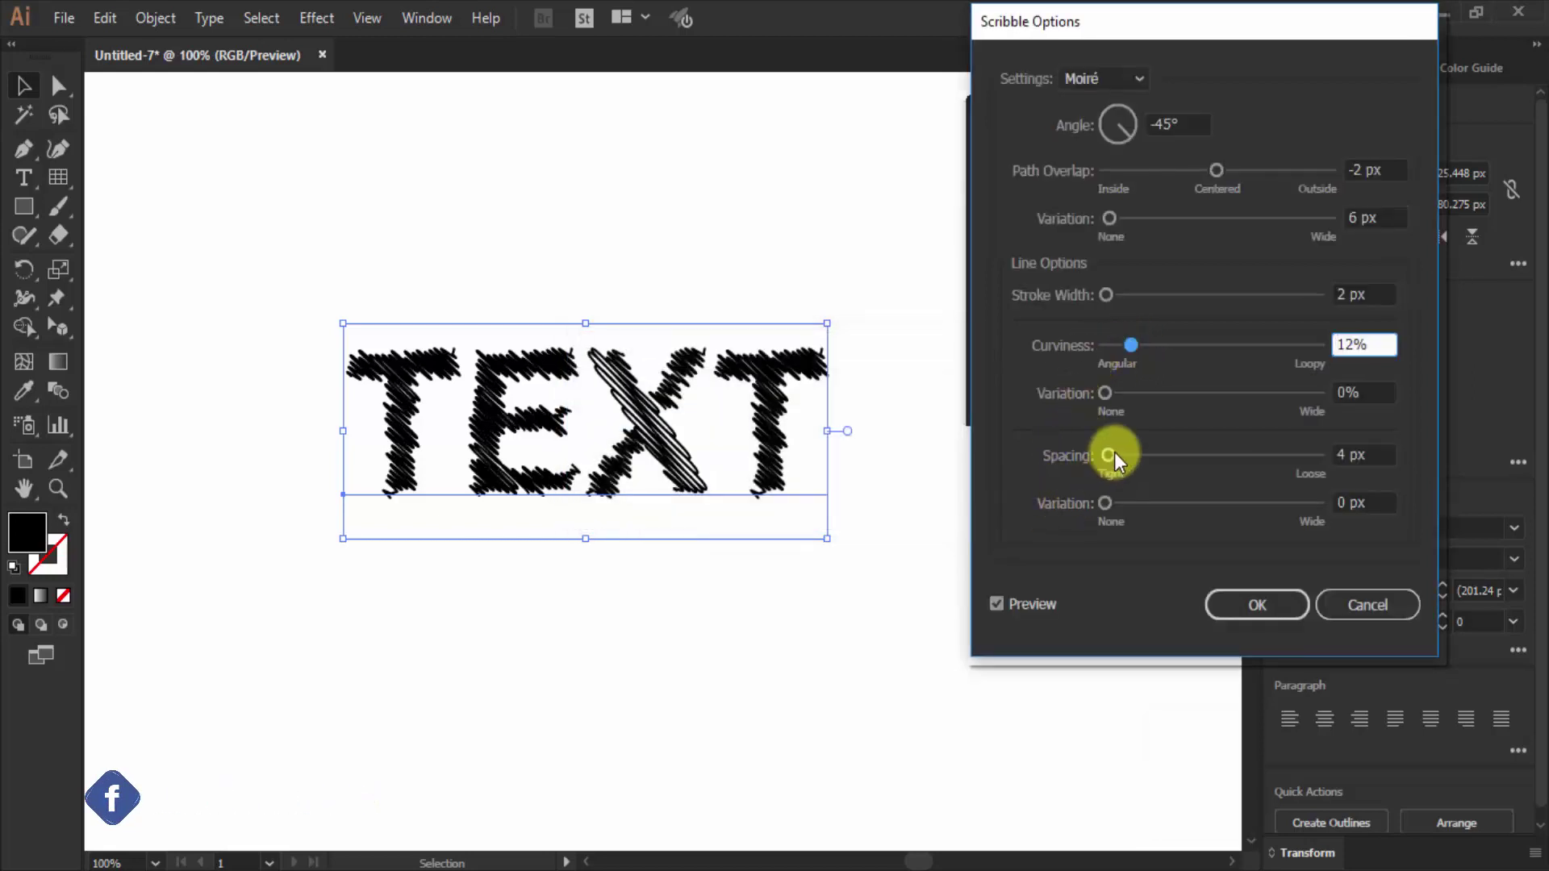
# Step: Set the scribble spacing and spacing variation both to 3 px
pyautogui.doubleClick(1123, 466)
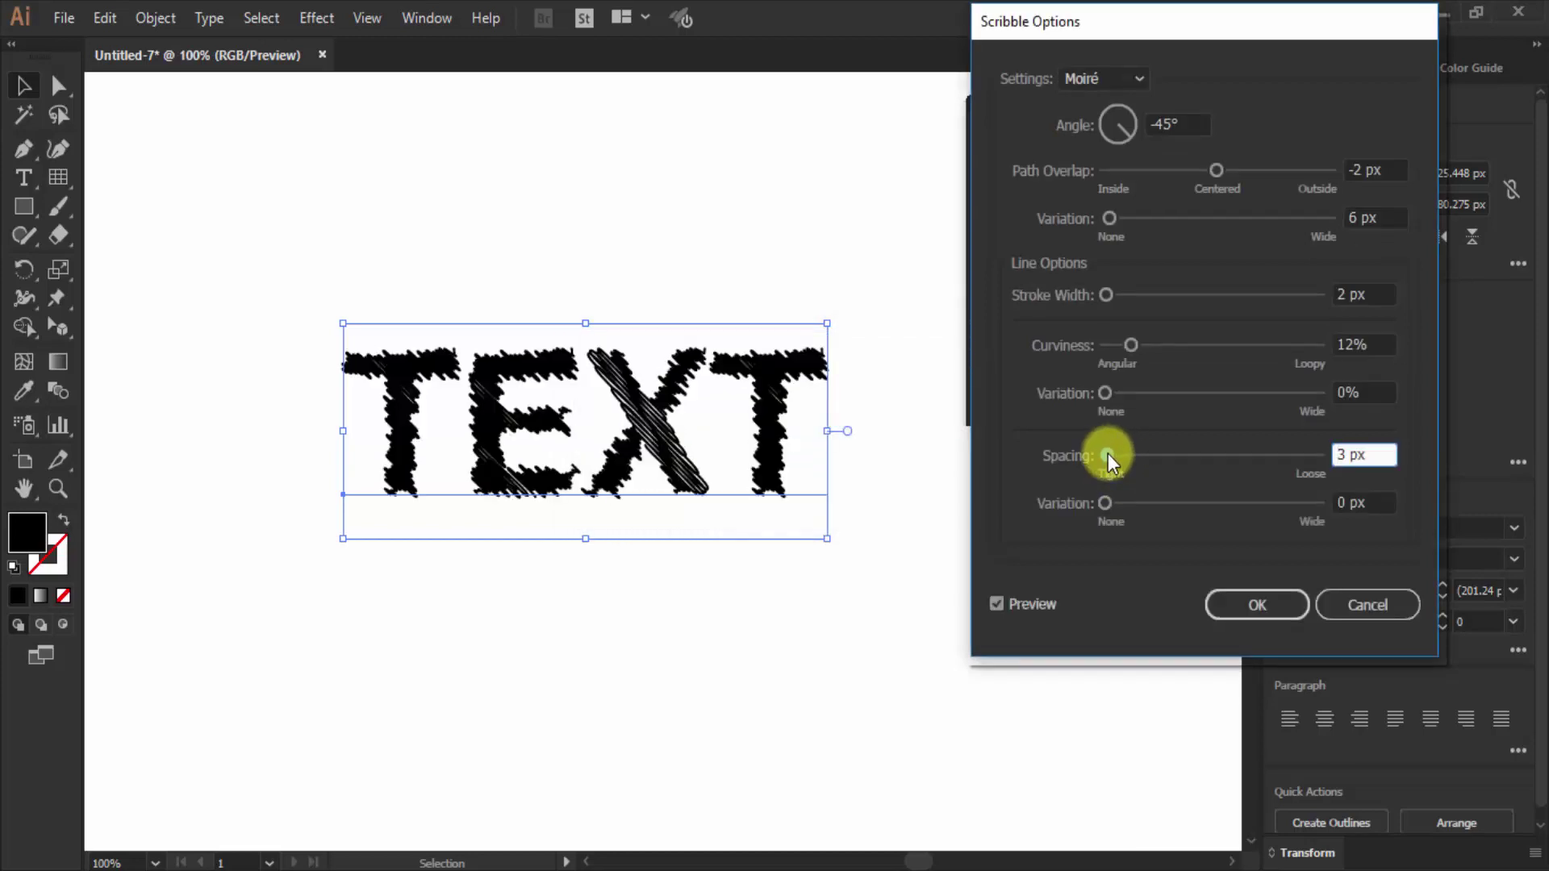
pyautogui.click(1114, 460)
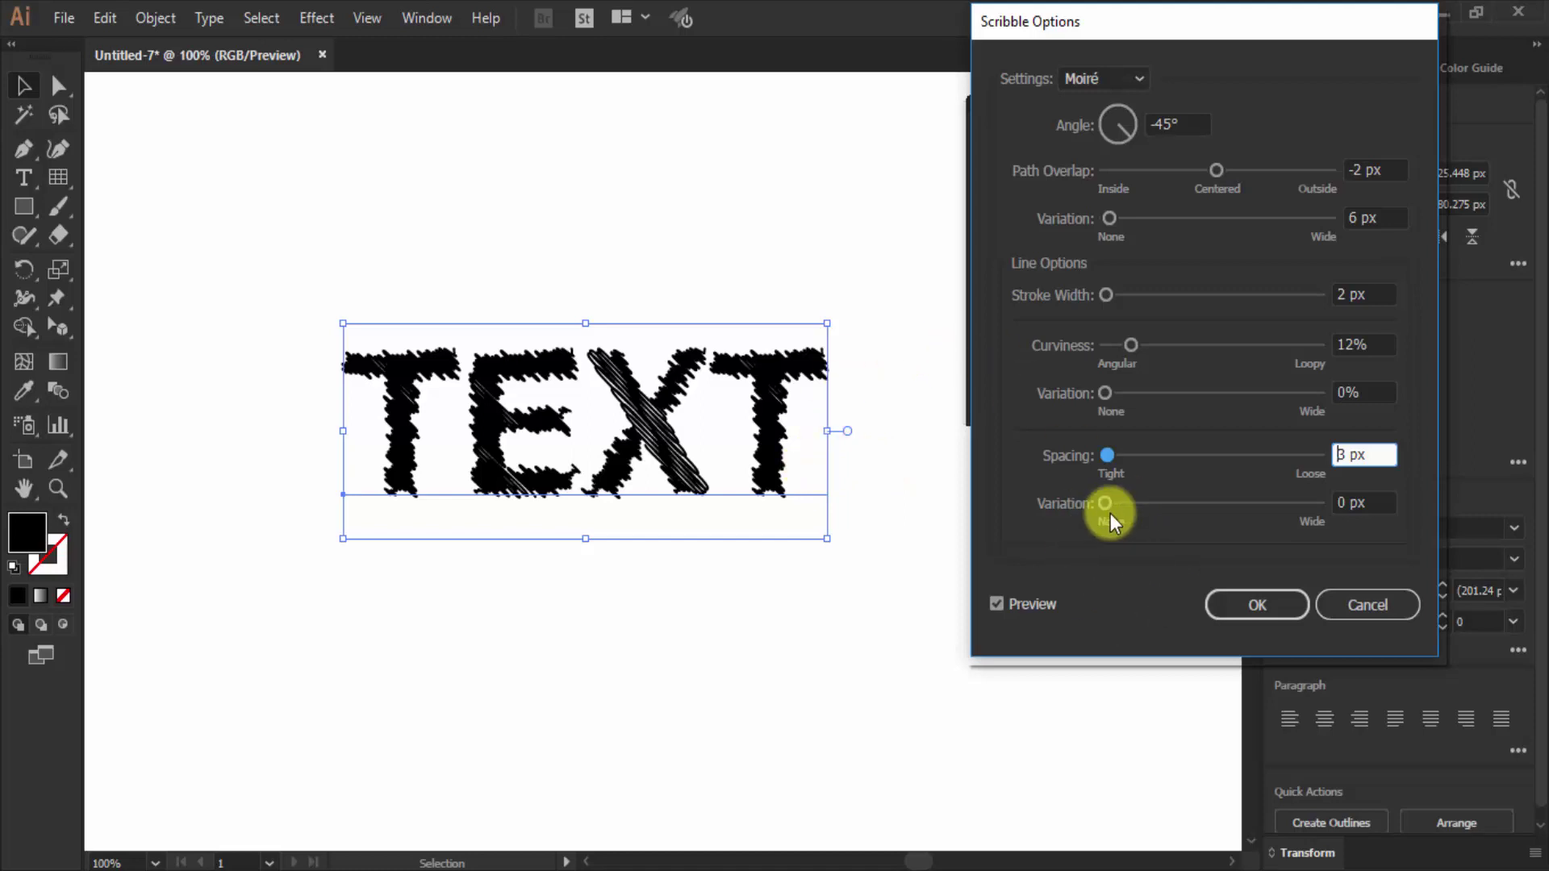
pyautogui.doubleClick(1111, 510)
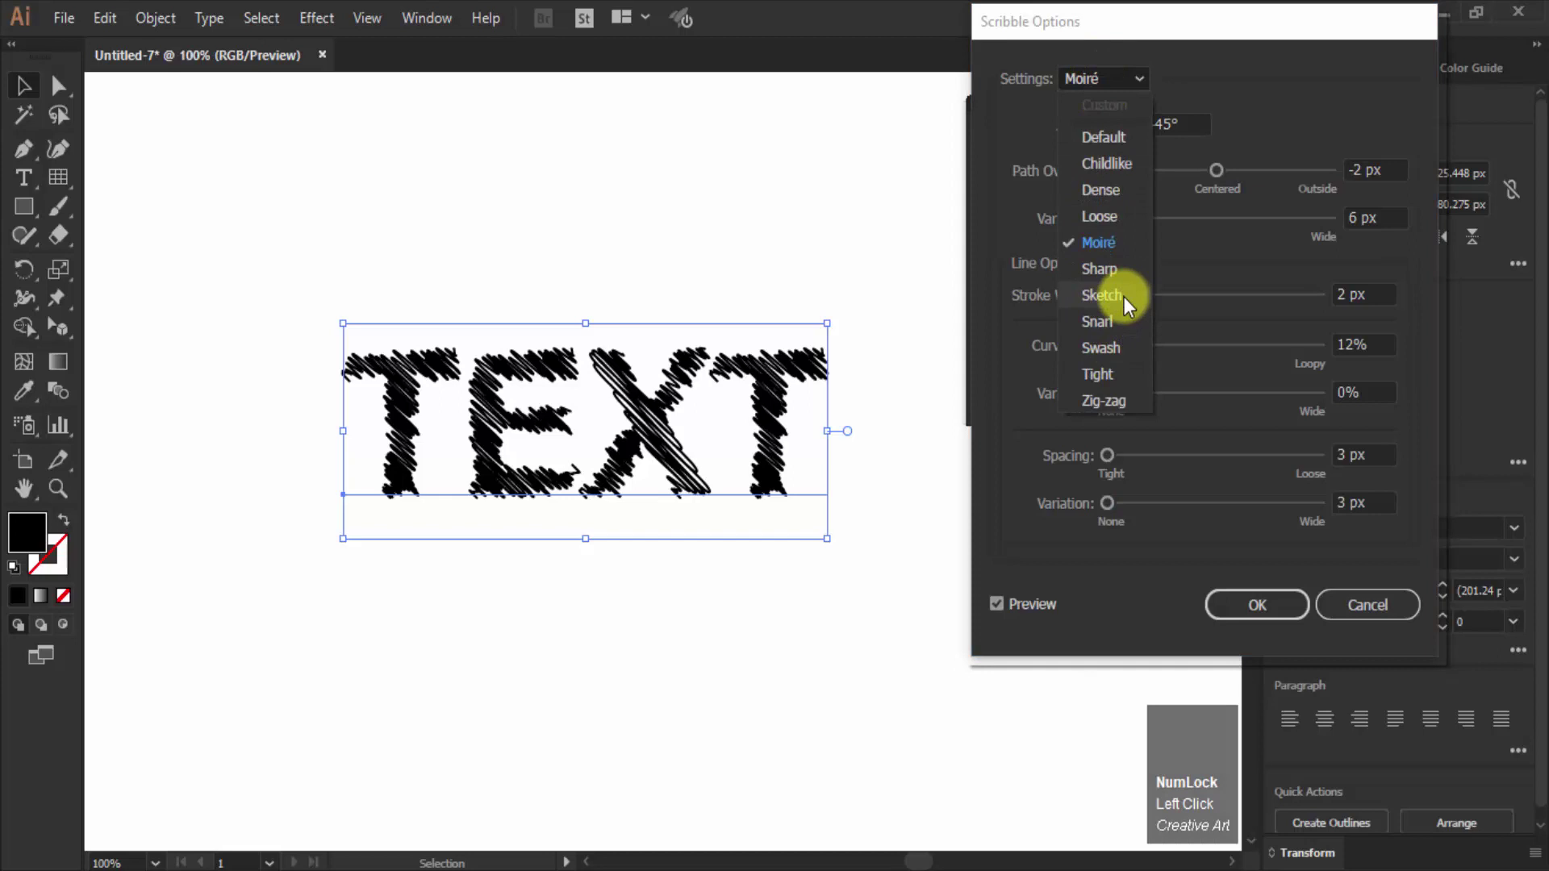
# Step: Try the Sketch preset, then apply the Sharp scribble effect to the TEXT
pyautogui.click(1127, 304)
pyautogui.click(1127, 304)
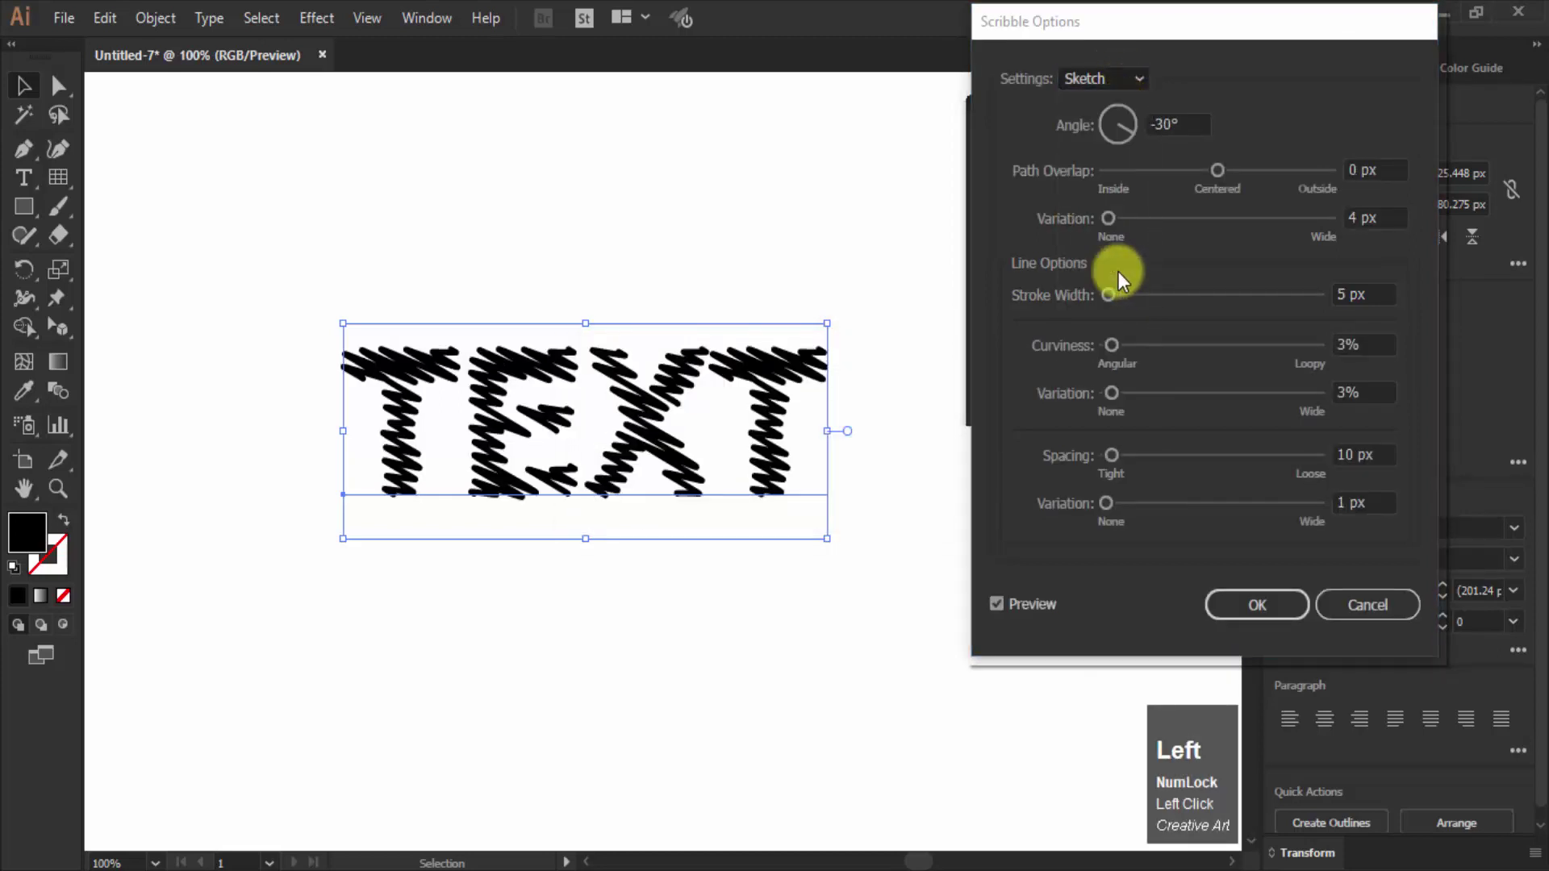
pyautogui.click(1121, 278)
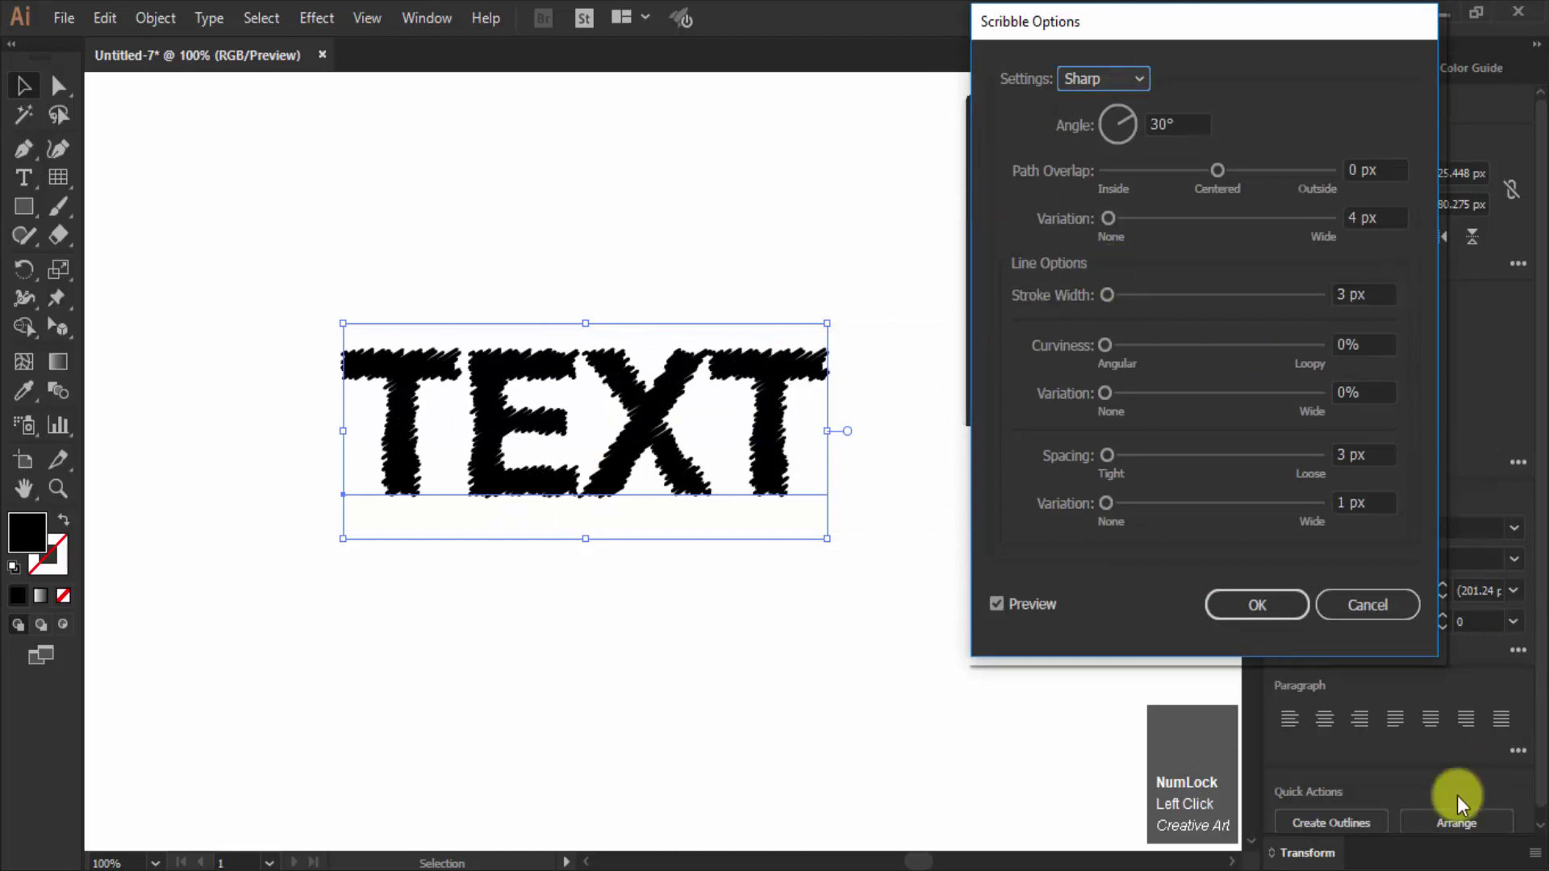
pyautogui.press('Left')
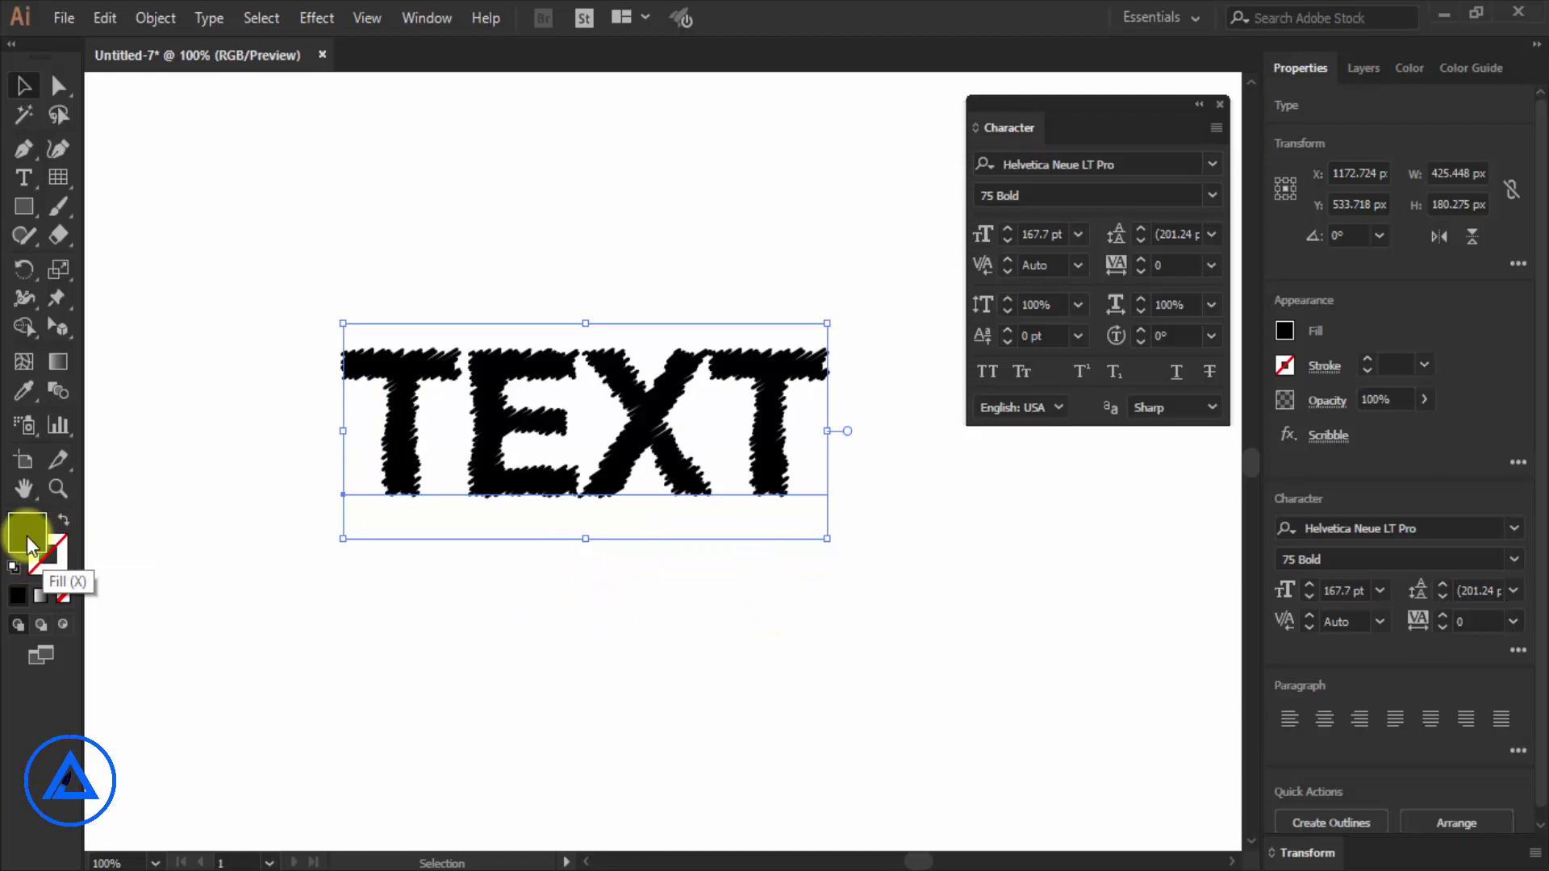
# Step: Change the scribbled TEXT fill from black to cyan via the Color Picker
pyautogui.click(30, 541)
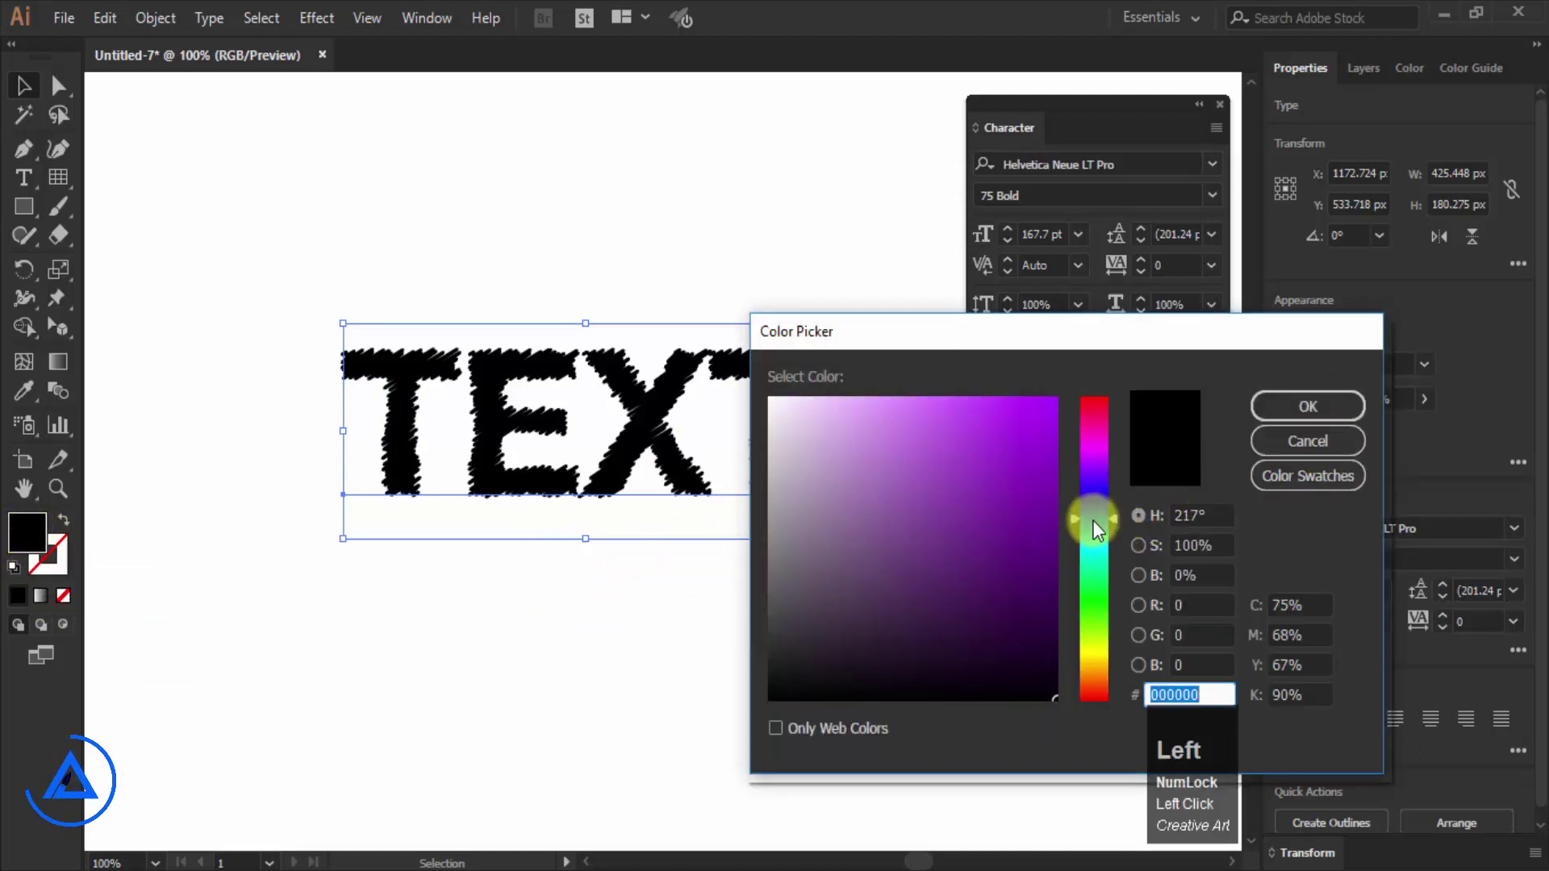
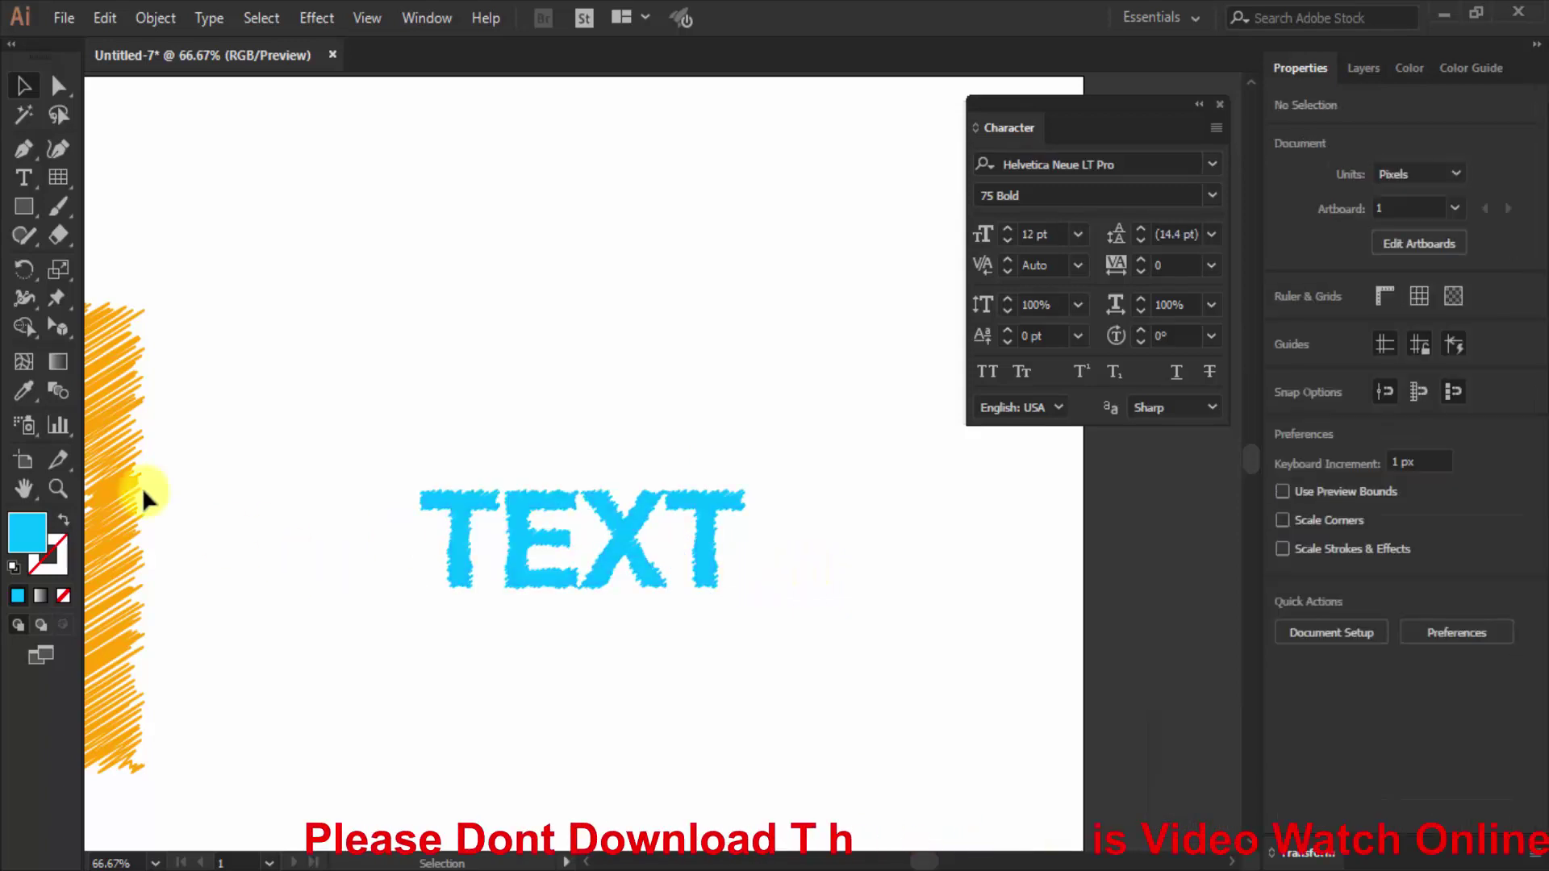
# Step: Draw a large cyan rectangle over the TEXT and add a Scribble effect to it
pyautogui.click(21, 210)
pyautogui.click(90, 379)
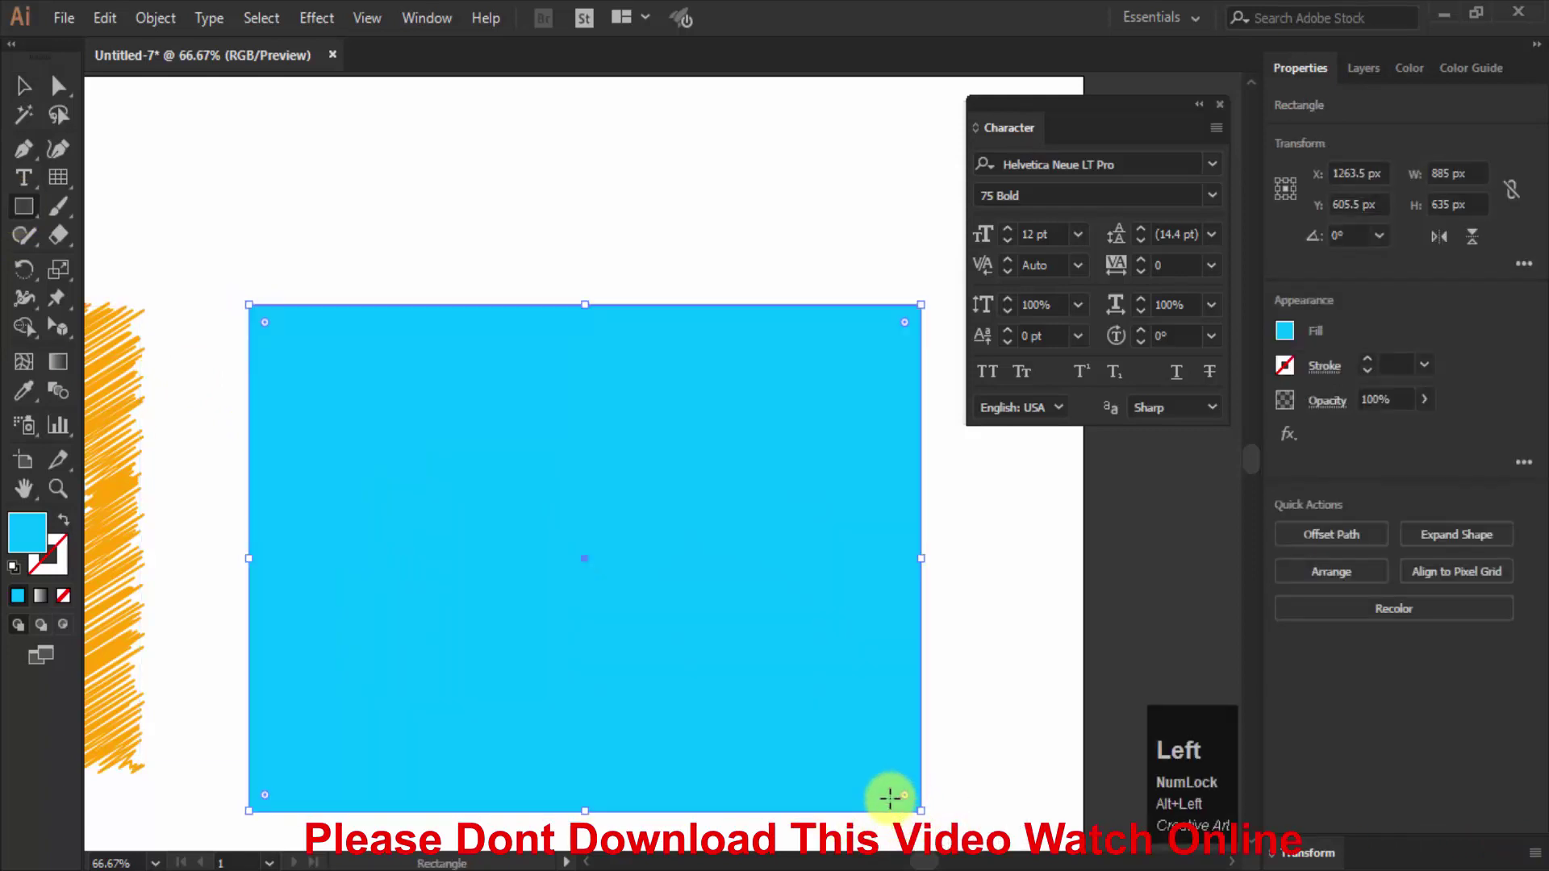
pyautogui.click(333, 13)
pyautogui.press('alt+Left')
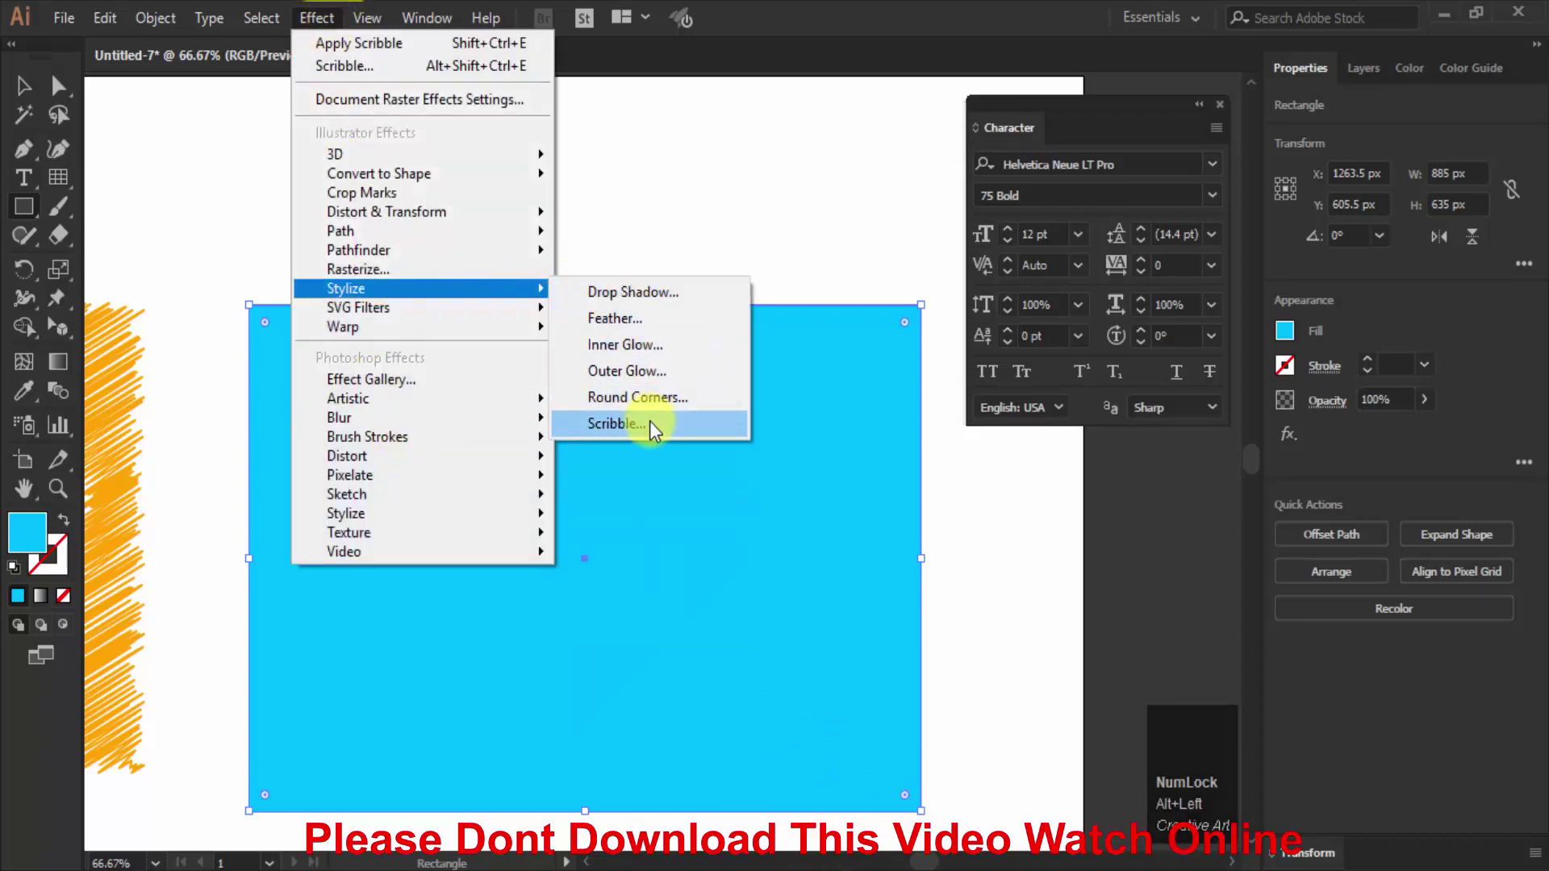
pyautogui.press('alt+Left')
pyautogui.click(658, 426)
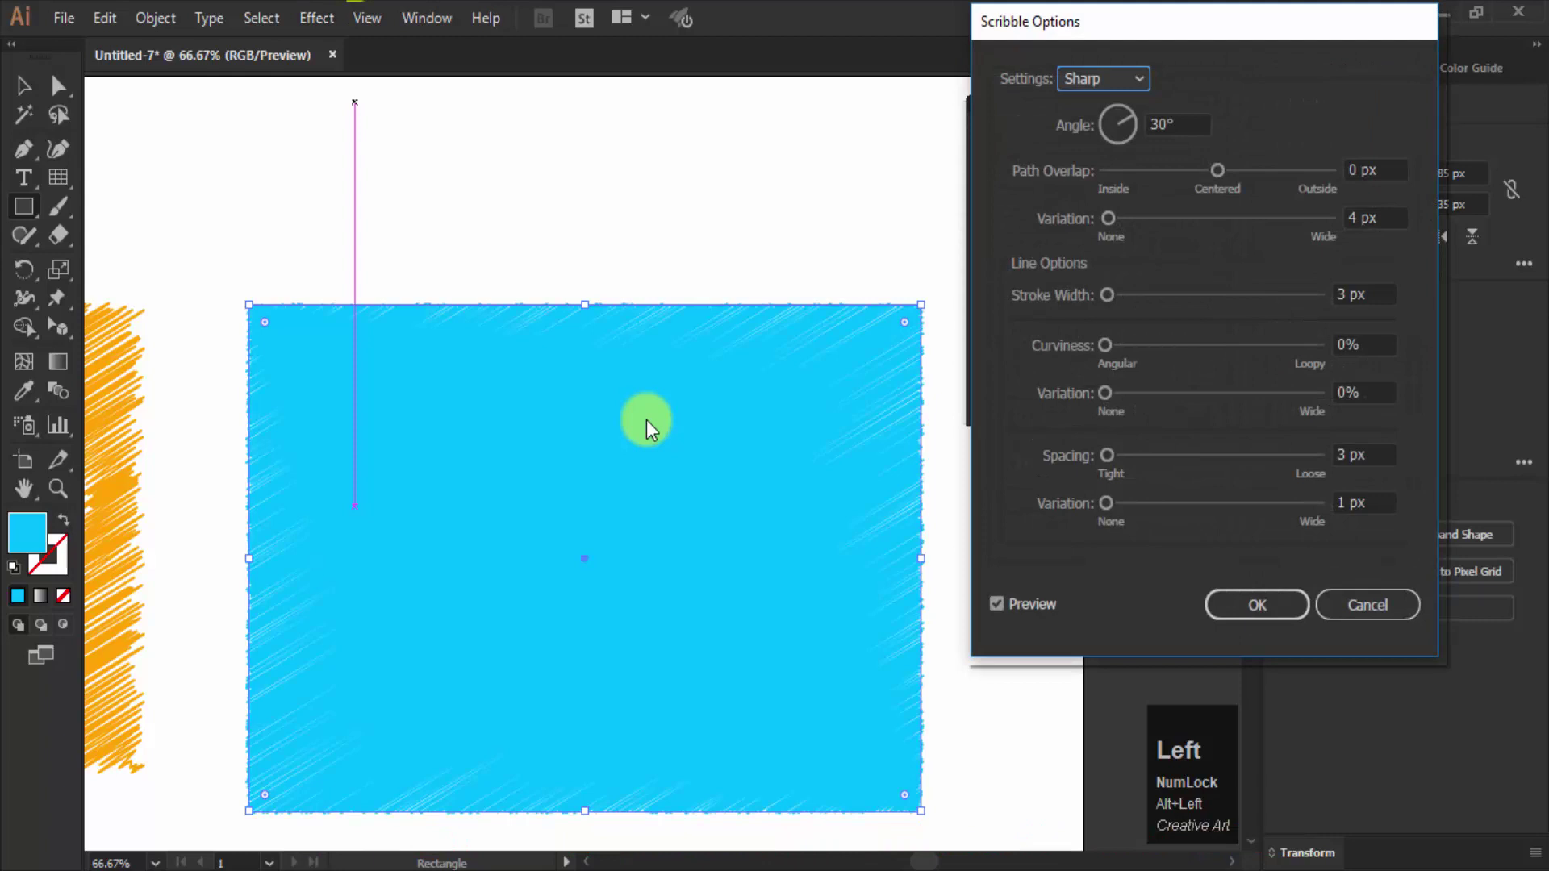
# Step: Compare Tight, Loose and other presets, then confirm the Tight scribble on the rectangle
pyautogui.click(1122, 87)
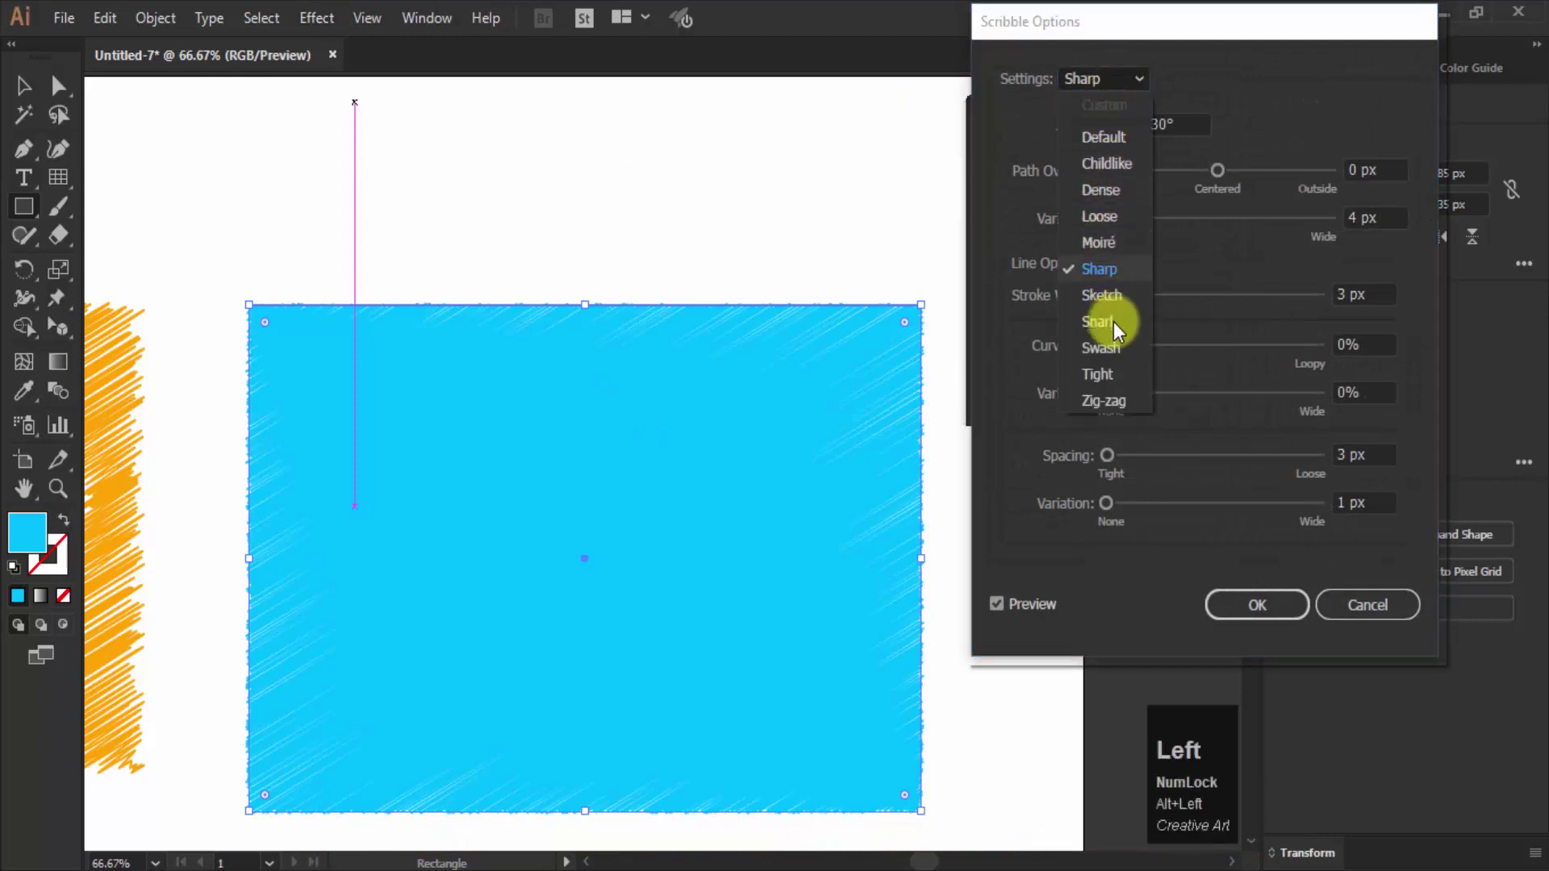
pyautogui.click(1123, 385)
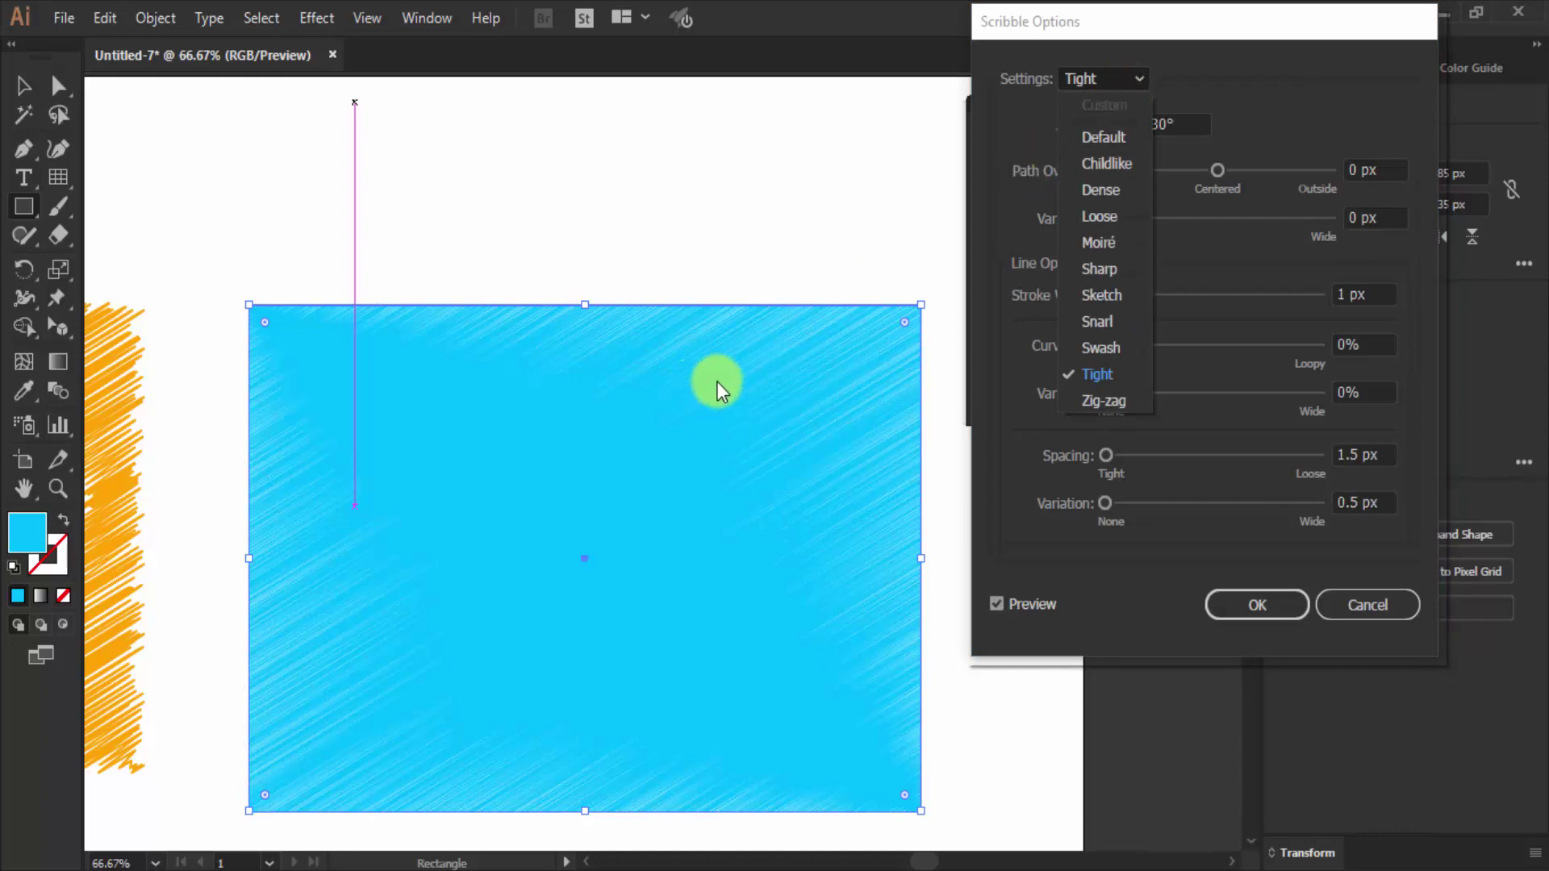
pyautogui.click(1110, 233)
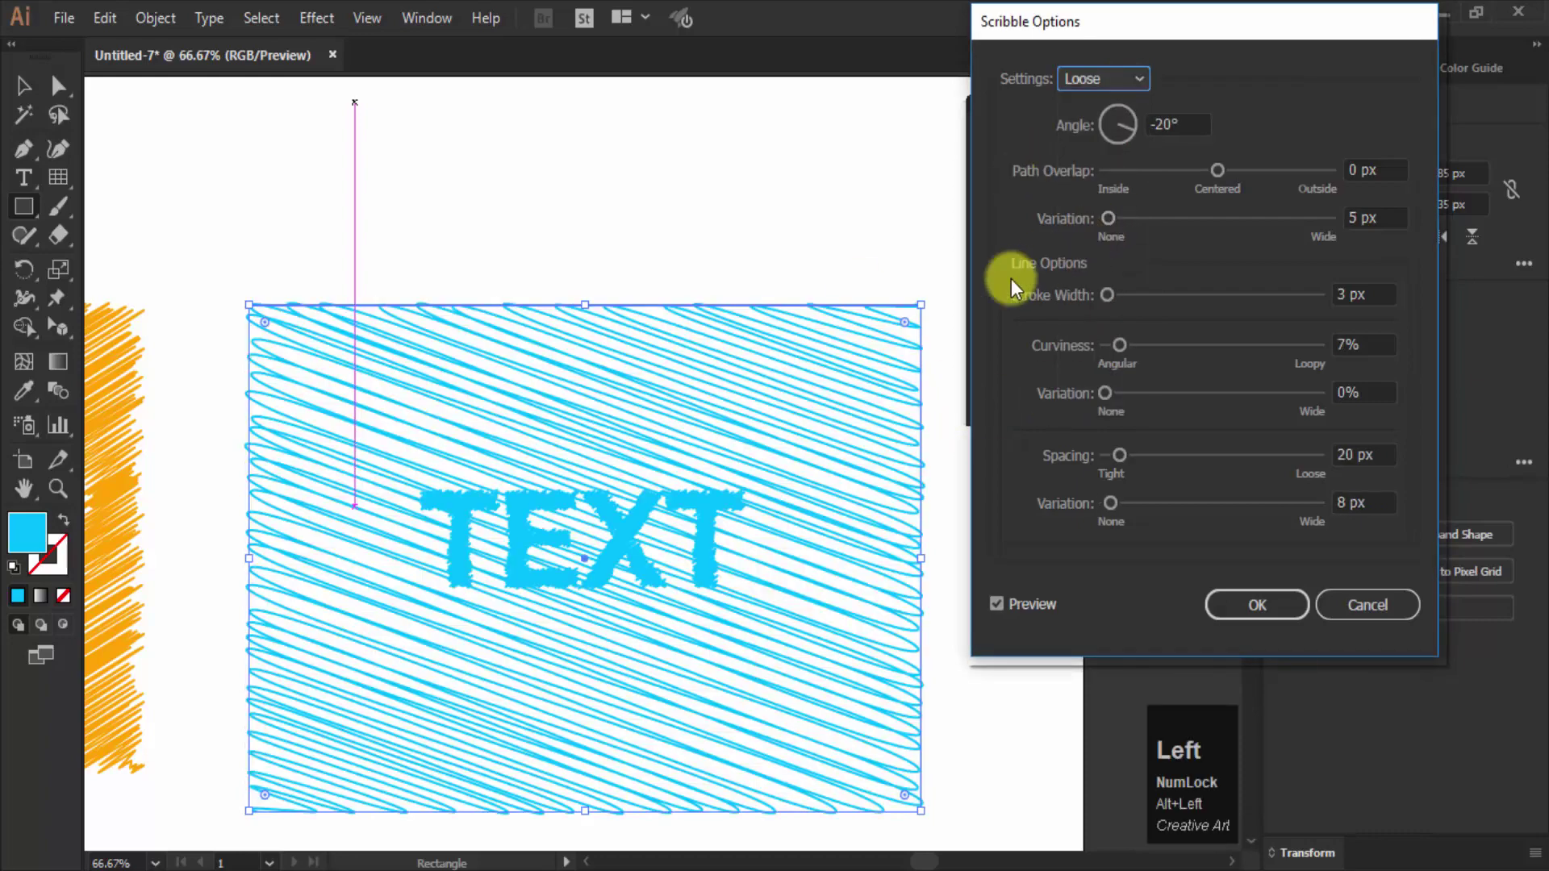
pyautogui.click(1113, 77)
pyautogui.press('alt+Left')
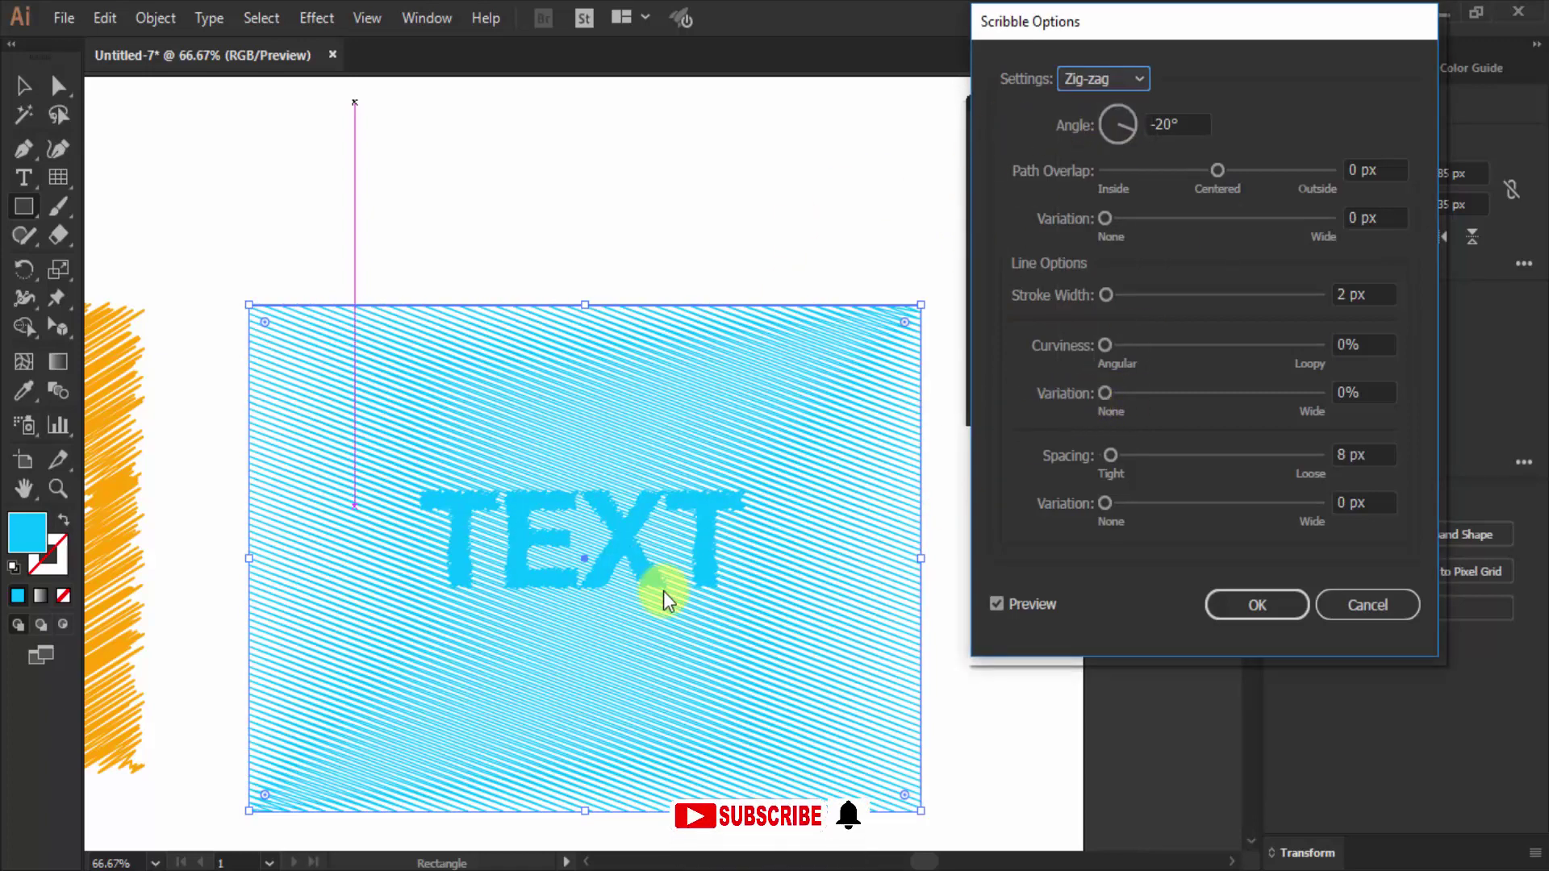
pyautogui.press('alt+Left')
pyautogui.click(1127, 139)
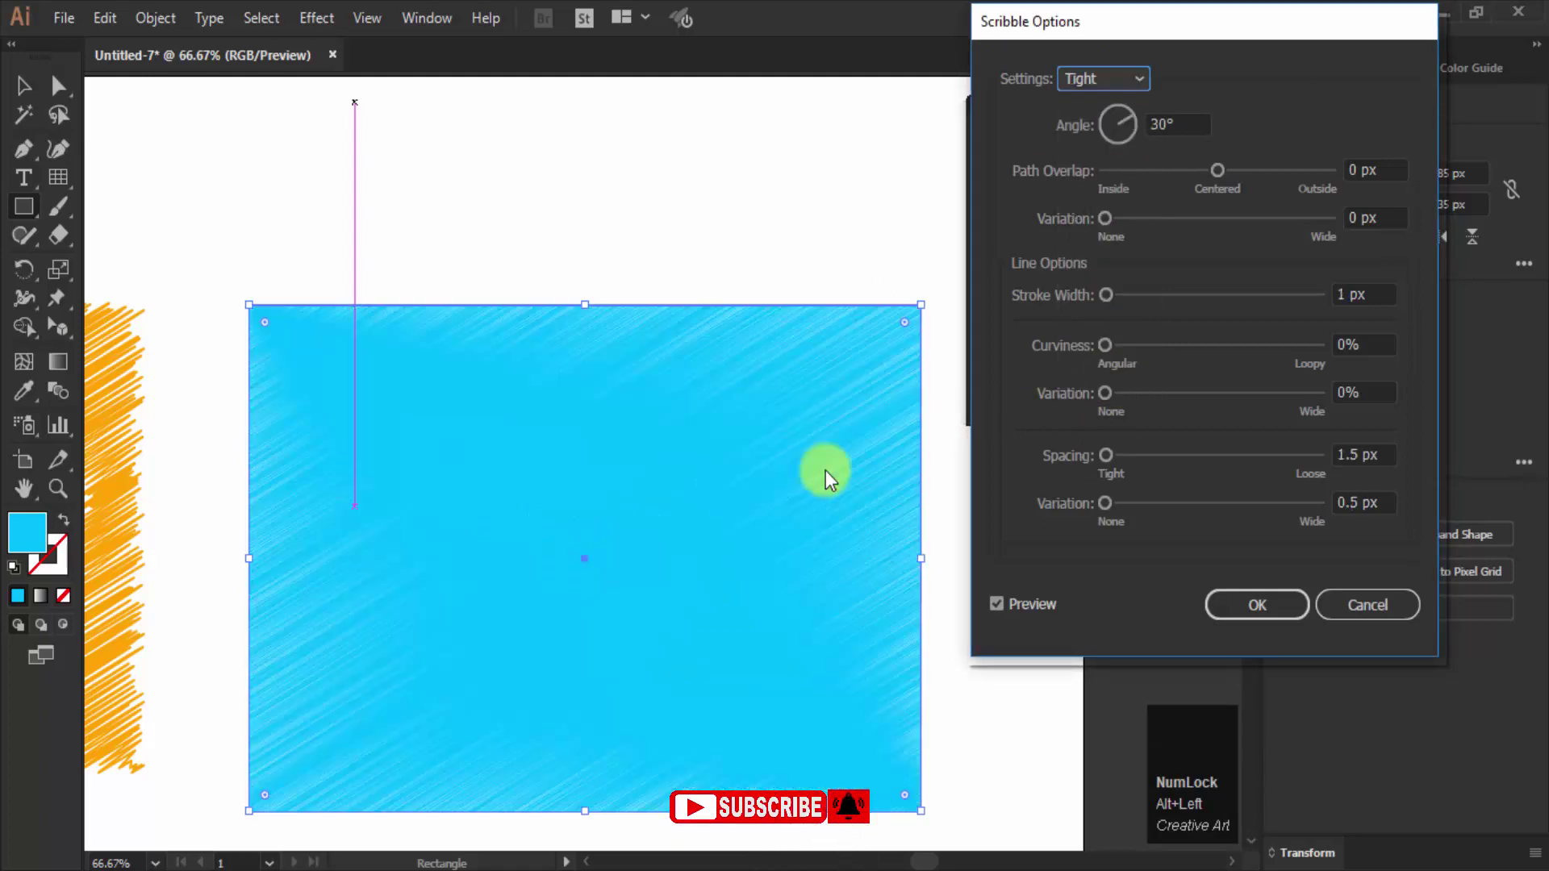
pyautogui.click(1275, 612)
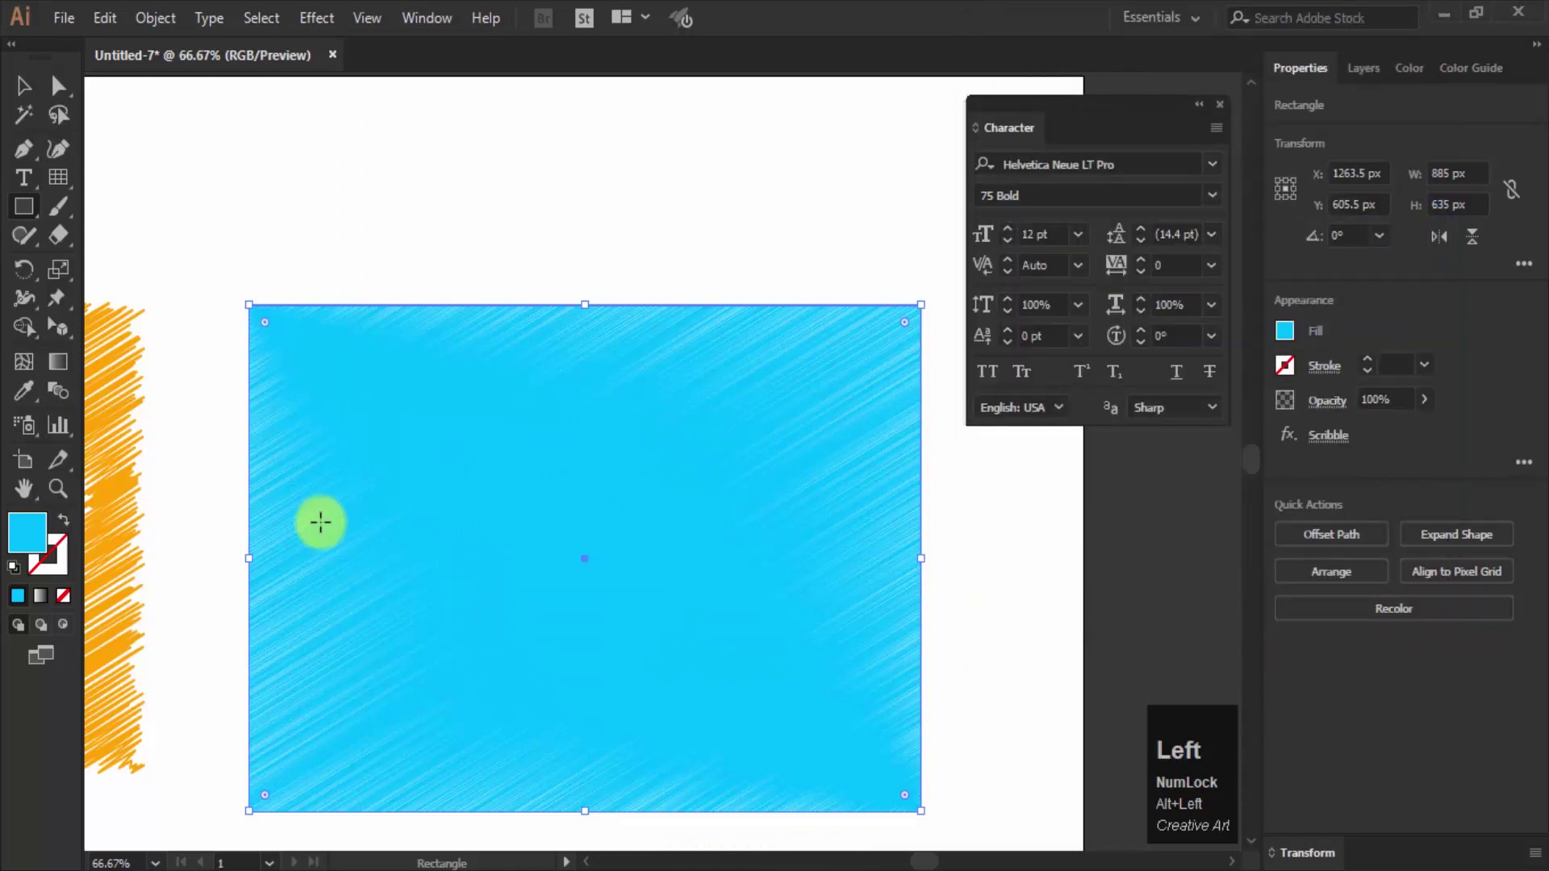
# Step: Change the scribbled rectangle's fill from cyan to a reddish orange
pyautogui.click(32, 536)
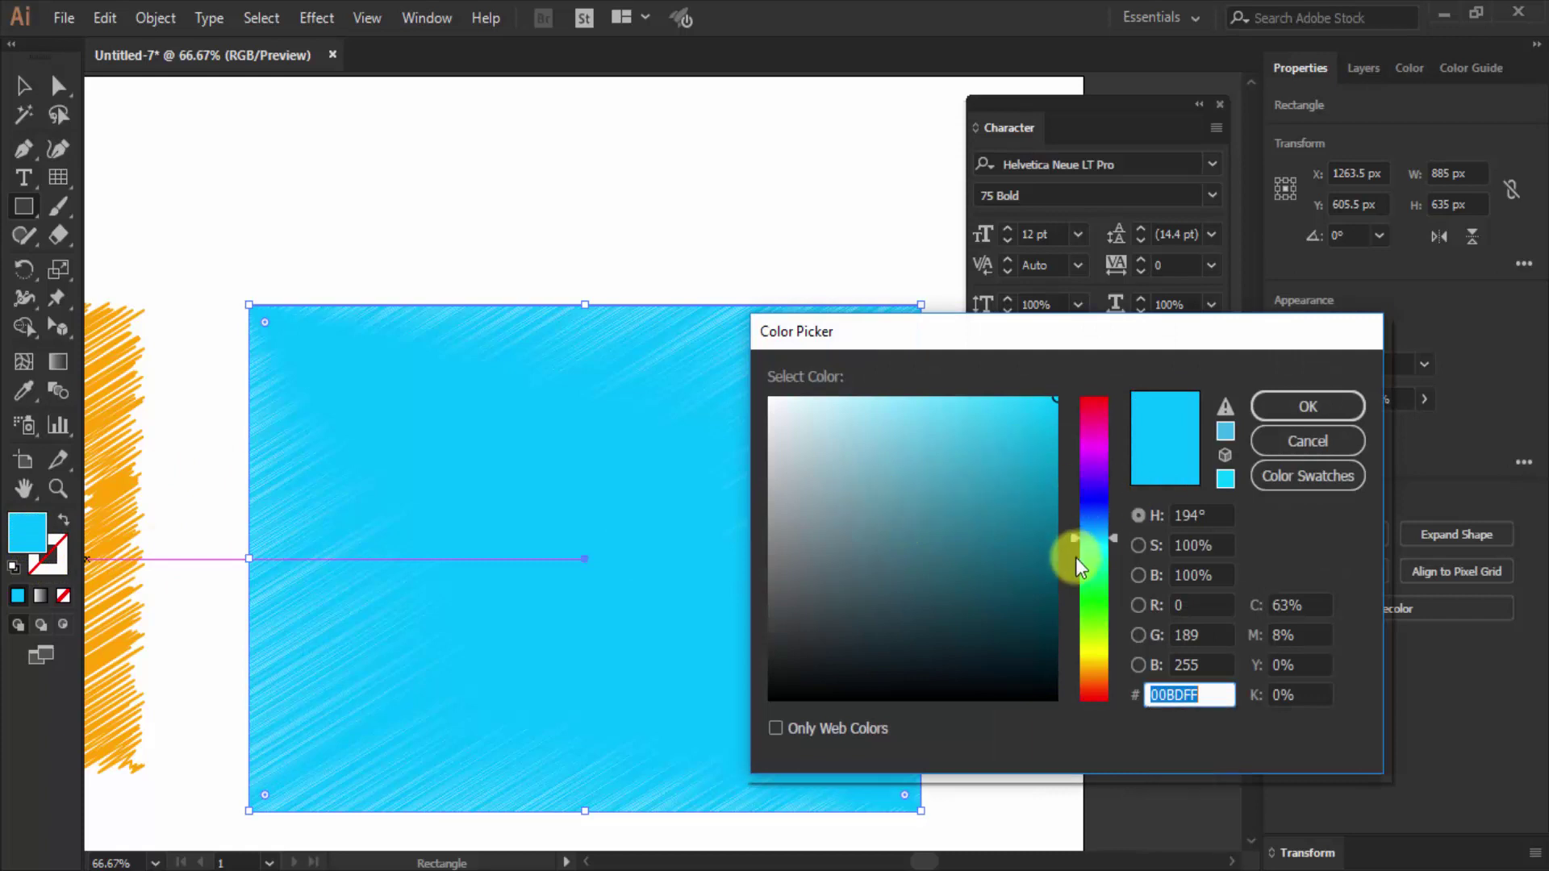
pyautogui.click(1091, 641)
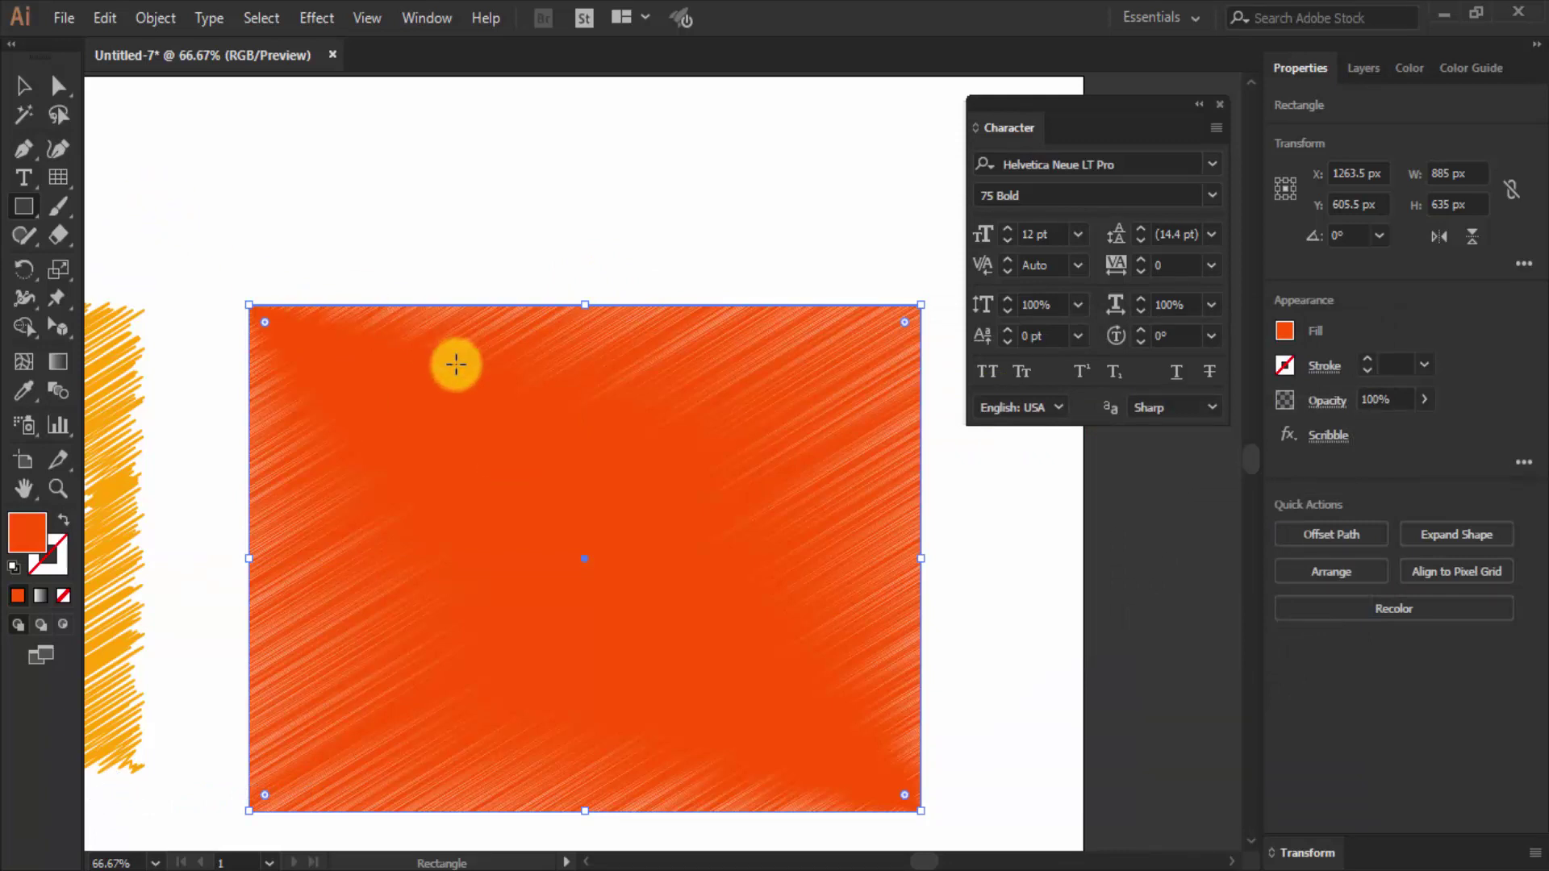
pyautogui.press('alt+Left')
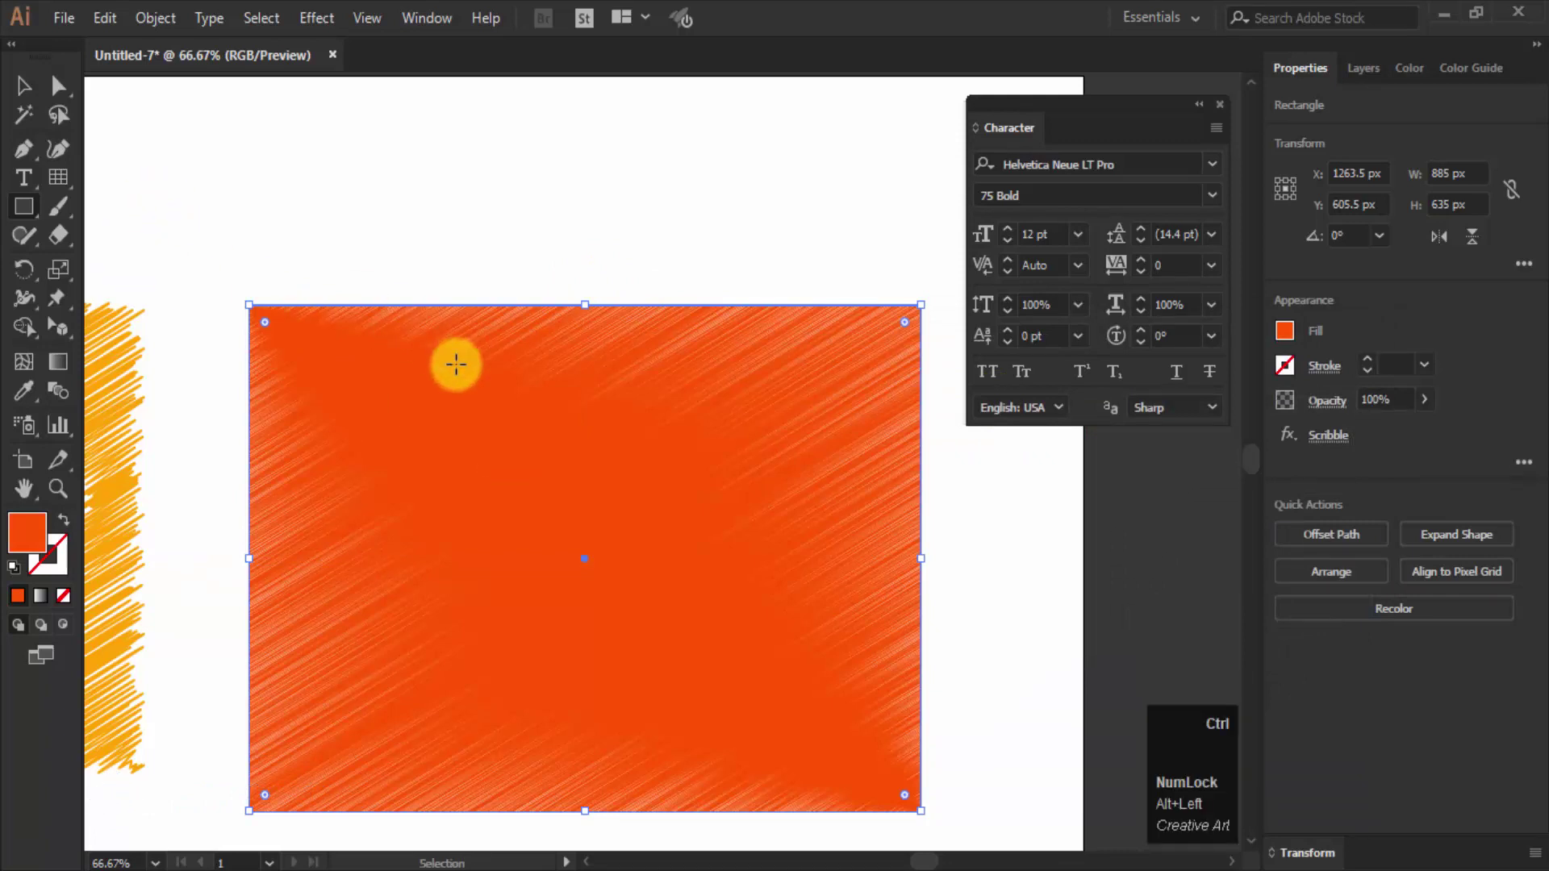
# Step: Send the orange rectangle behind the cyan TEXT and select the text
pyautogui.press('ctrl+alt+[')
pyautogui.press('ctrl+alt+[')
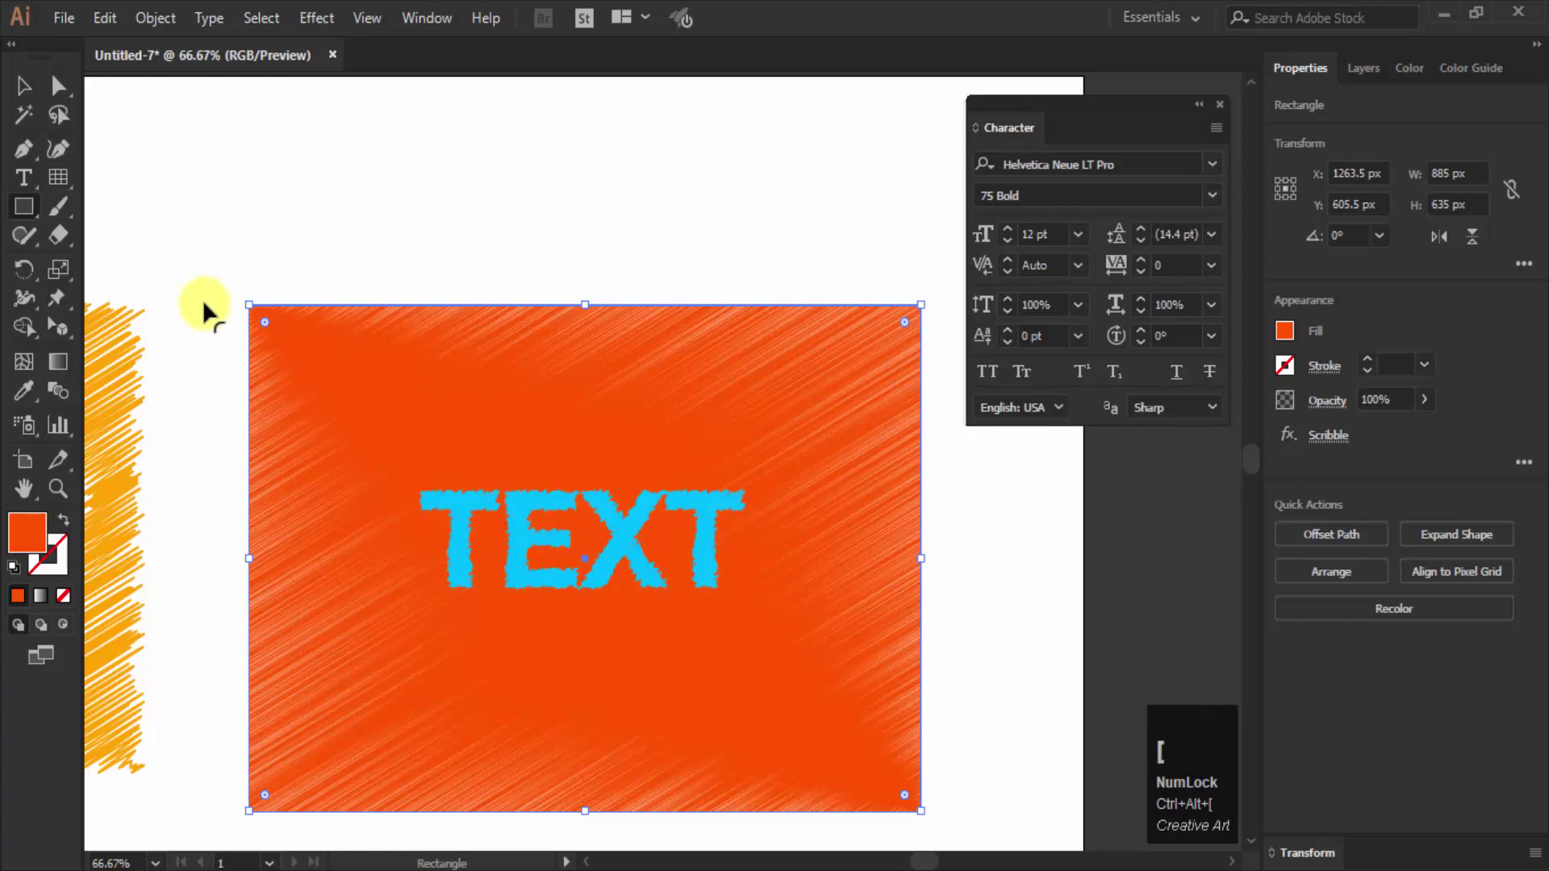
pyautogui.click(18, 83)
pyautogui.press('alt+Left')
pyautogui.press('alt+Left')
pyautogui.press('alt+Left')
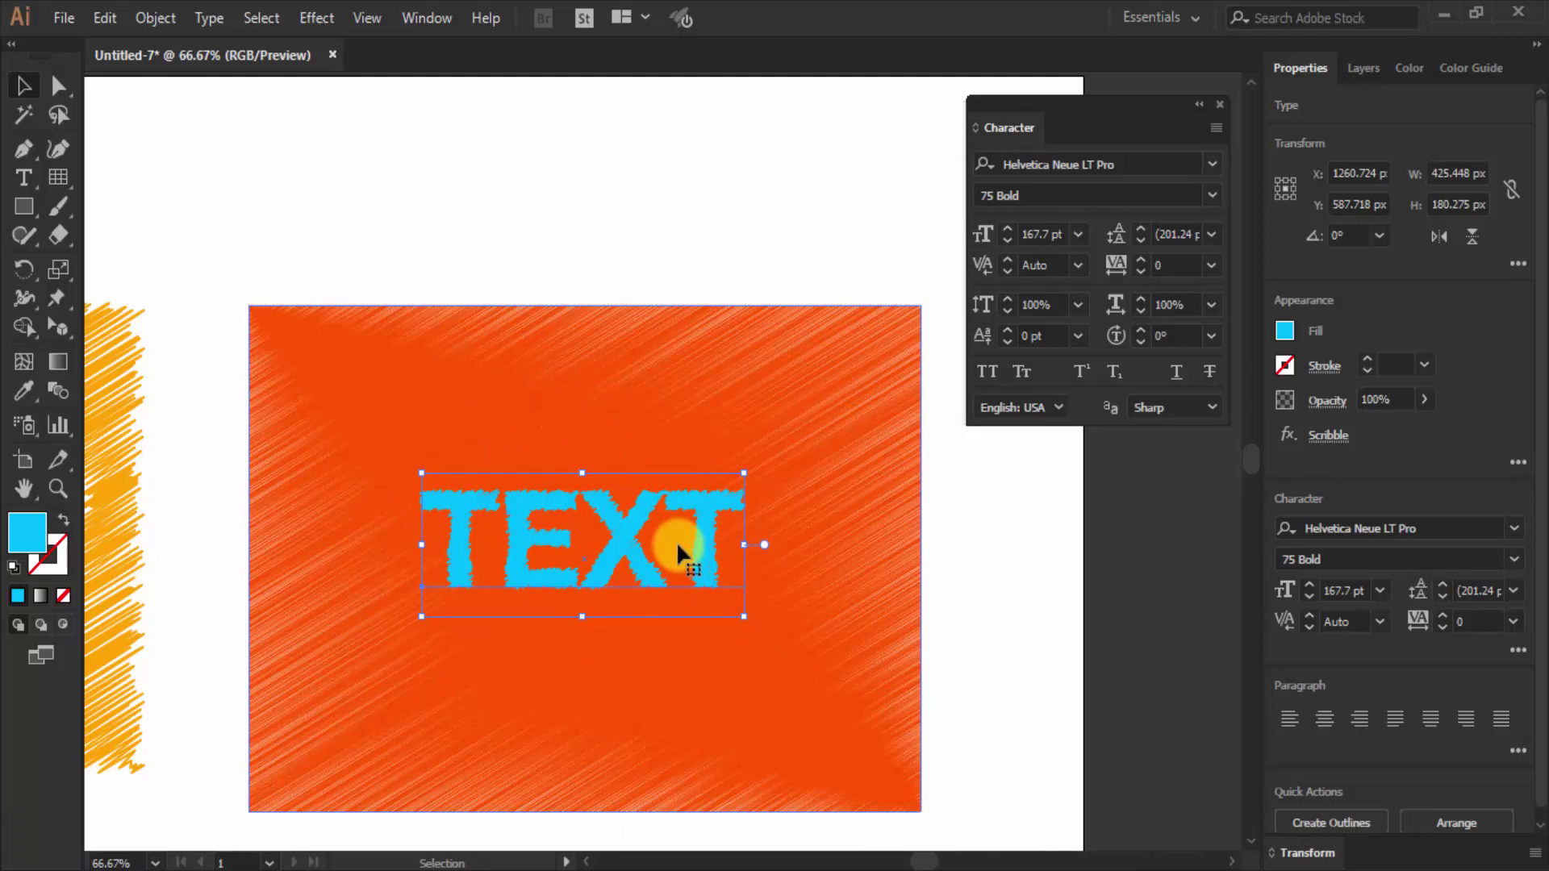
# Step: Replace the cyan word TEXT with 'scribble' using the Type tool and finish editing
pyautogui.press('t')
pyautogui.press('alt+Left')
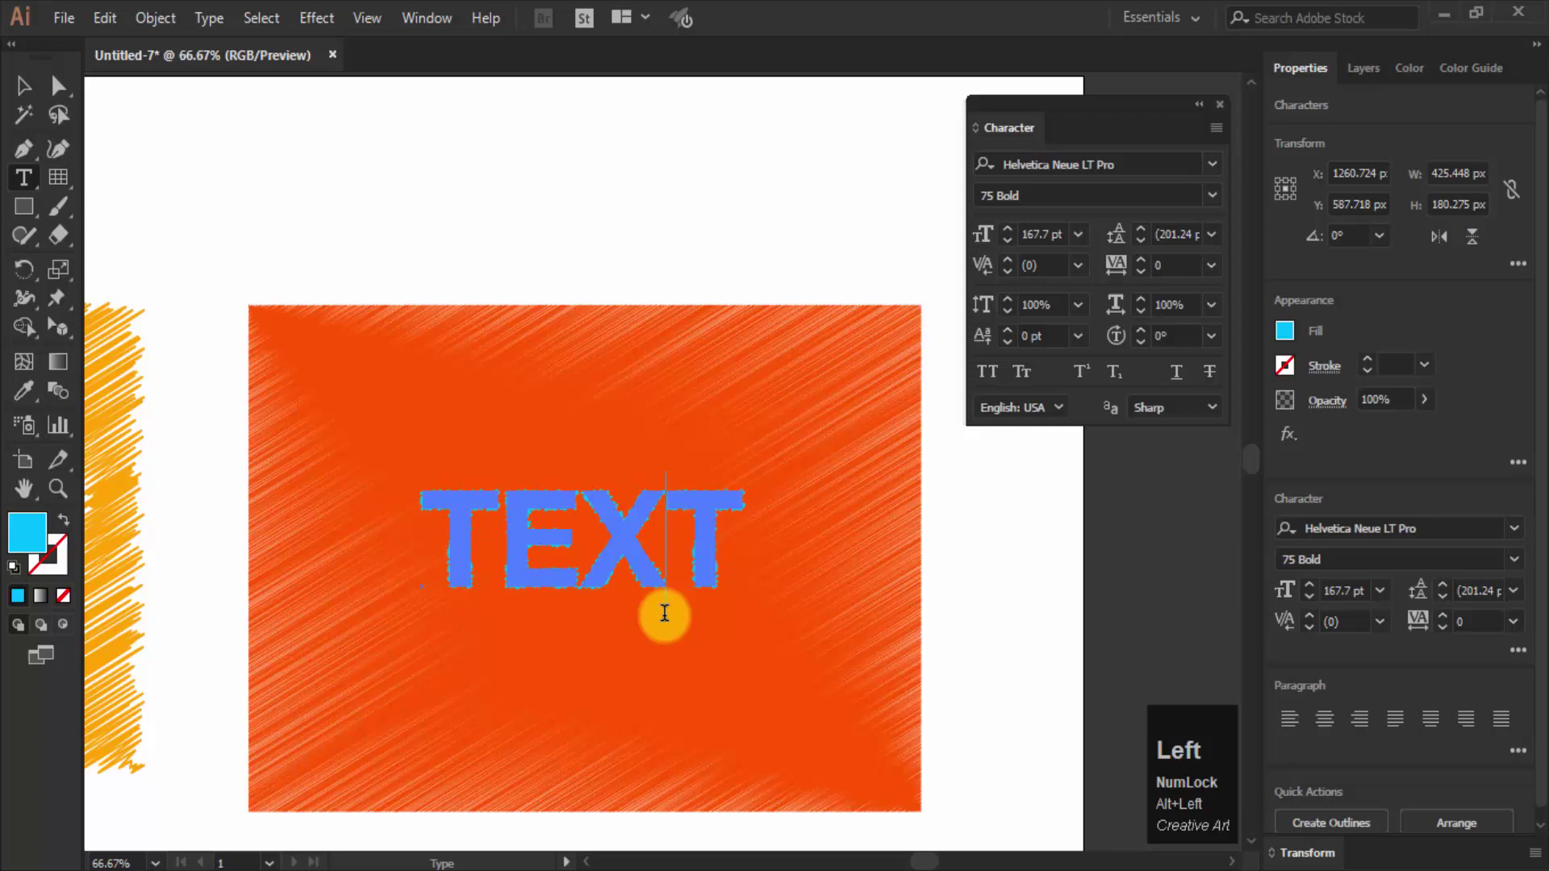
pyautogui.press('ctrl+alt+a')
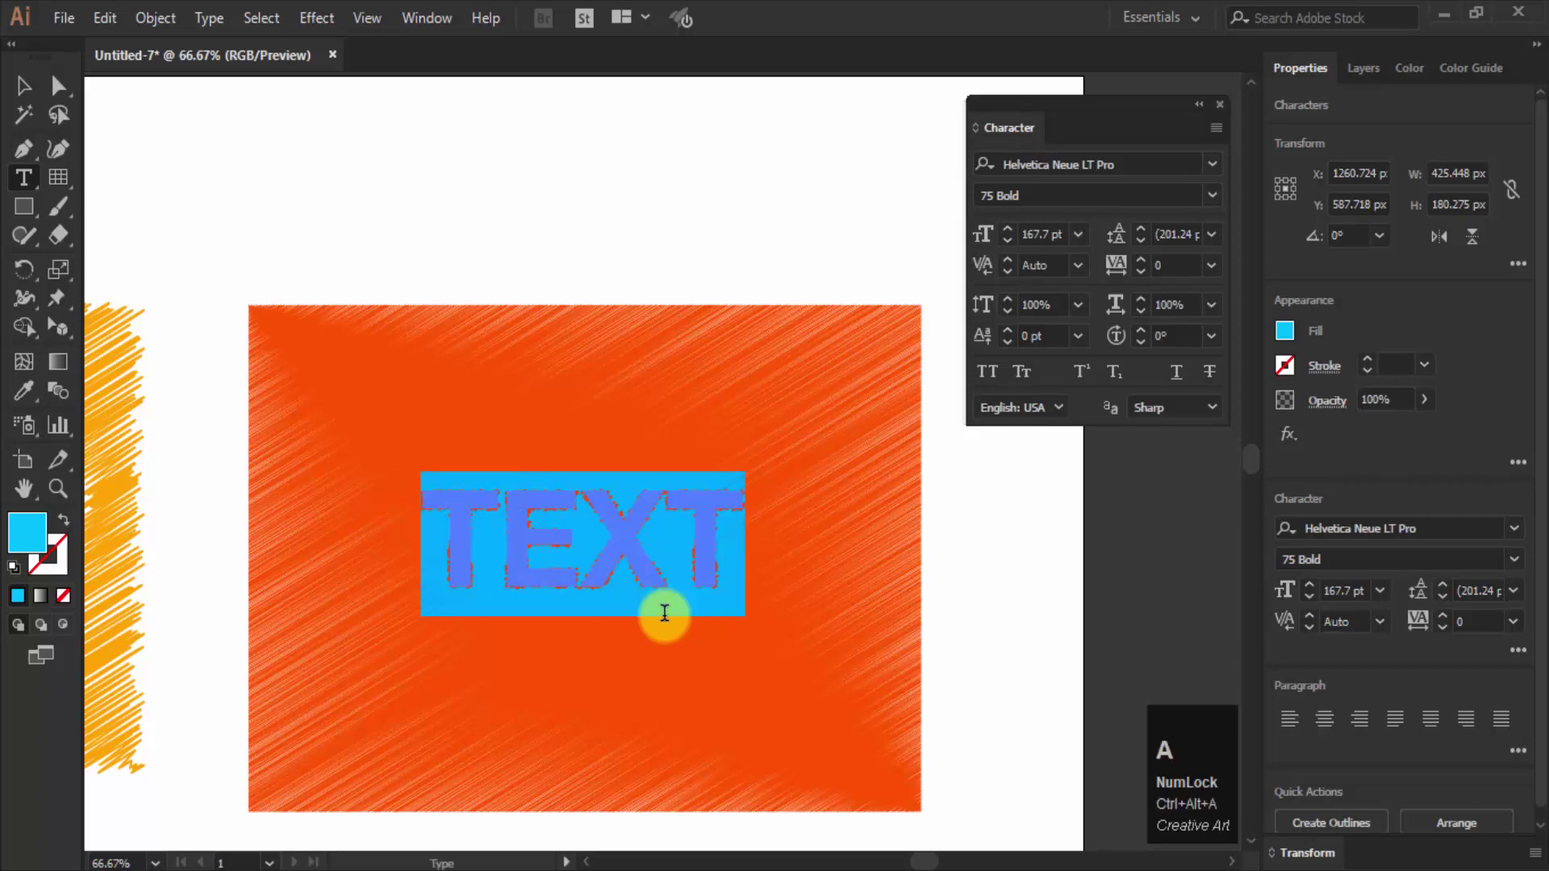
pyautogui.press('Delete')
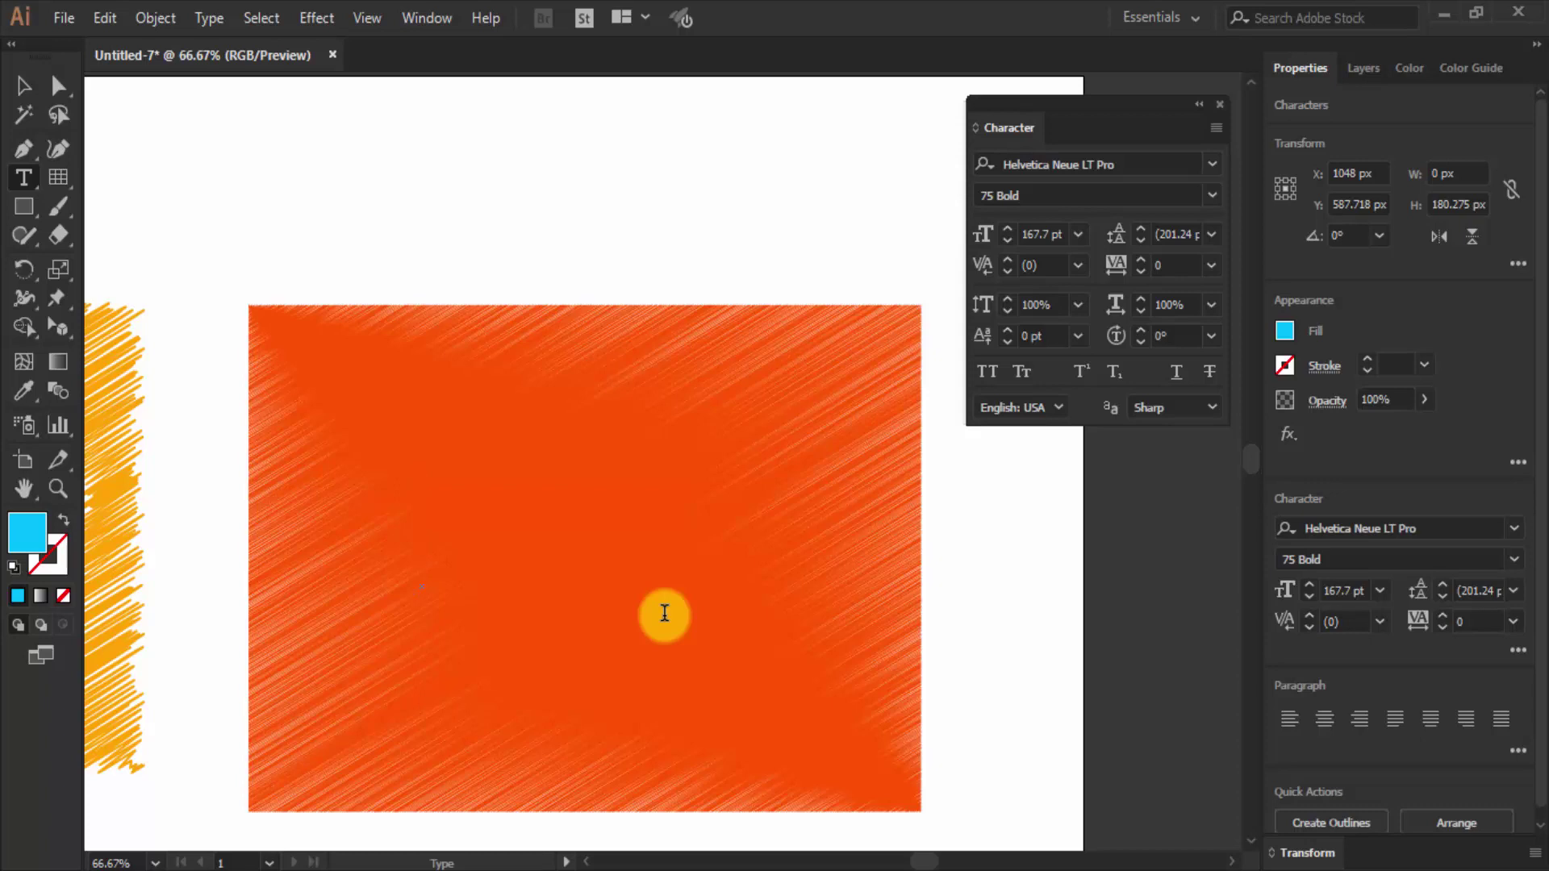
pyautogui.press('alt+s')
pyautogui.press('alt+c')
pyautogui.press('alt+r')
pyautogui.press('alt+i')
pyautogui.press('b')
pyautogui.press('l')
pyautogui.press('alt+e')
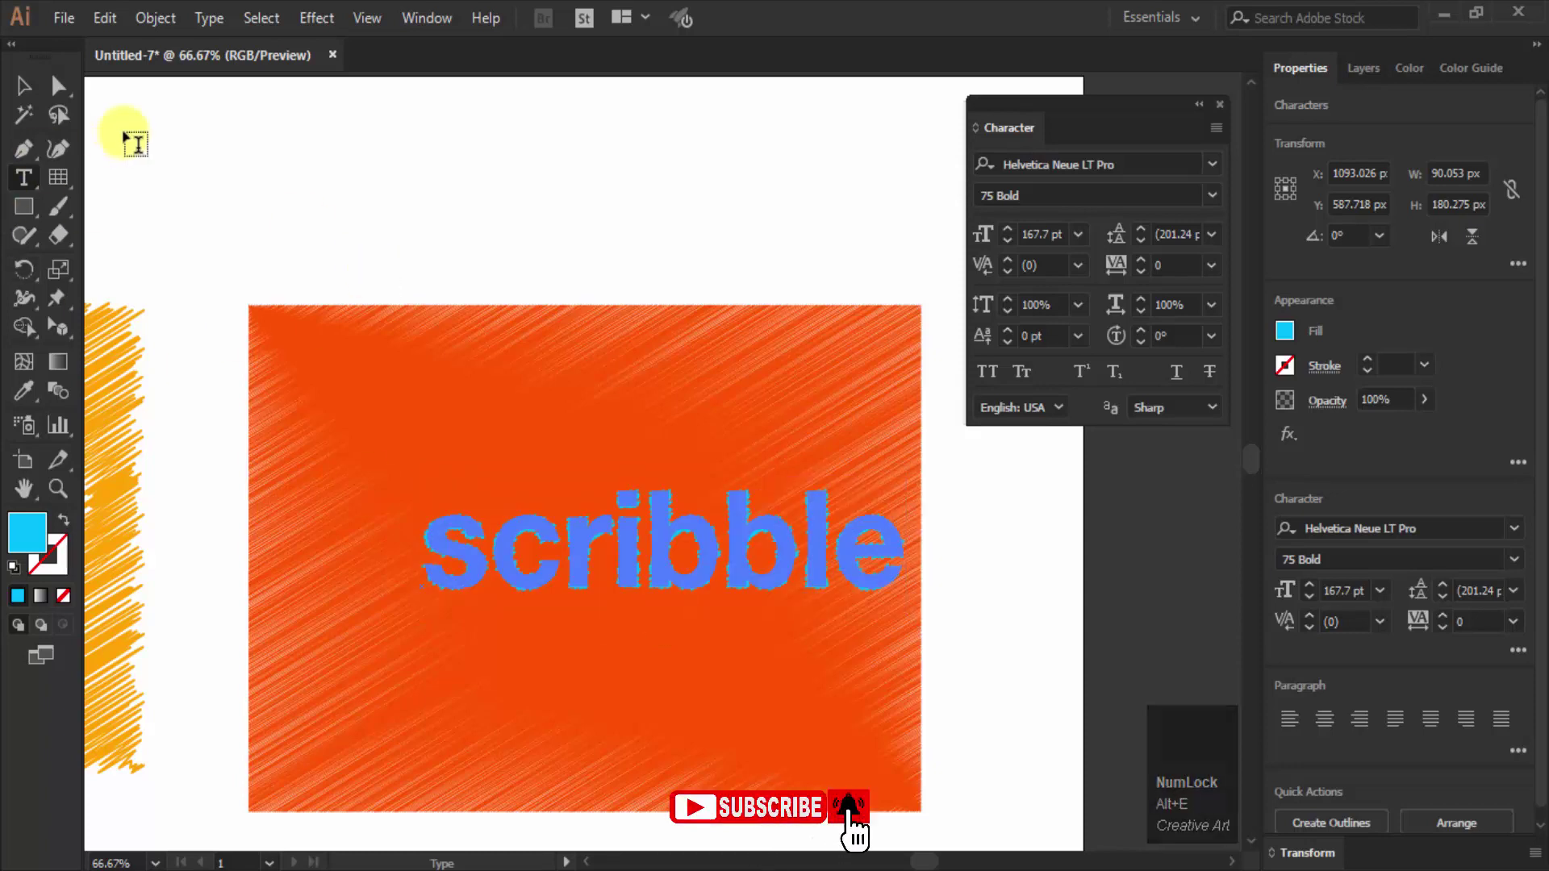
pyautogui.press('alt+Left')
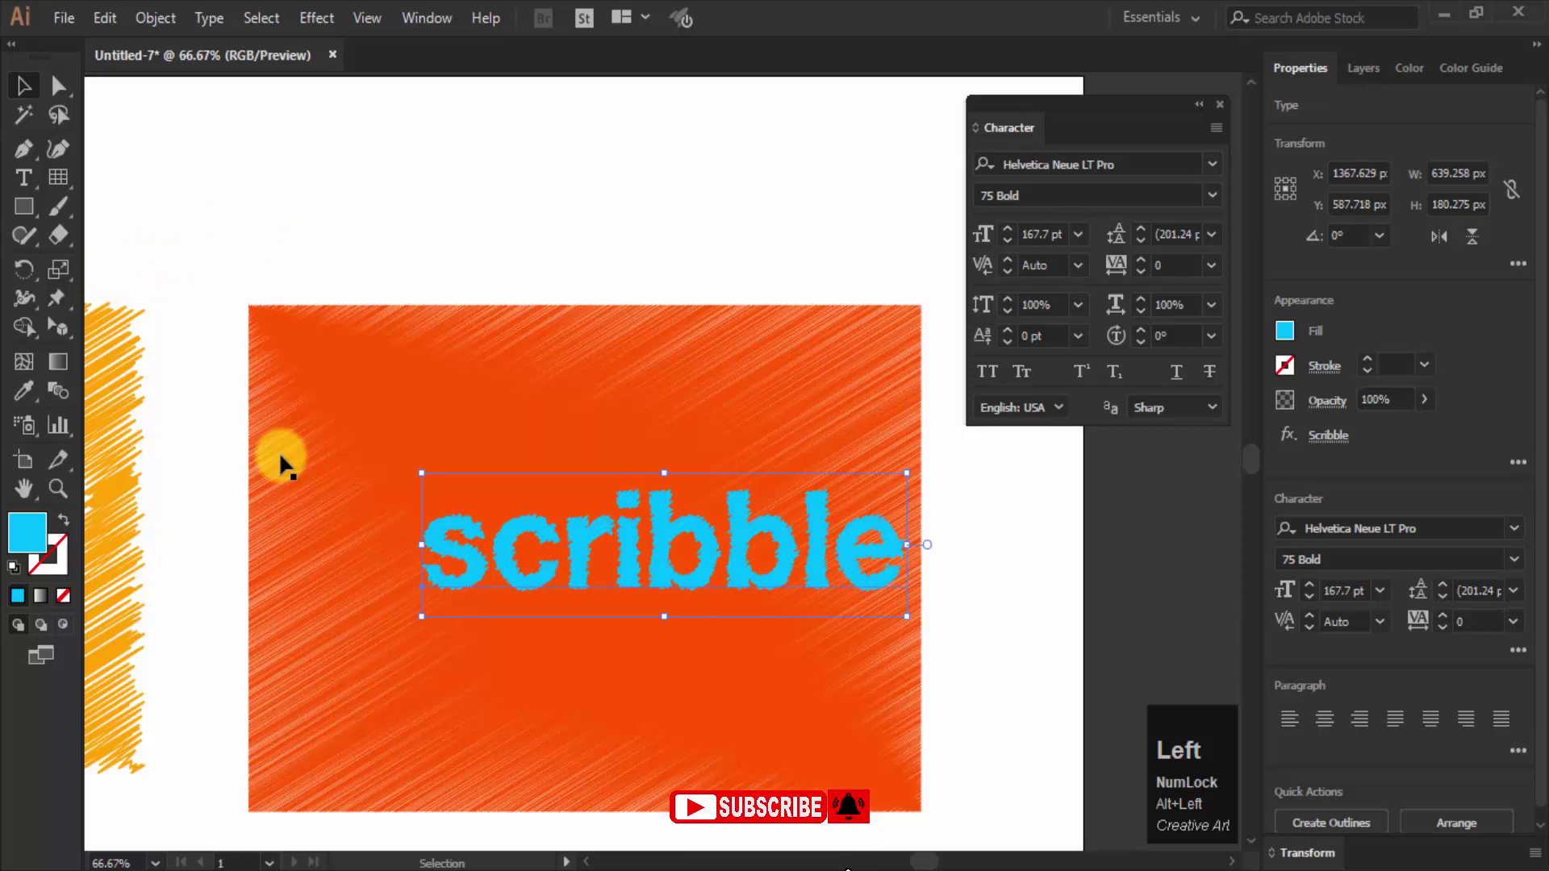
# Step: Nudge 'scribble' left and down onto the orange rectangle and bring up its Fill colour picker
pyautogui.press('alt+Left')
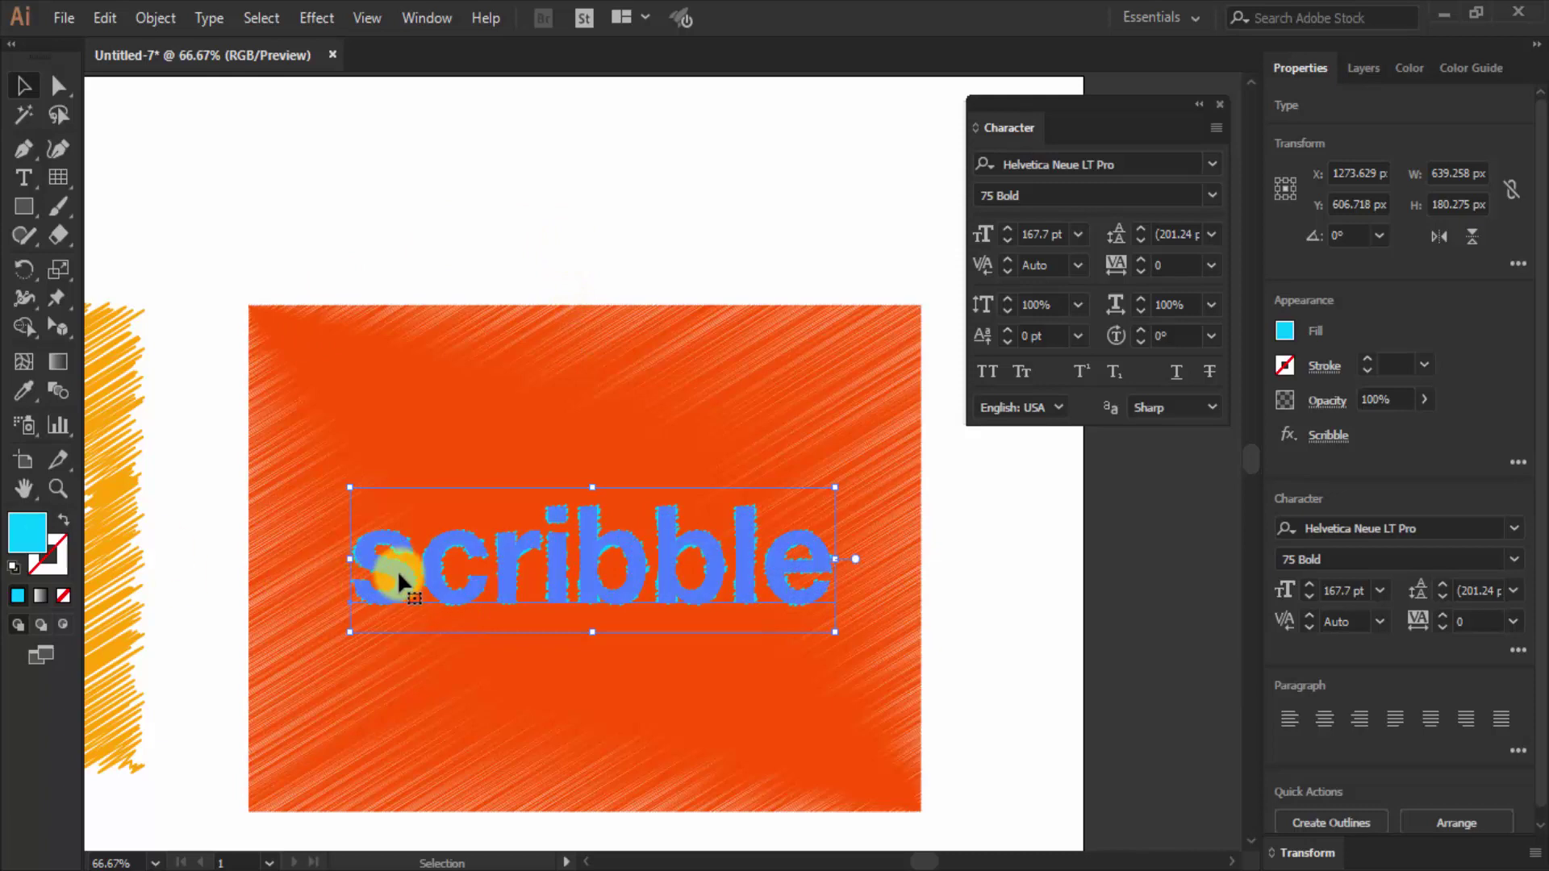
pyautogui.click(405, 583)
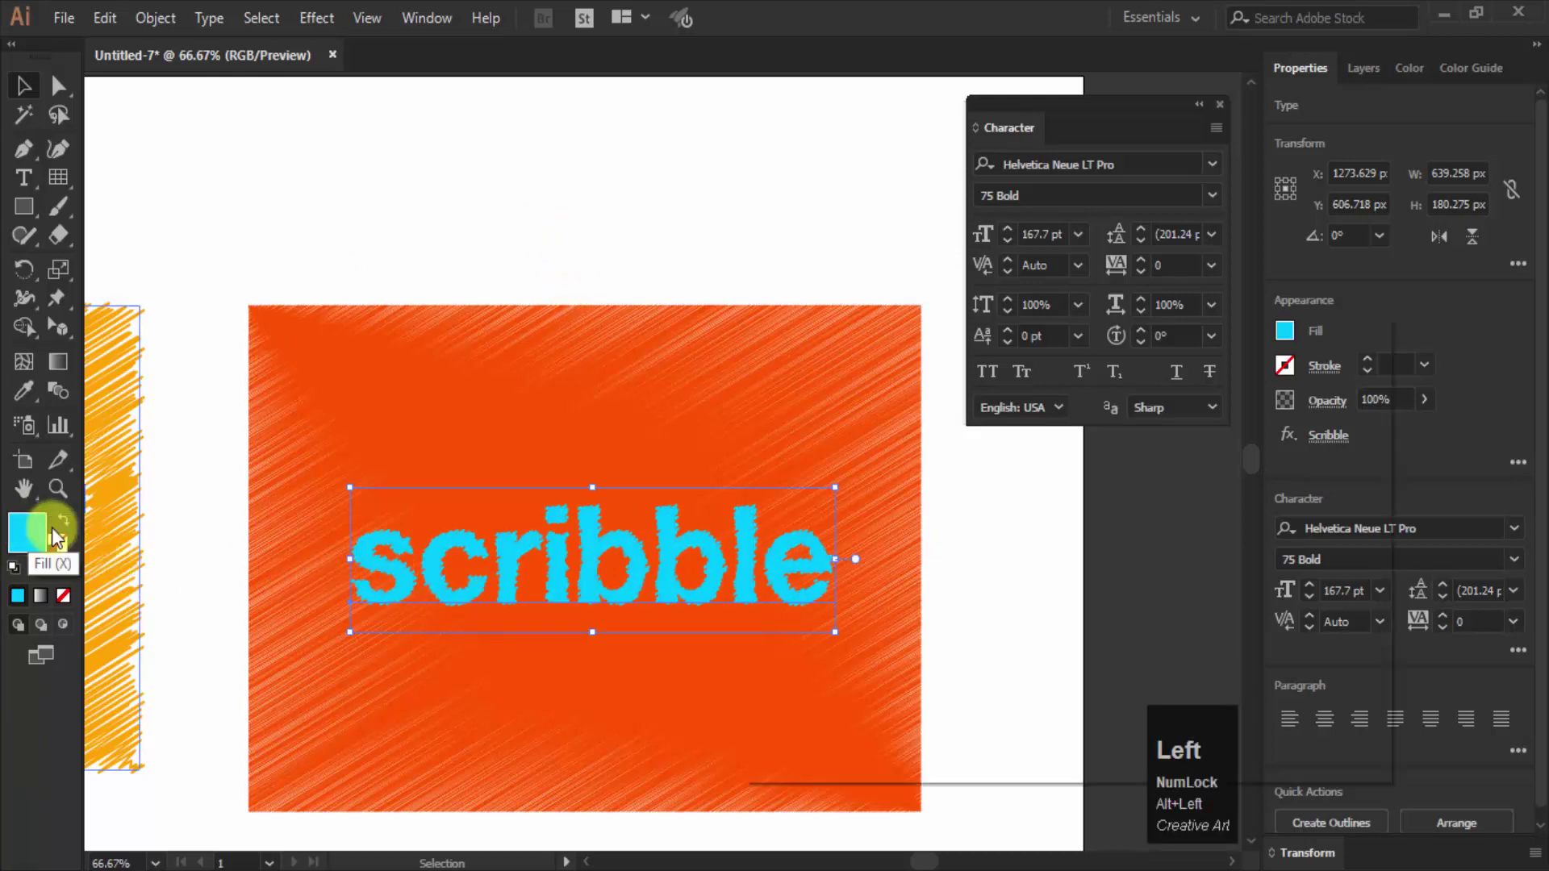